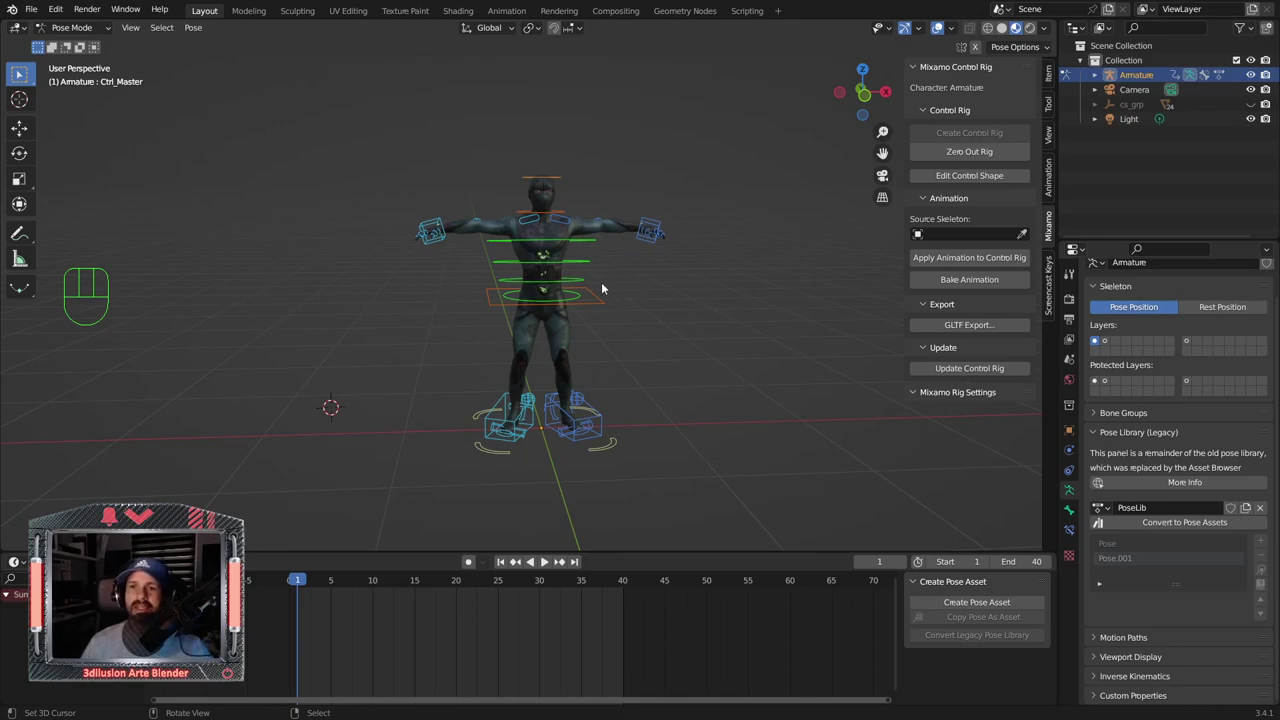
- Line up a profile view of the character and select a foot IK controller for the stride
left_click_drag(736, 324, 444, 230)
left_click(444, 230)
scroll("down", 3)
middle_click(482, 499)
scroll("down", 3)
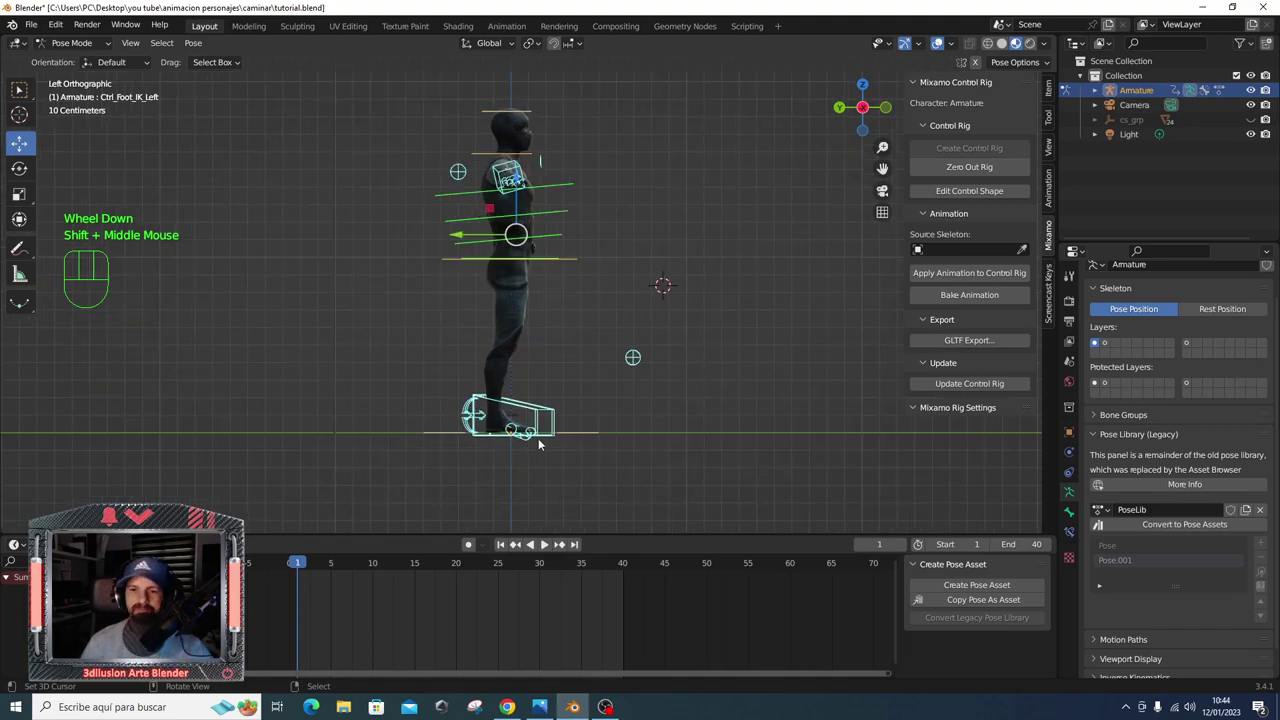
right_click(543, 436)
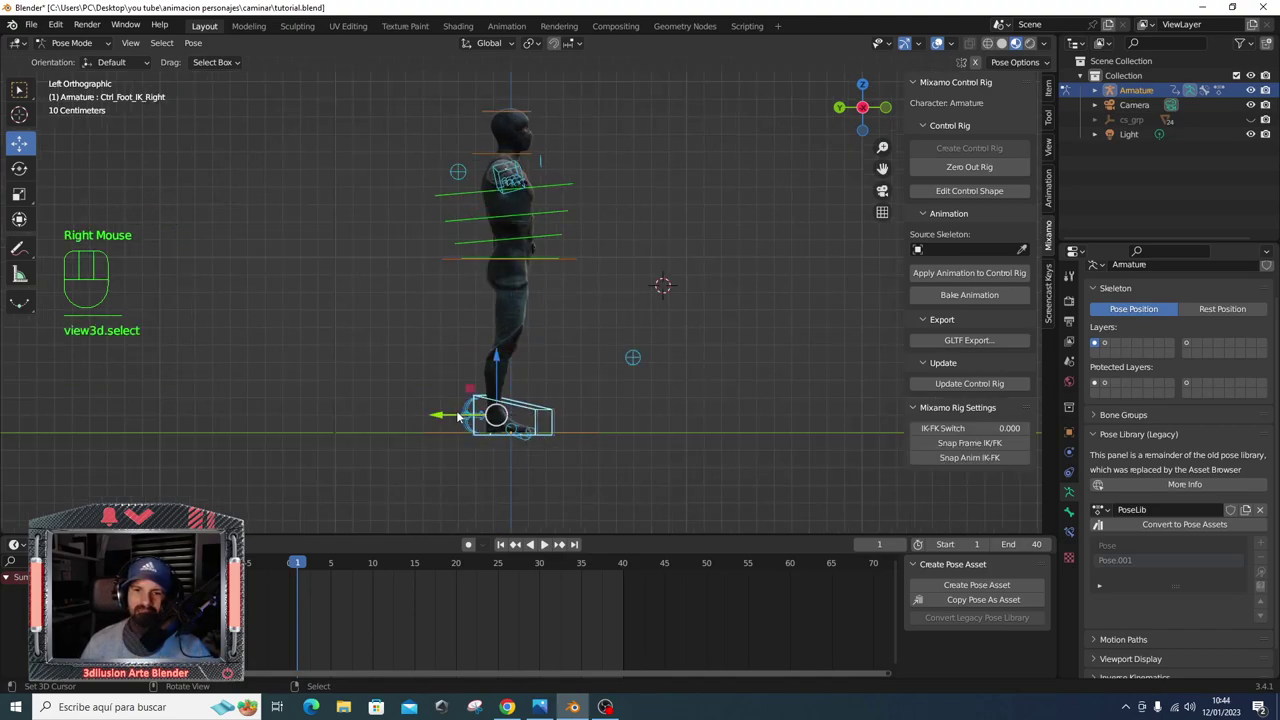
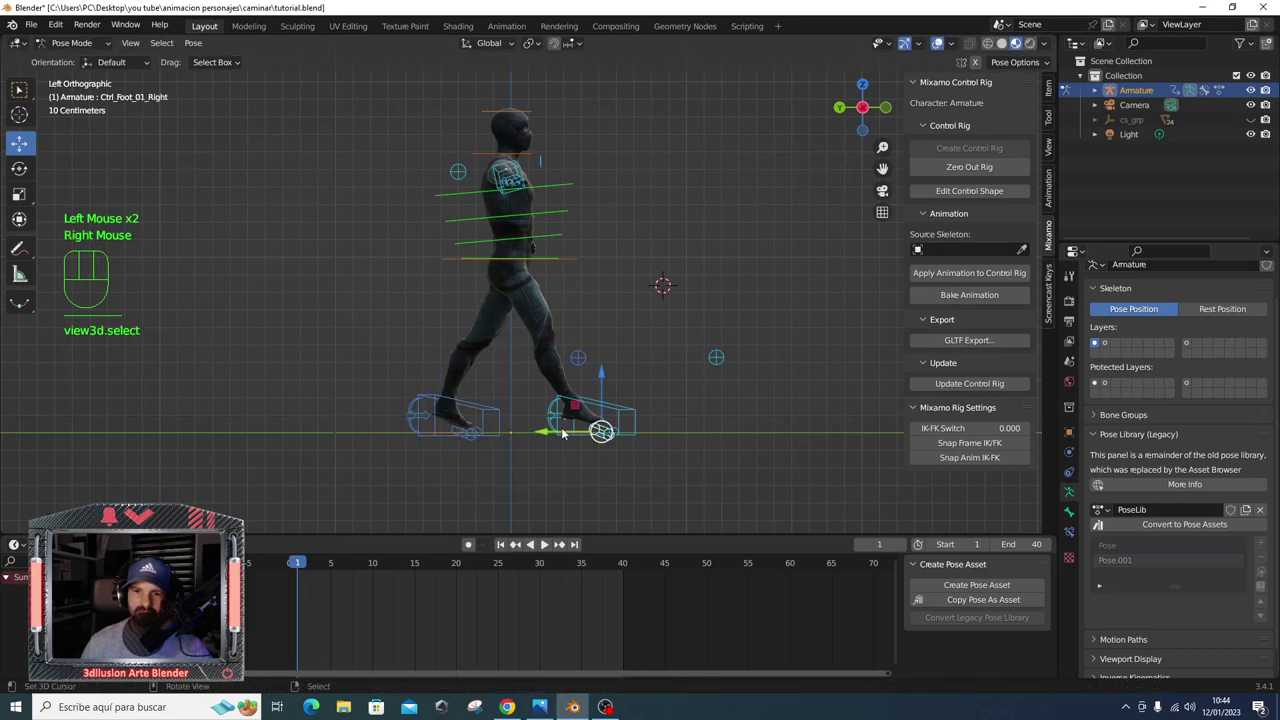
- Nudge the front foot forward, select its controller and rotate it toes-up onto the heel
left_click_drag(570, 429, 575, 427)
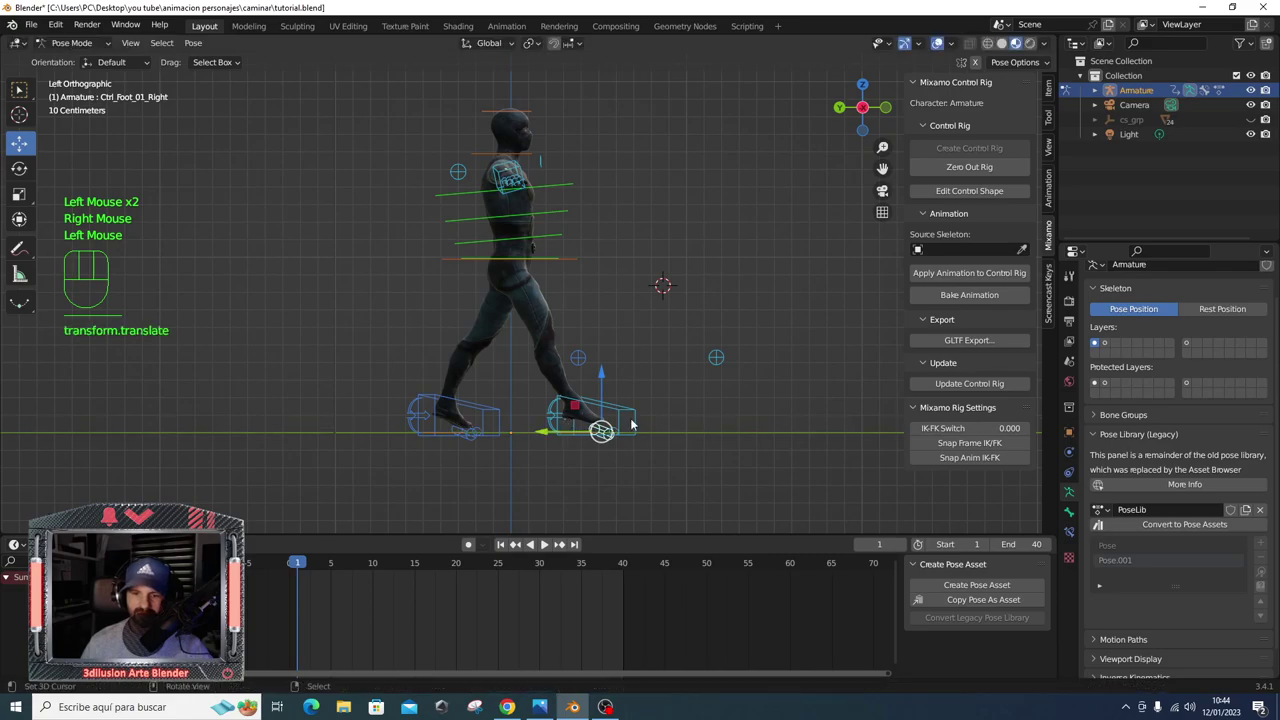
right_click(635, 420)
key("r")
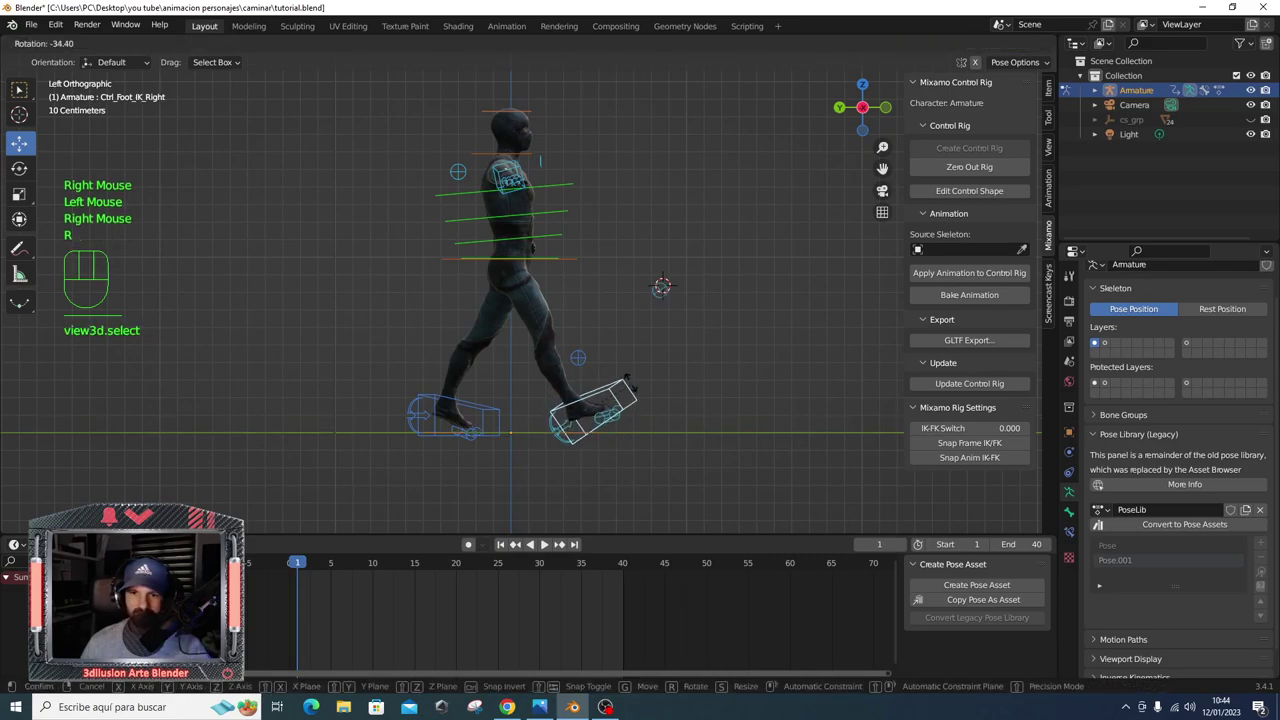
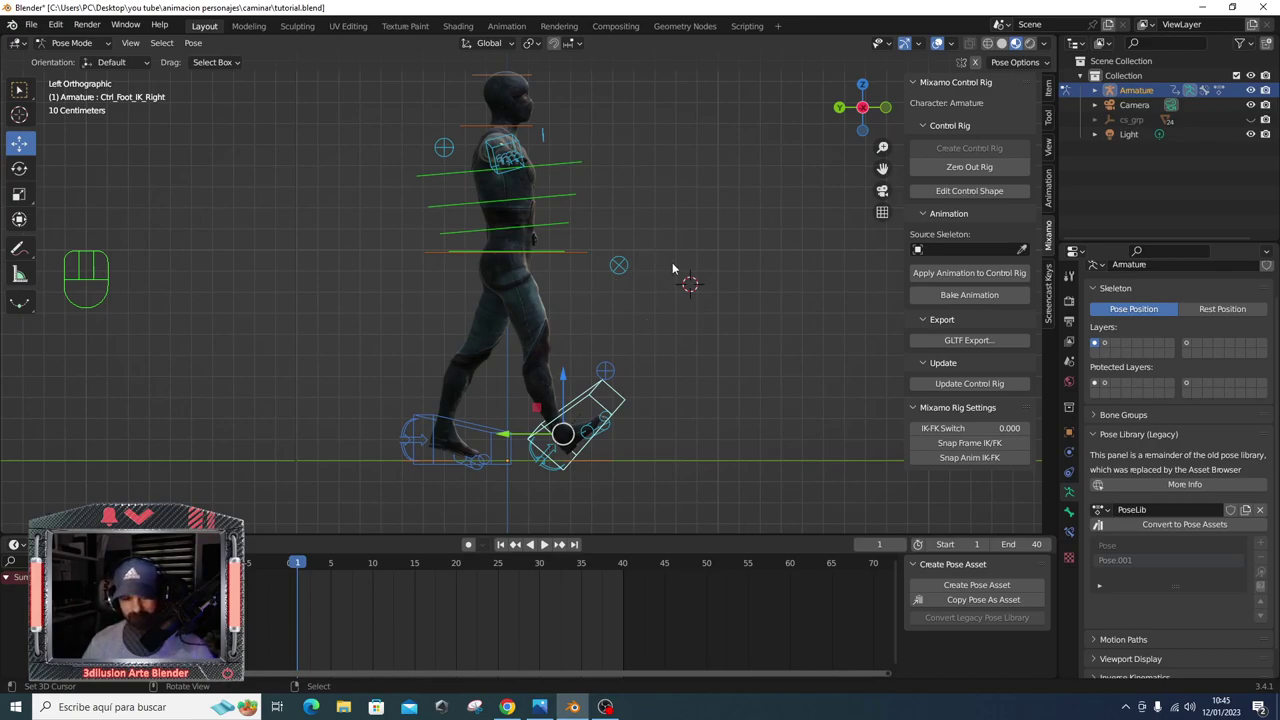
- Keyframe location and rotation of the whole pose, then move to frame 20
key("a")
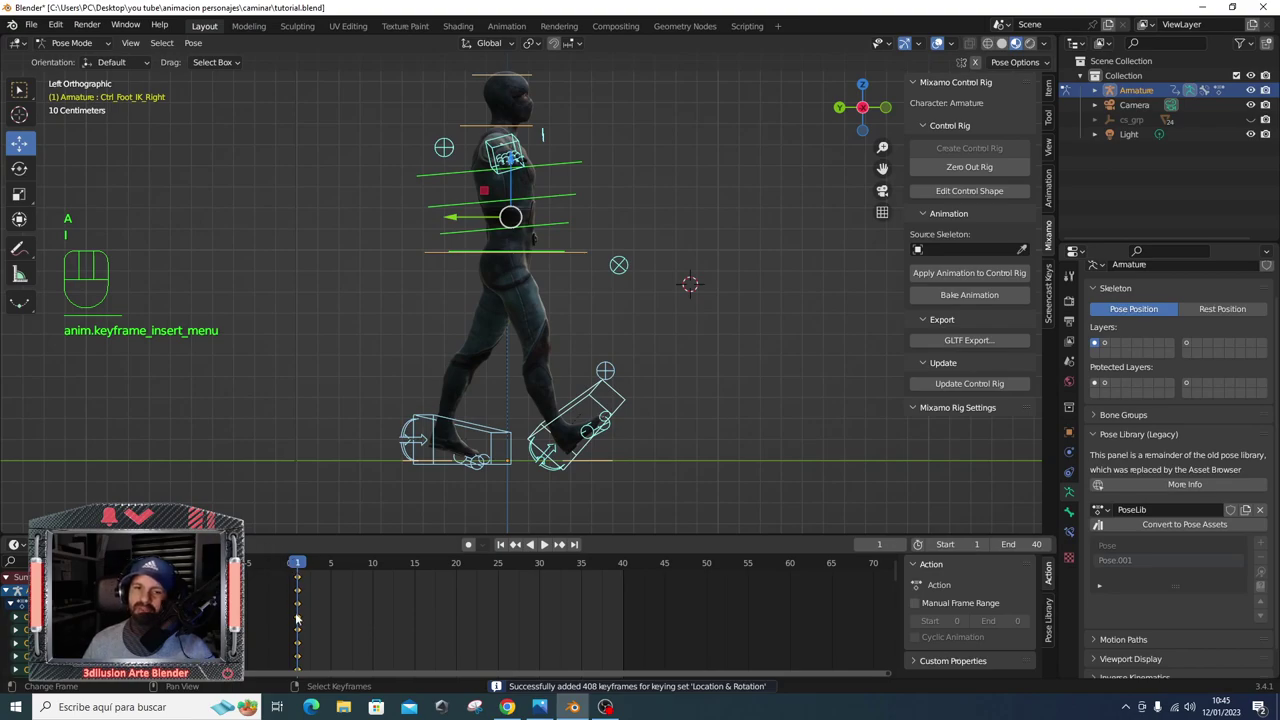
left_click_drag(302, 572, 464, 571)
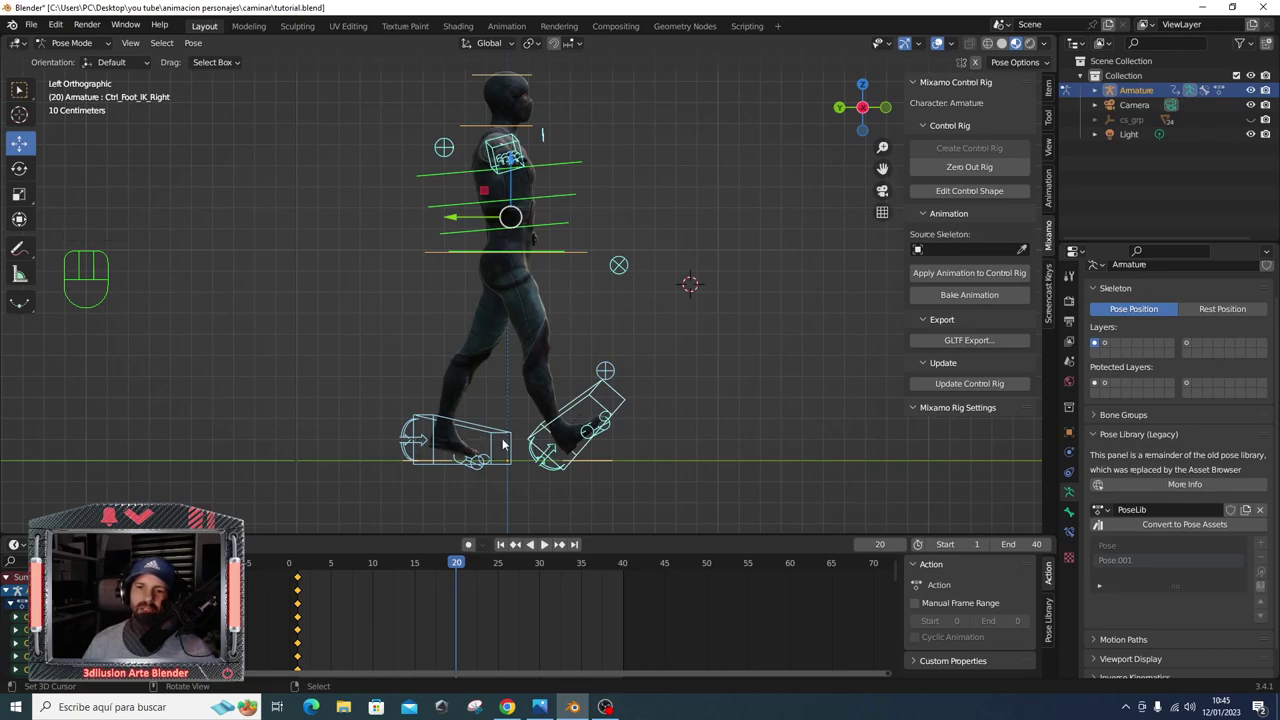
scroll("up", 3)
left_click_drag(528, 494, 550, 337)
- Return to frame 1 in side view and tilt the front foot controller's rotation
key("KP_0")
key("KP_3")
key("KP_1")
scroll("down", 3)
left_click(300, 568)
right_click(692, 325)
key("r")
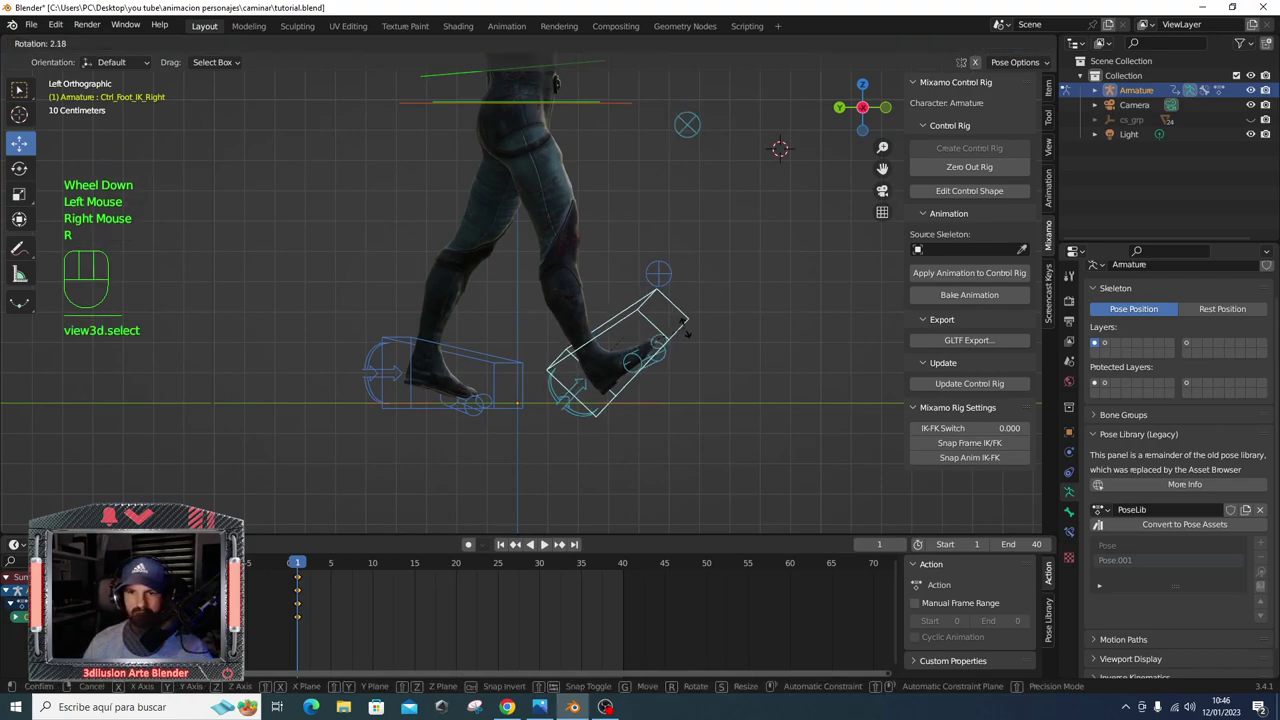
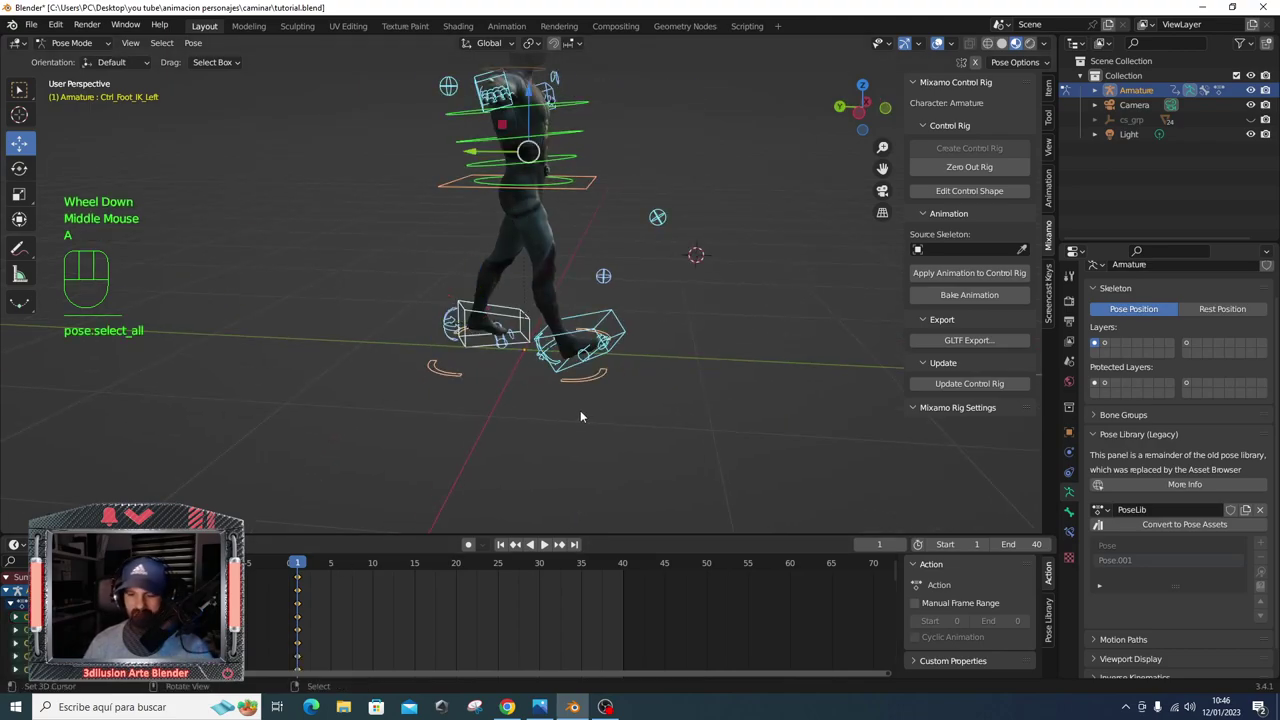
- Key the stride pose at frame 1 and move the timeline to frame 20 for the swapped pose
key("i")
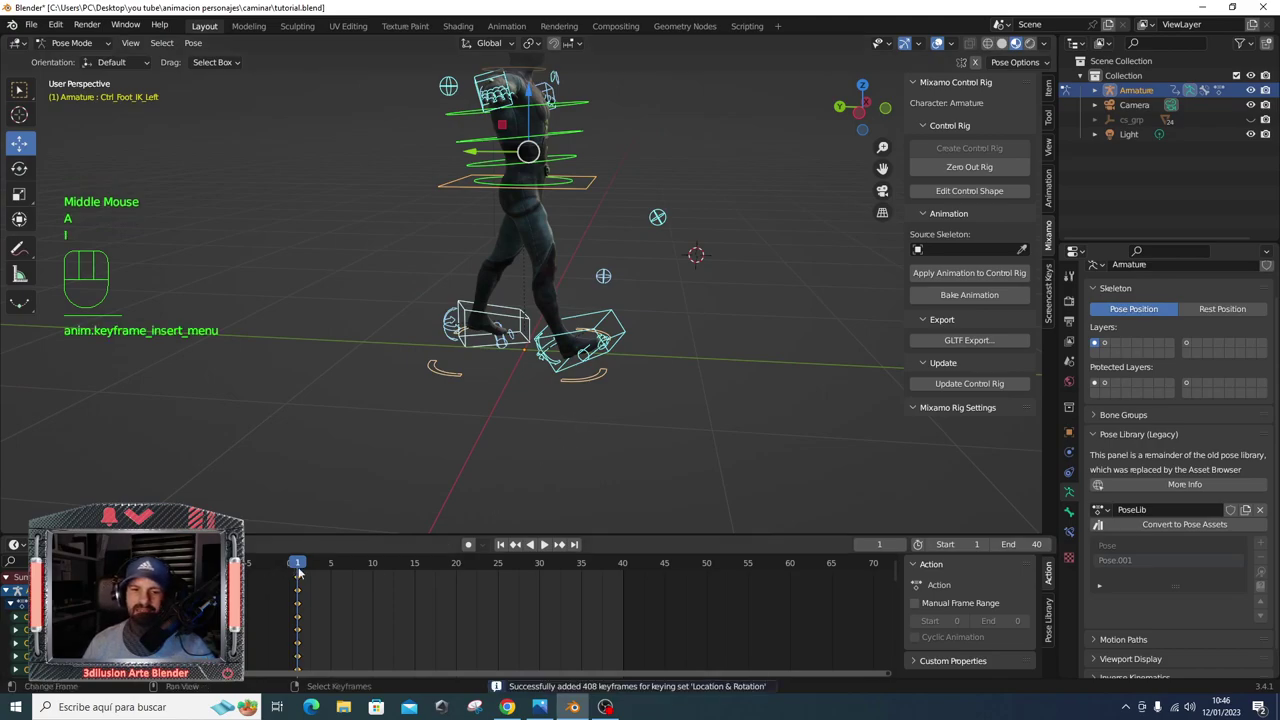
left_click(456, 569)
key("KP_3")
scroll("up", 3)
left_click_drag(513, 414, 477, 427)
scroll("up", 3)
scroll("down", 3)
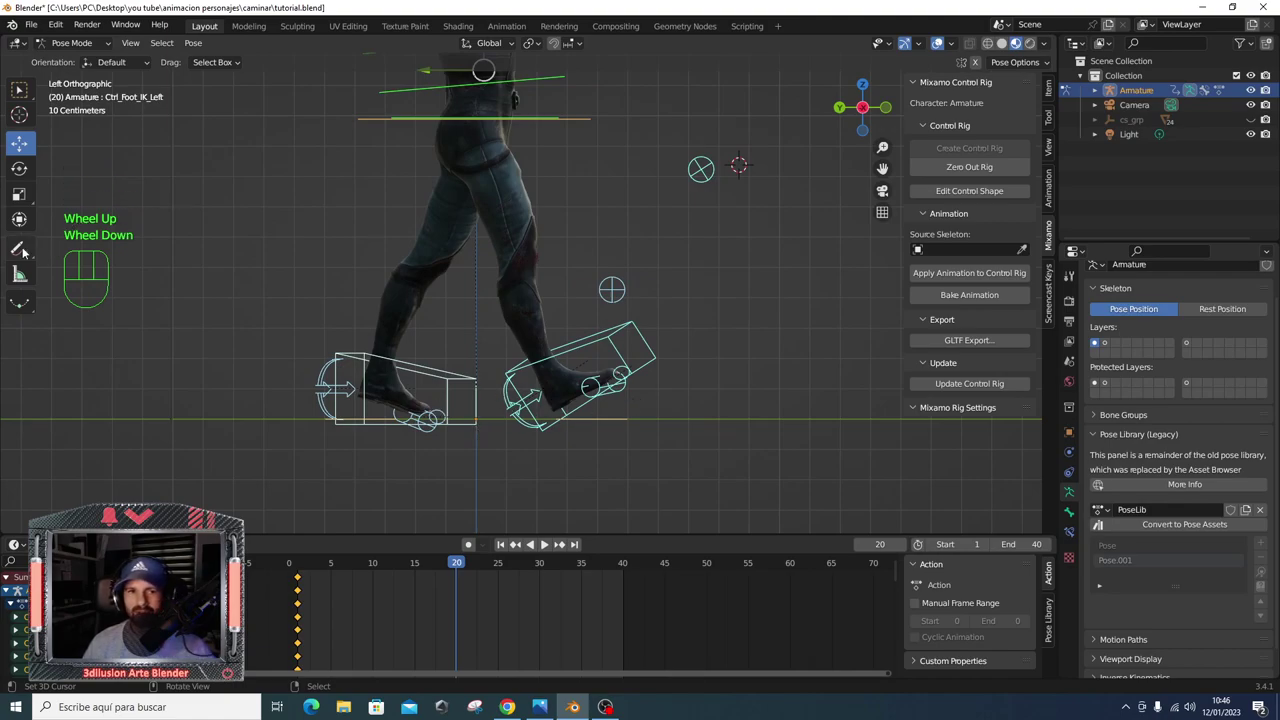
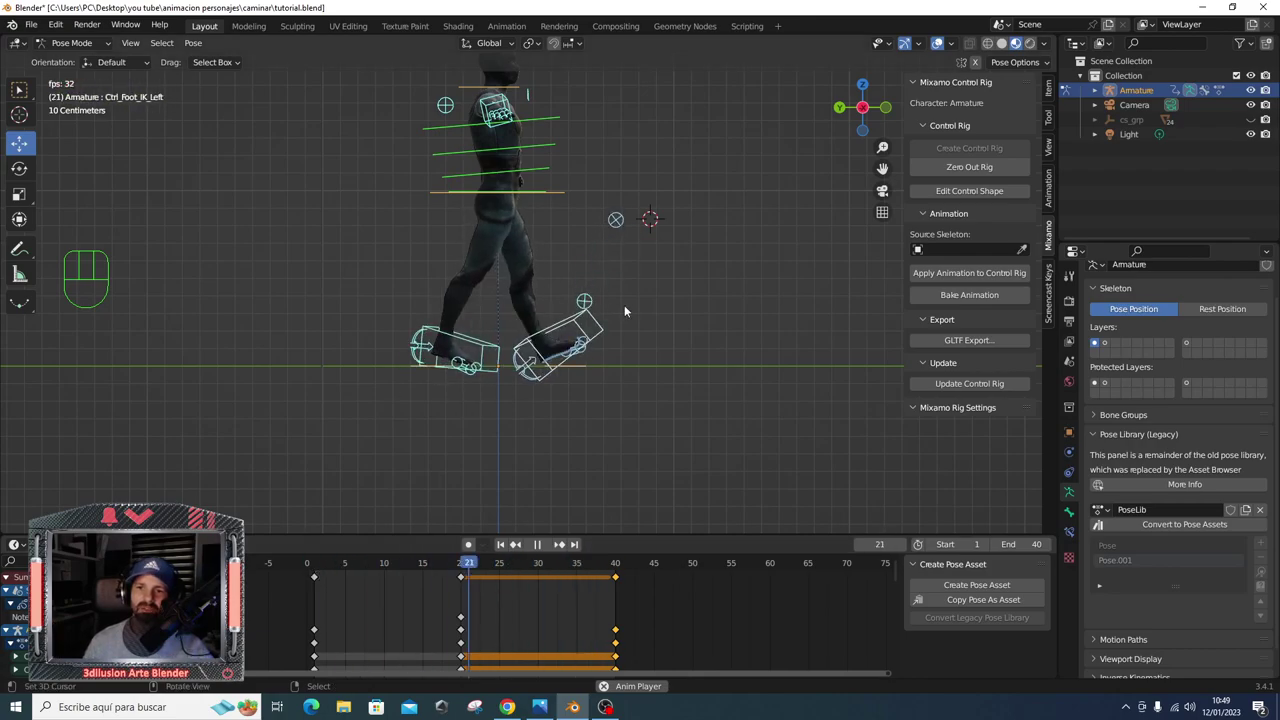
- Check the walk from side views, return to the timeline start and play the 40-frame loop
key("KP_3")
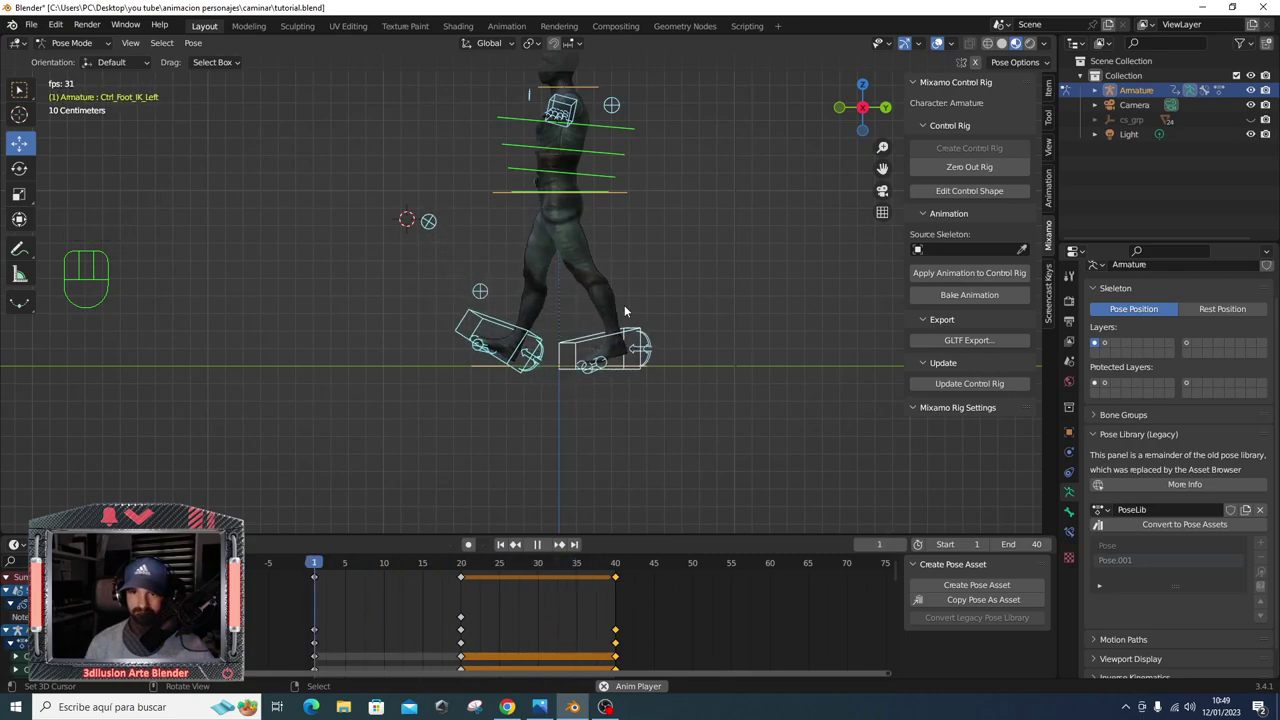
key("KP_3")
key("ctrl+KP_3")
left_click(496, 254)
middle_click(496, 254)
scroll("down", 3)
key("a")
left_click(314, 567)
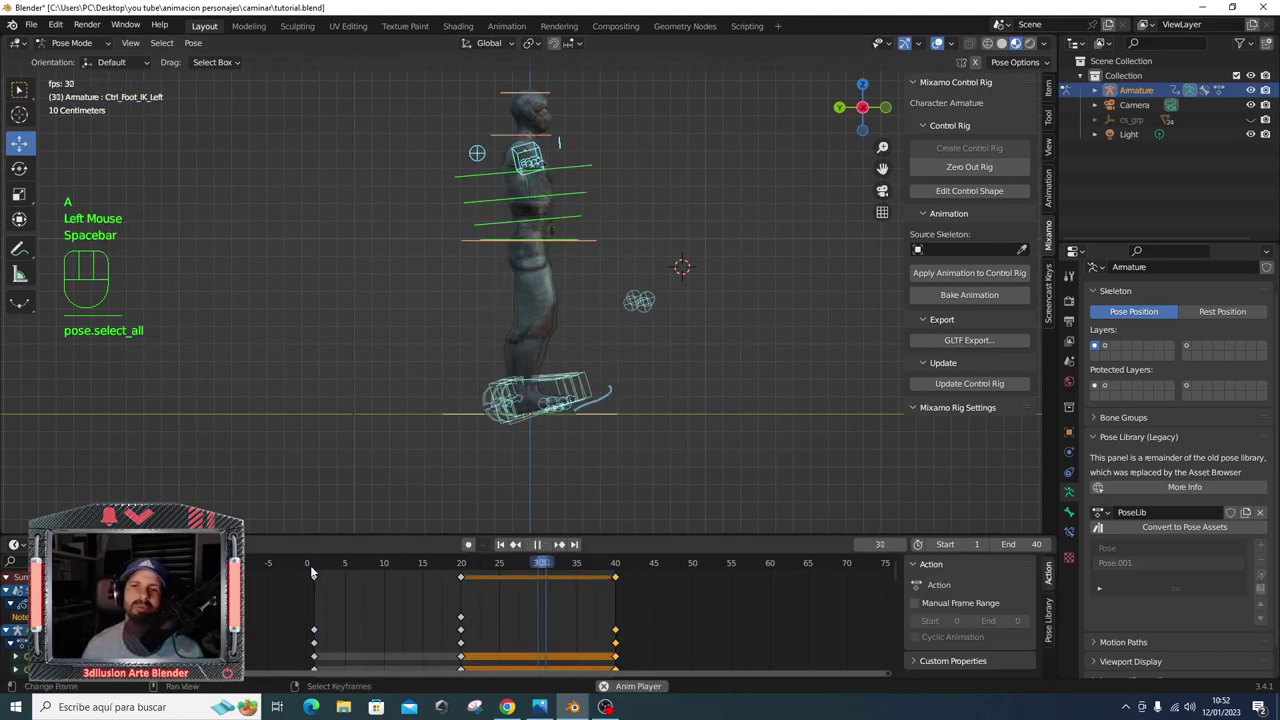
key("space")
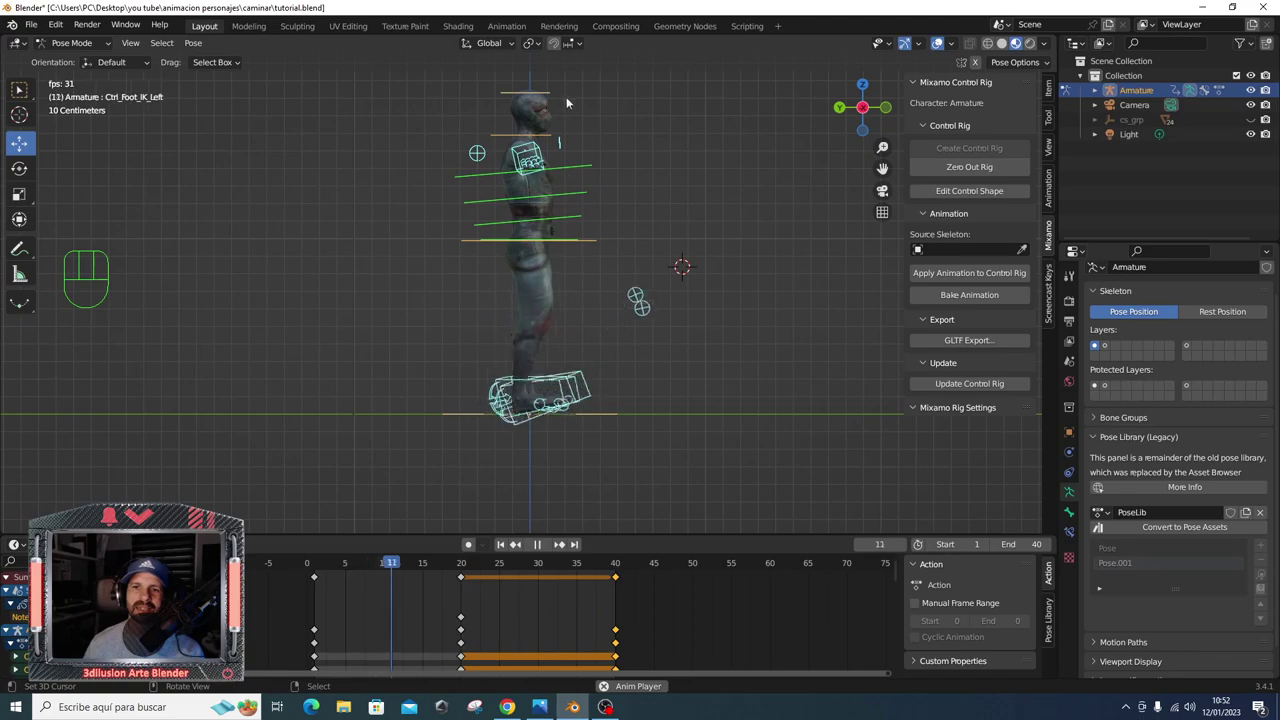
- Orbit around the walking character, then stop playback and return to frame 1
middle_click(570, 160)
scroll("down", 3)
scroll("down", 3)
left_click_drag(497, 366, 515, 350)
middle_click(515, 350)
key("KP_3")
key("KP_3")
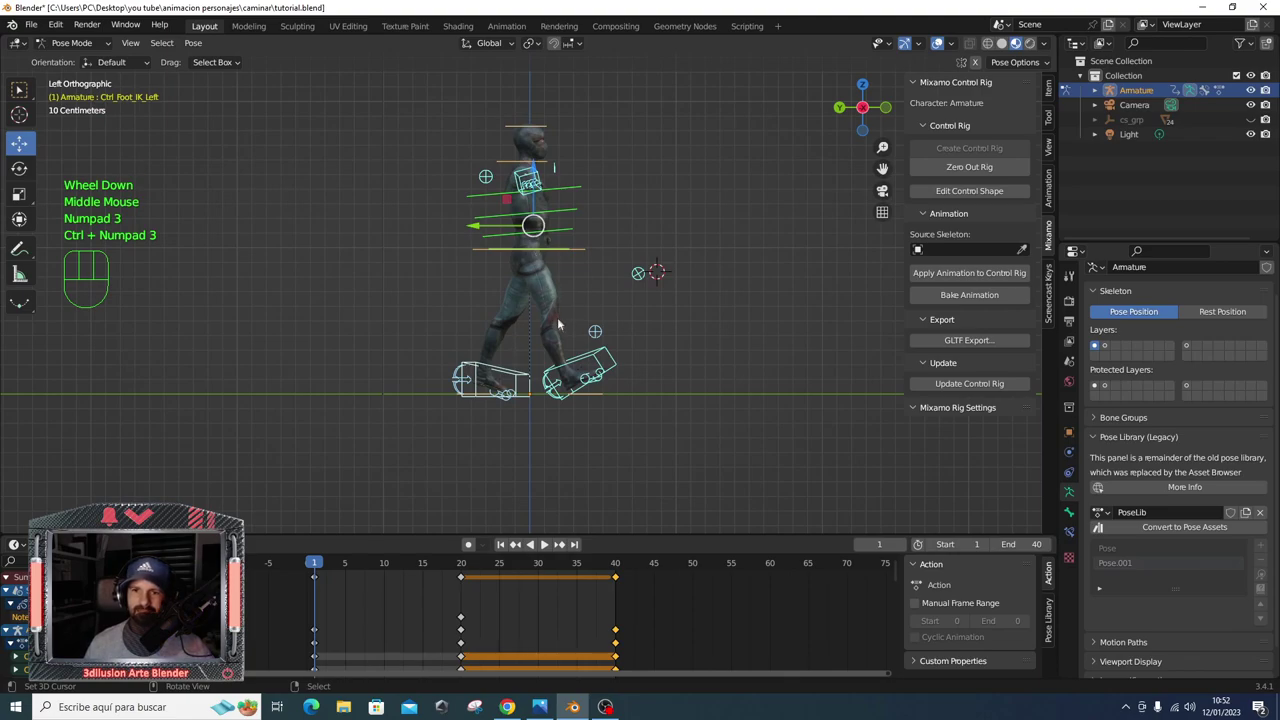
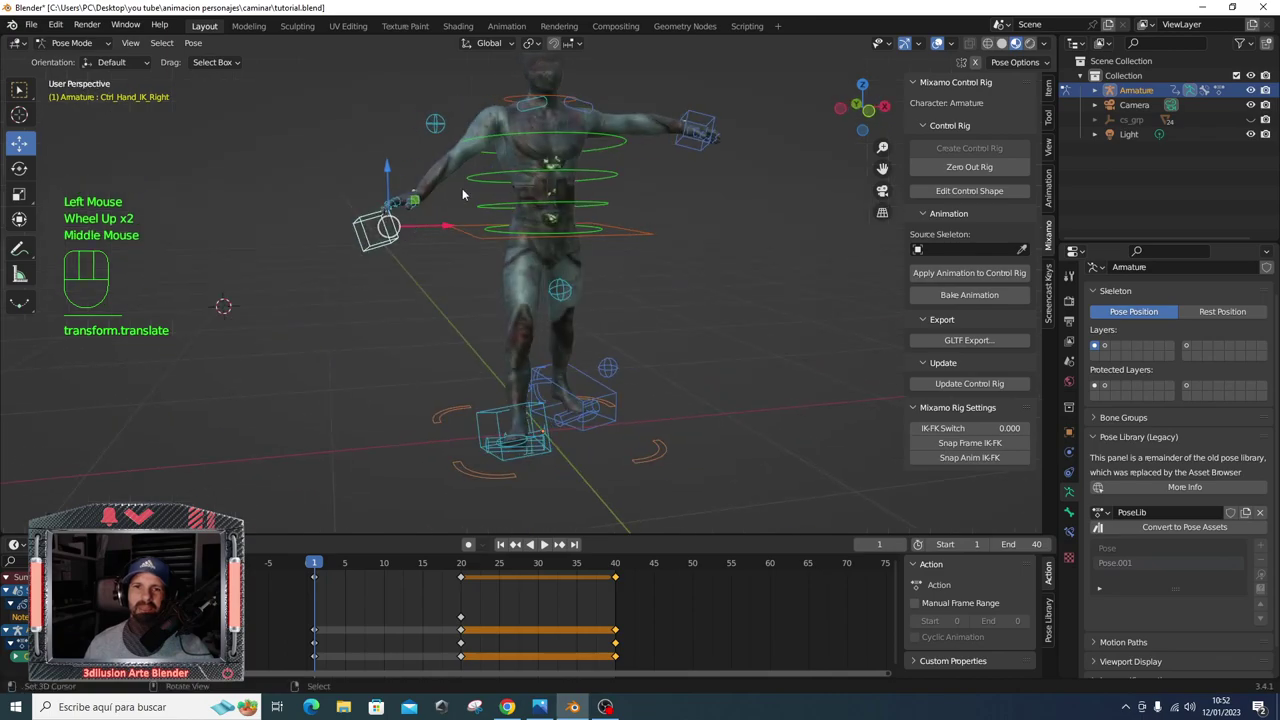
- View the character from the side, select the hand controller and rotate it into the swing
left_click_drag(434, 231, 527, 248)
key("KP_1")
key("KP_1")
left_click(640, 202)
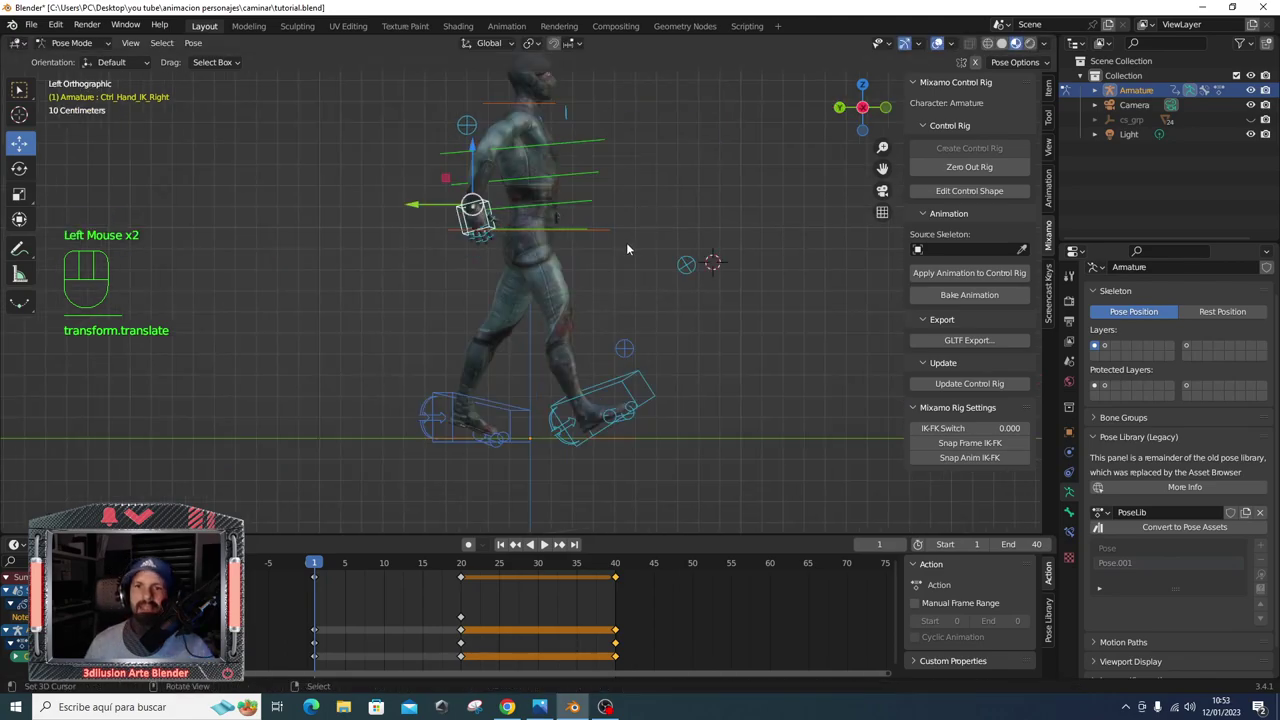
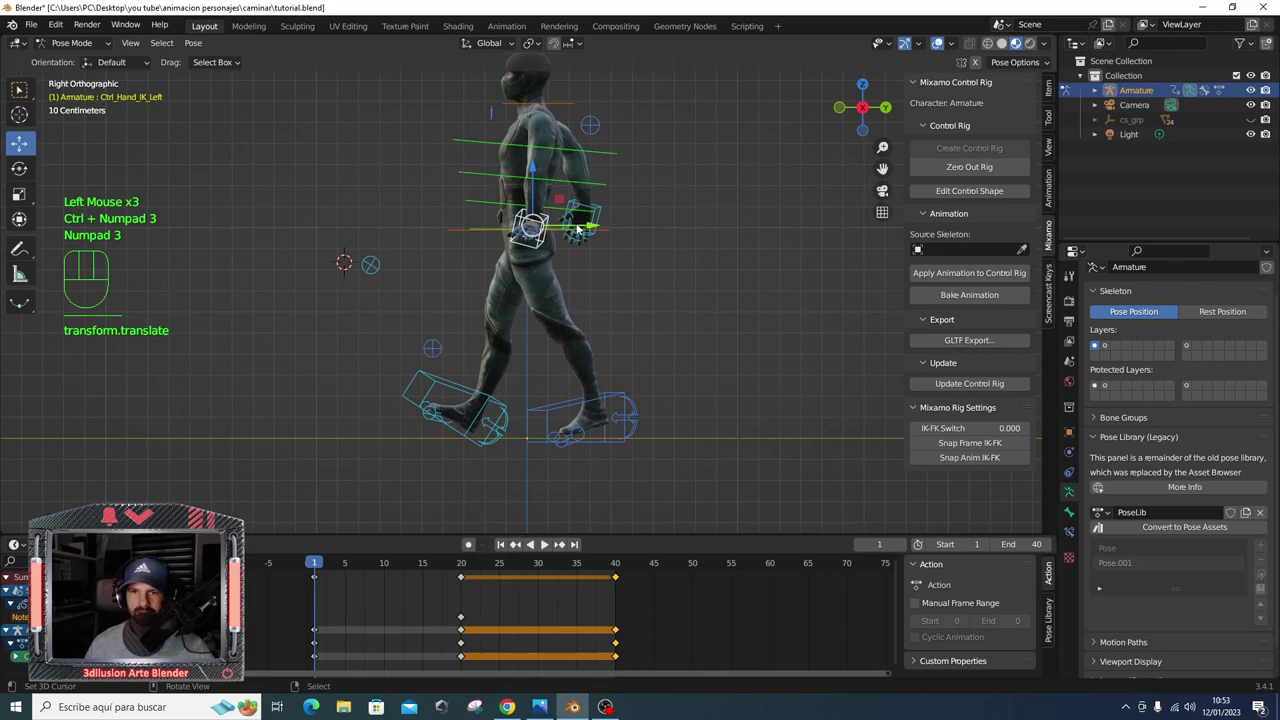
left_click_drag(565, 229, 449, 225)
key("r")
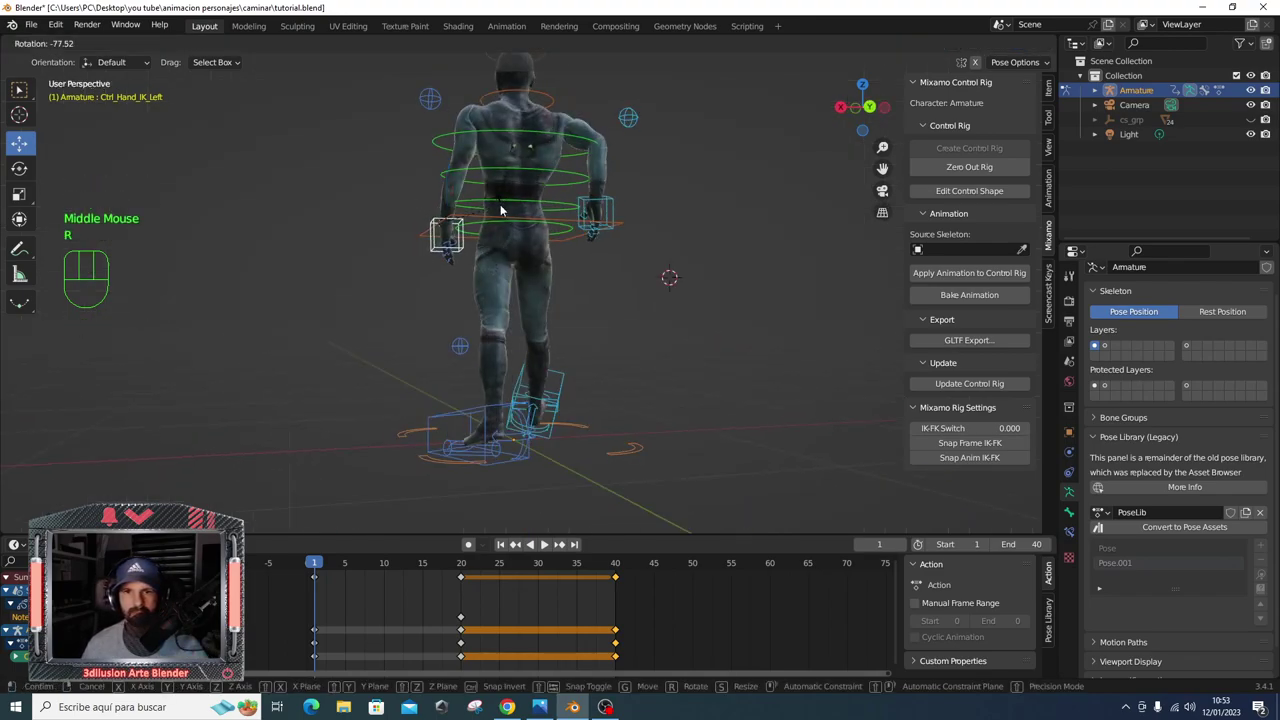
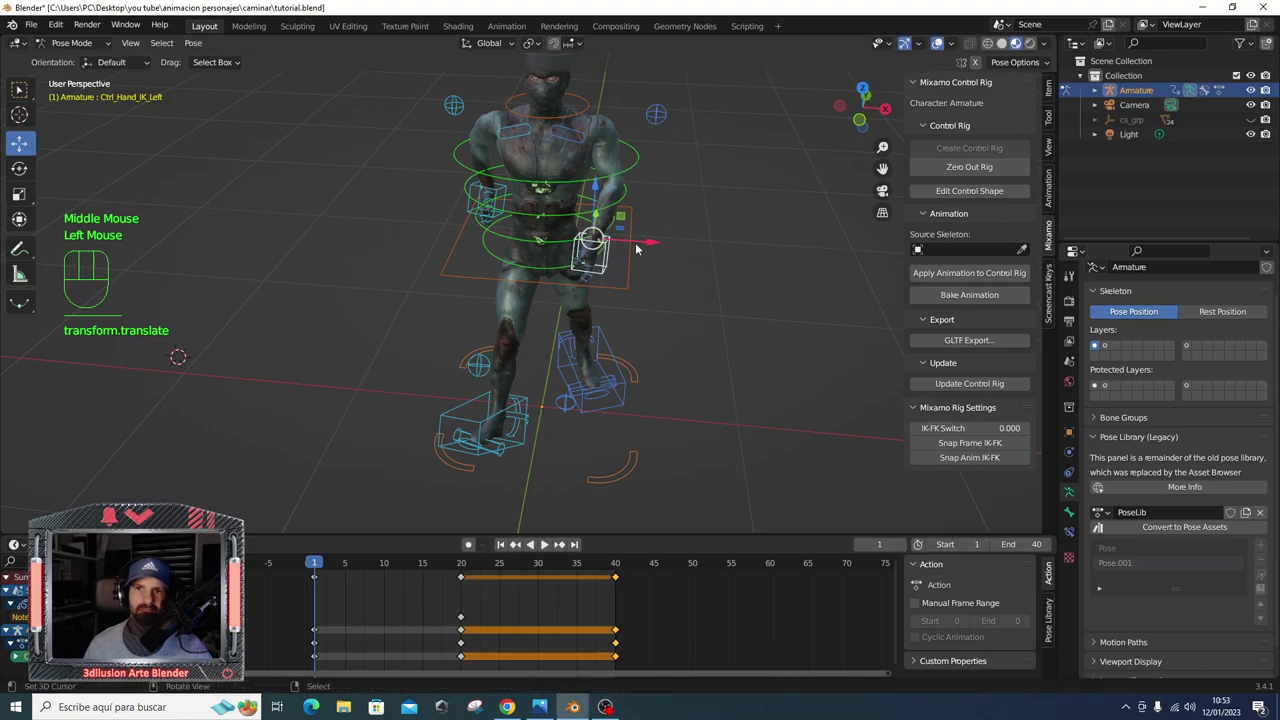
- Inspect the pose from above, then key location and rotation of every rig control at frame 1
left_click_drag(545, 200, 542, 237)
left_click_drag(525, 234, 513, 233)
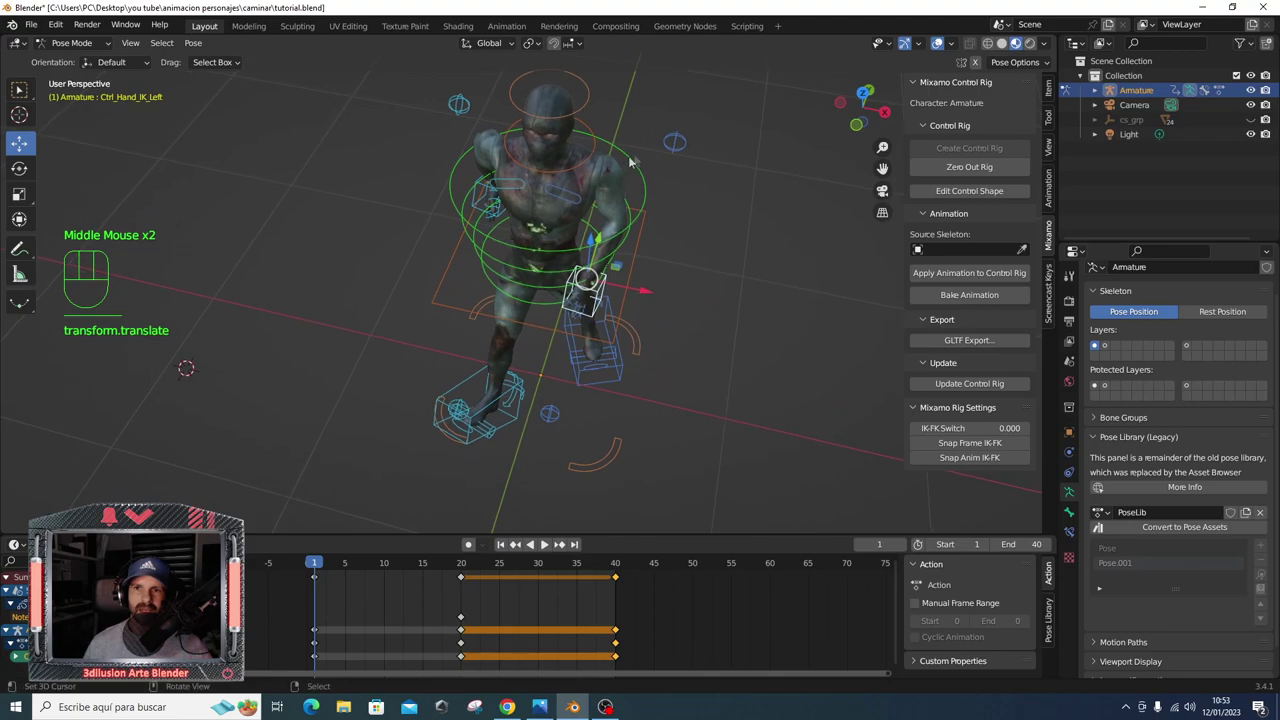
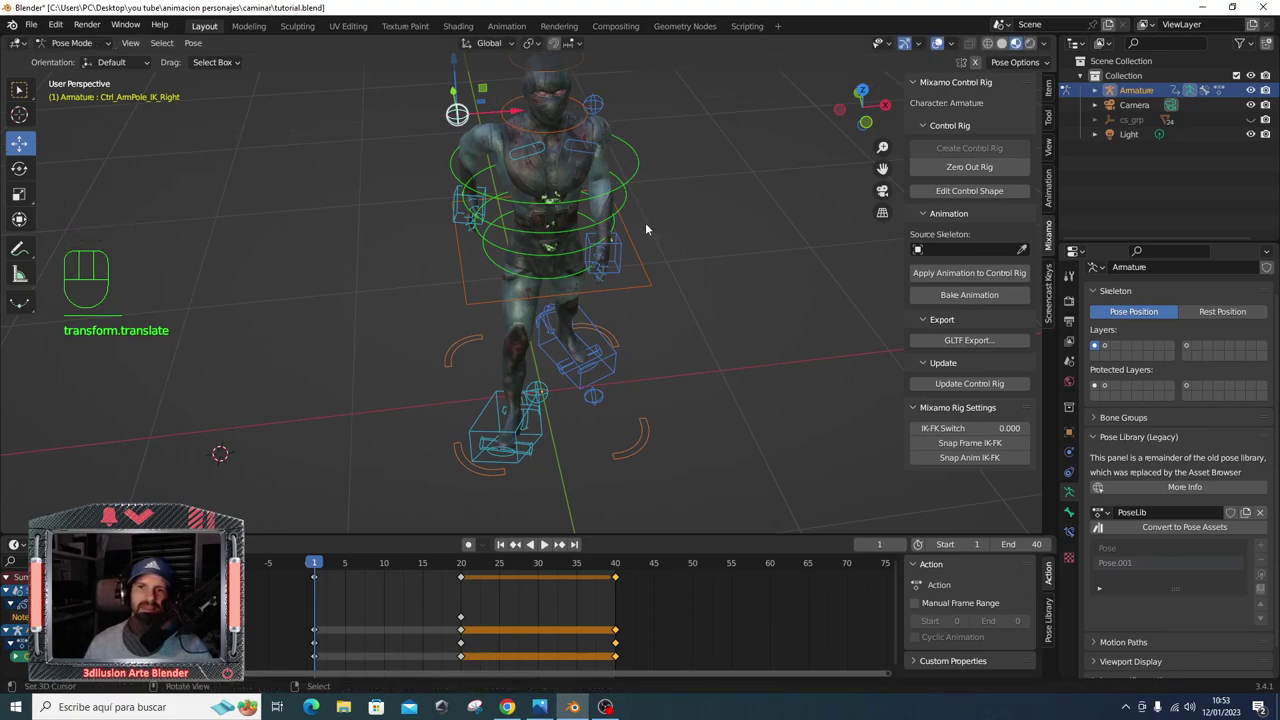
left_click_drag(687, 241, 747, 213)
left_click_drag(628, 243, 447, 242)
left_click_drag(516, 241, 495, 241)
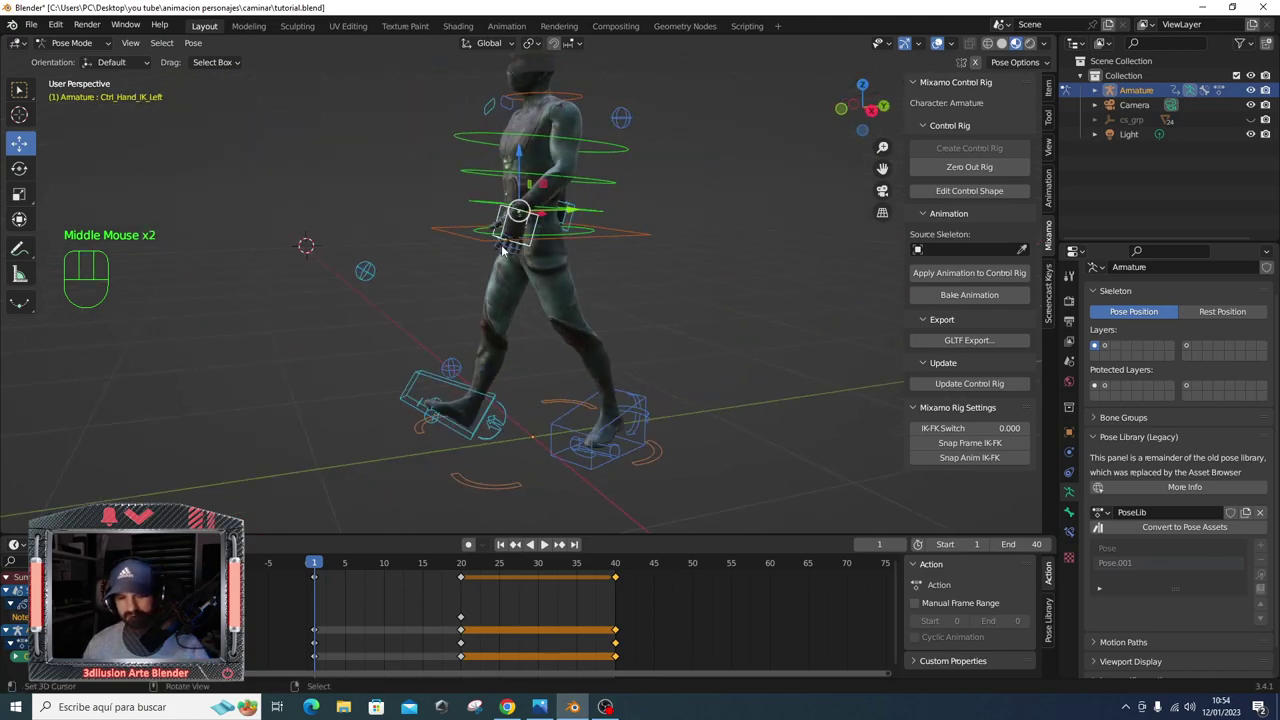
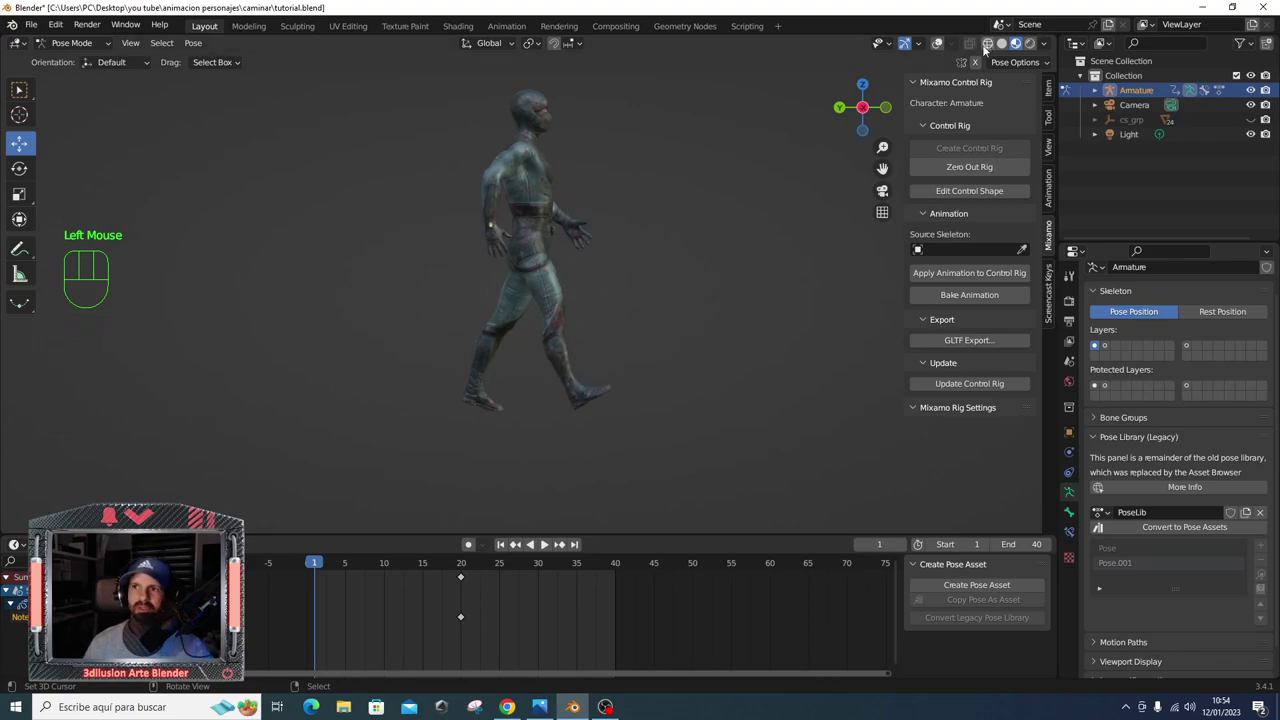
key("a")
key("i")
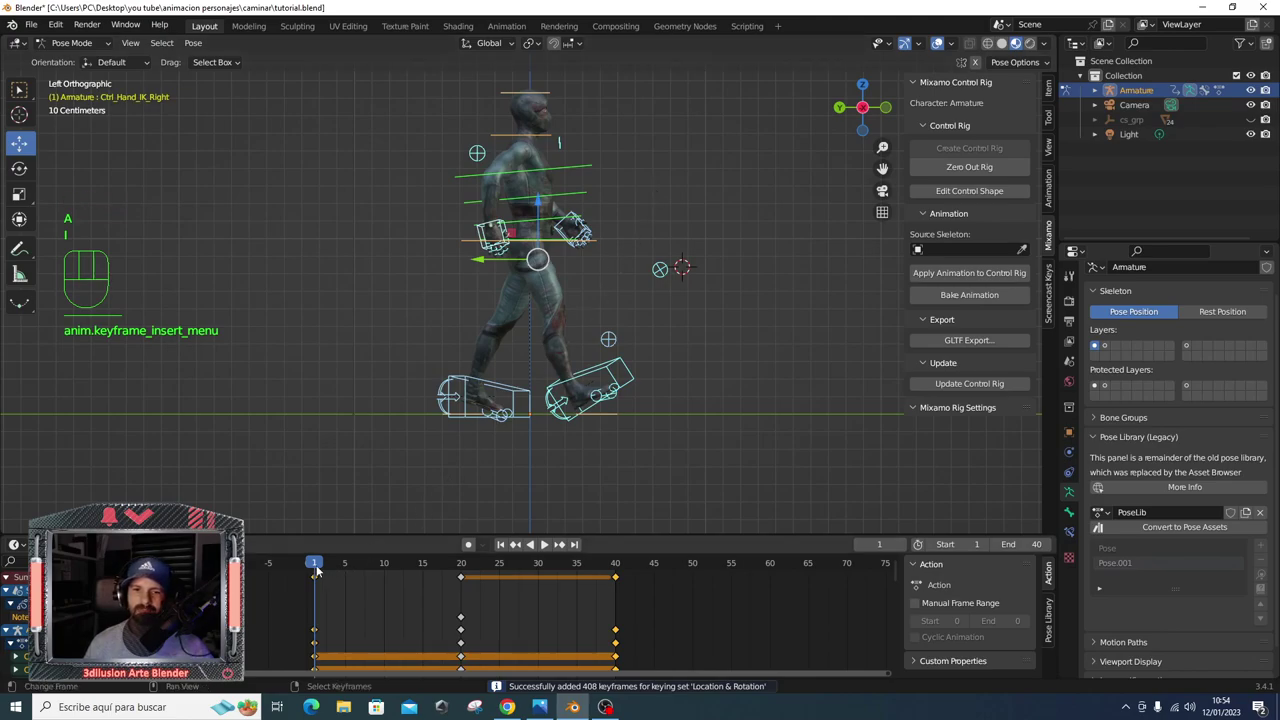
- Preview the walk, then delete the stray keys near frame 40 and select the frame 0 keys
left_click_drag(324, 564, 460, 564)
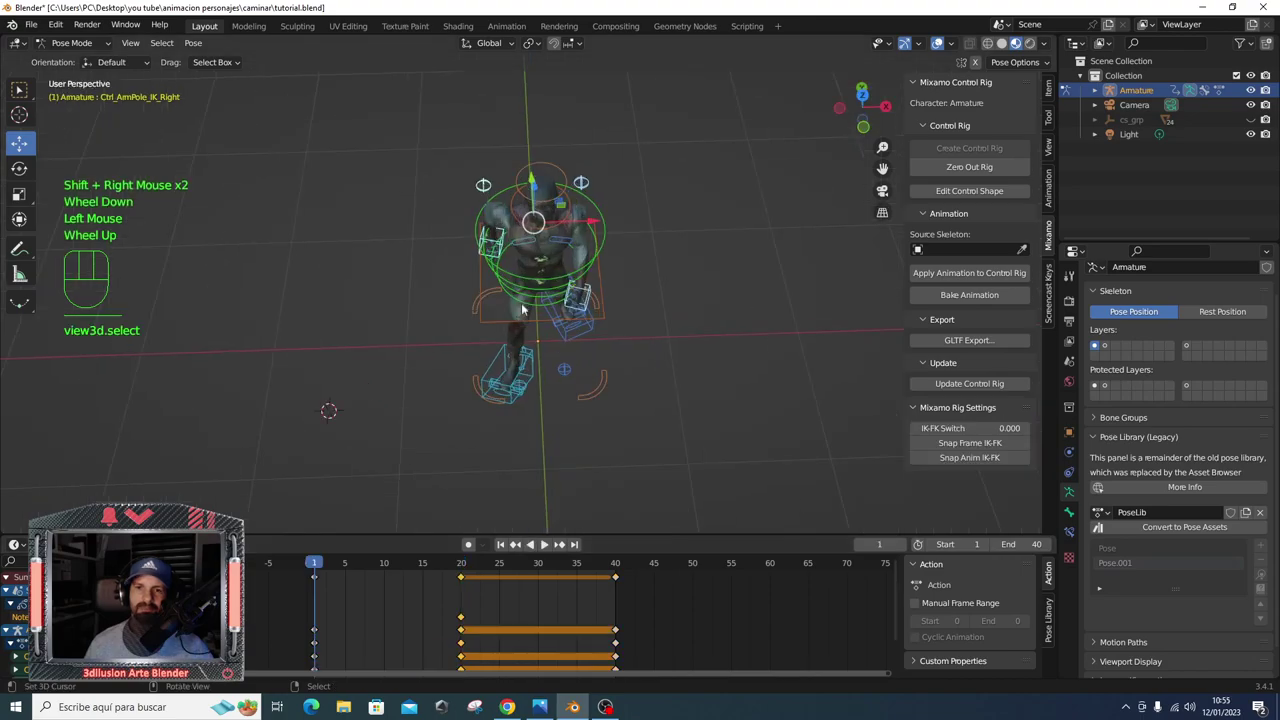
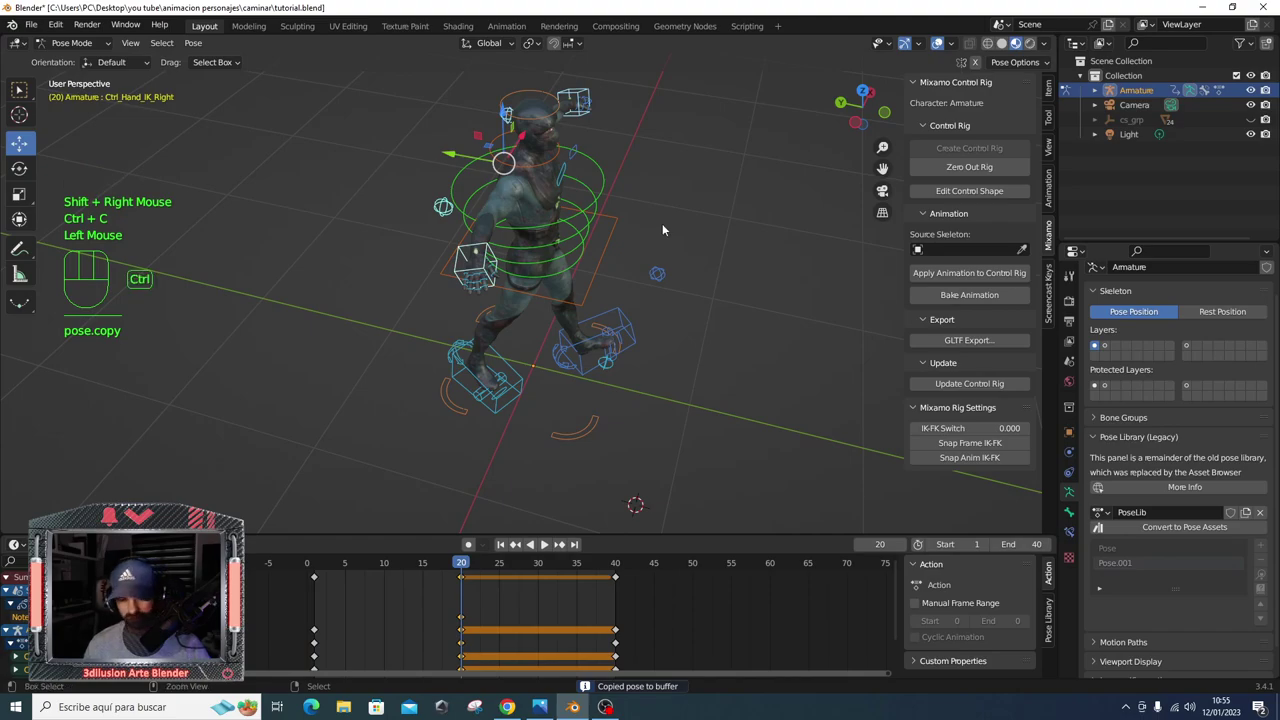
key("ctrl+v")
key("space")
left_click_drag(384, 568, 621, 576)
right_click(621, 576)
key("Delete")
right_click(321, 579)
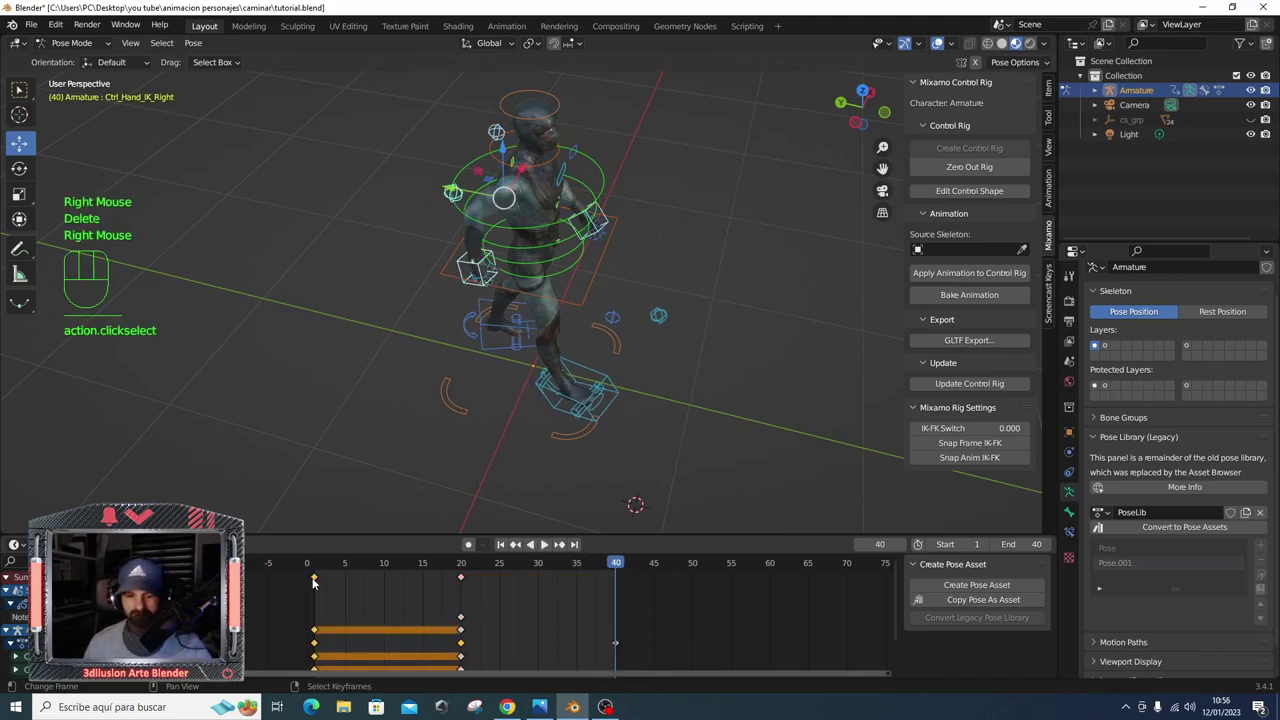
- Copy the frame 0 keyframes, paste them at frame 40, and go to frame 20
key("ctrl+c")
left_click(622, 562)
left_click(618, 576)
key("ctrl+v")
left_click(313, 566)
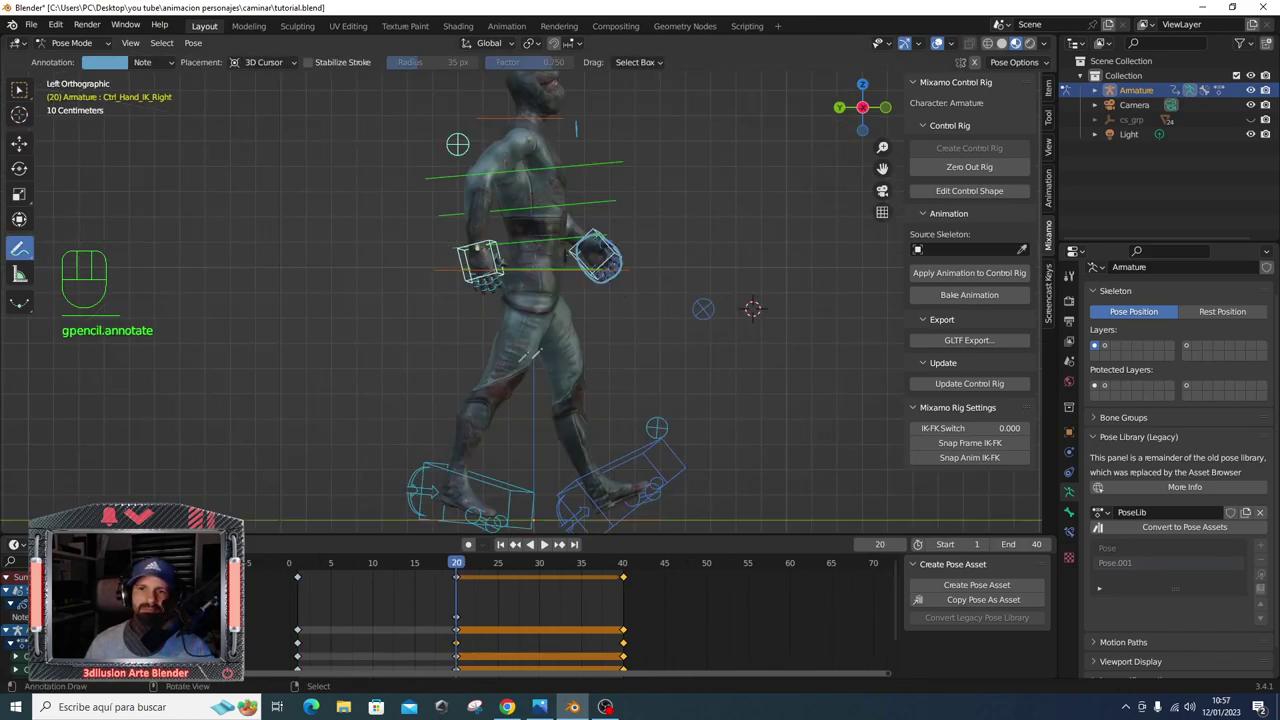
- Select all rig controls at frame 20 and key their location and rotation, then play the walk
key("KP_3")
key("ctrl+KP_1")
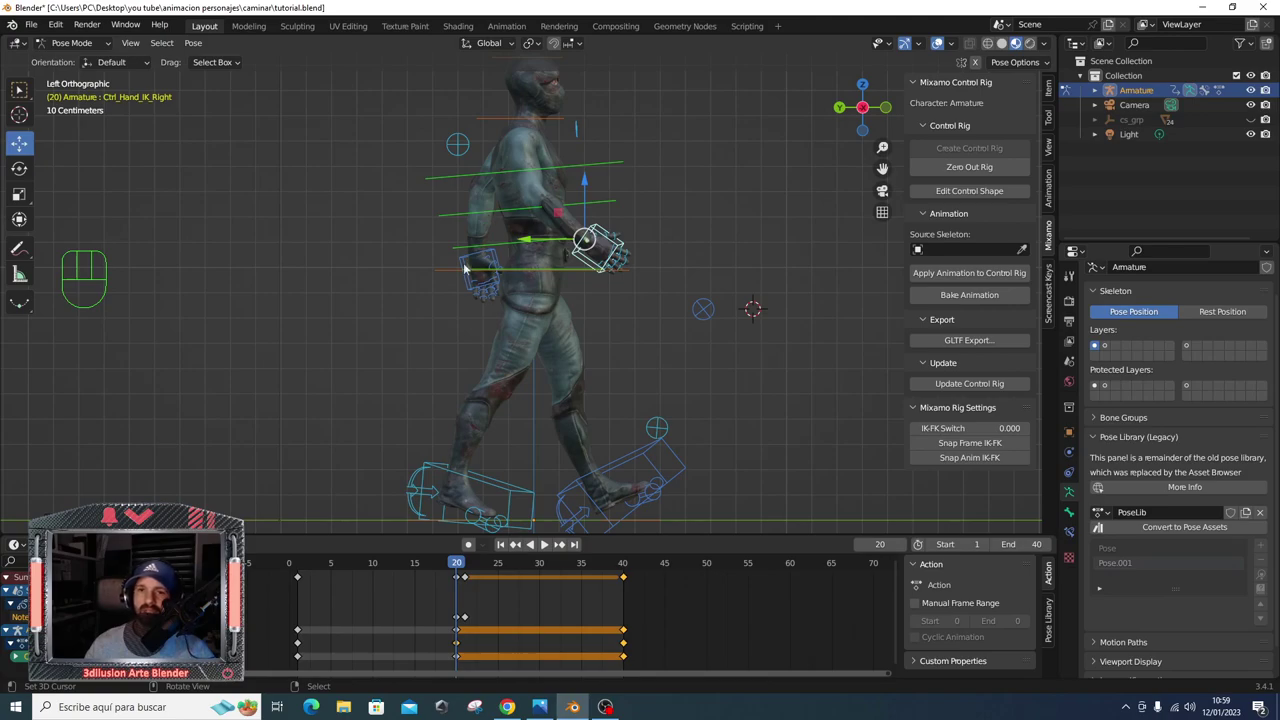
scroll("down", 3)
scroll("down", 3)
key("a")
key("i")
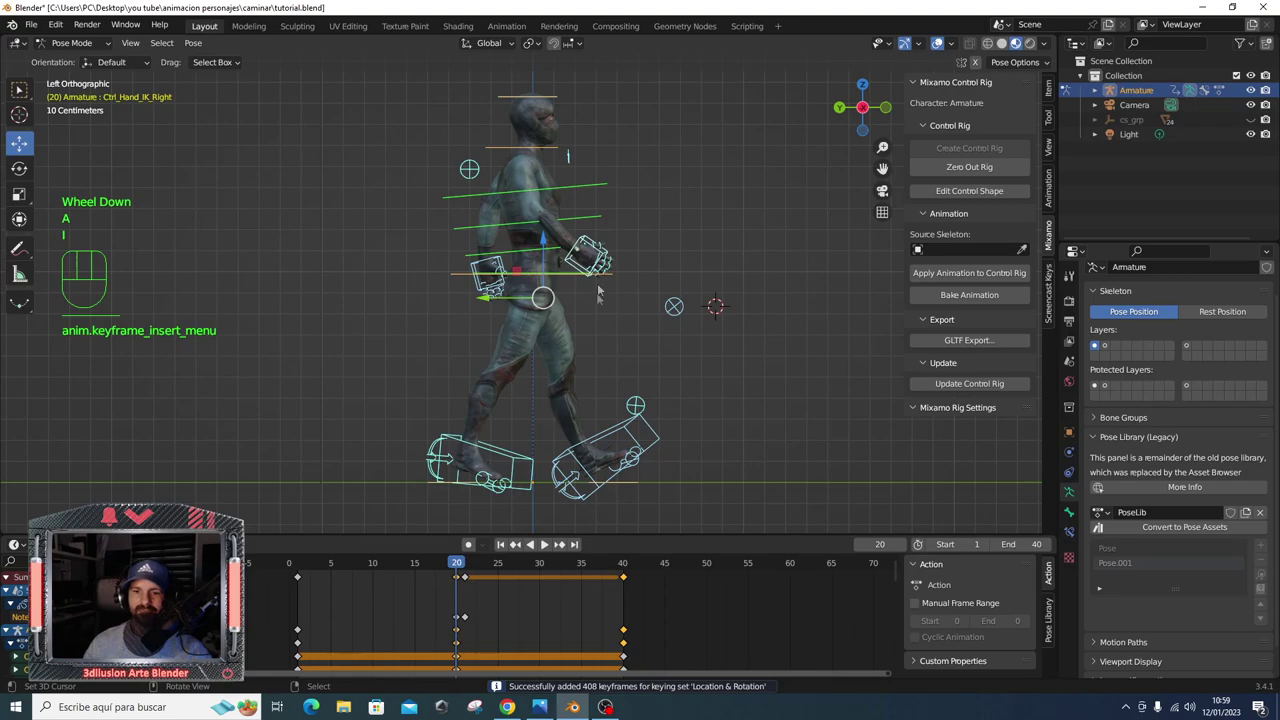
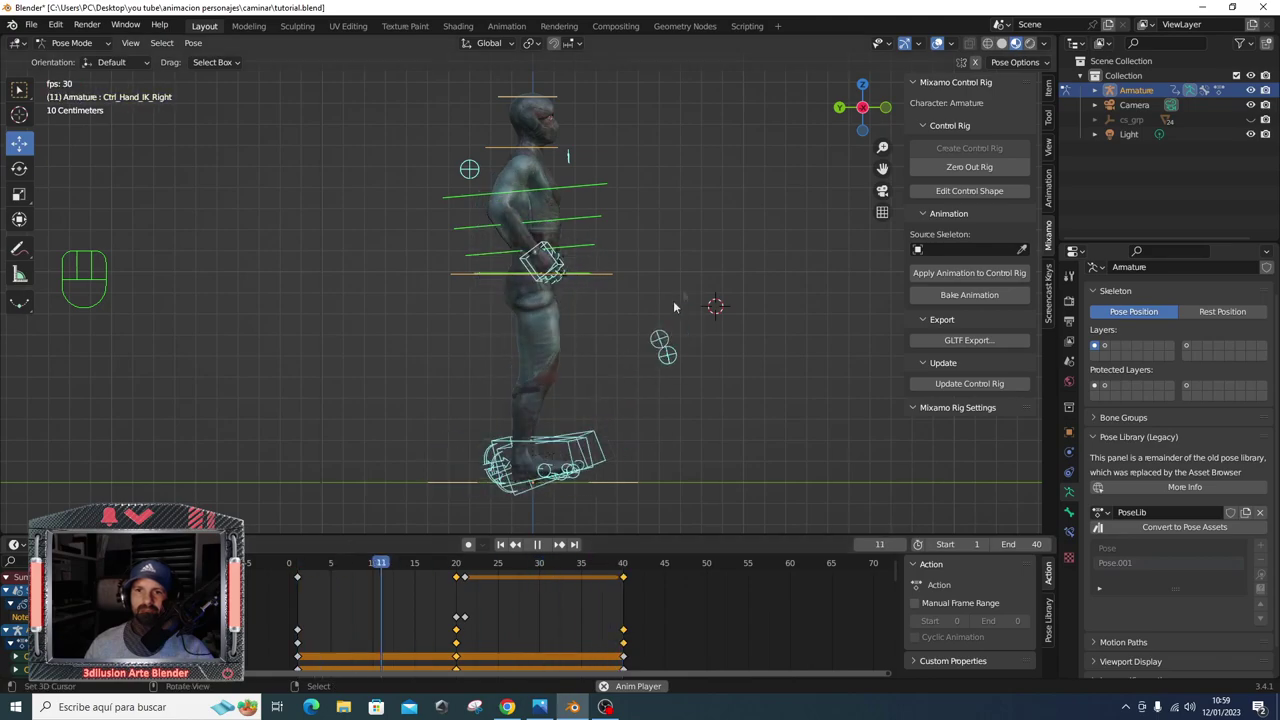
- Watch the walk from front and side angles, then stop playback
scroll("down", 3)
left_click_drag(745, 177, 606, 199)
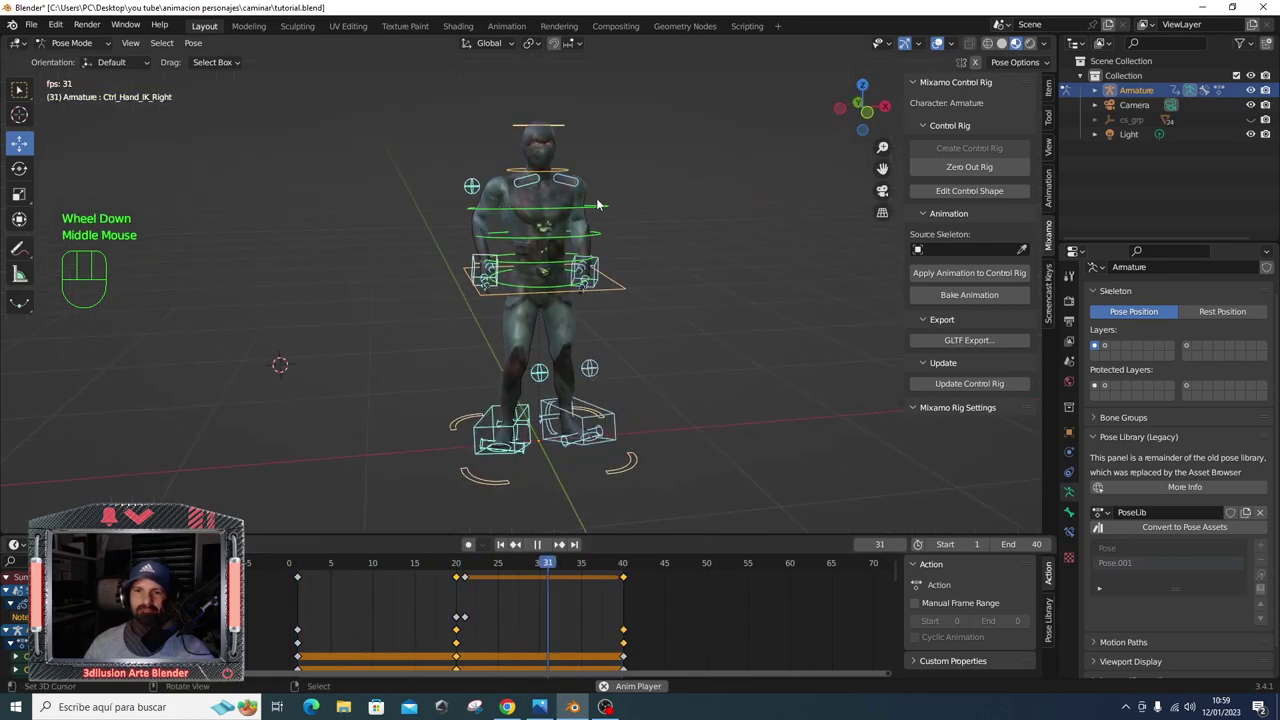
left_click_drag(683, 365, 836, 347)
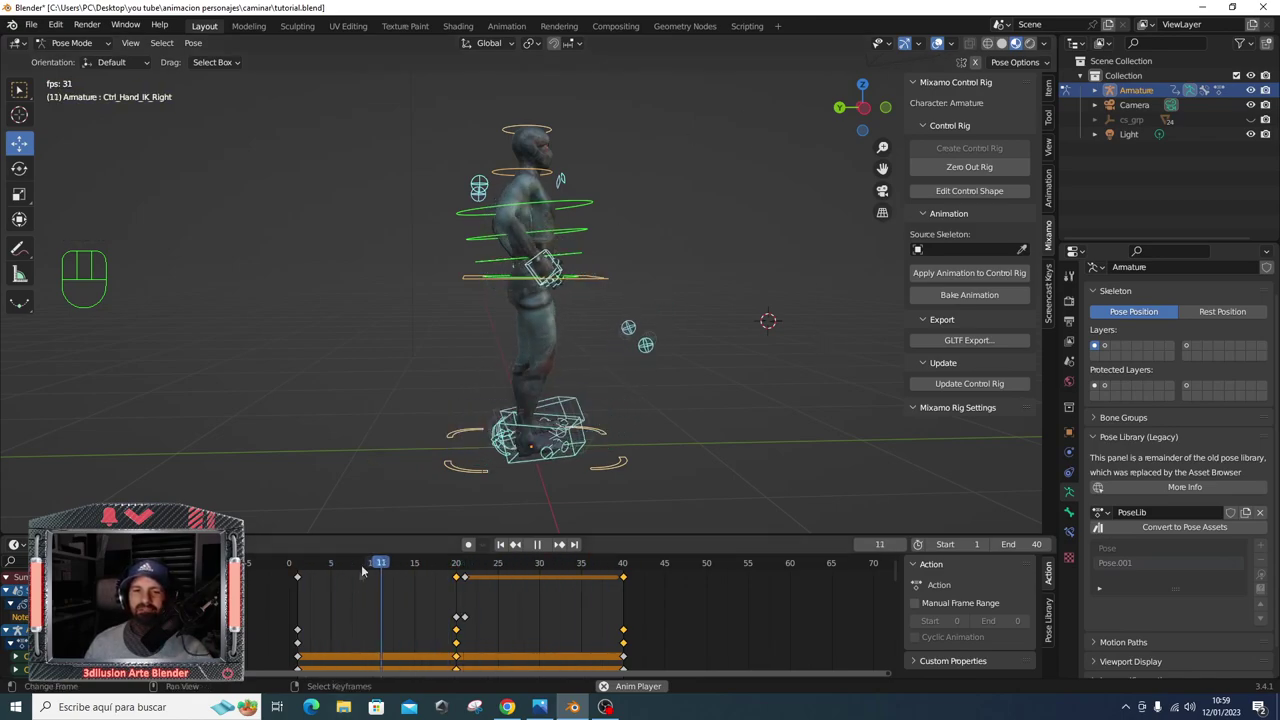
key("space")
- Jump to frame 5 and orbit in to inspect the legs
left_click(458, 407)
scroll("up", 3)
left_click_drag(481, 429, 462, 273)
scroll("down", 3)
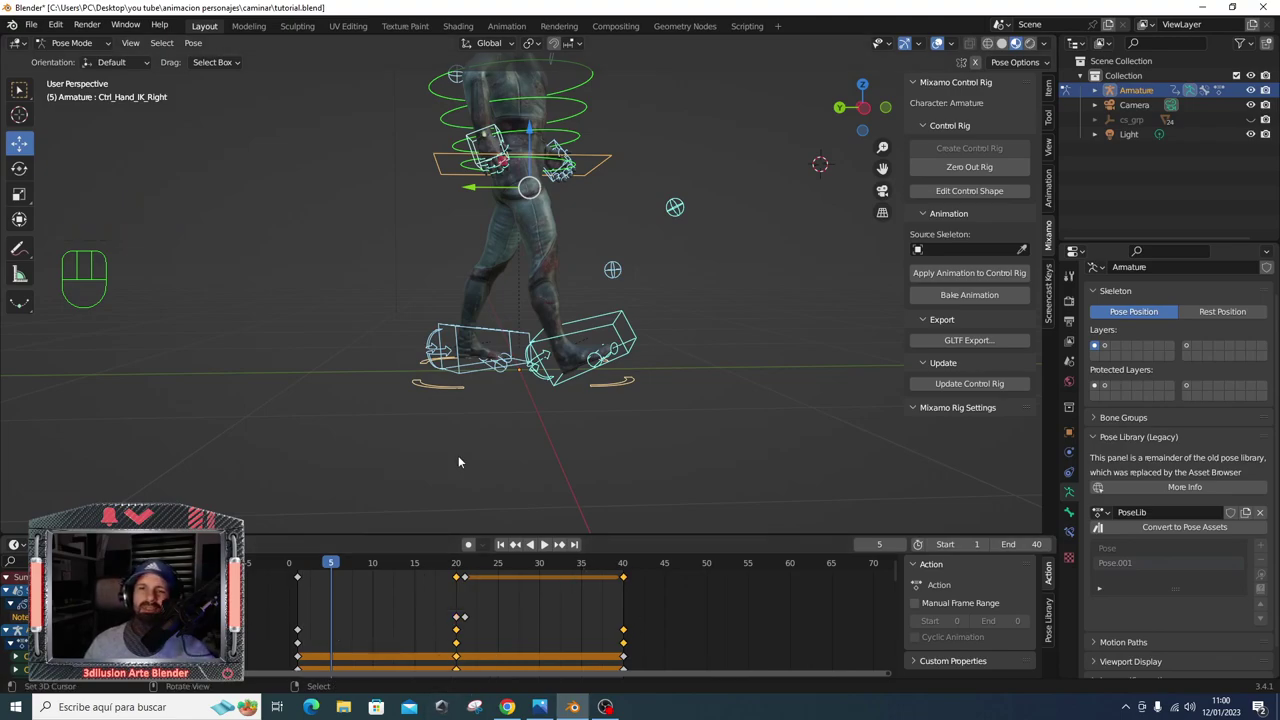
- In side view, adjust the hip control at frame 5 and key its location and rotation
middle_click(536, 377)
scroll("down", 3)
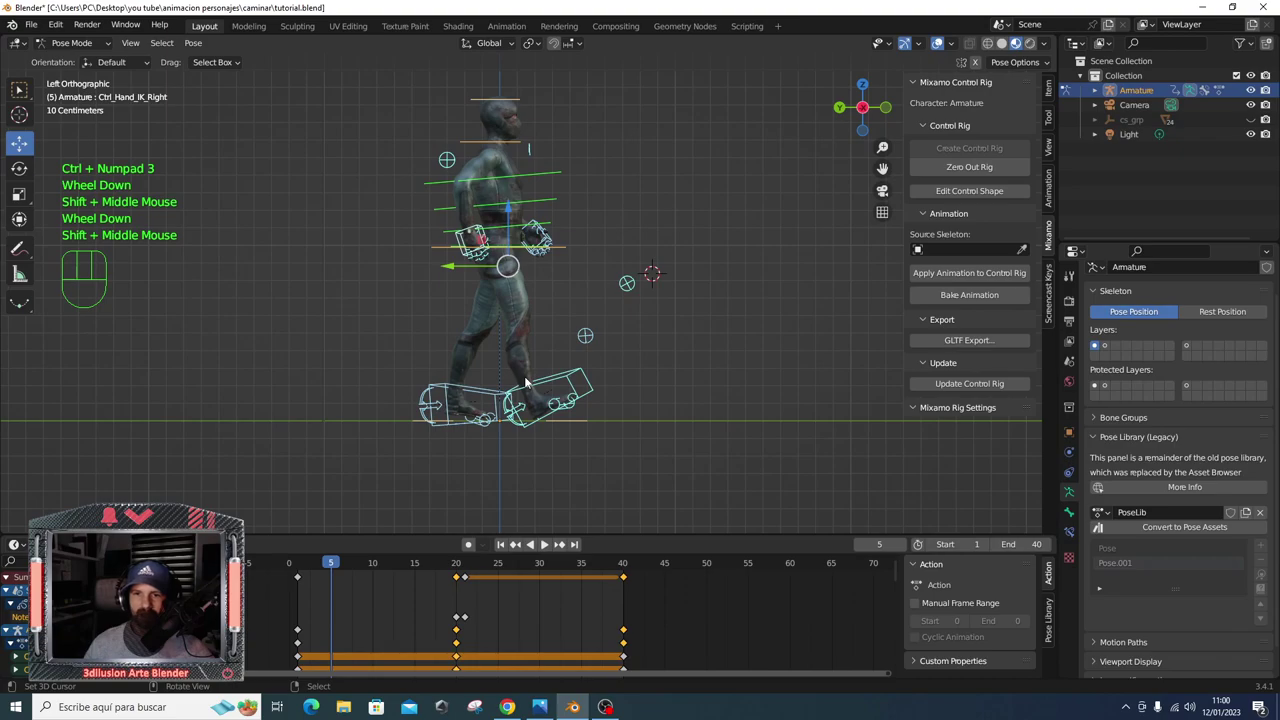
key("ctrl+z")
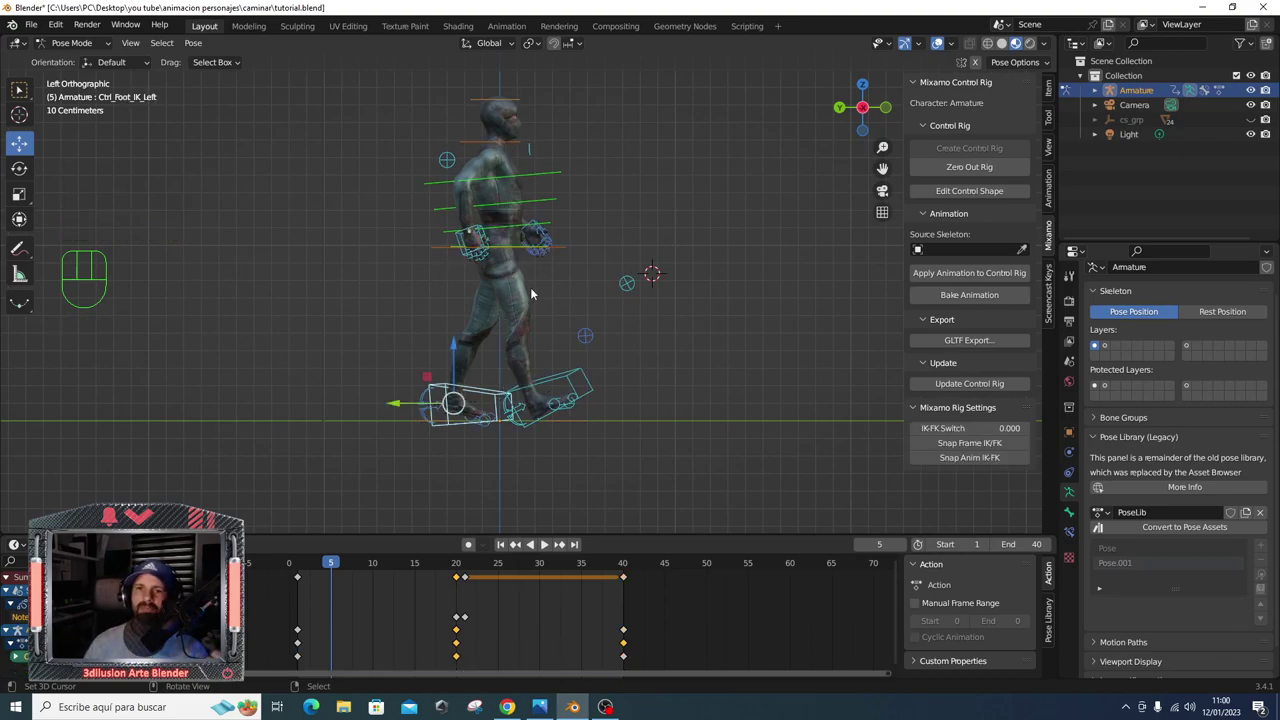
left_click_drag(702, 175, 573, 250)
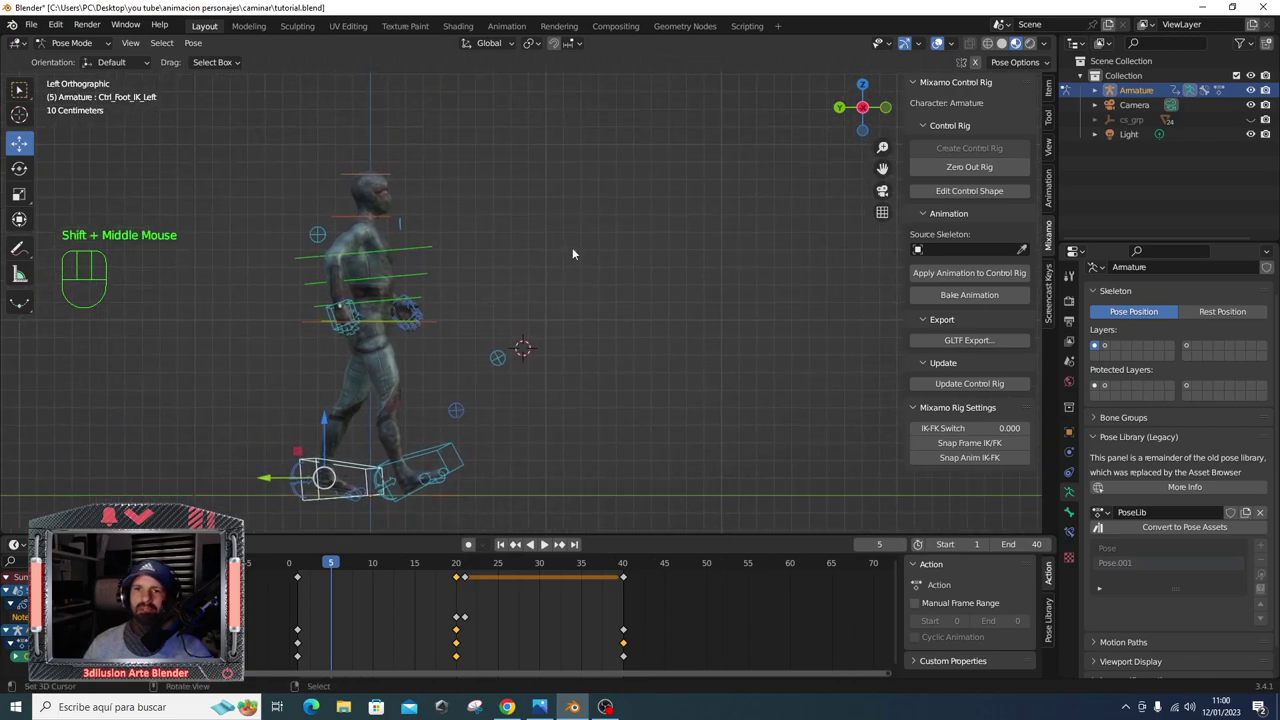
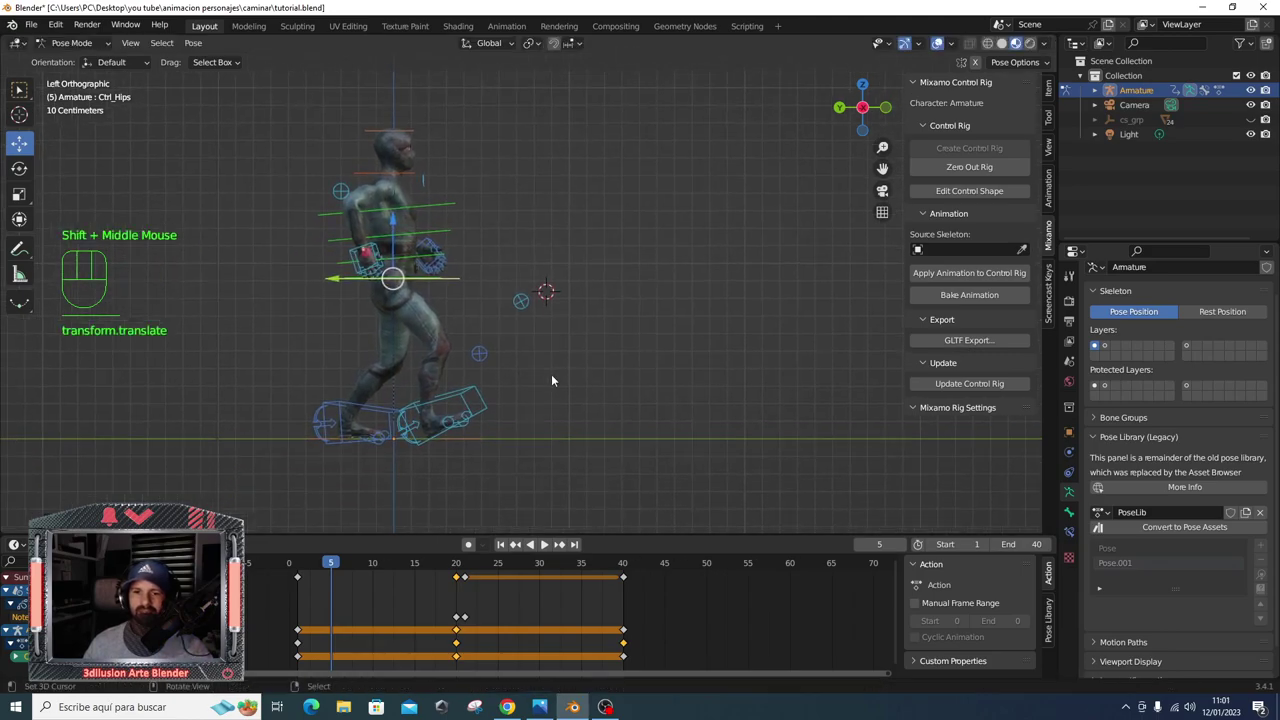
middle_click(555, 376)
key("i")
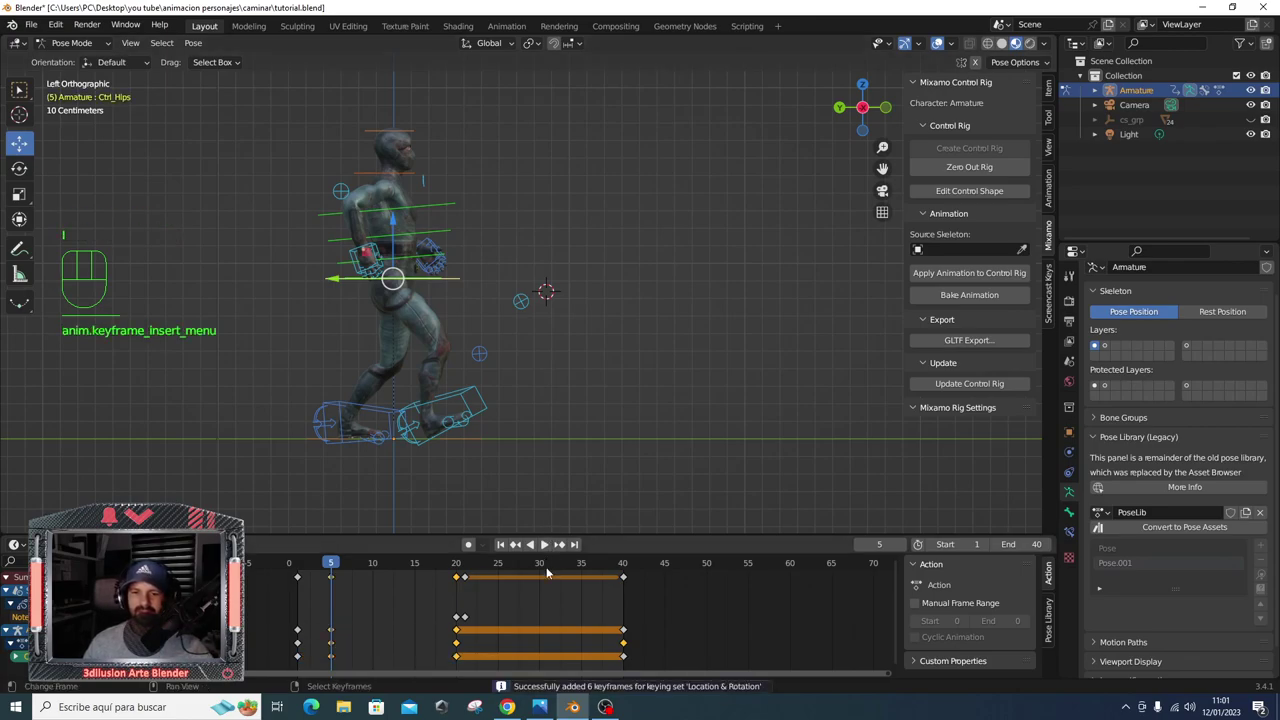
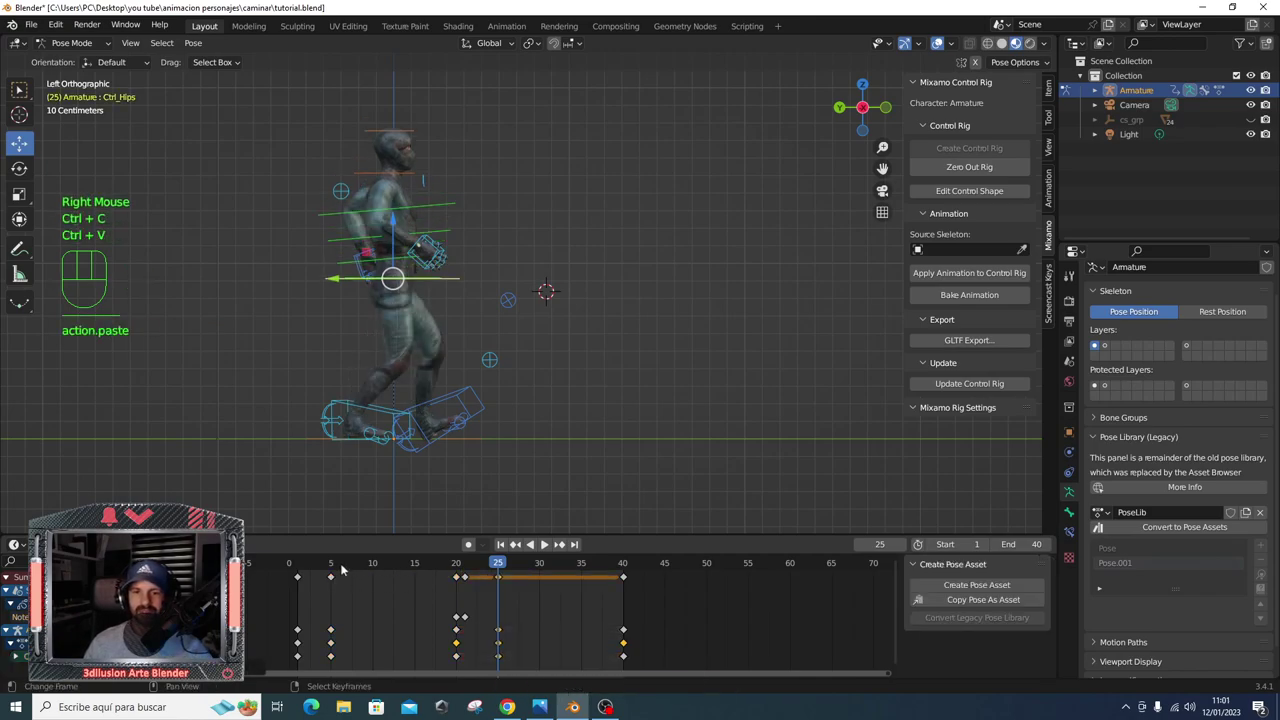
- Scrub through the early frames, pose the controls at frame 10 and key that pose
left_click_drag(331, 568, 262, 577)
key("space")
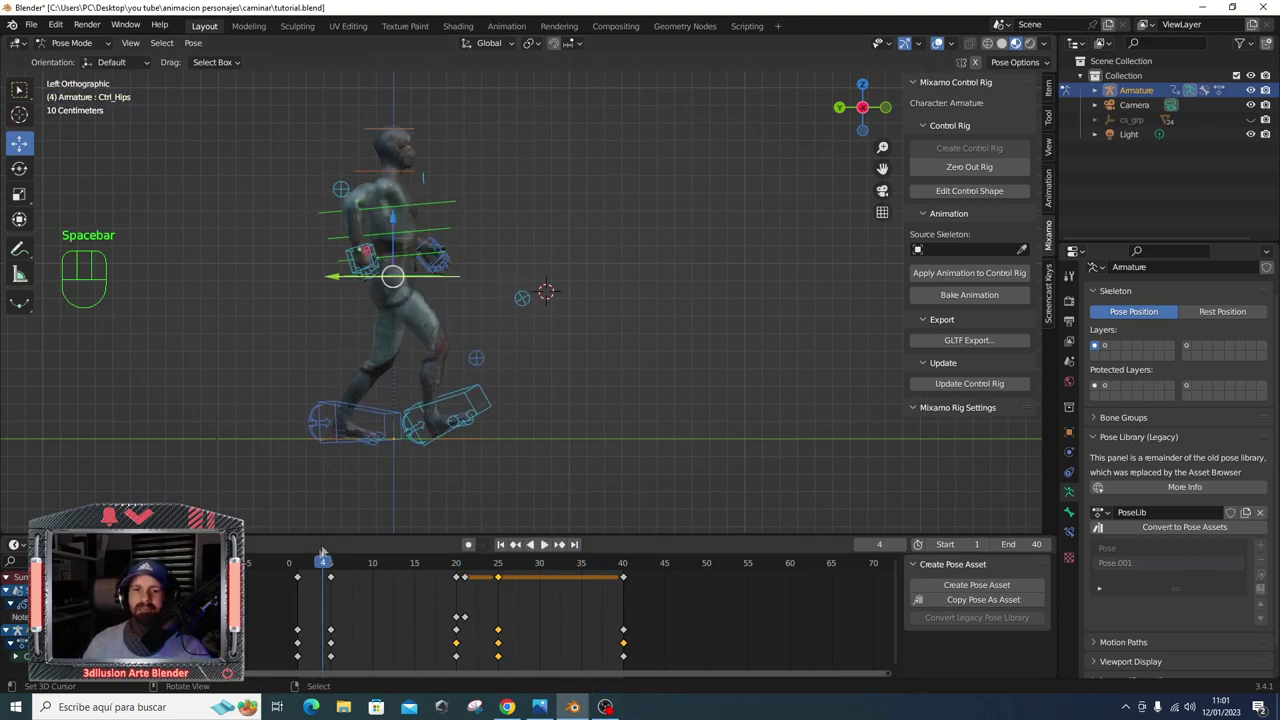
key("space")
left_click_drag(330, 565, 371, 575)
key("space")
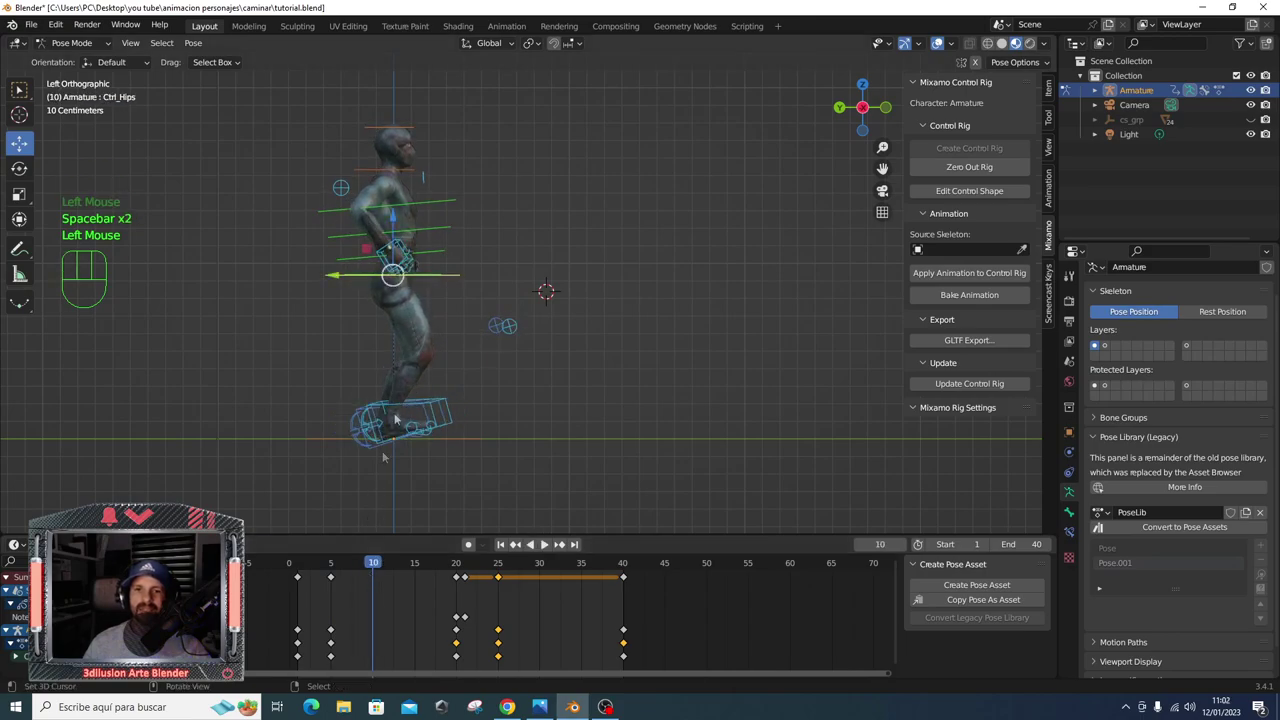
left_click_drag(402, 224, 402, 215)
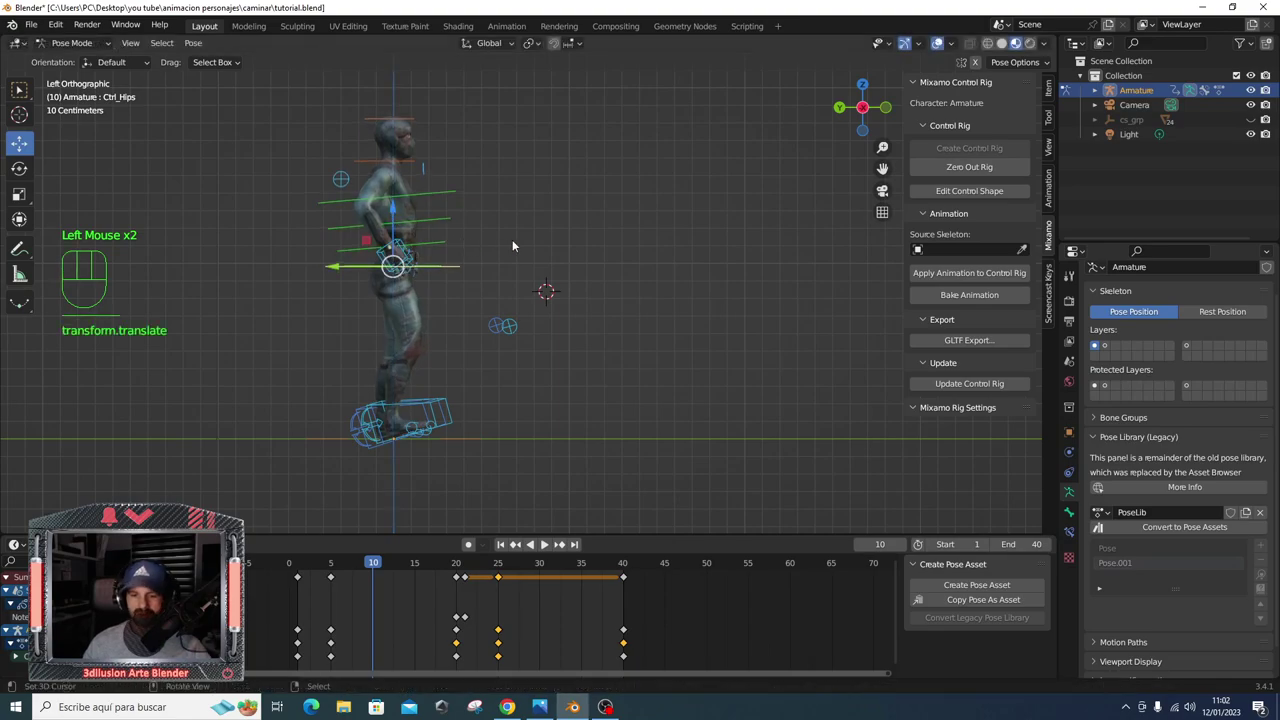
key("i")
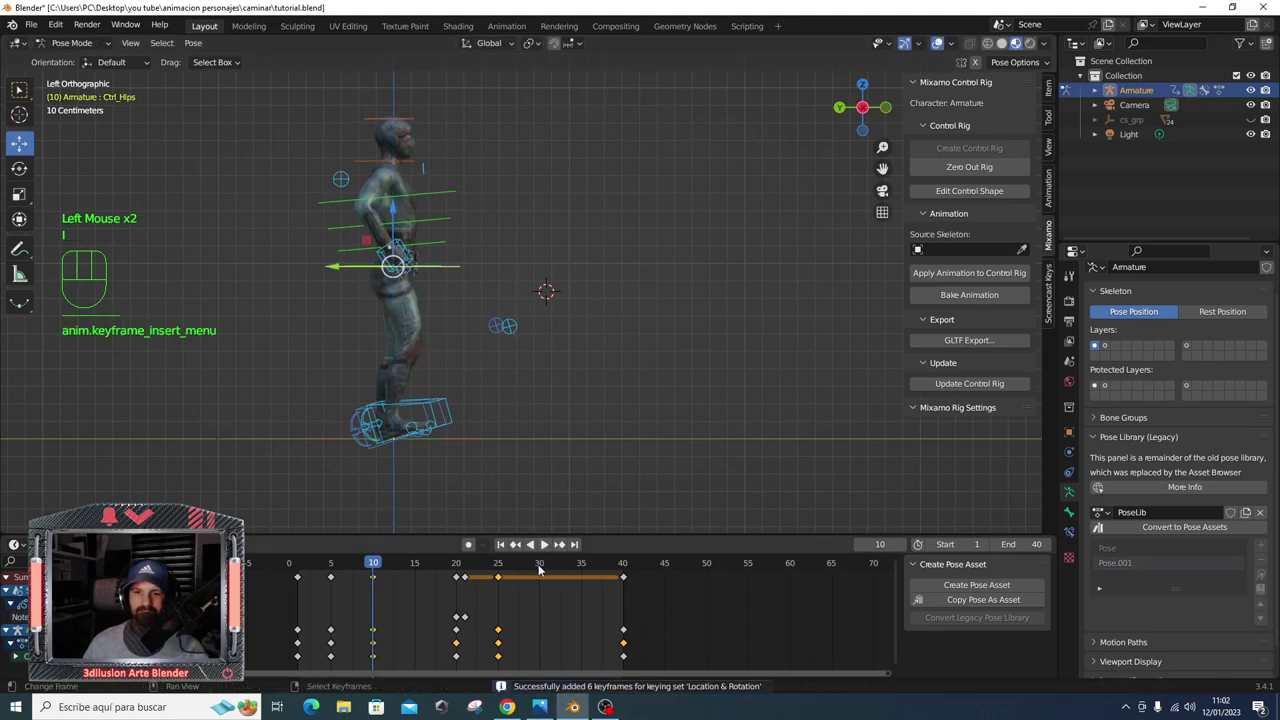
- Copy the frame-30 pose, adjust the controls and key the in-between pose at frame 15
left_click(548, 565)
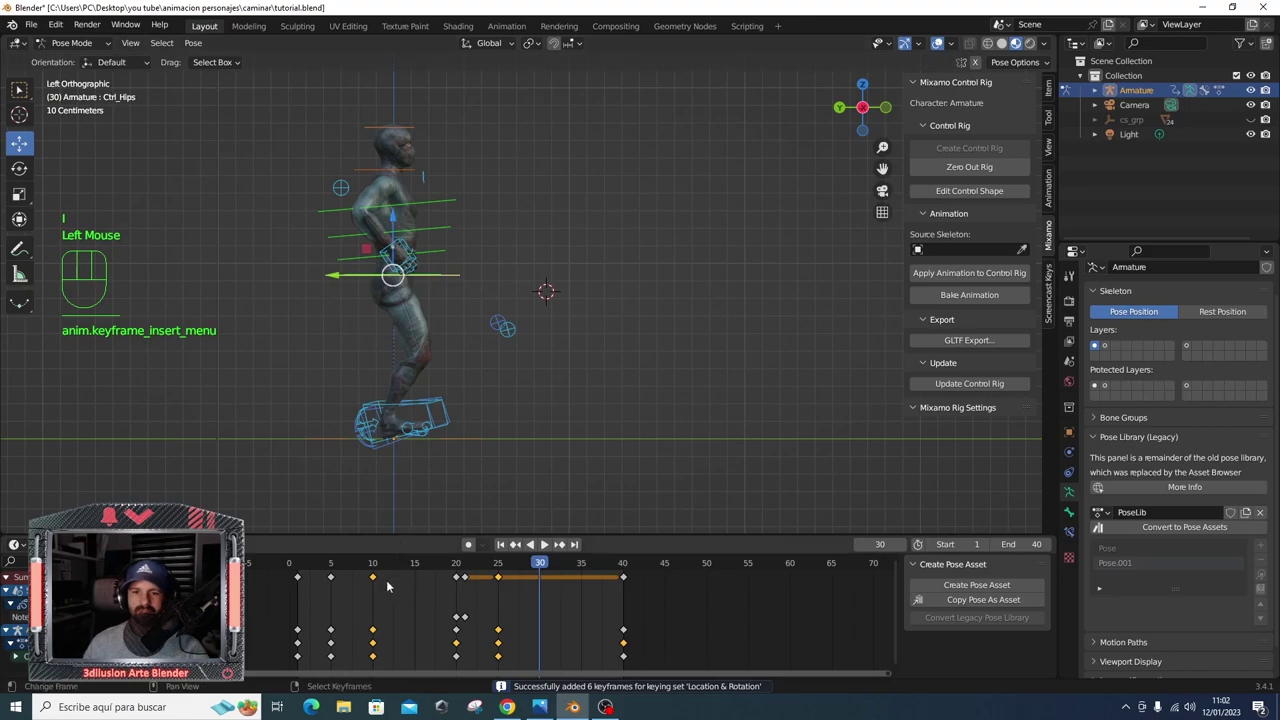
key("ctrl+c")
key("ctrl+v")
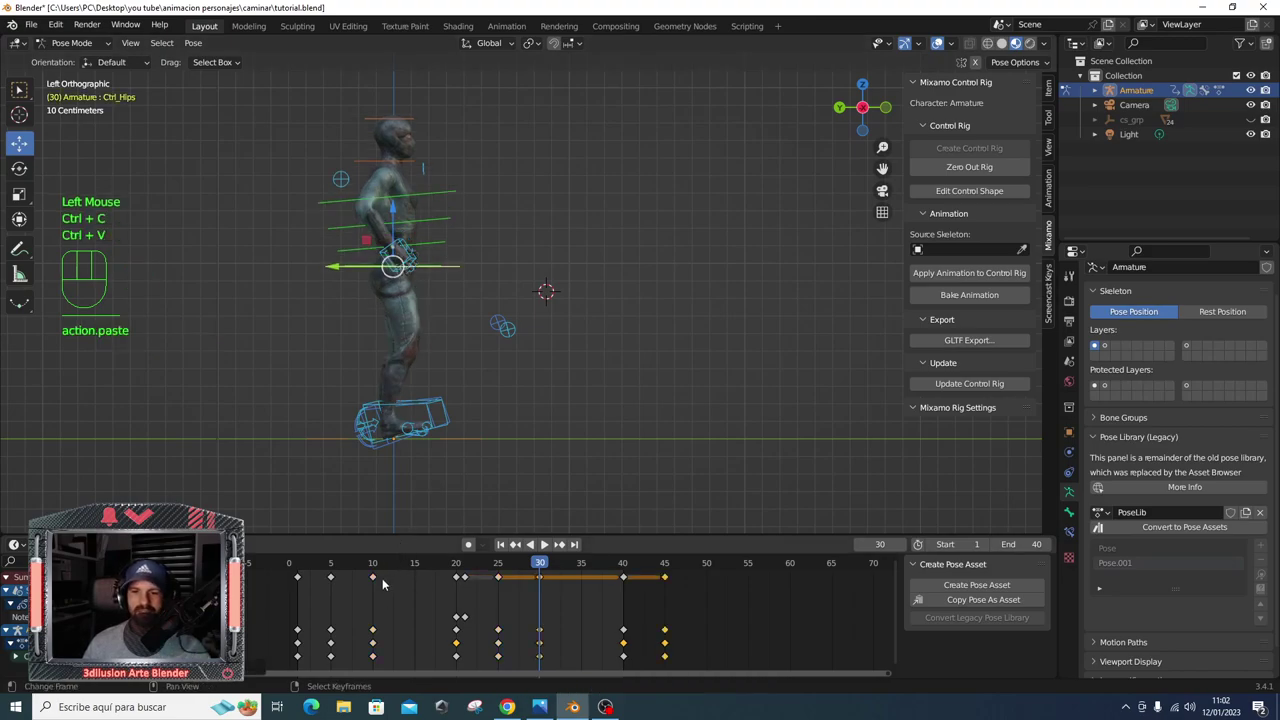
key("space")
left_click_drag(379, 564, 401, 216)
key("i")
- Copy-paste and key the in-between pose at frame 35, then play the walk cycle
left_click(583, 567)
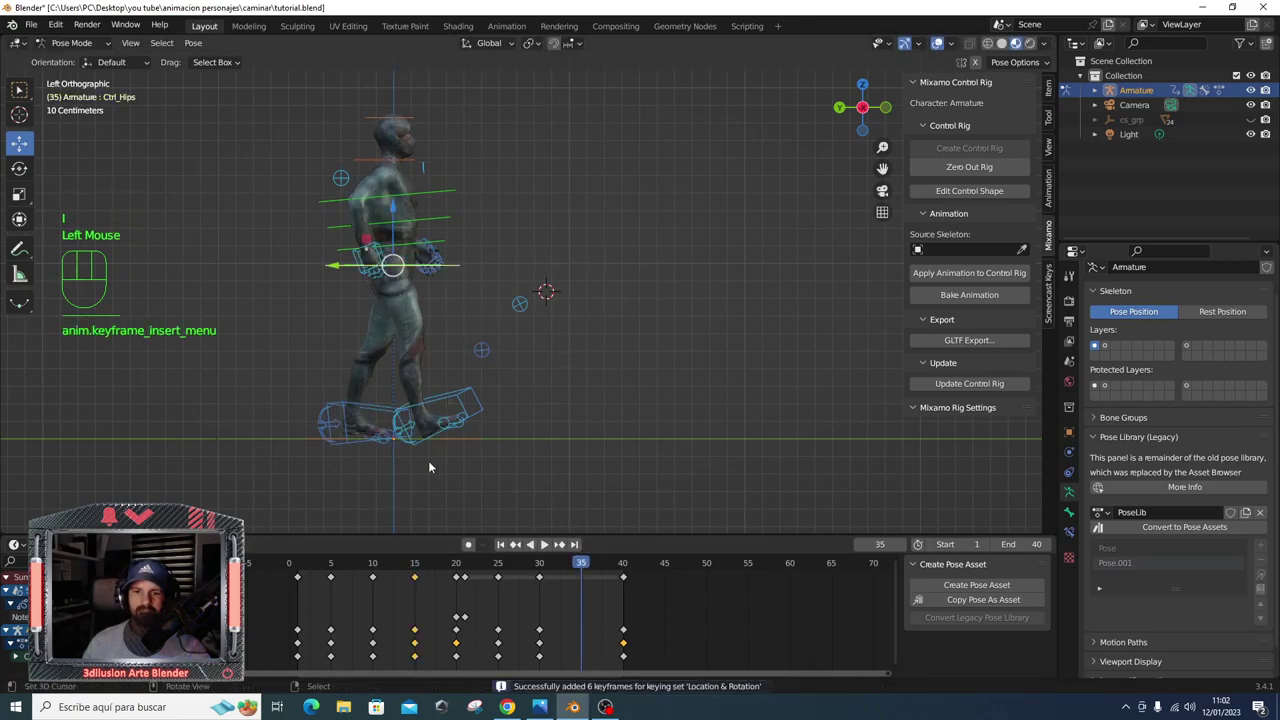
key("ctrl+c")
key("ctrl+v")
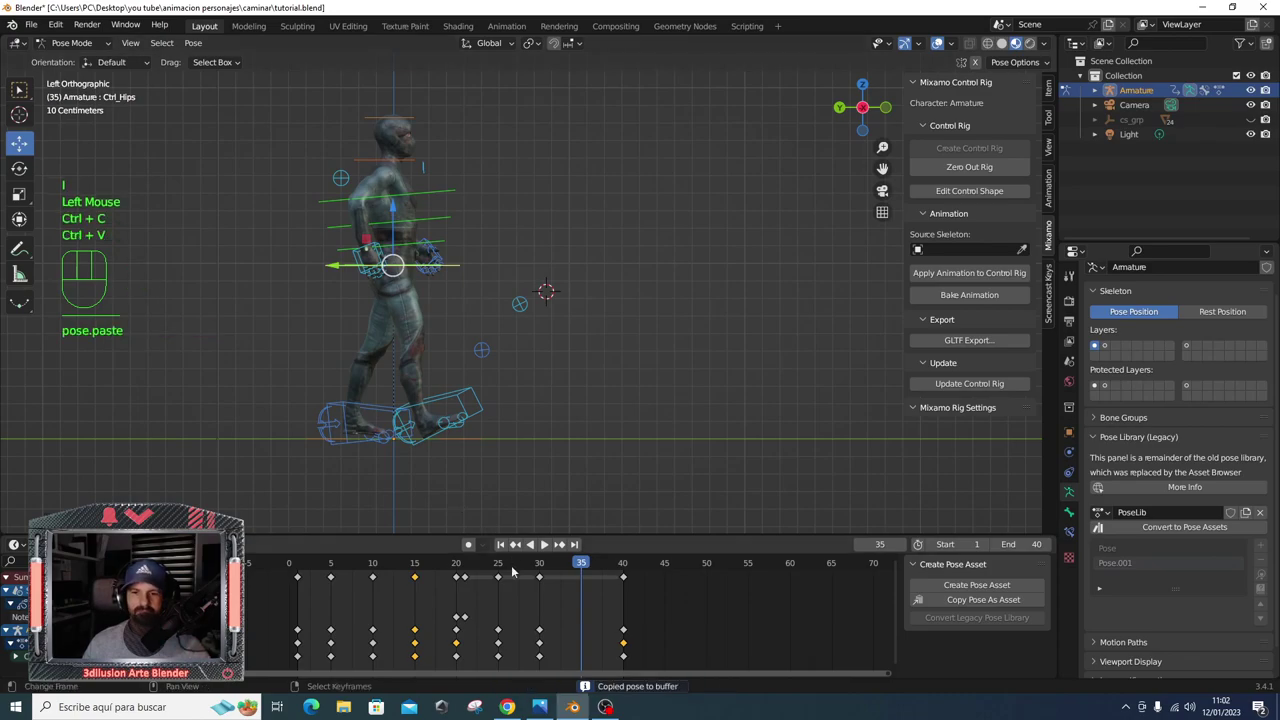
right_click(418, 578)
key("ctrl+c")
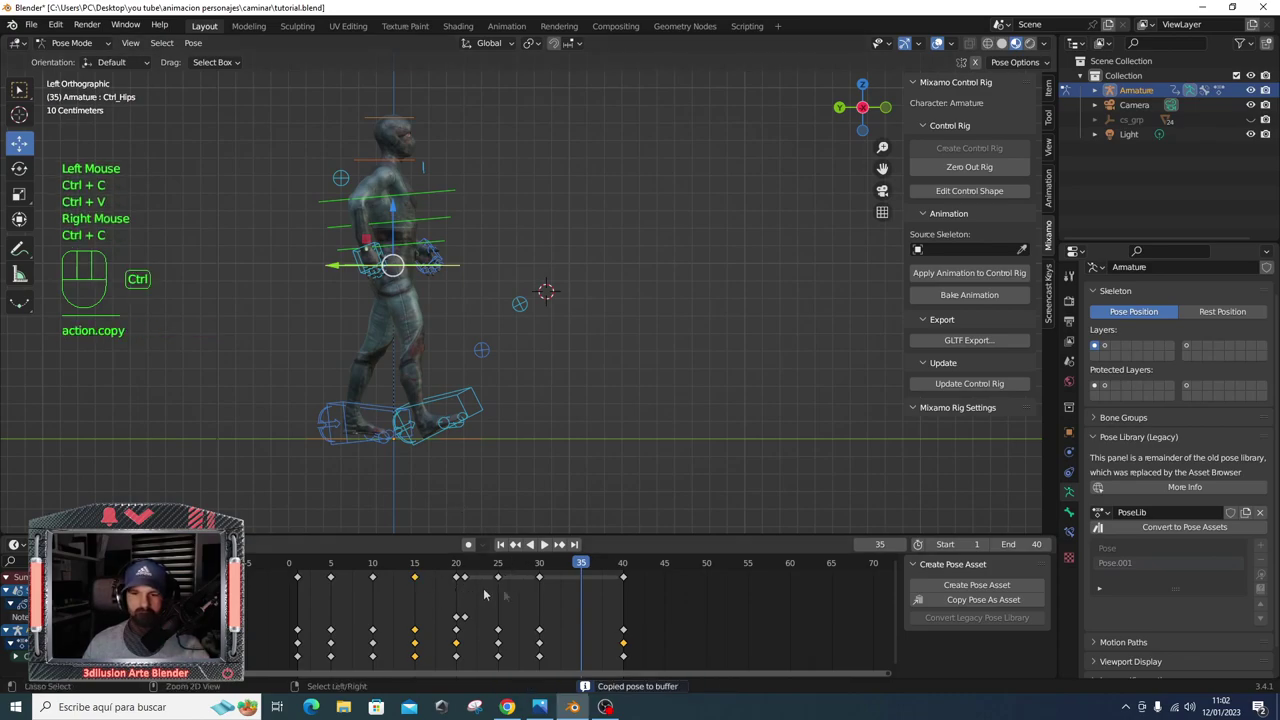
key("ctrl+v")
left_click(305, 572)
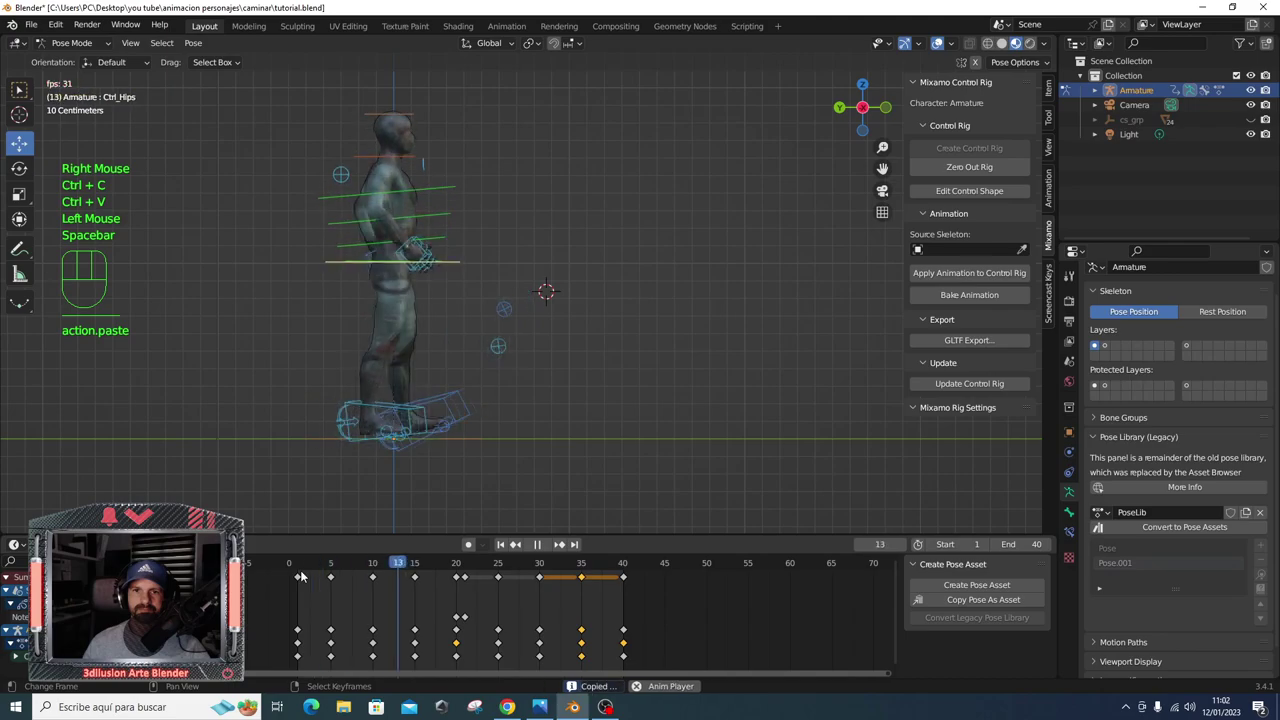
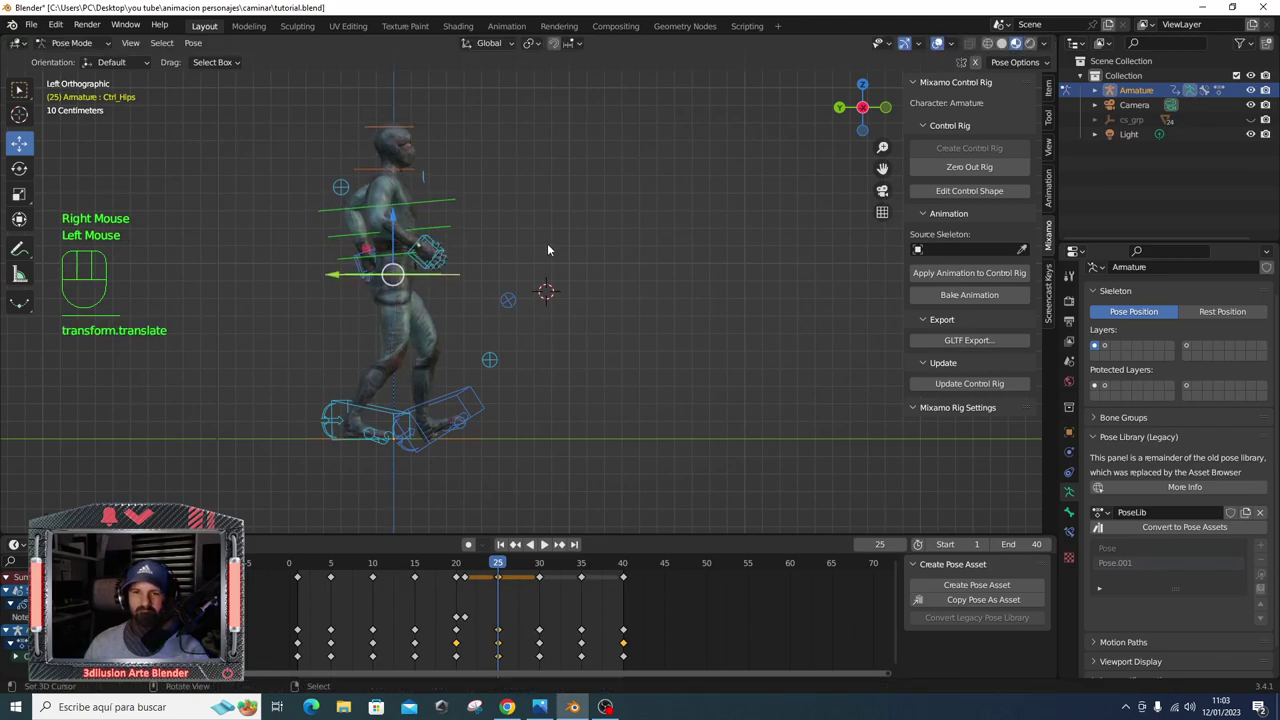
- Key the hip-control pose at frame 25 and replay the walk while orbiting the character
key("i")
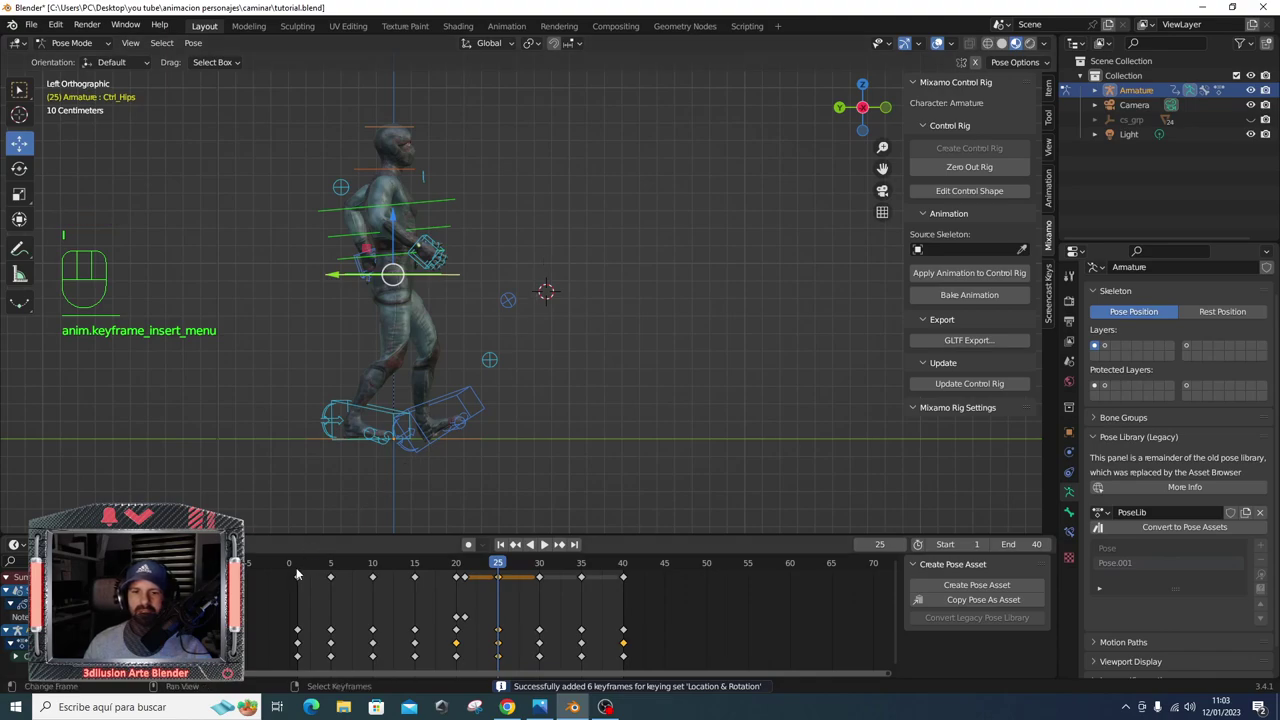
left_click(298, 569)
key("space")
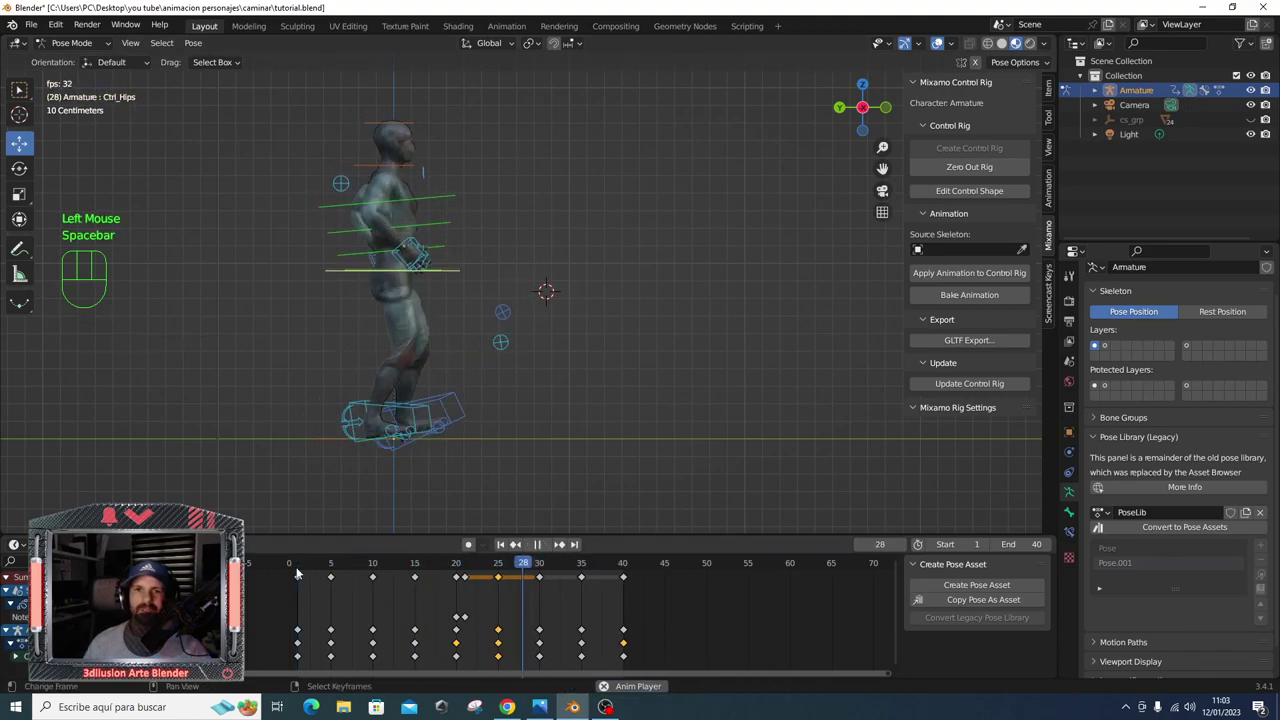
middle_click(341, 544)
left_click_drag(296, 570, 331, 561)
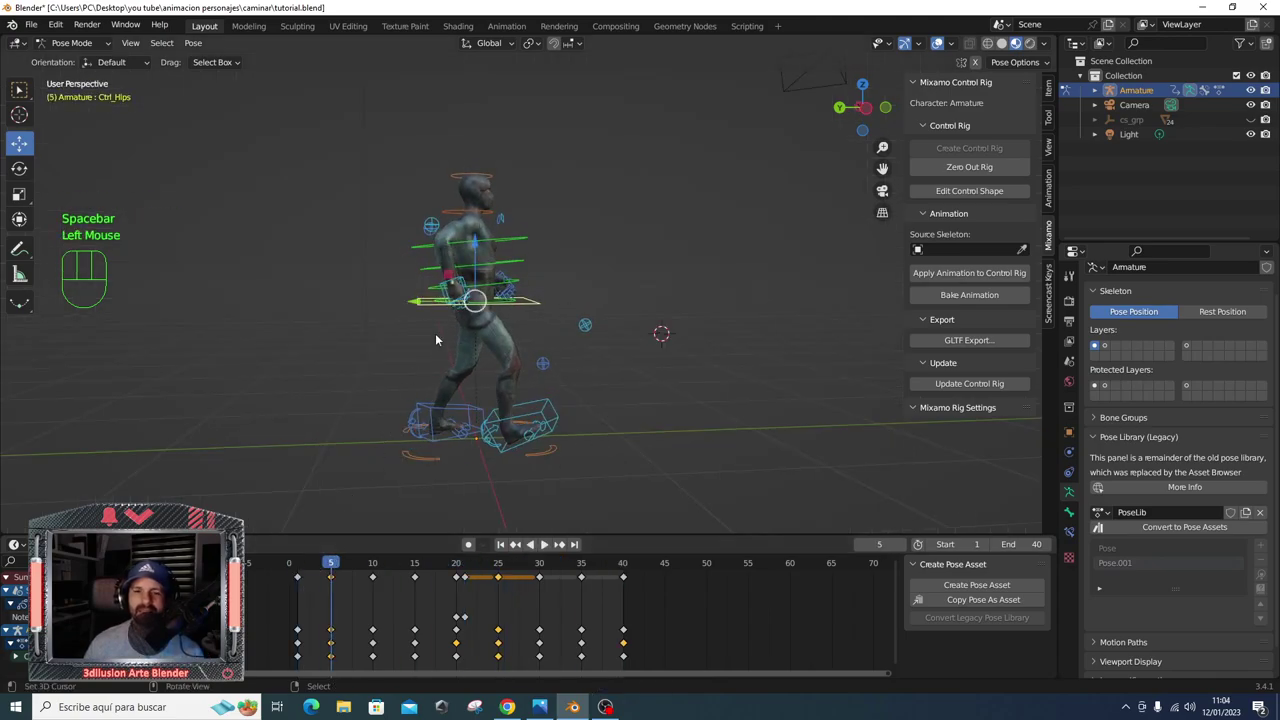
- Nudge the hip control at frame 5 in side view, recording its location and rotation keys
scroll("up", 3)
scroll("up", 3)
key("ctrl+KP_3")
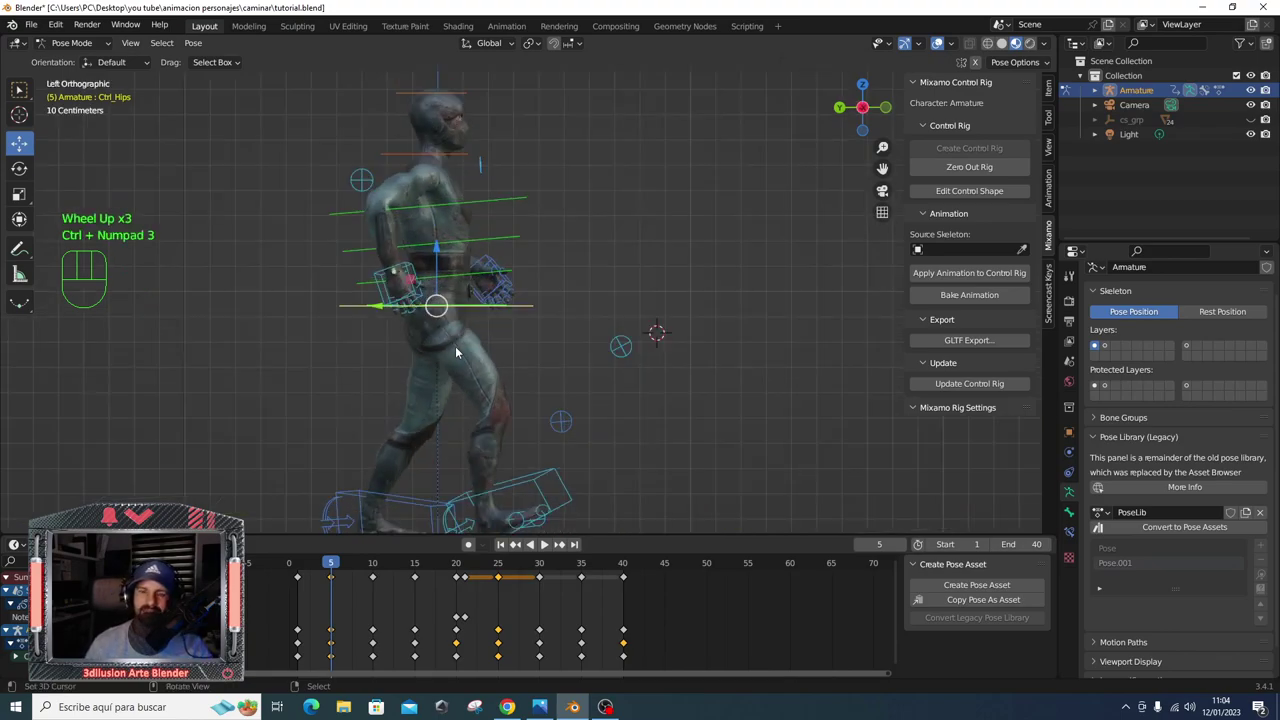
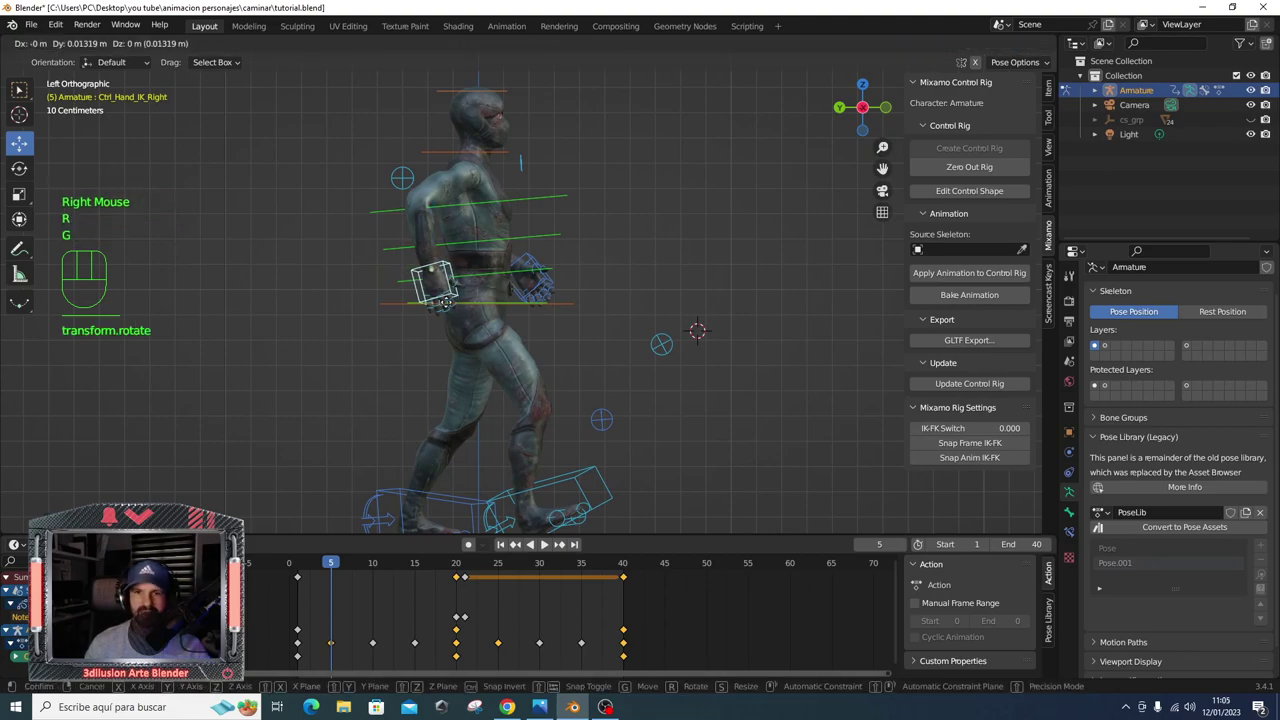
key("g")
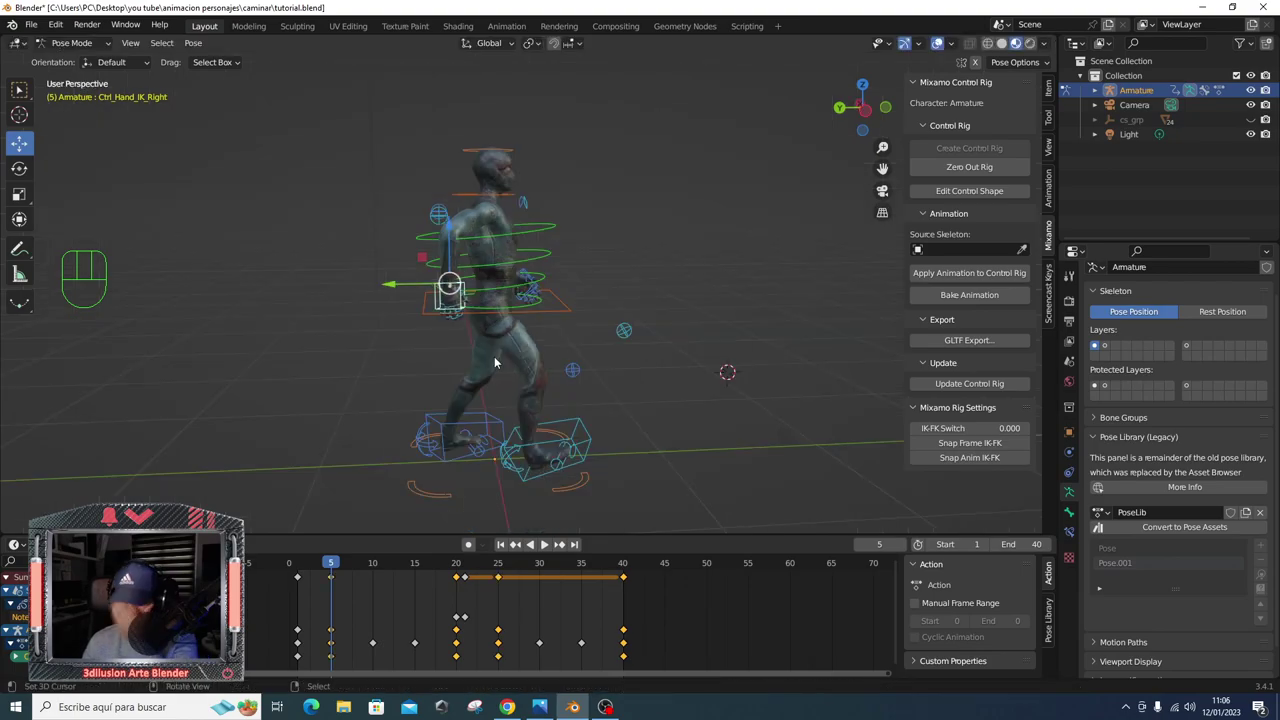
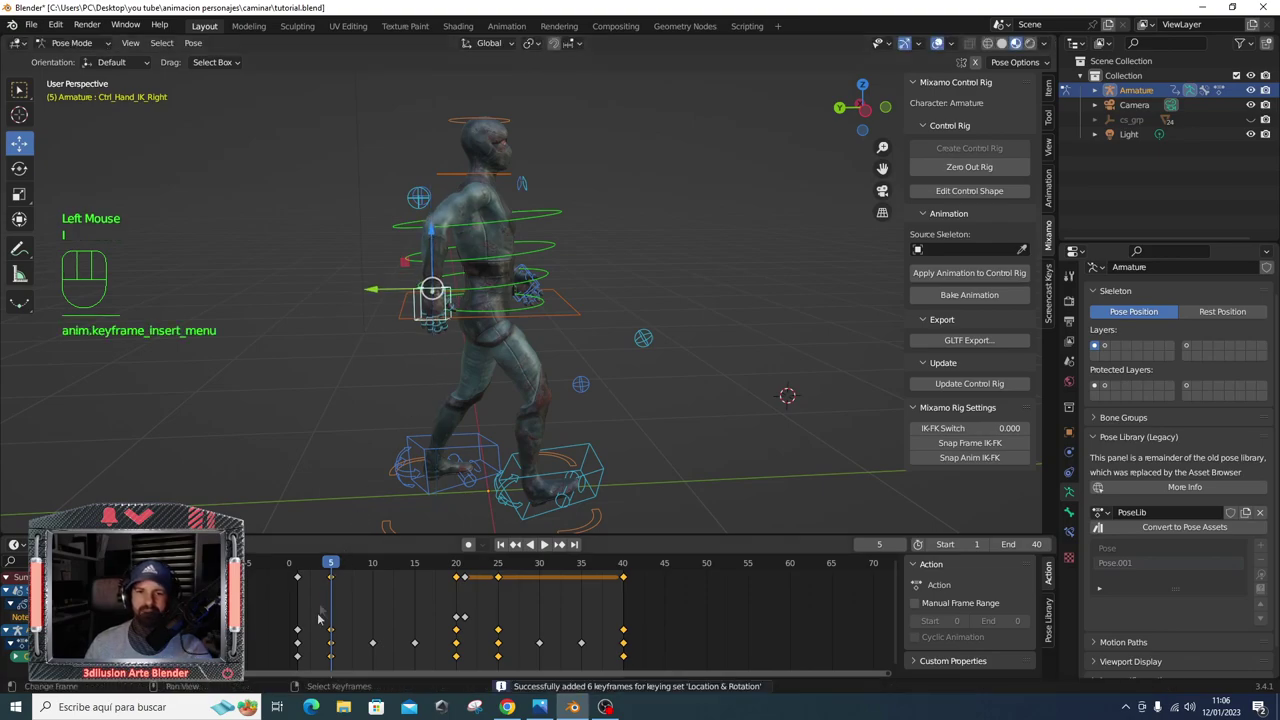
key("KP_3")
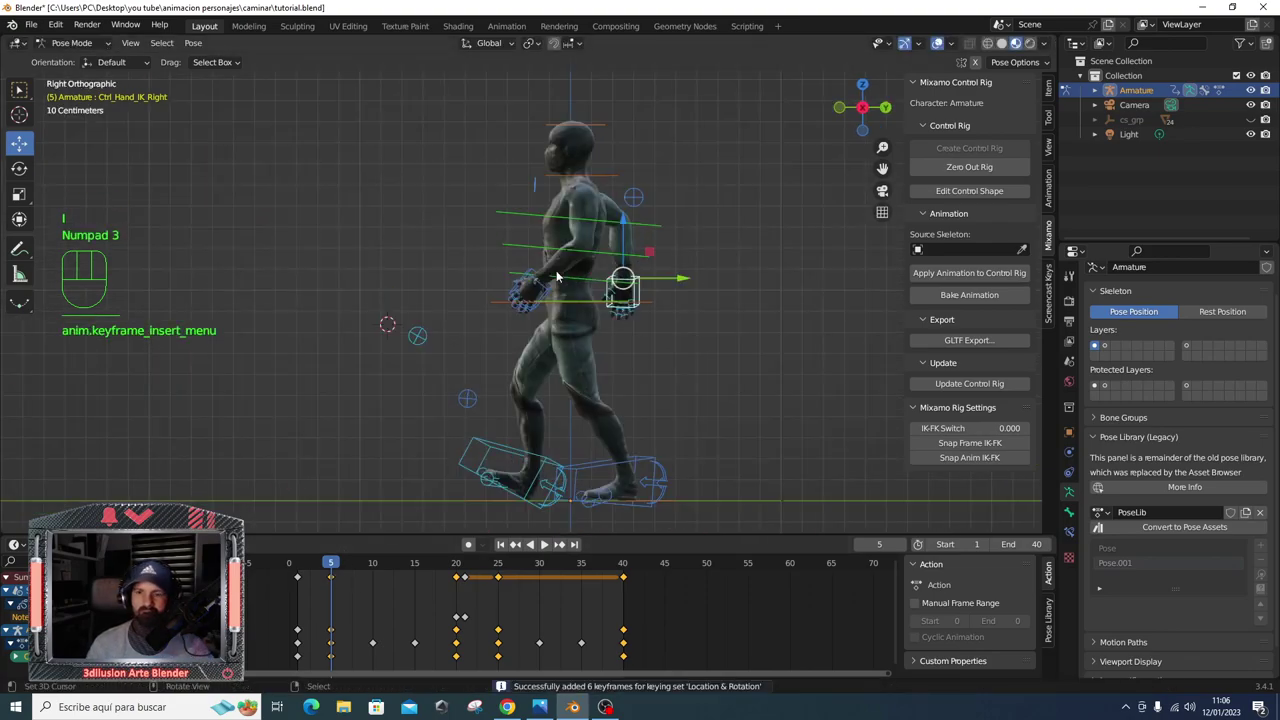
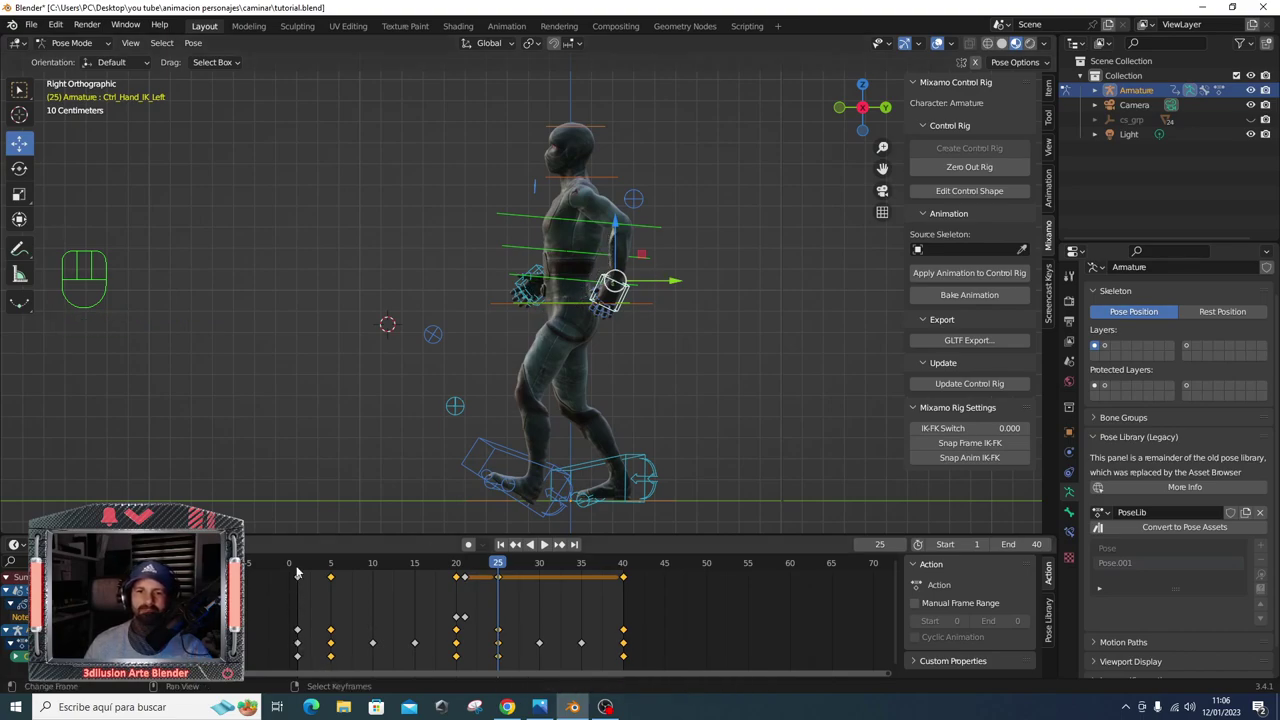
- Play the walk loop from the side to review the refined frame-5 pose
left_click(297, 567)
key("space")
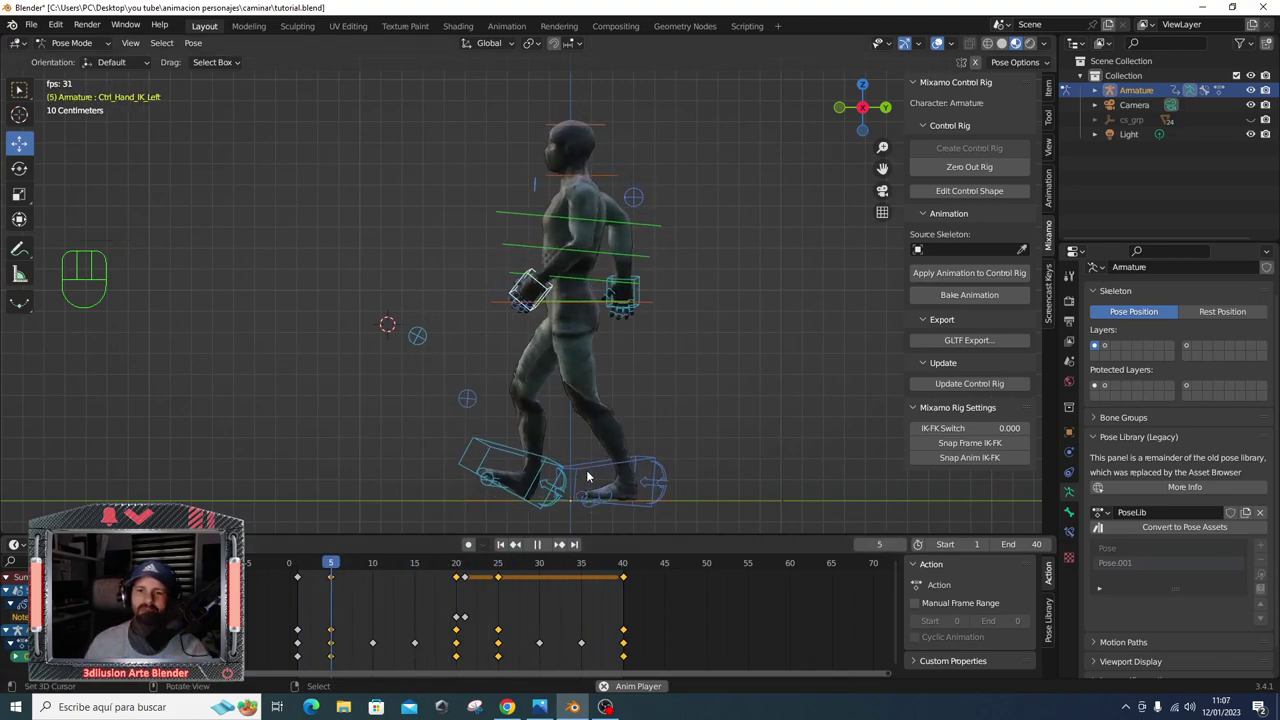
- Stop playback and frame the character's feet in a close side view
key("space")
left_click_drag(296, 567, 333, 562)
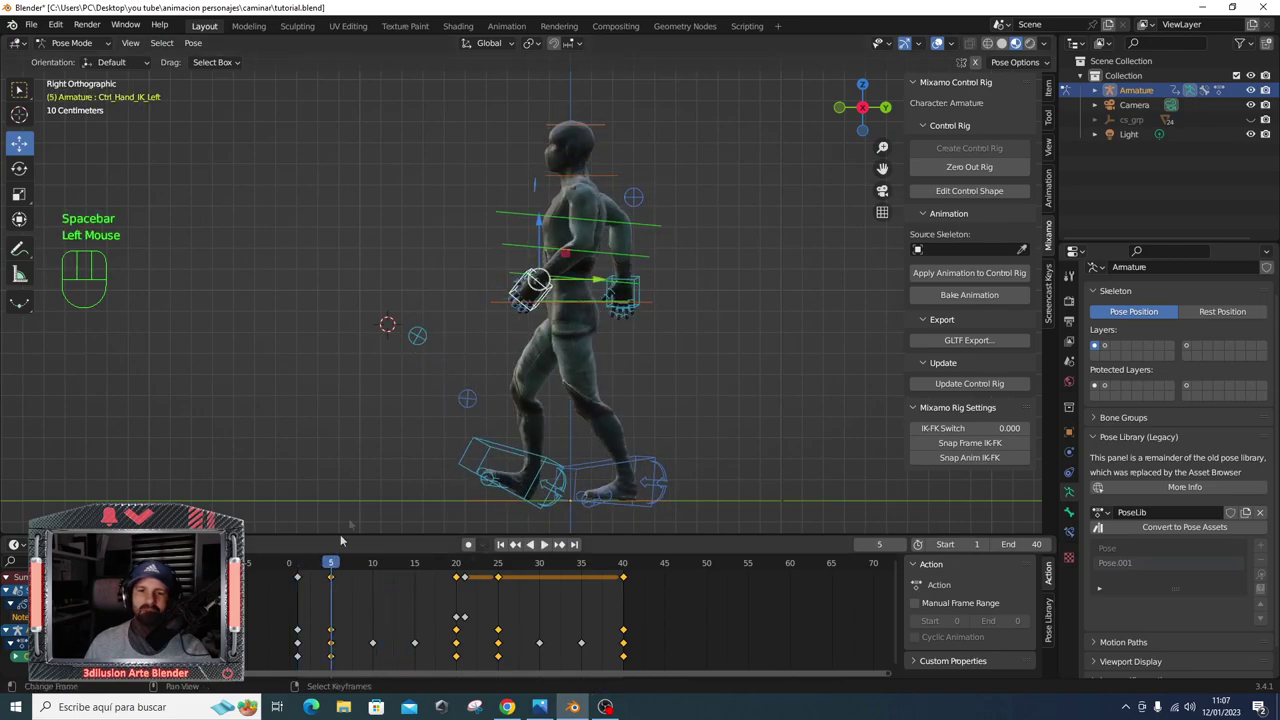
key("ctrl+KP_1")
key("KP_3")
scroll("up", 3)
middle_click(415, 462)
- Tilt both foot IK controls into a better step pose, key them at frame 5, and move to frame 25
right_click(394, 416)
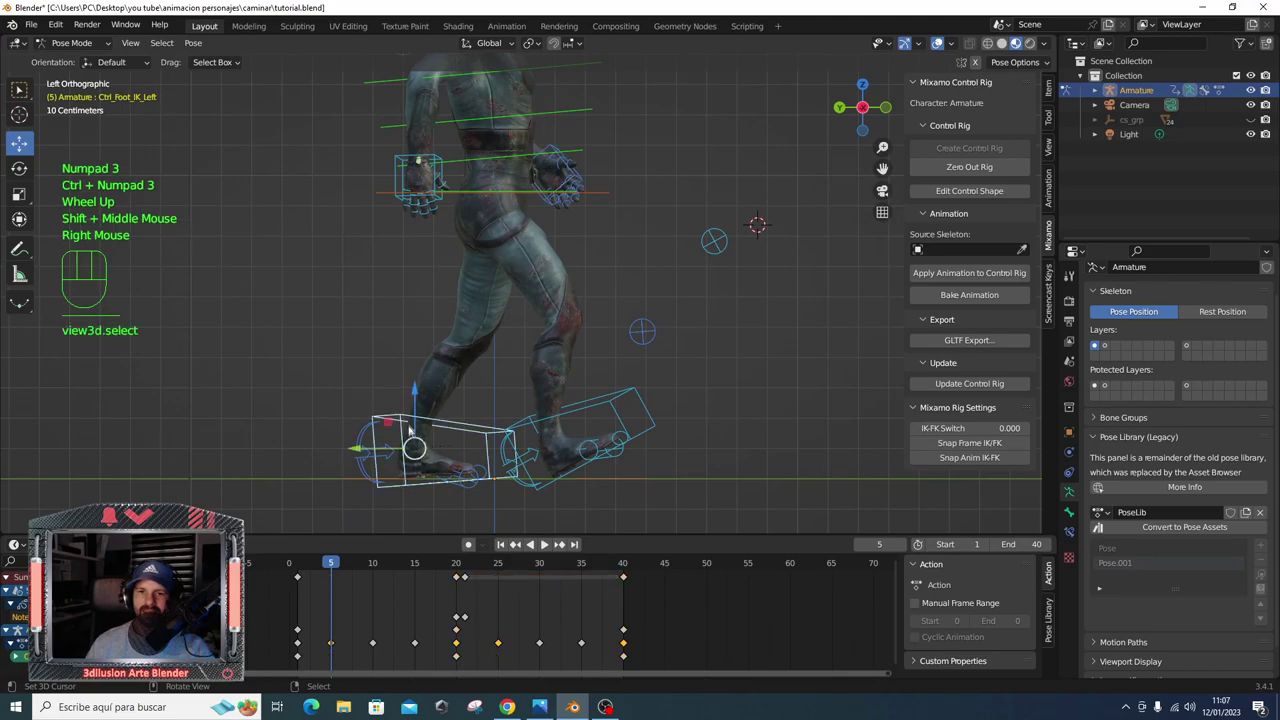
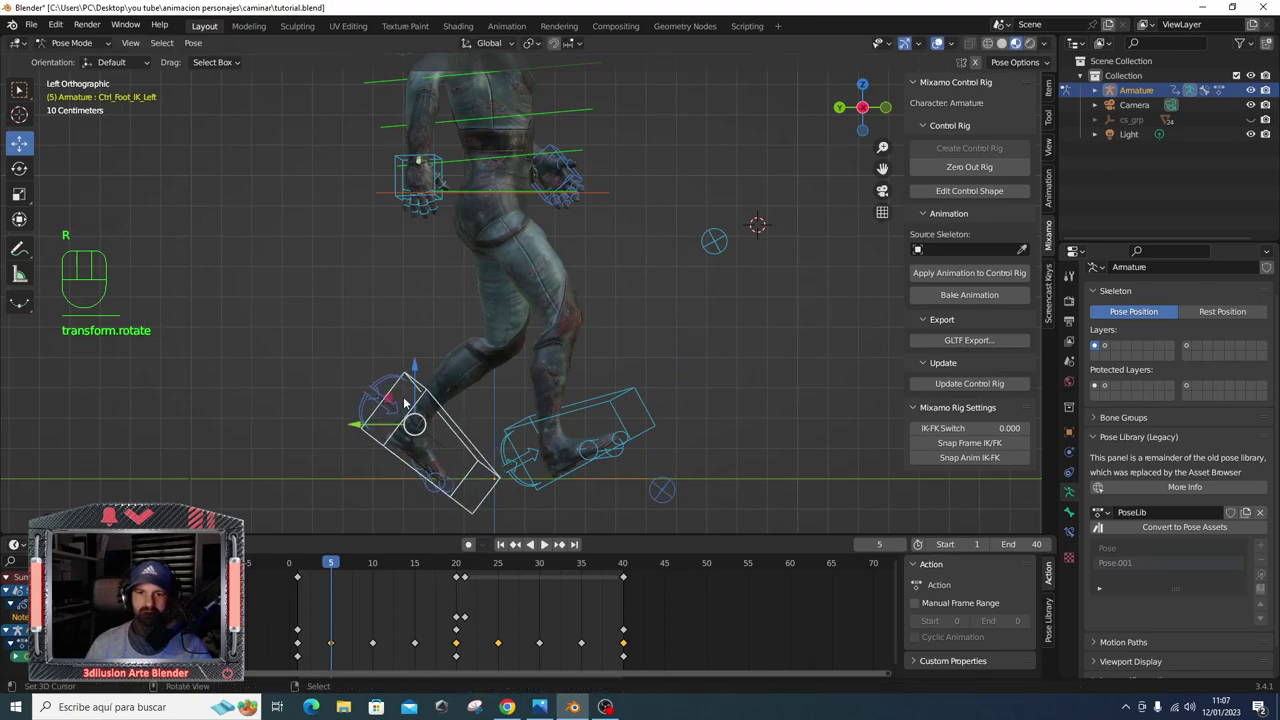
left_click_drag(408, 398, 408, 381)
right_click(558, 479)
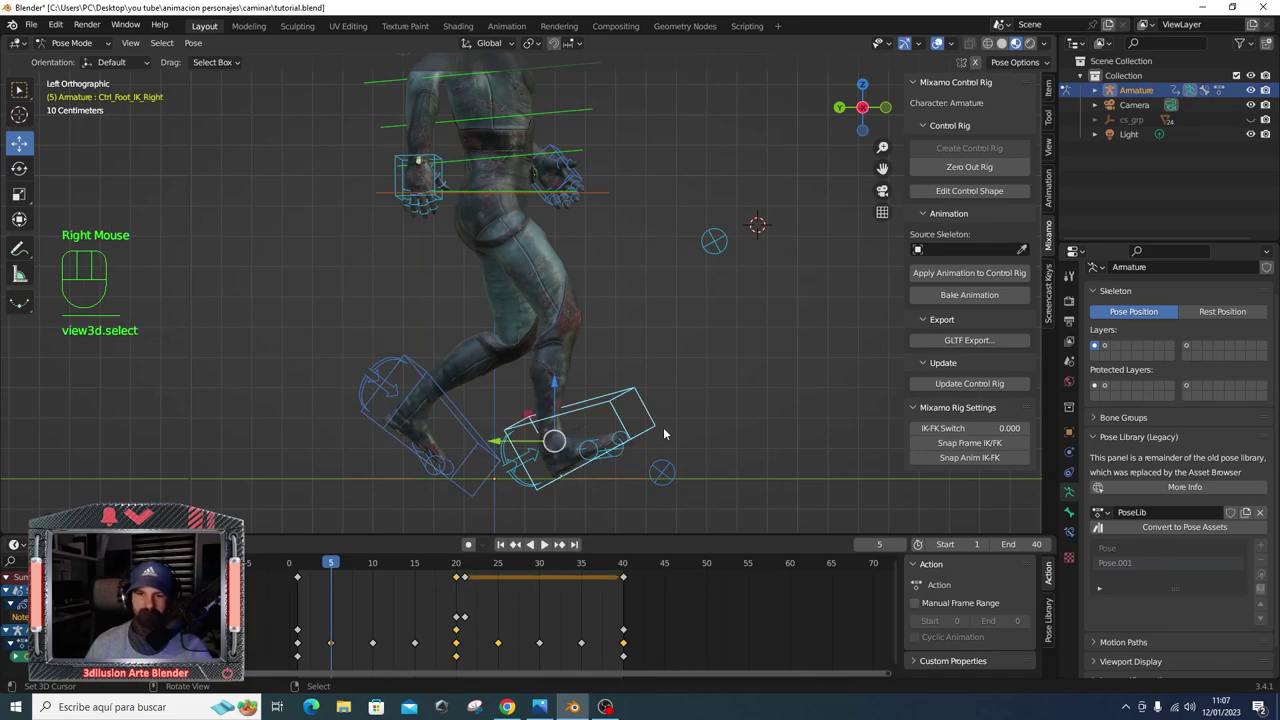
right_click(672, 428)
key("r")
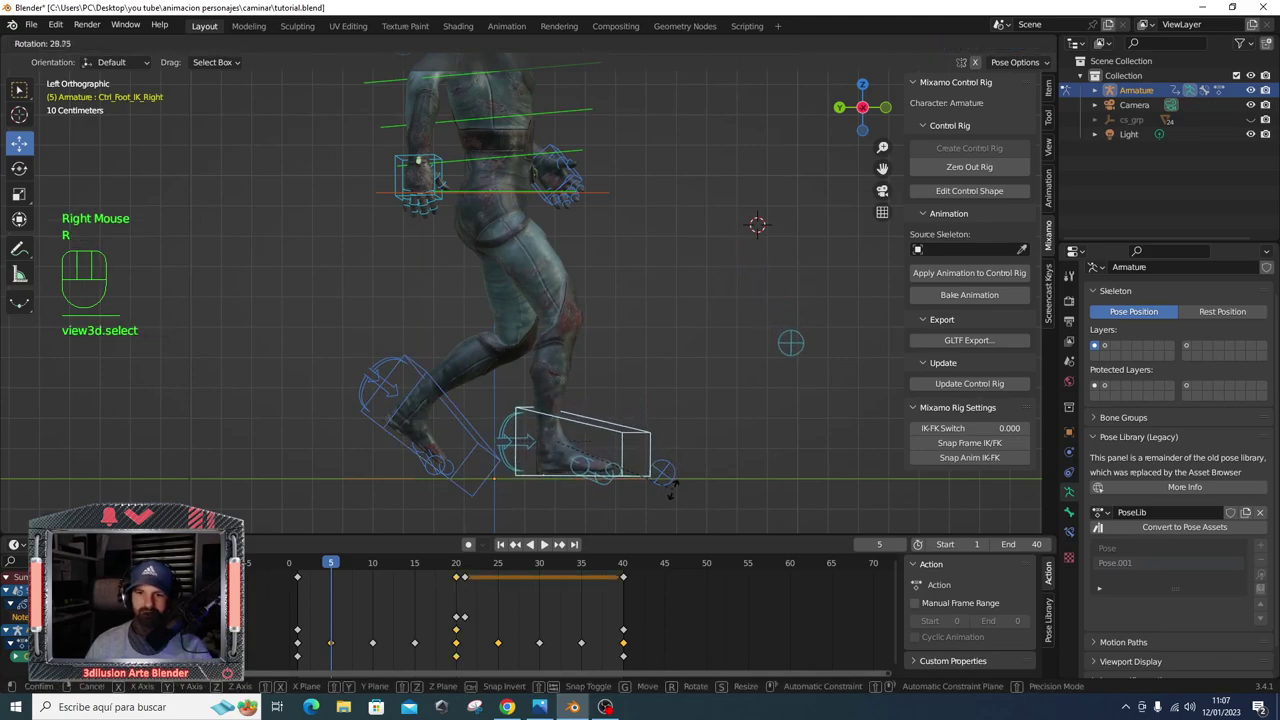
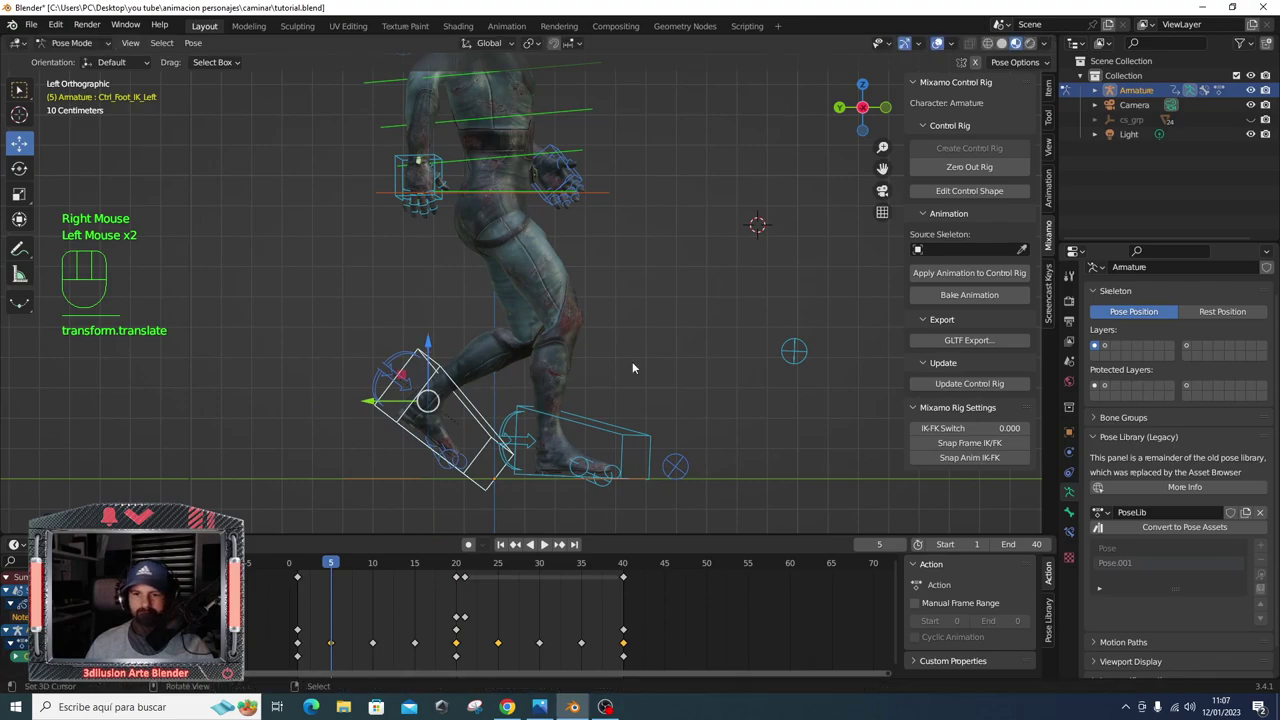
key("i")
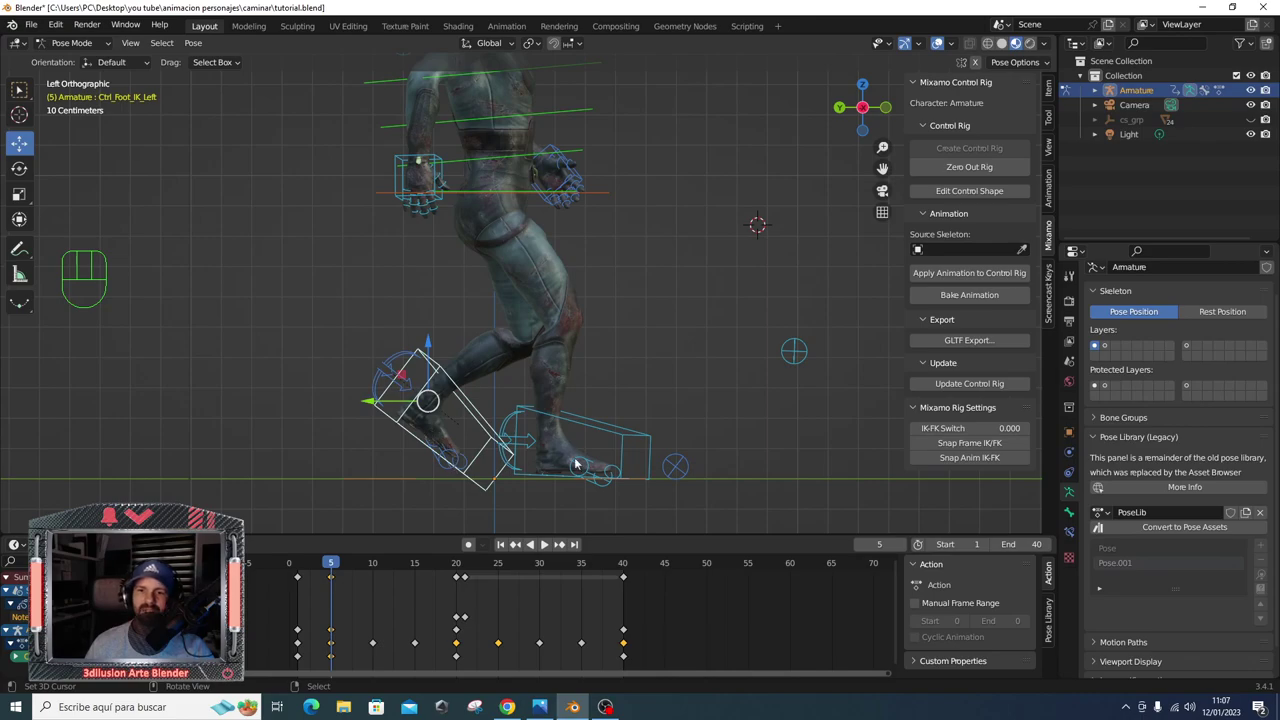
left_click_drag(341, 560, 502, 558)
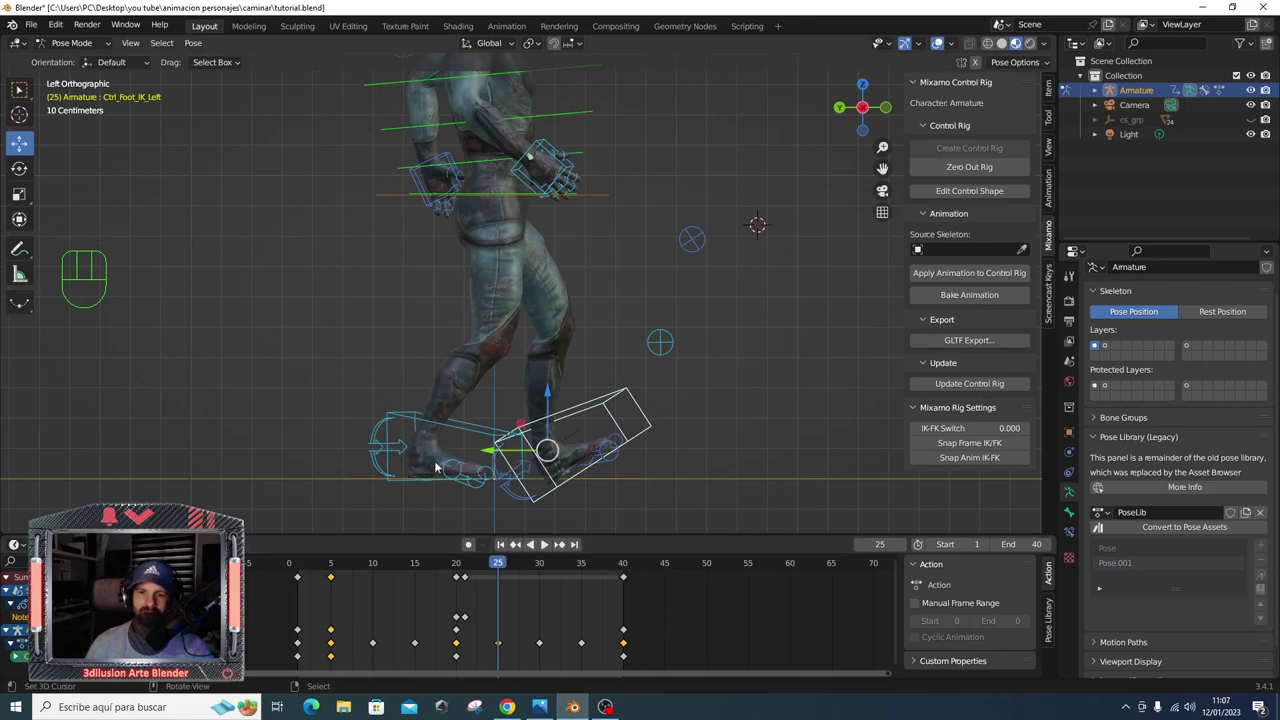
- Rotate and move the left foot control at frame 25 so it sits level with the ground
right_click(424, 481)
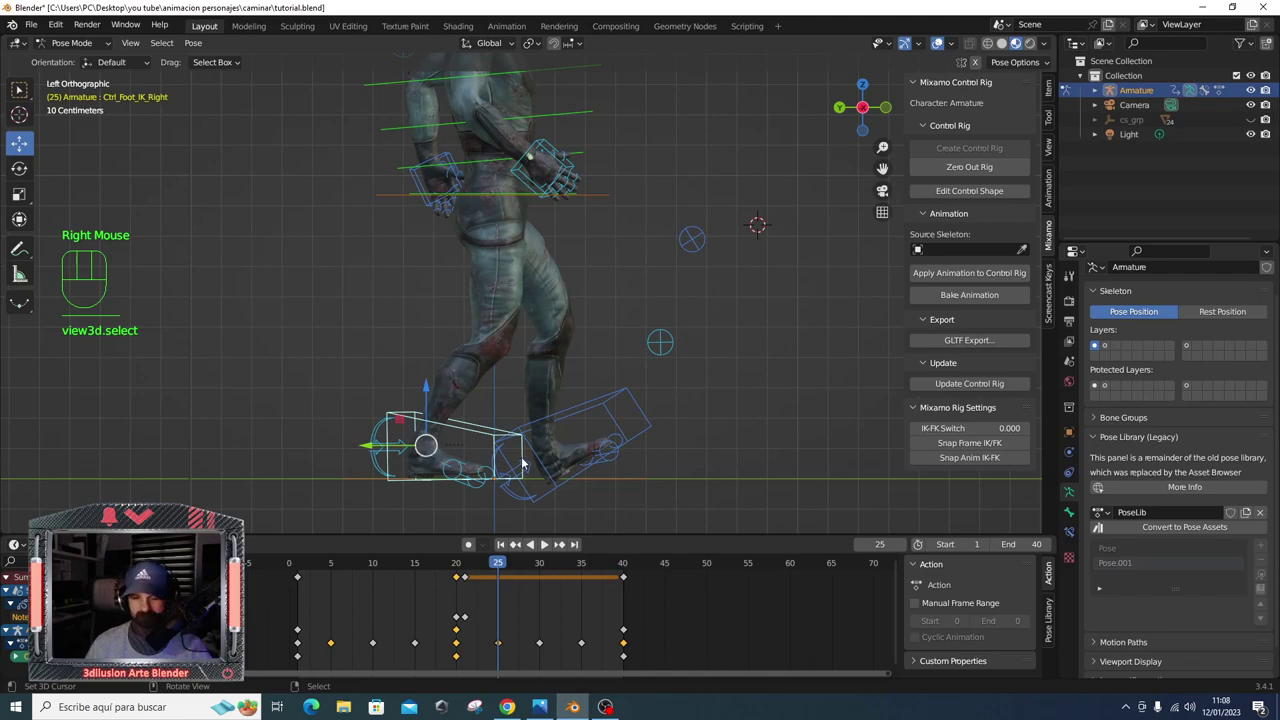
right_click(522, 459)
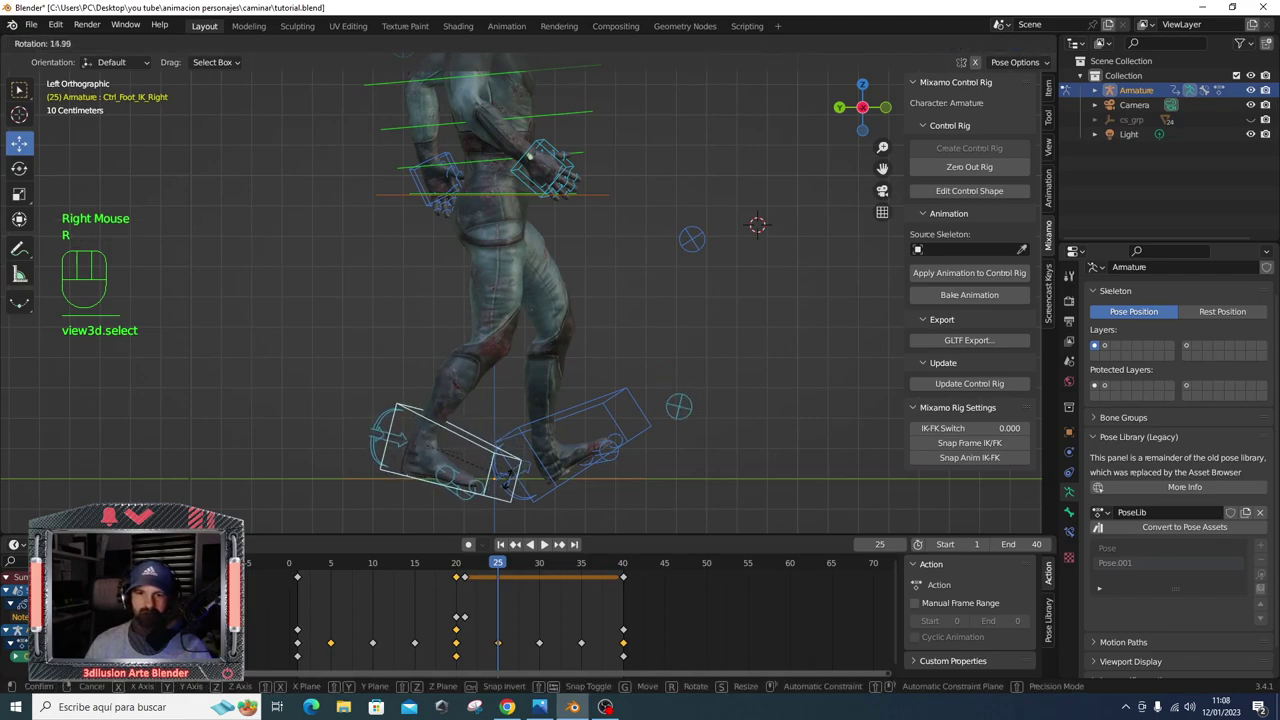
key("r")
key("g")
left_click_drag(337, 568, 501, 566)
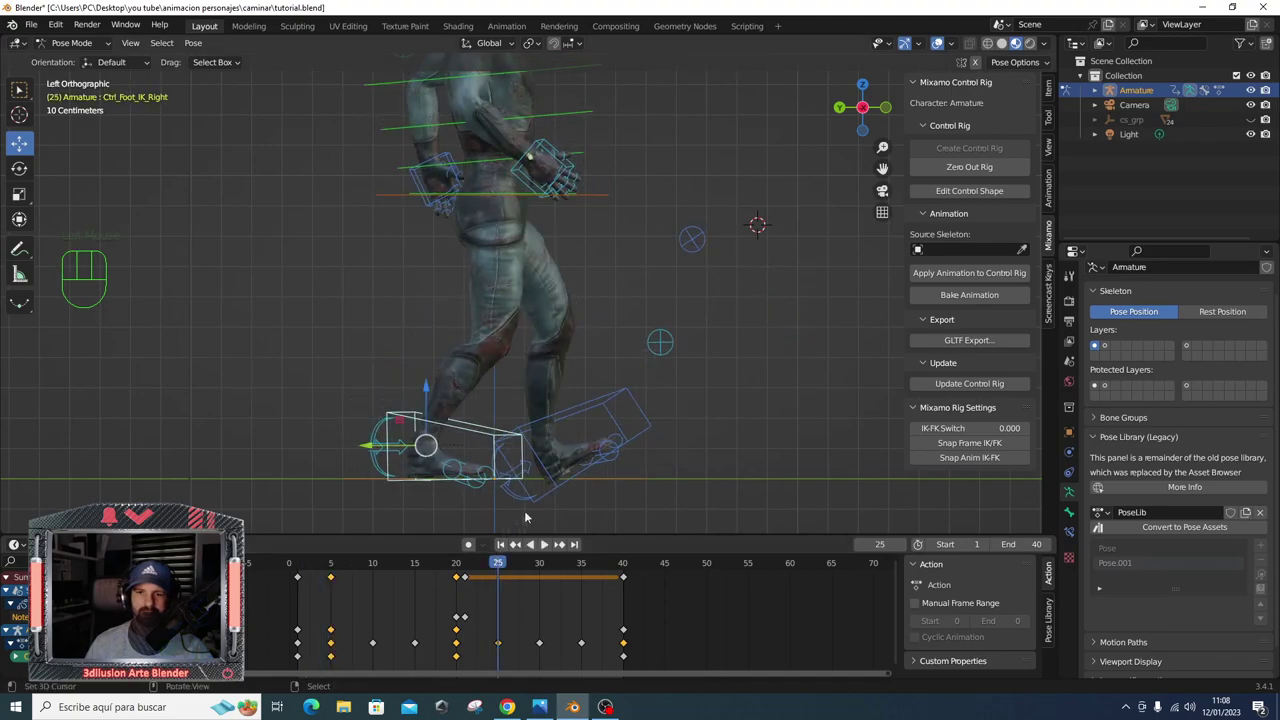
- Re-angle the right foot, fine-tune the left, key both at frame 25 and play the walk
right_click(644, 432)
key("r")
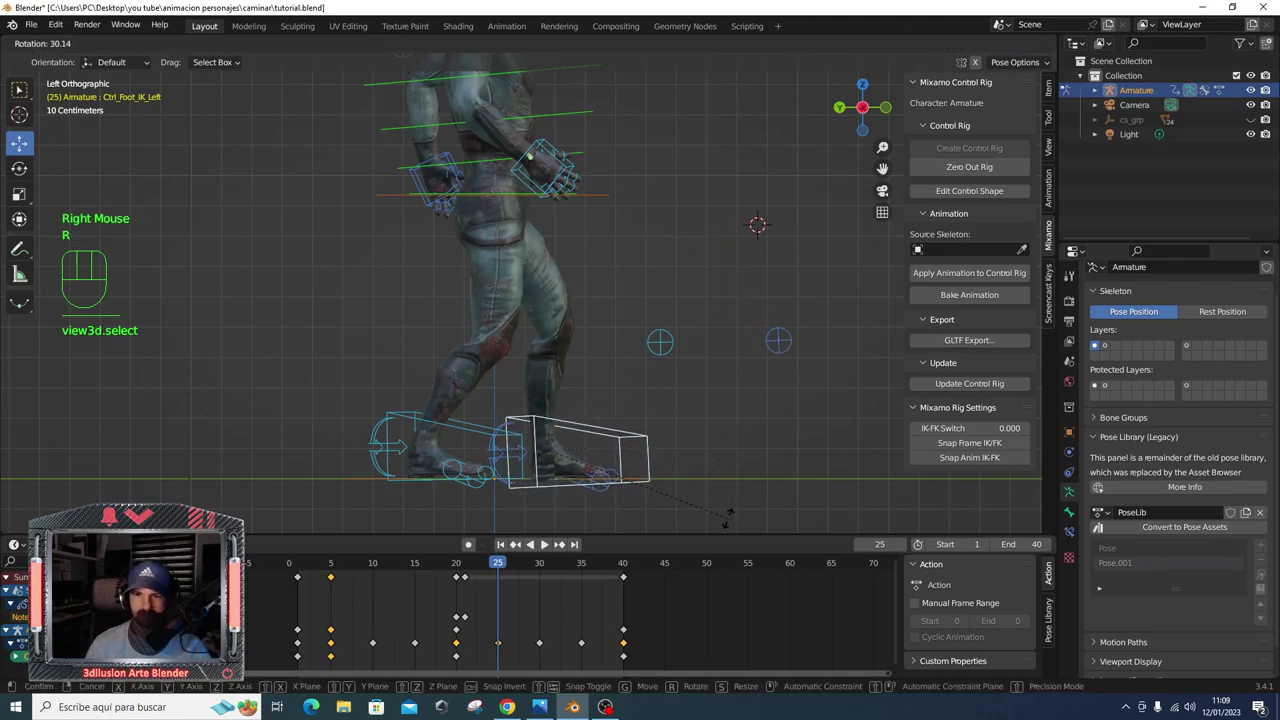
key("r")
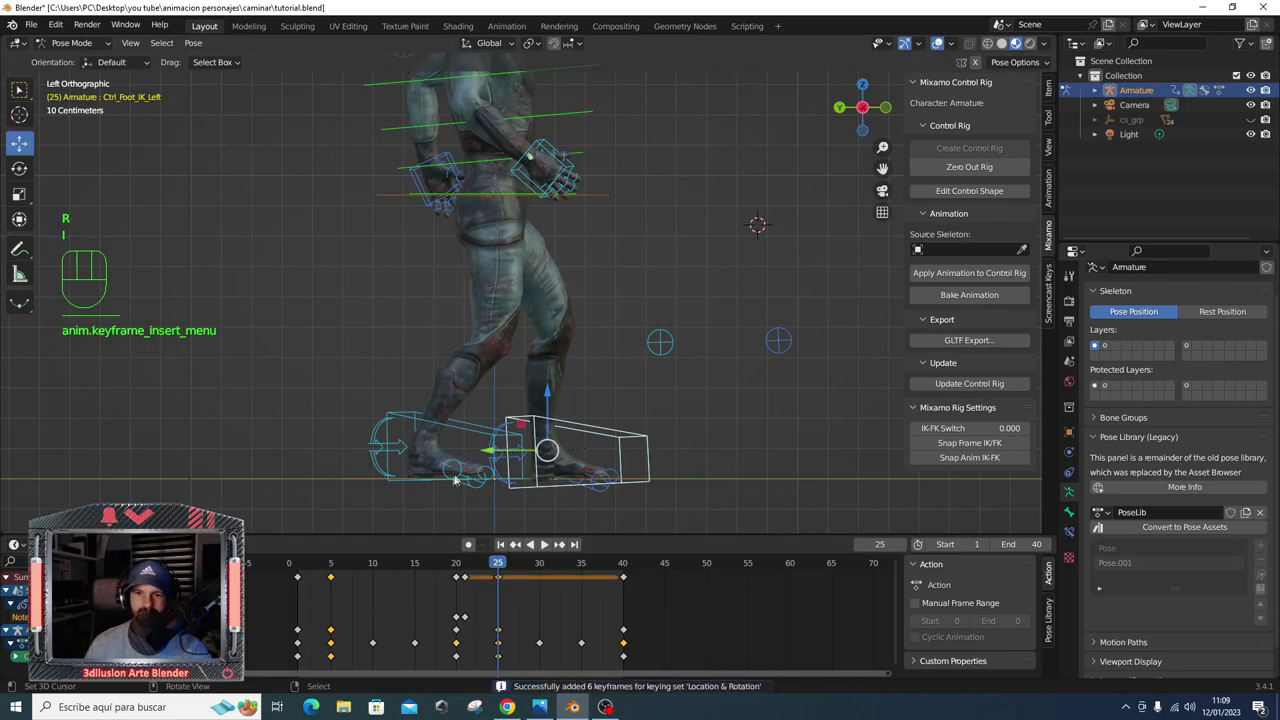
left_click_drag(433, 482, 504, 478)
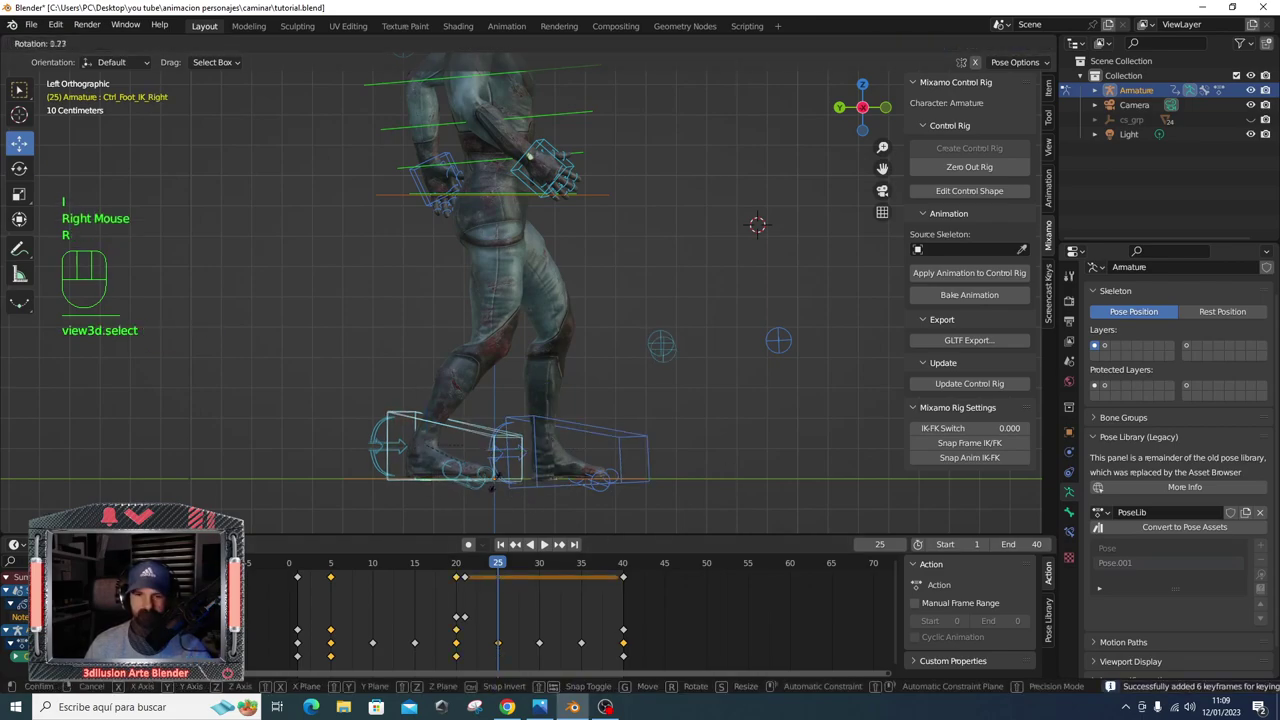
key("r")
key("g")
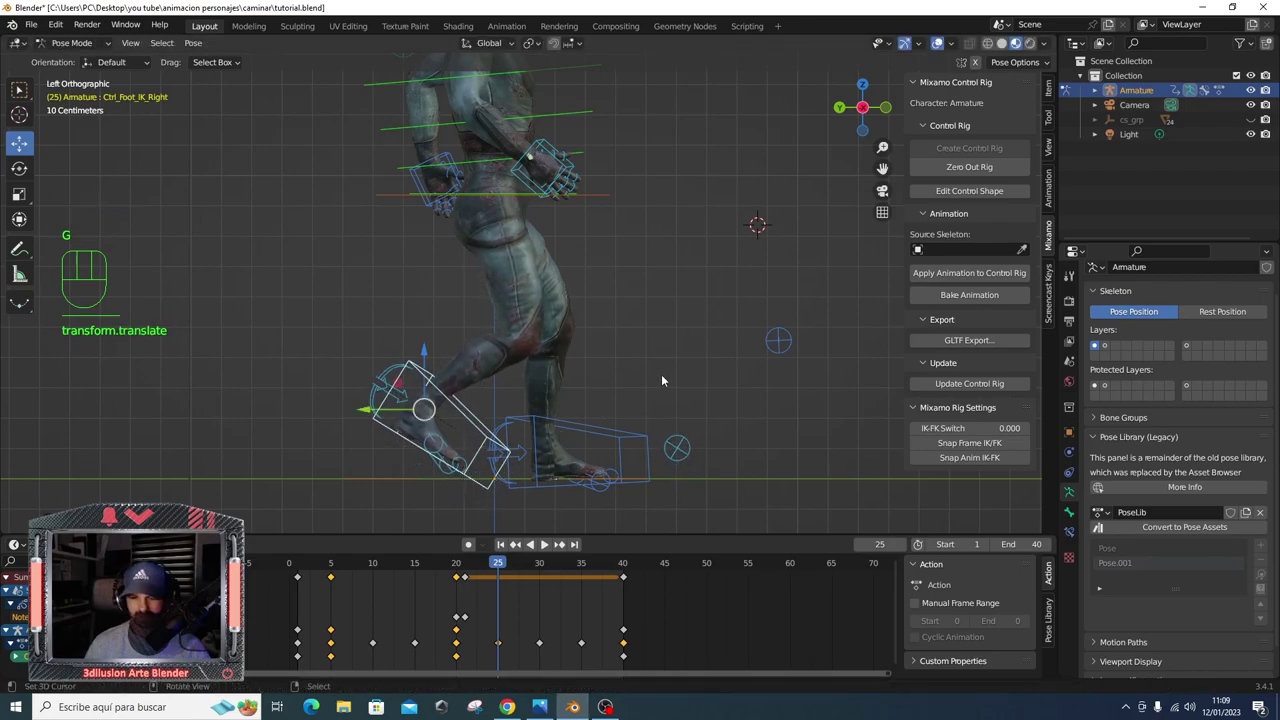
left_click(299, 570)
key("space")
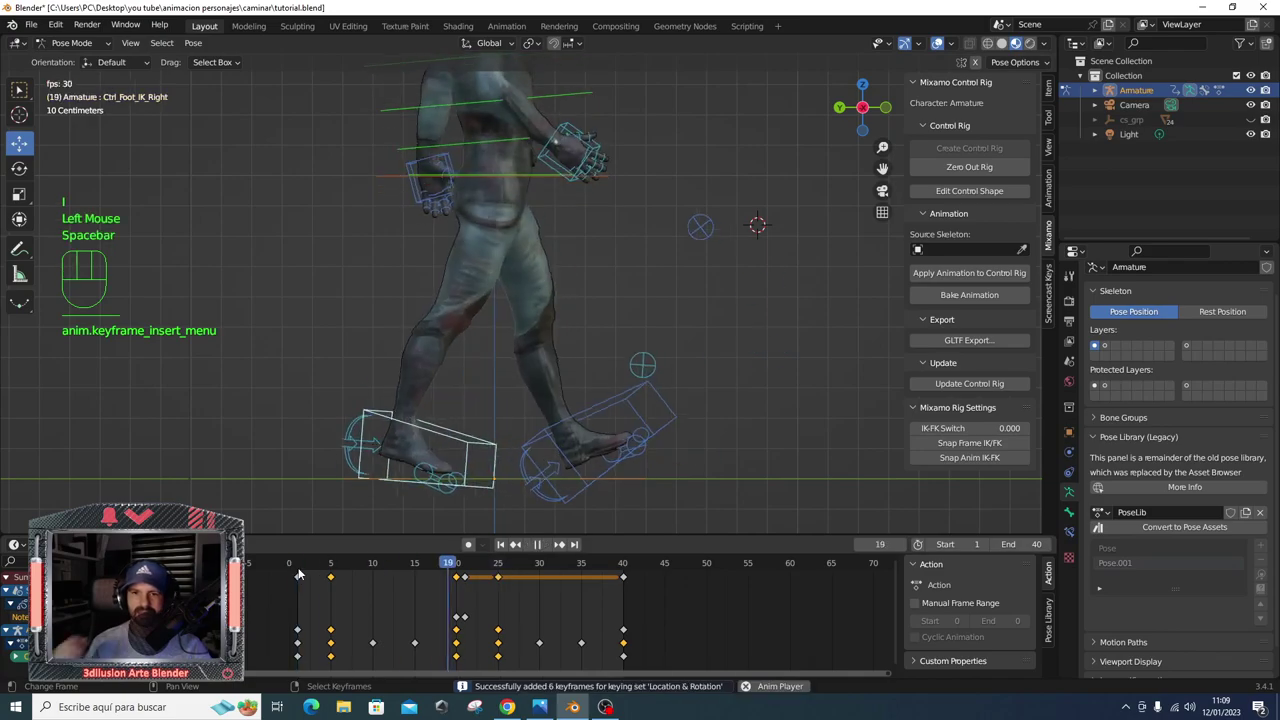
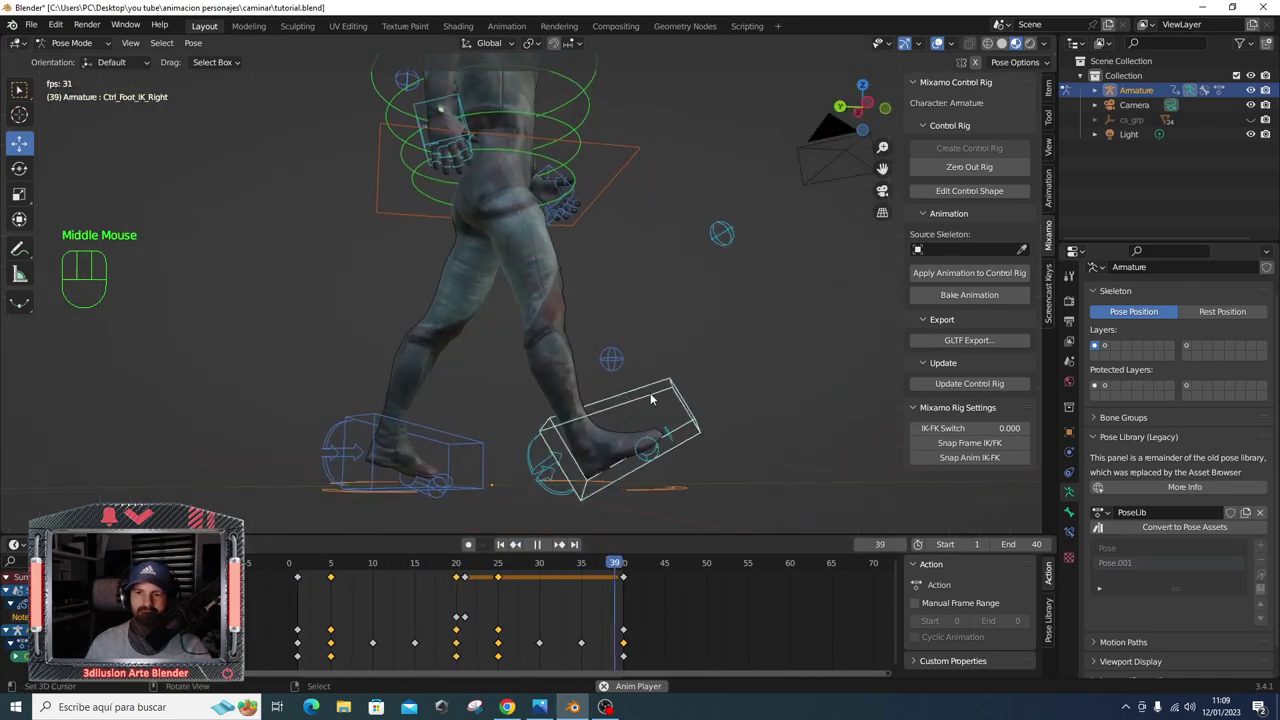
- Stop the walk playback and return to a straight side view of the feet
key("KP_3")
key("ctrl+KP_3")
scroll("down", 3)
key("space")
- Zoom back out and jump the timeline to frame 10
scroll("down", 3)
scroll("up", 3)
middle_click(512, 347)
left_click(374, 566)
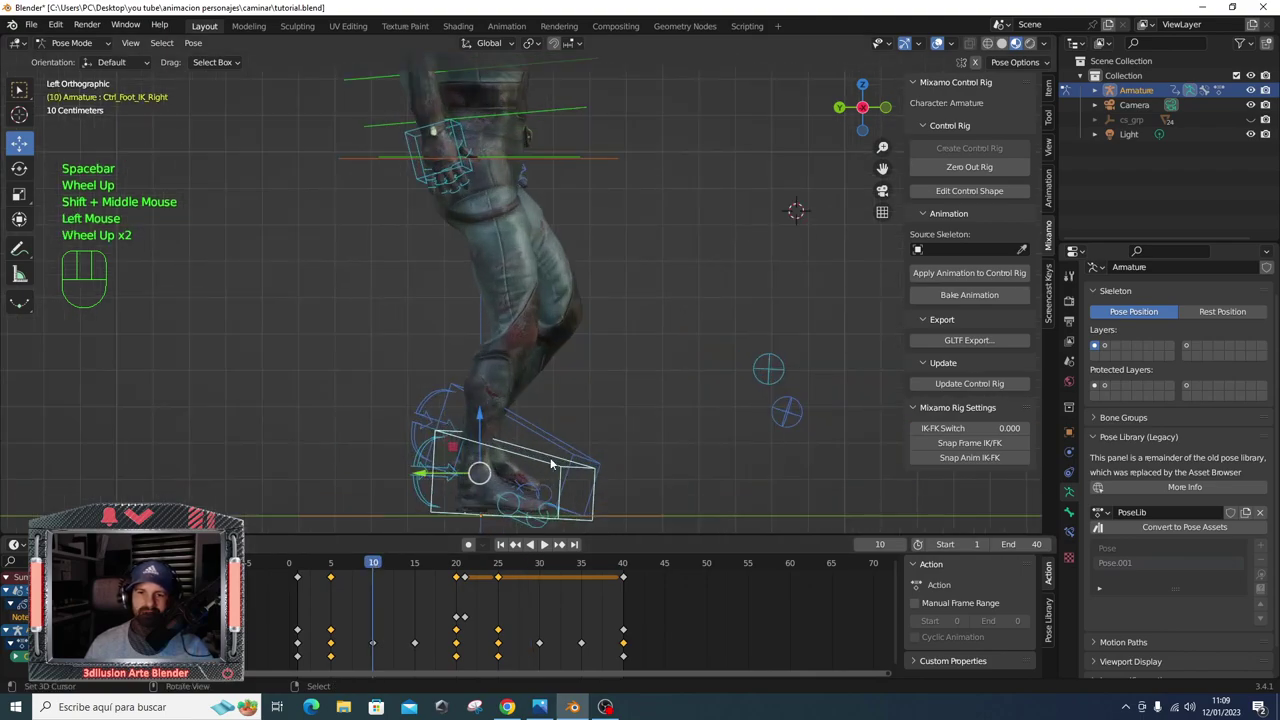
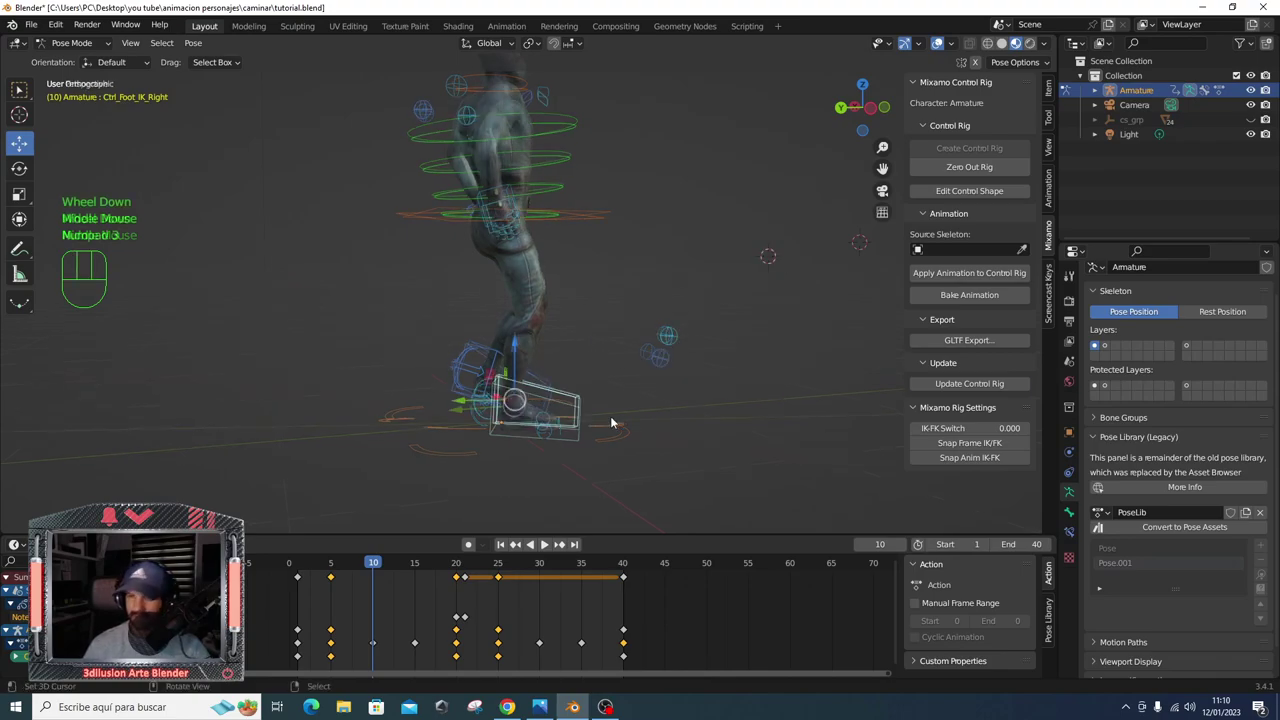
- Centre the whole character in side view and select the hip control for keying
key("ctrl+KP_3")
scroll("up", 3)
scroll("up", 3)
left_click_drag(631, 425, 636, 260)
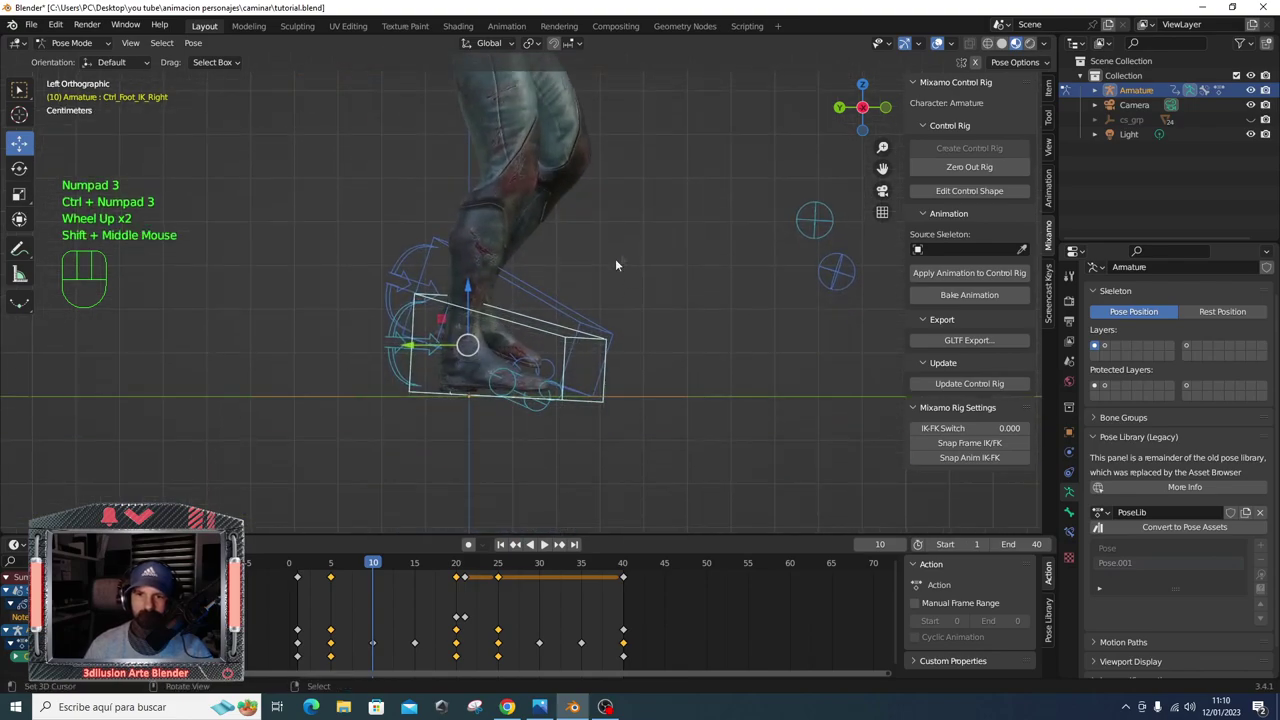
left_click_drag(436, 343, 406, 397)
scroll("down", 3)
scroll("down", 3)
right_click(551, 199)
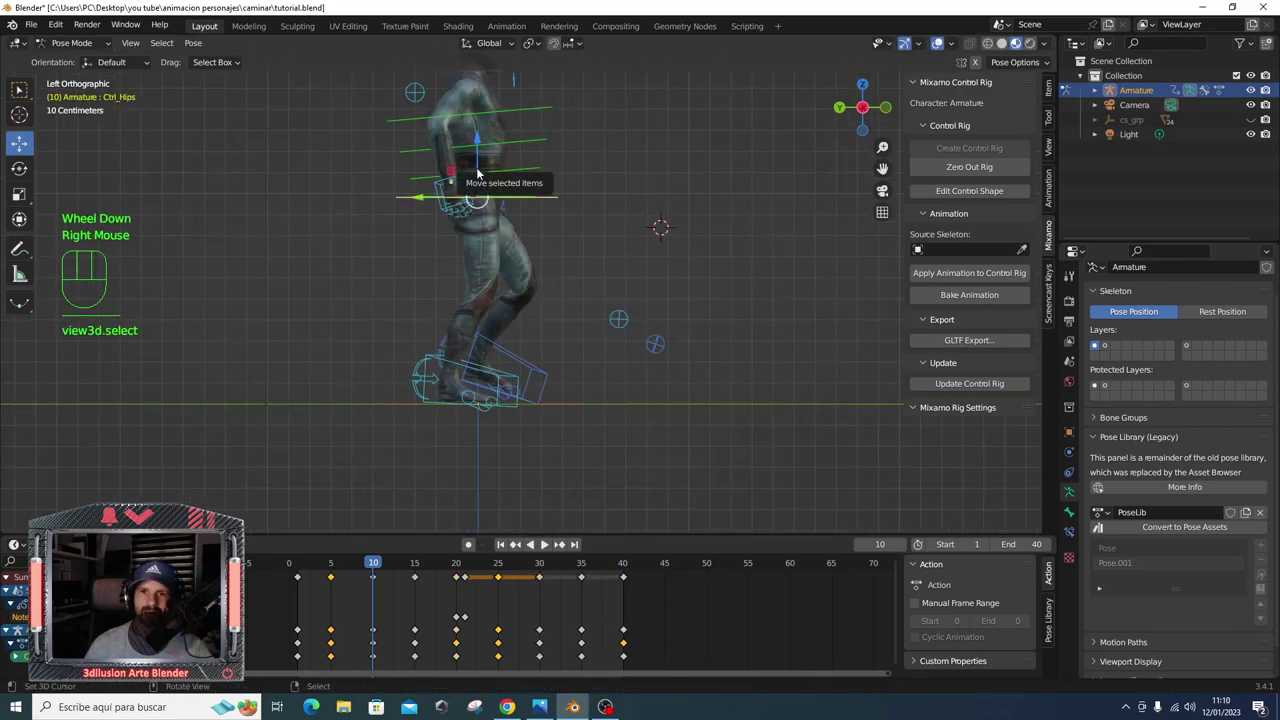
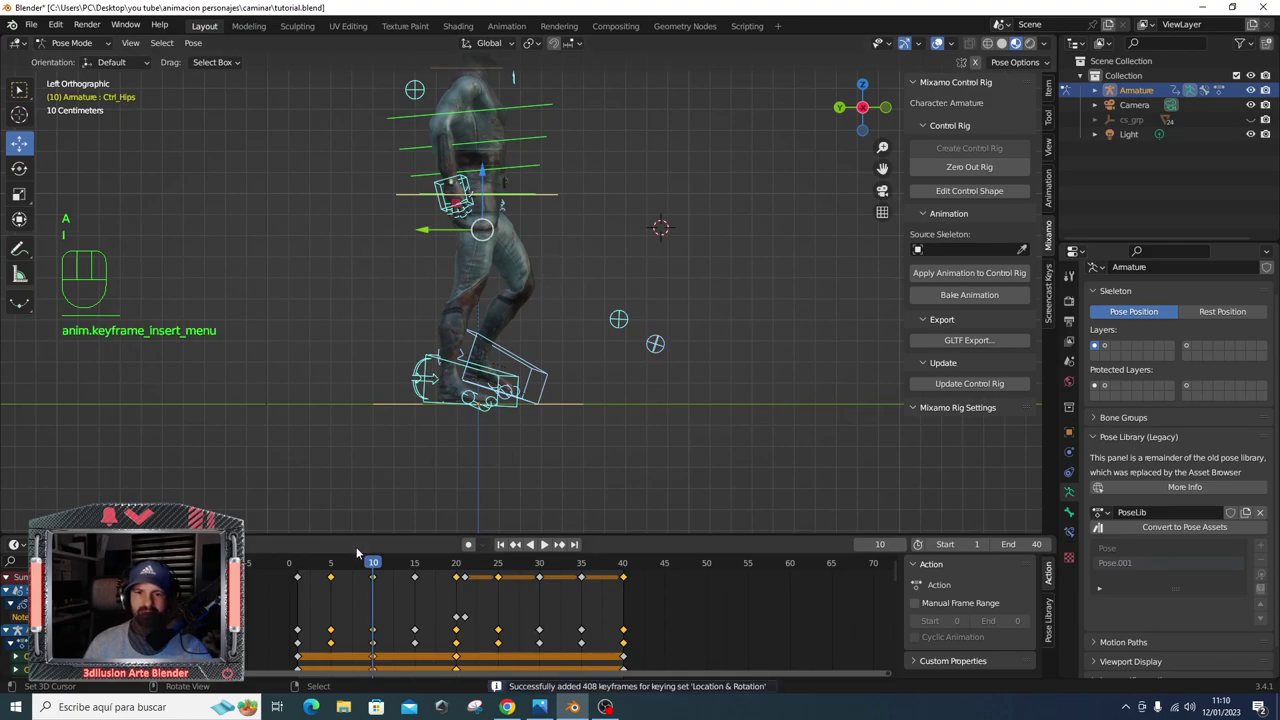
- At frame 30 select all rig controls and key their location and rotation
left_click_drag(384, 562, 578, 408)
key("KP_3")
scroll("up", 3)
left_click_drag(646, 424, 543, 413)
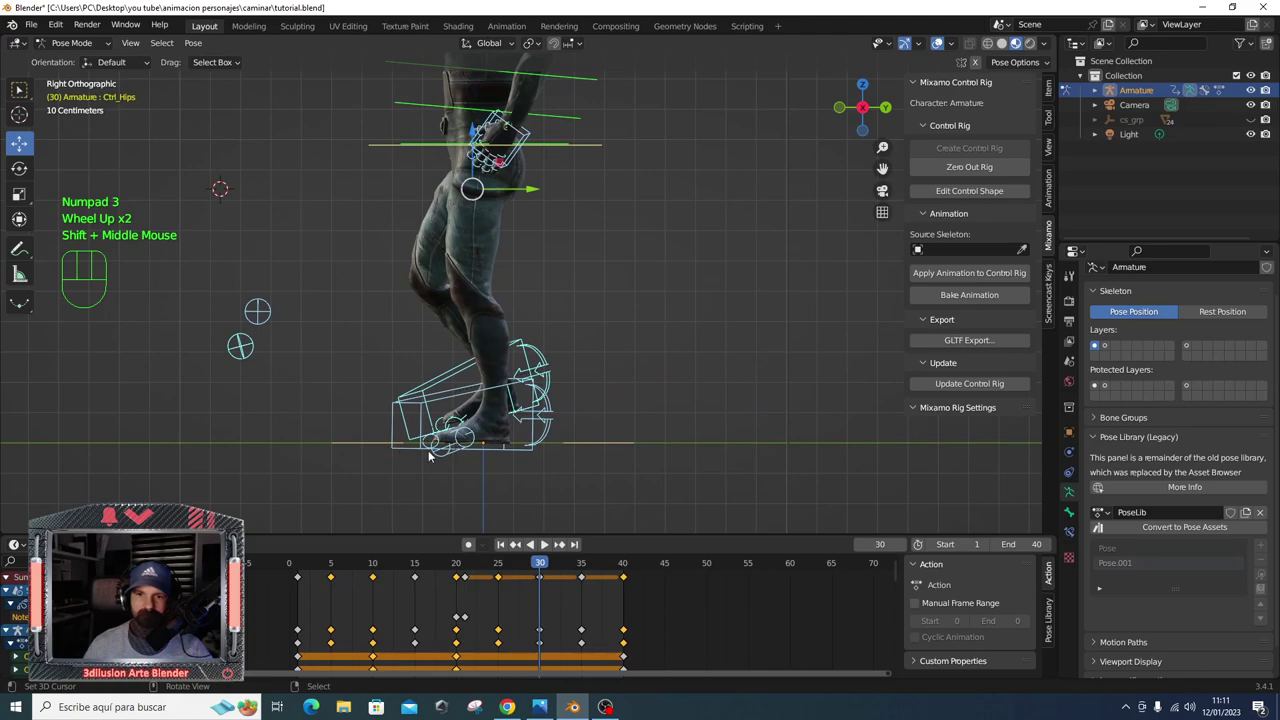
right_click(431, 451)
left_click_drag(536, 415, 549, 413)
right_click(582, 147)
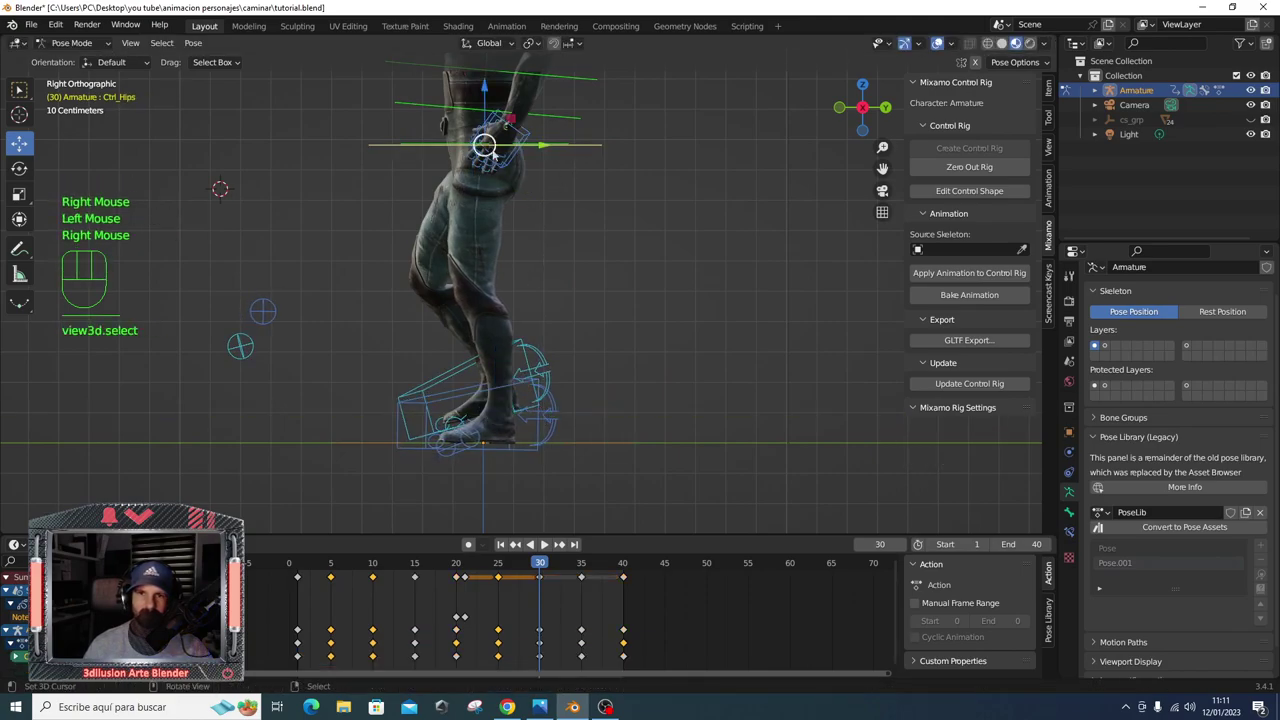
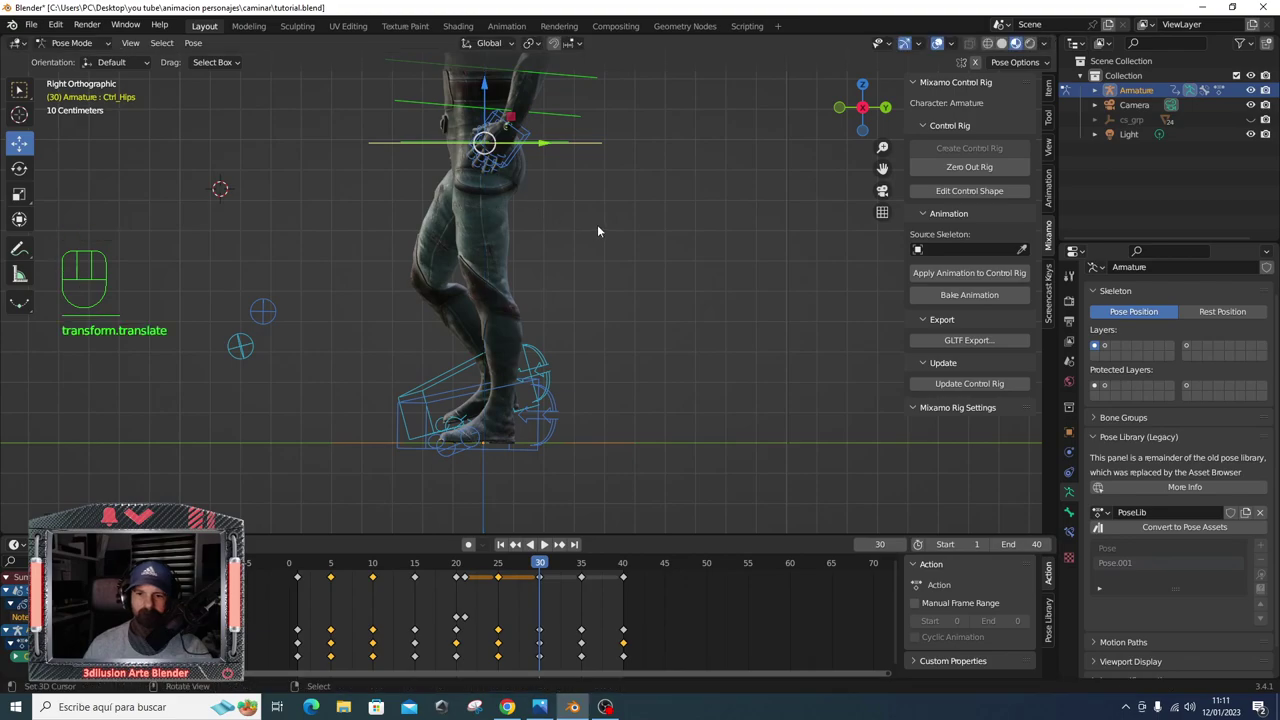
key("a")
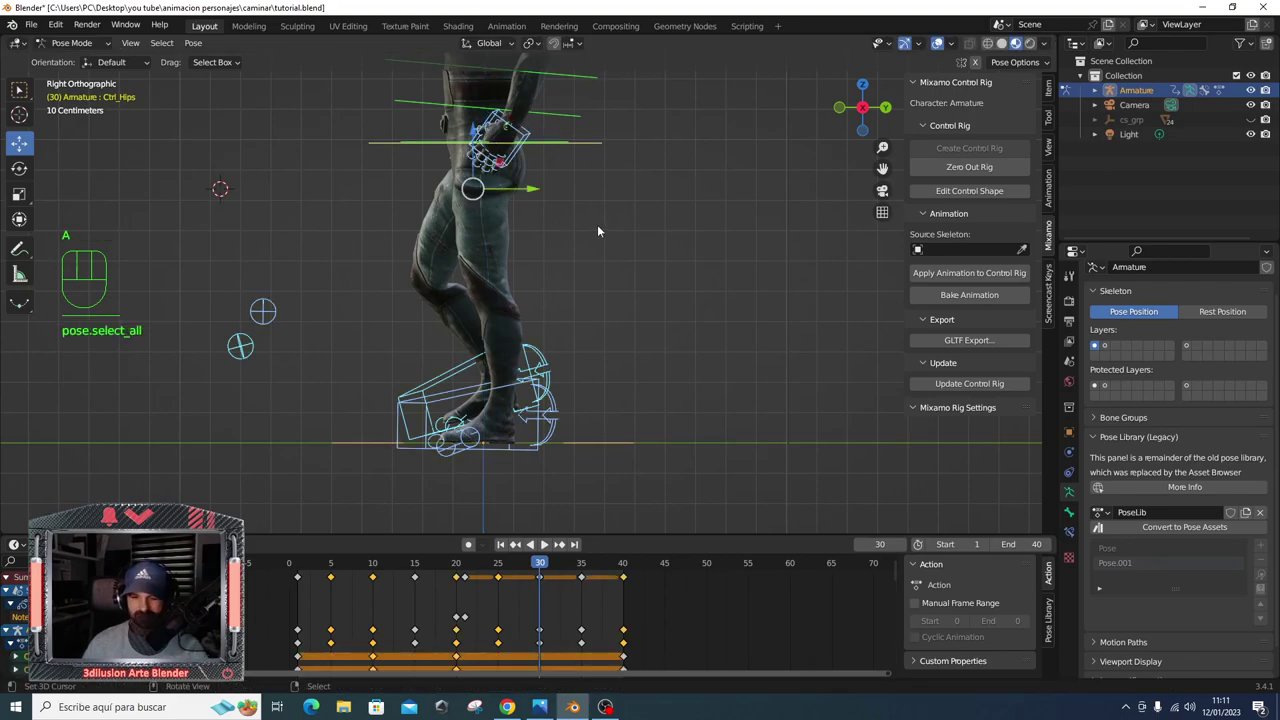
key("i")
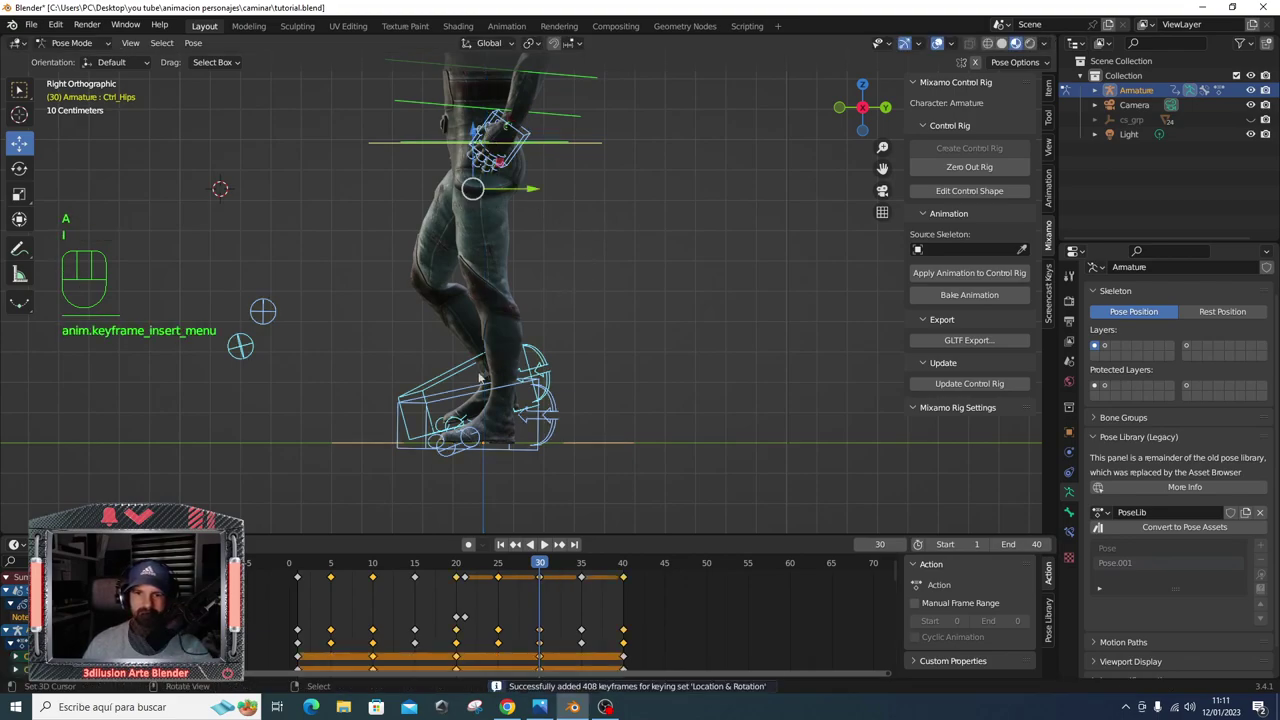
- Return to frame 10 in side view and start tilting the foot control
left_click_drag(442, 364, 737, 367)
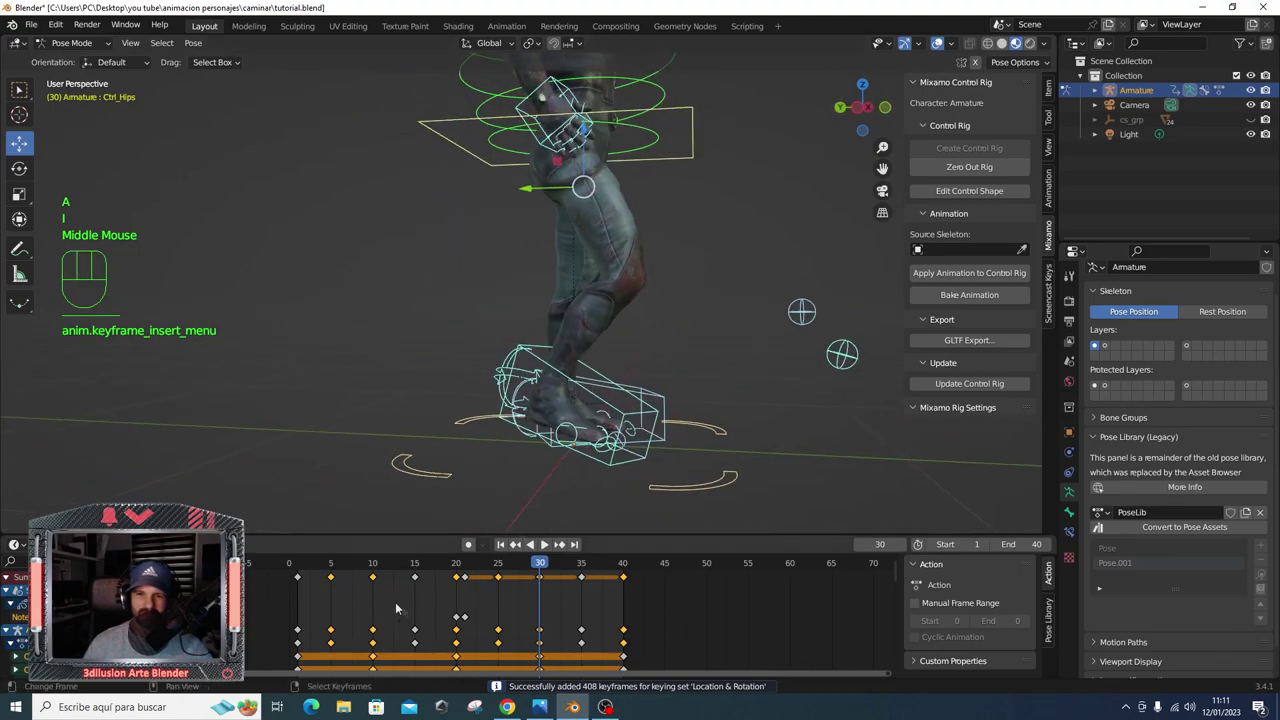
left_click(375, 566)
left_click_drag(615, 420, 614, 411)
right_click(597, 358)
key("ctrl+KP_3")
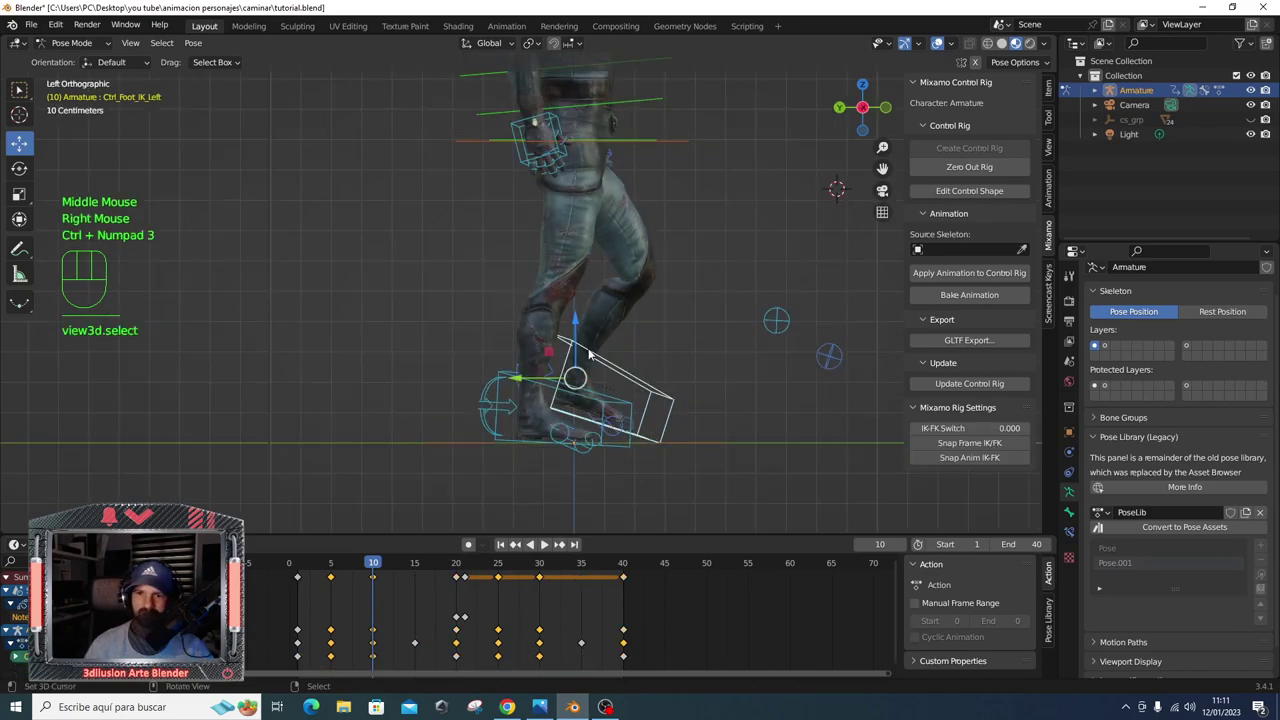
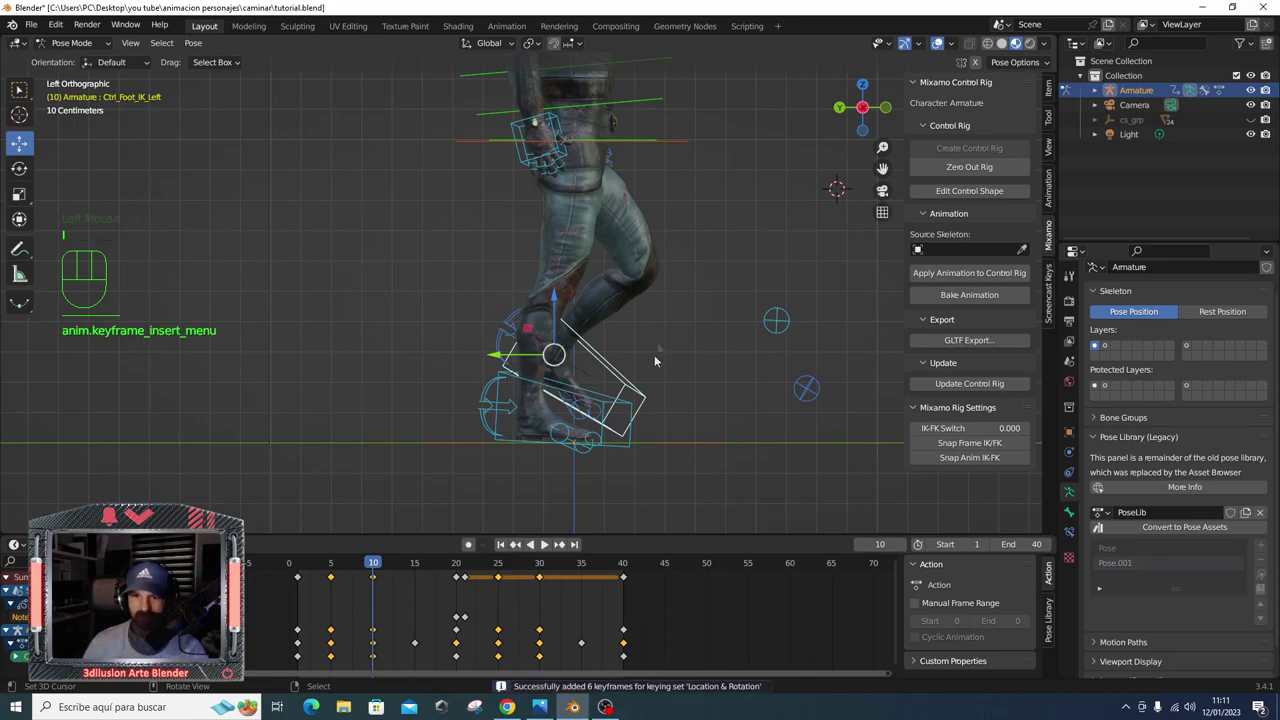
- Move the foot control at frame 30, key its new location and rotation, and orbit out to the full character
left_click(539, 567)
key("KP_3")
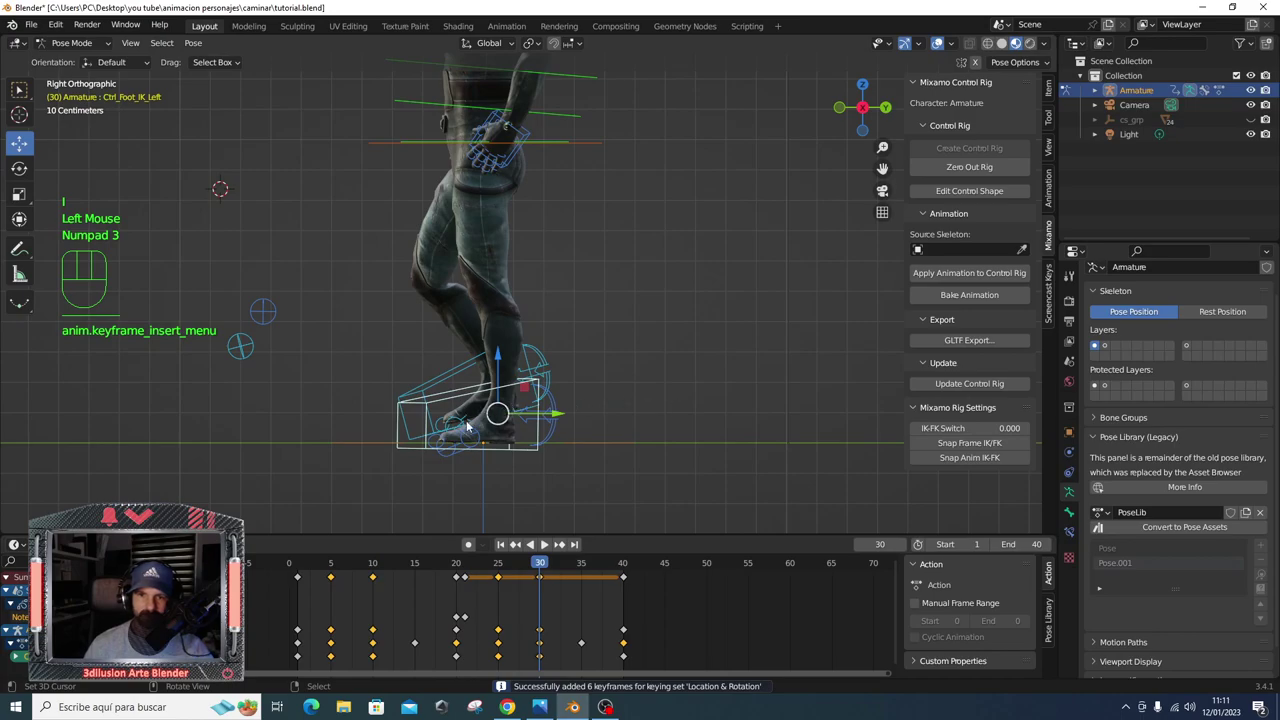
right_click(442, 378)
left_click(499, 345)
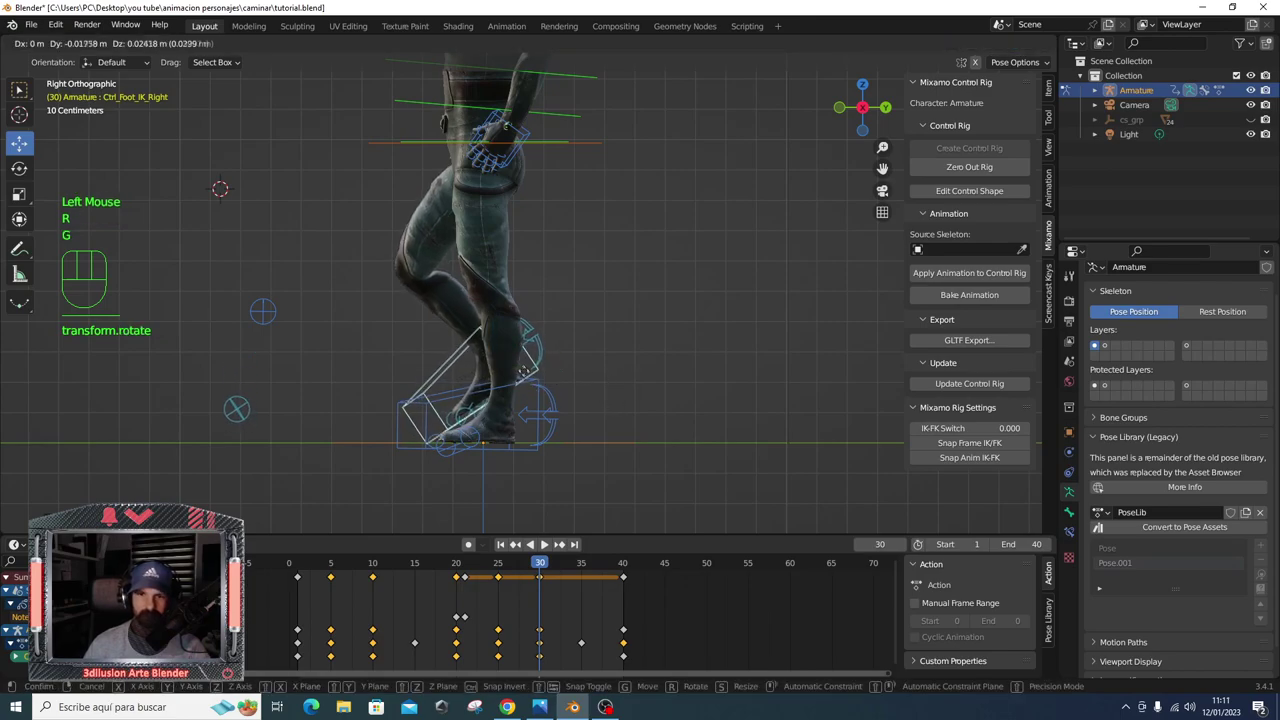
key("g")
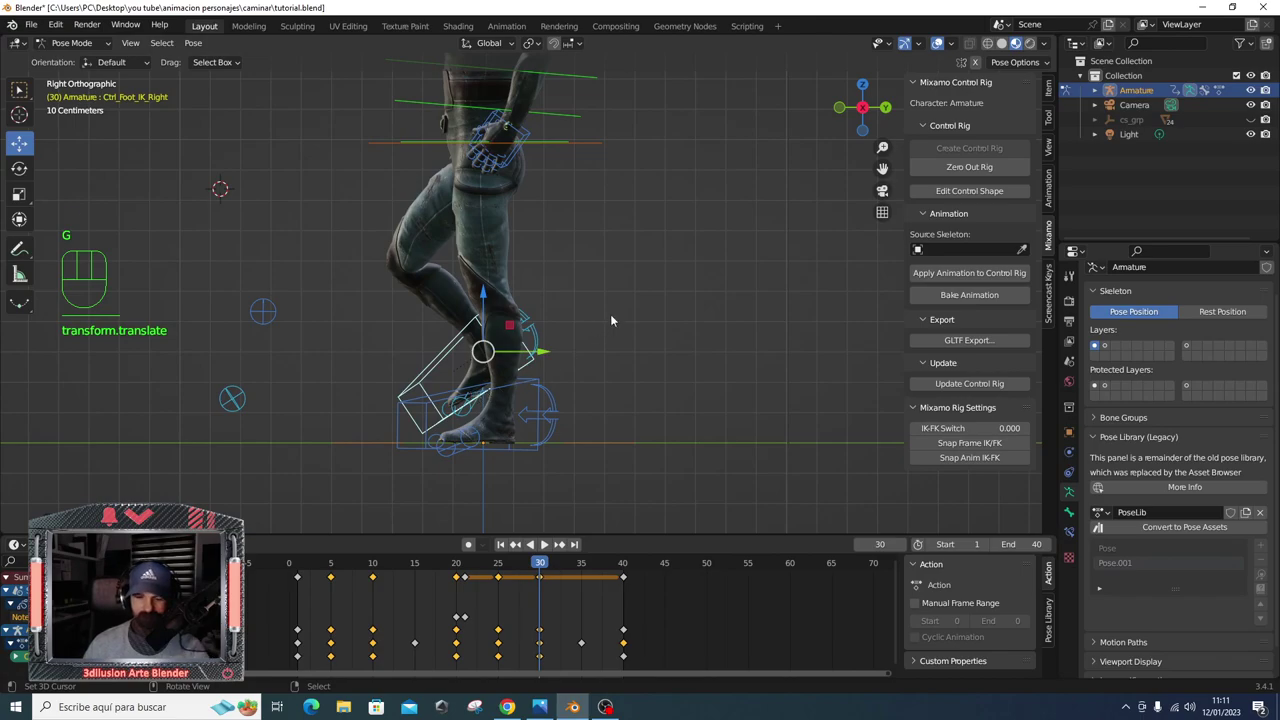
key("i")
scroll("down", 3)
left_click_drag(587, 373, 659, 374)
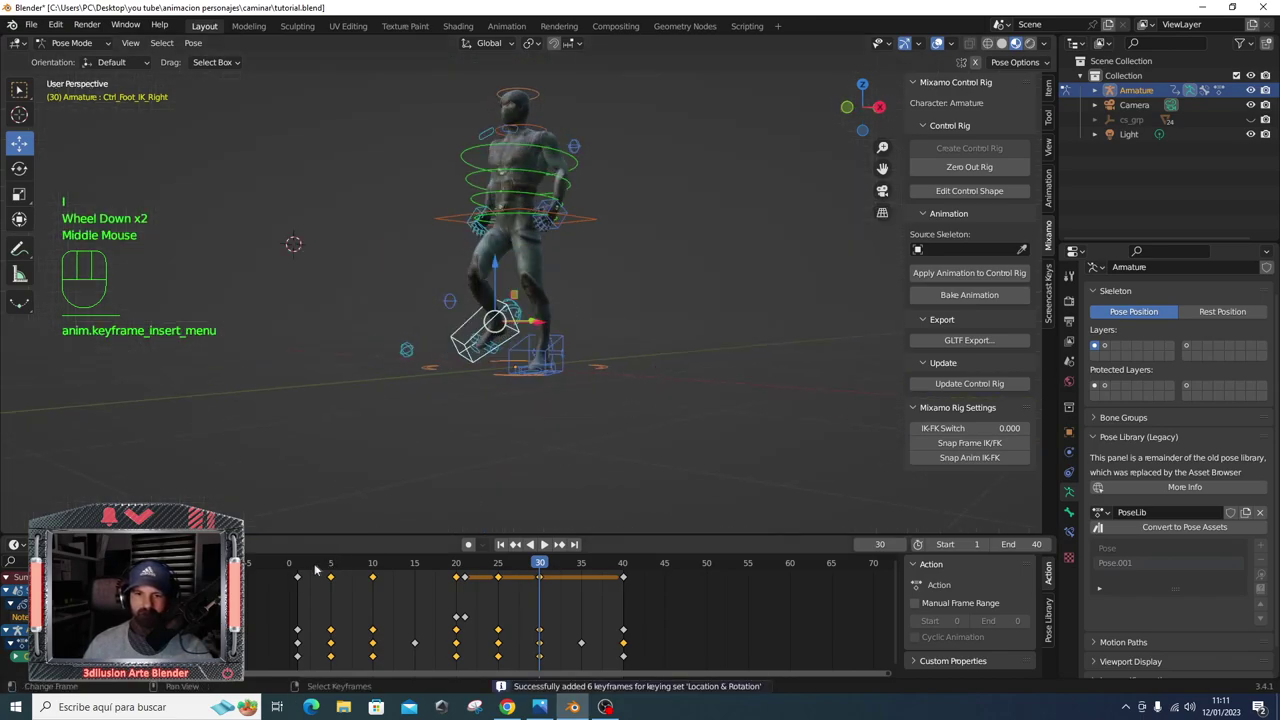
- View the character from the side and play the walk cycle from frame 1
left_click(303, 568)
key("KP_3")
key("ctrl+KP_3")
key("space")
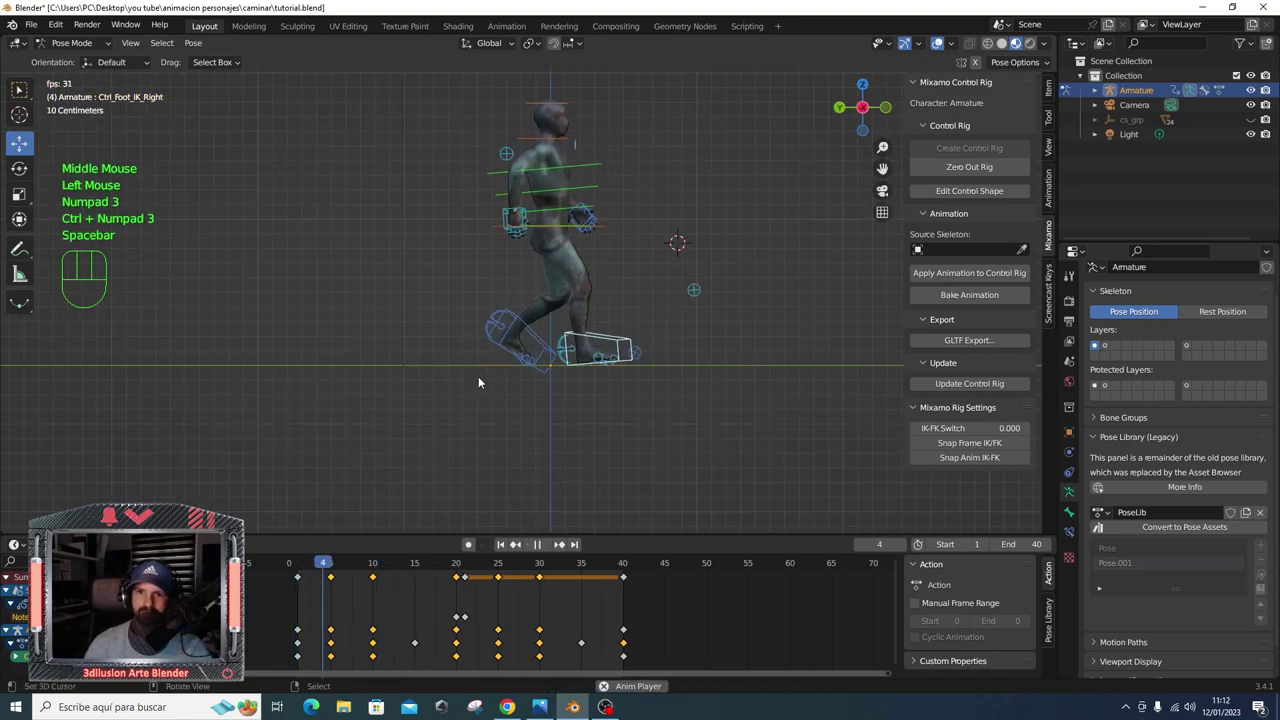
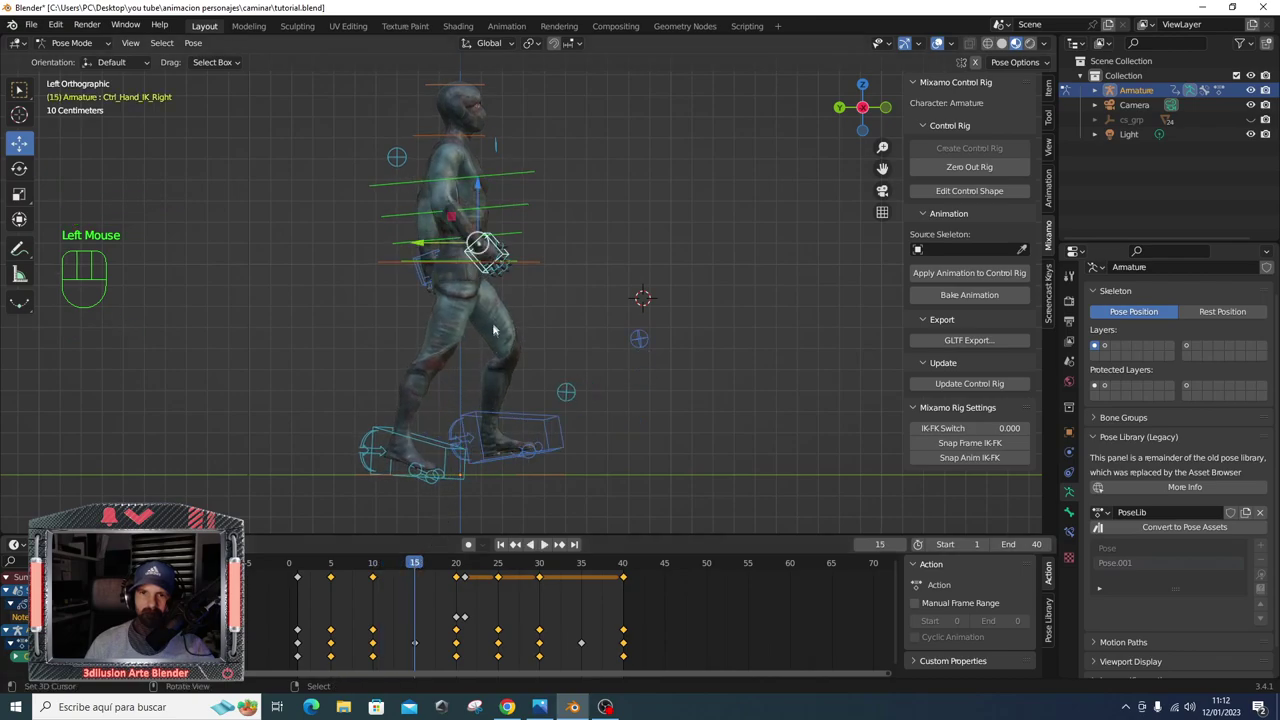
- At frame 15, swing the hand control back slightly and confirm its new rotation
key("g")
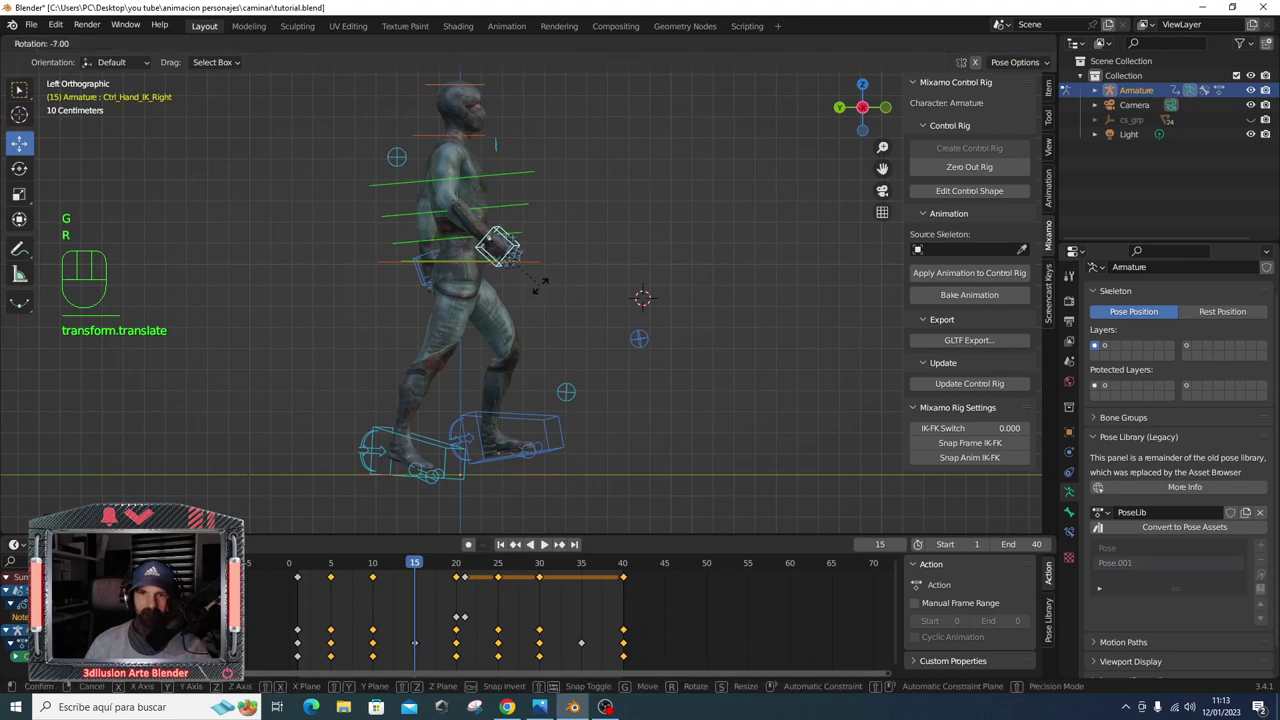
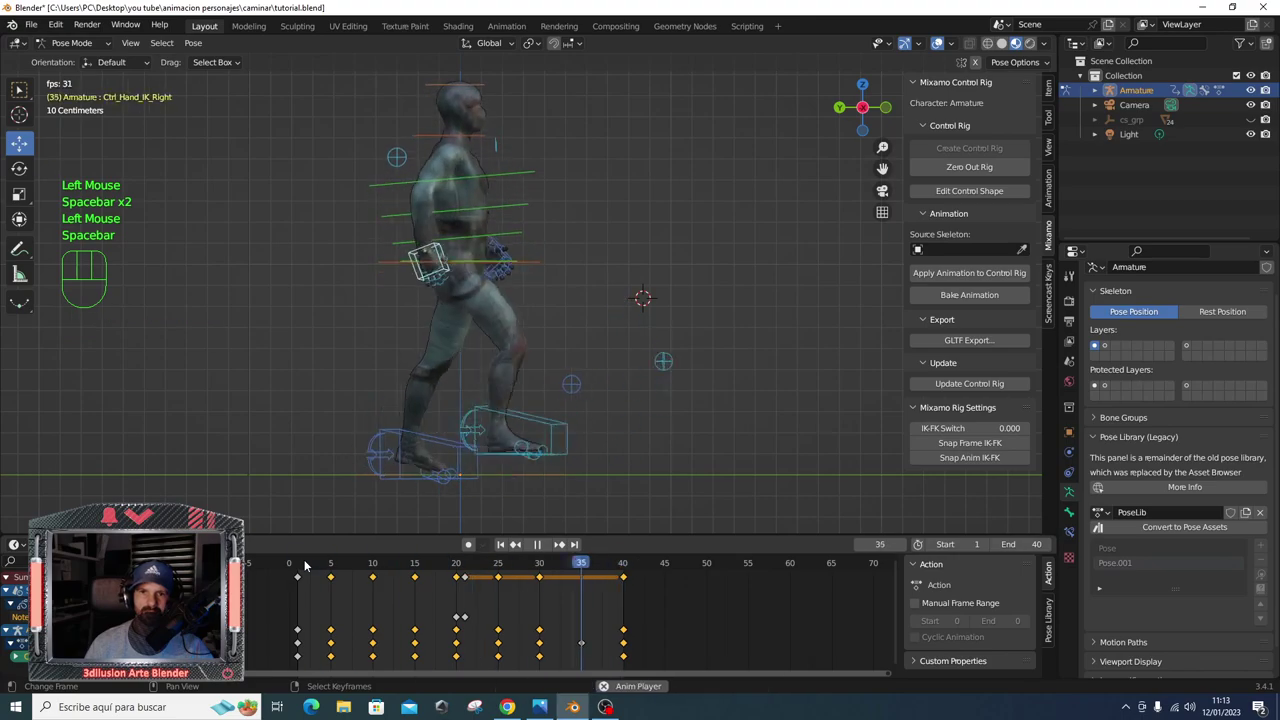
left_click_drag(416, 568, 589, 570)
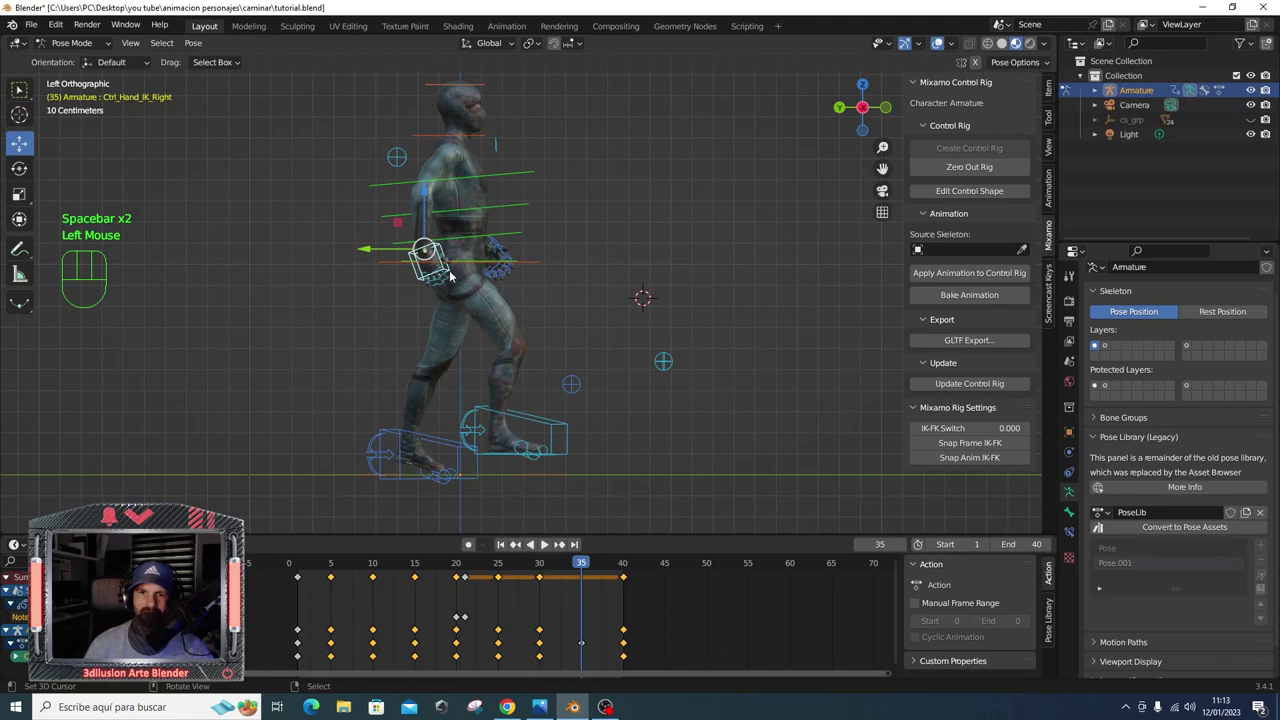
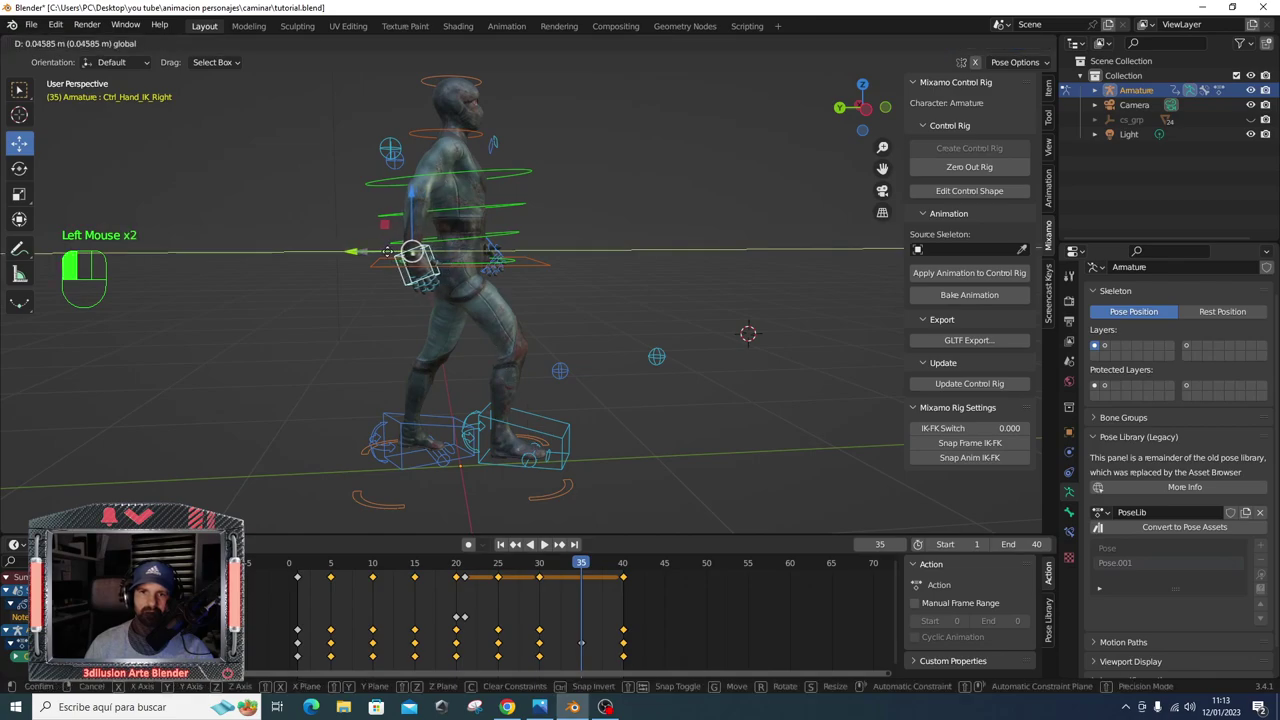
key("r")
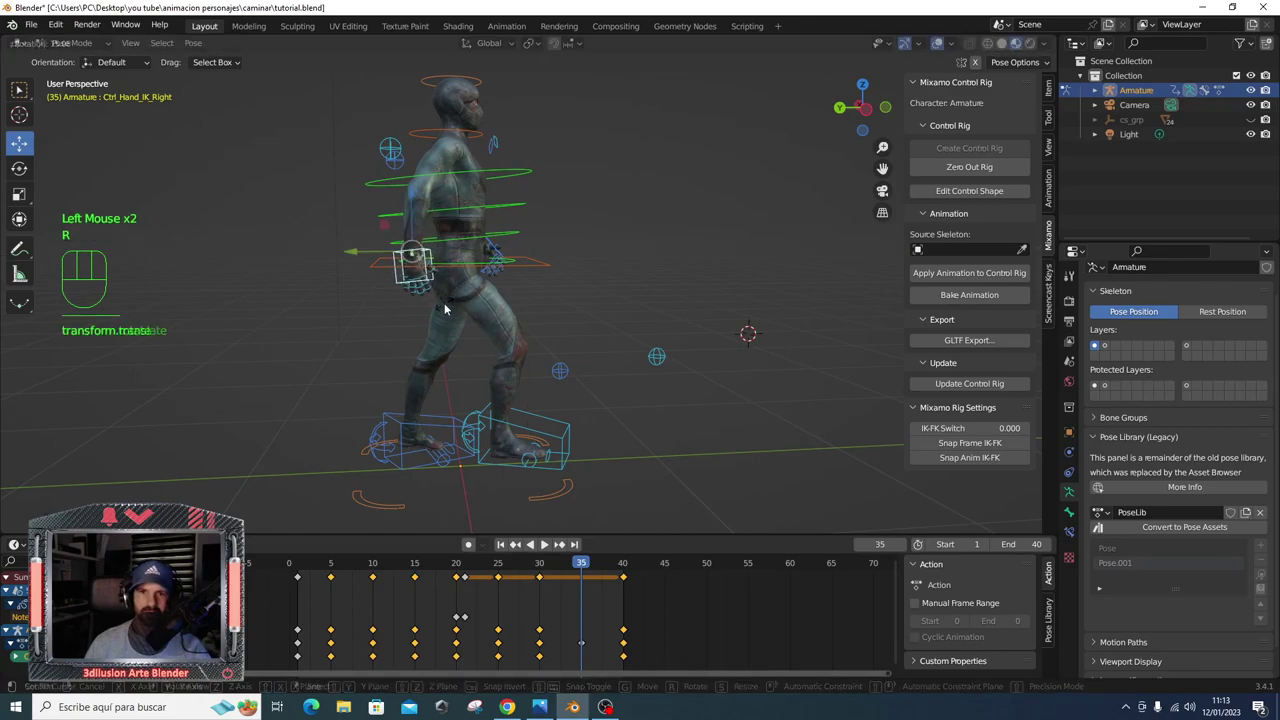
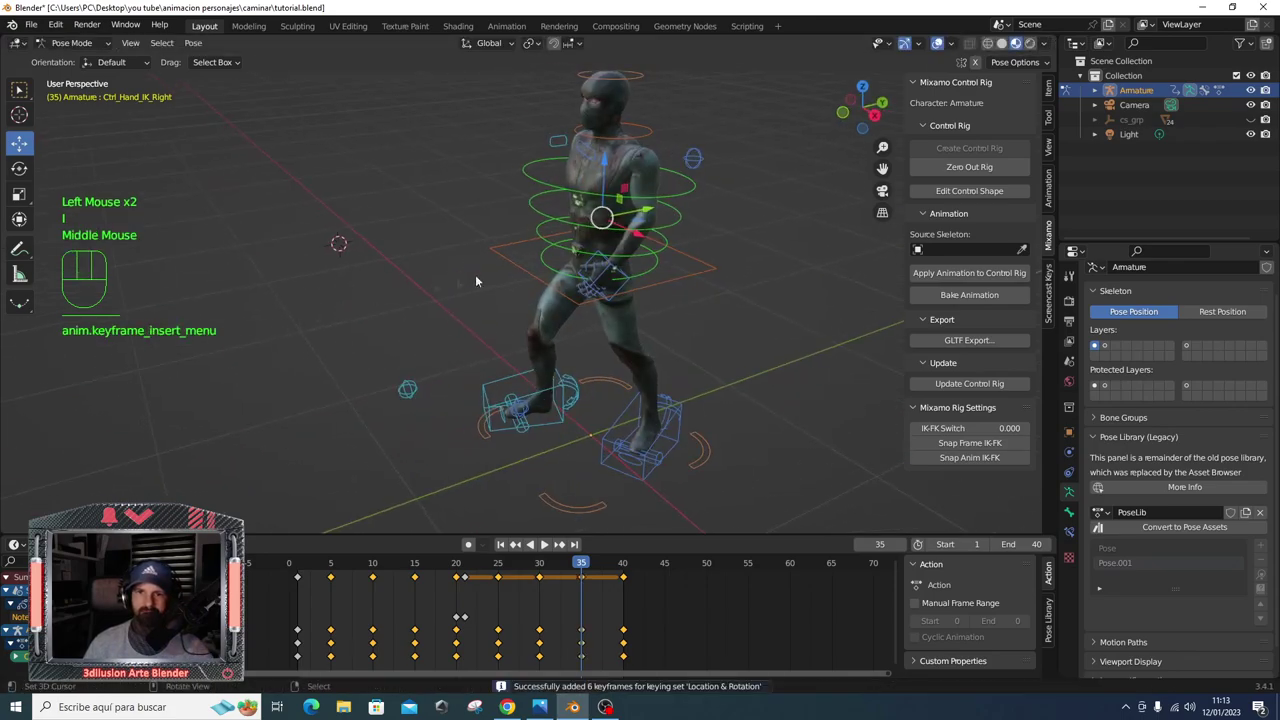
right_click(603, 277)
key("KP_3")
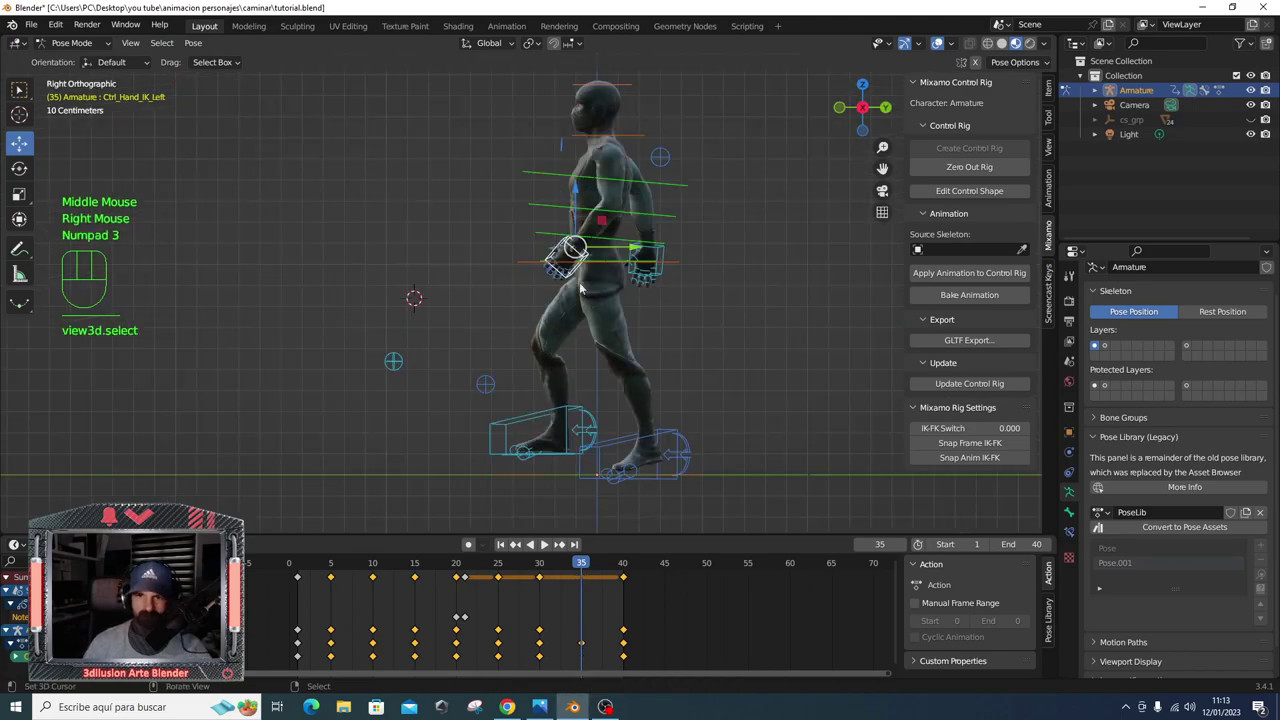
- At frame 35, move the hand control forward and keyframe the new arm pose
left_click_drag(622, 245, 616, 248)
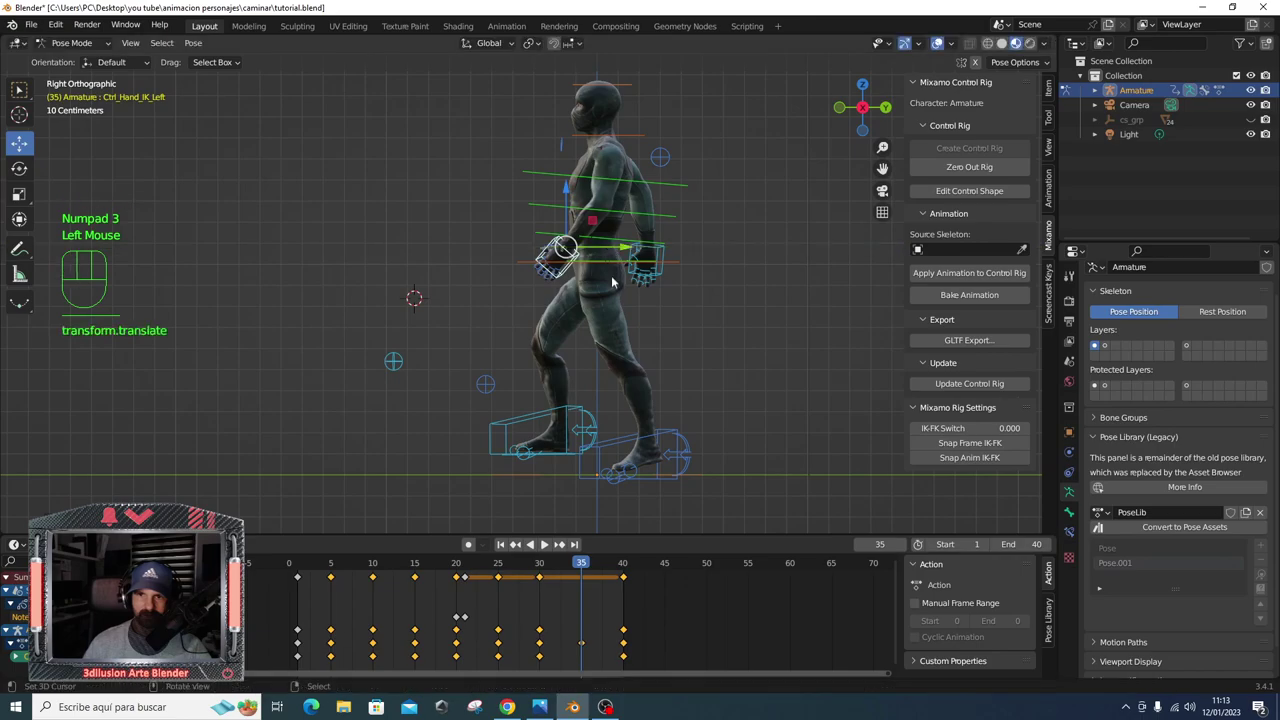
key("r")
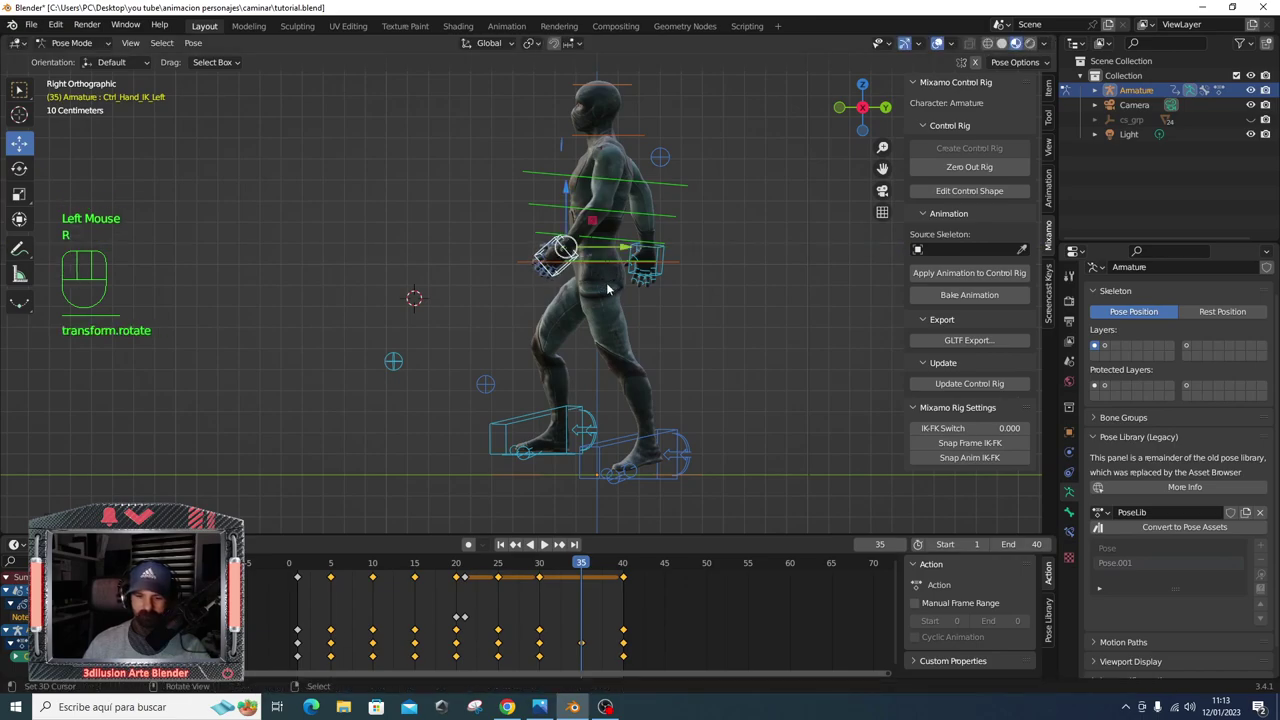
key("g")
key("g")
key("i")
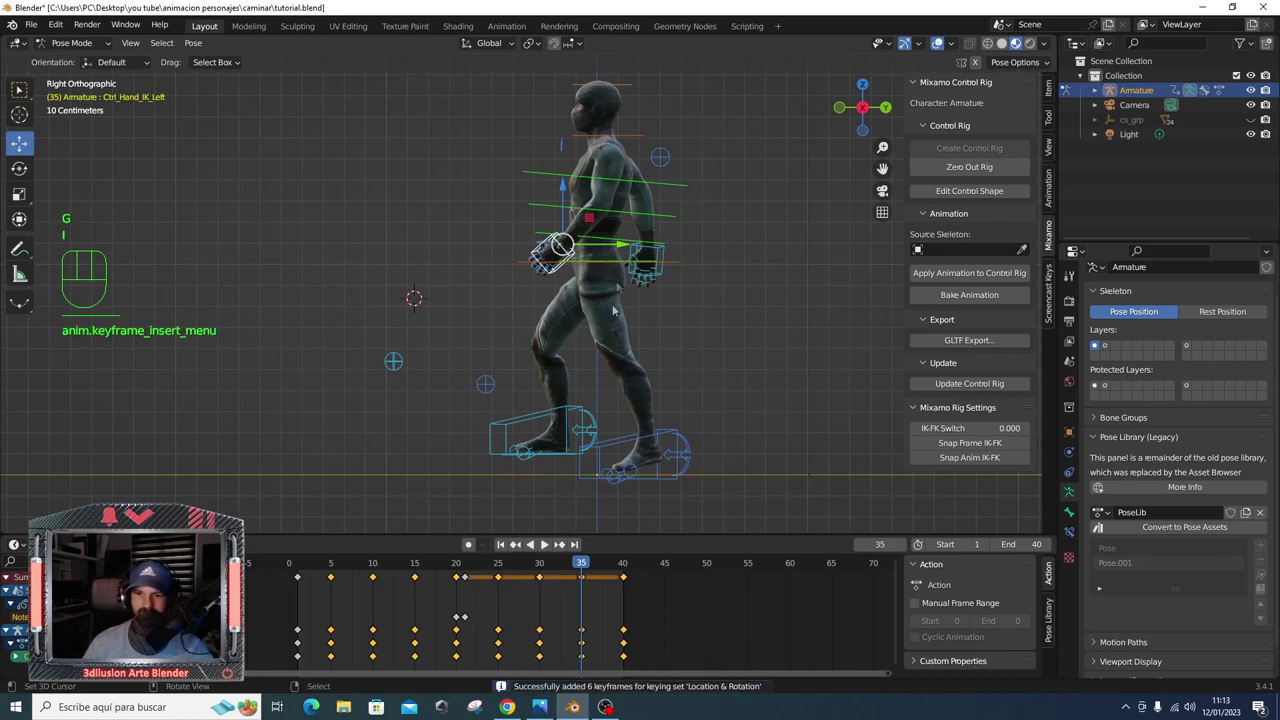
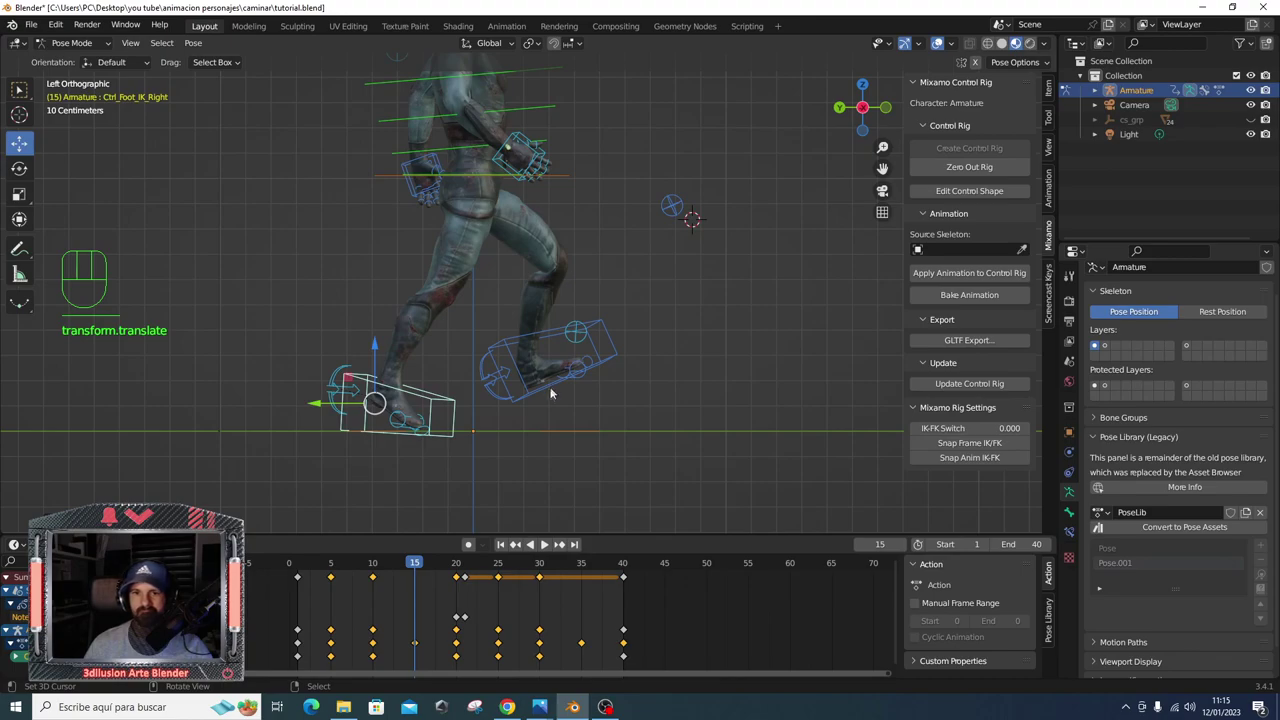
- Key the current pose and scrub the timeline to frame 35
key("i")
left_click_drag(550, 390, 586, 569)
left_click_drag(586, 569, 443, 440)
left_click_drag(443, 440, 401, 416)
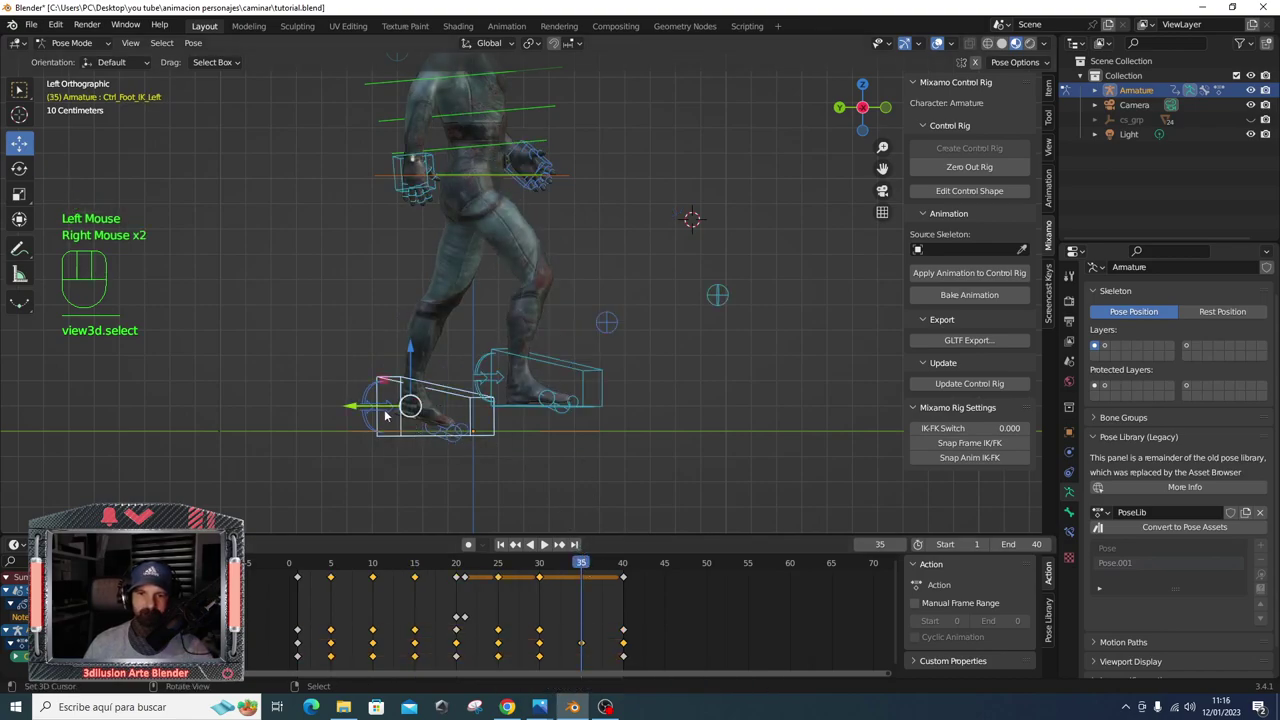
left_click_drag(382, 409, 351, 407)
right_click(346, 409)
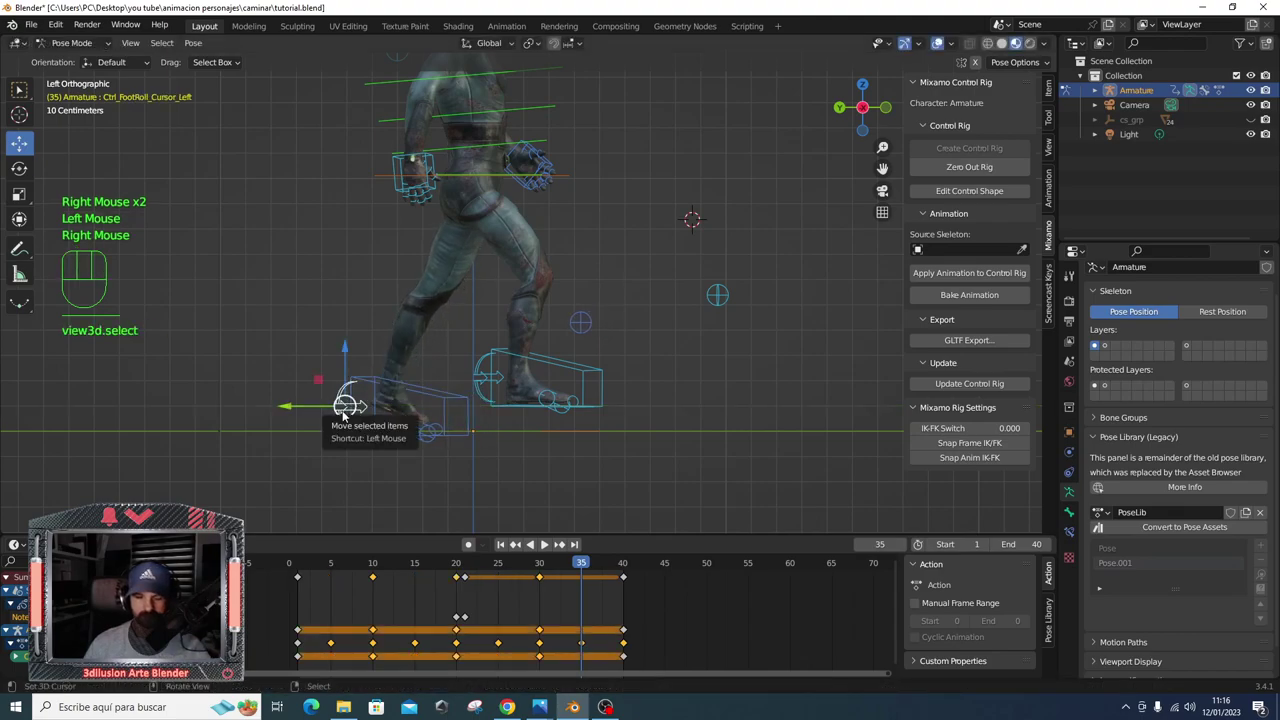
- Select the forward foot control at frame 35 and start pushing it further along
left_click(388, 364)
right_click(534, 407)
left_click_drag(532, 351, 530, 340)
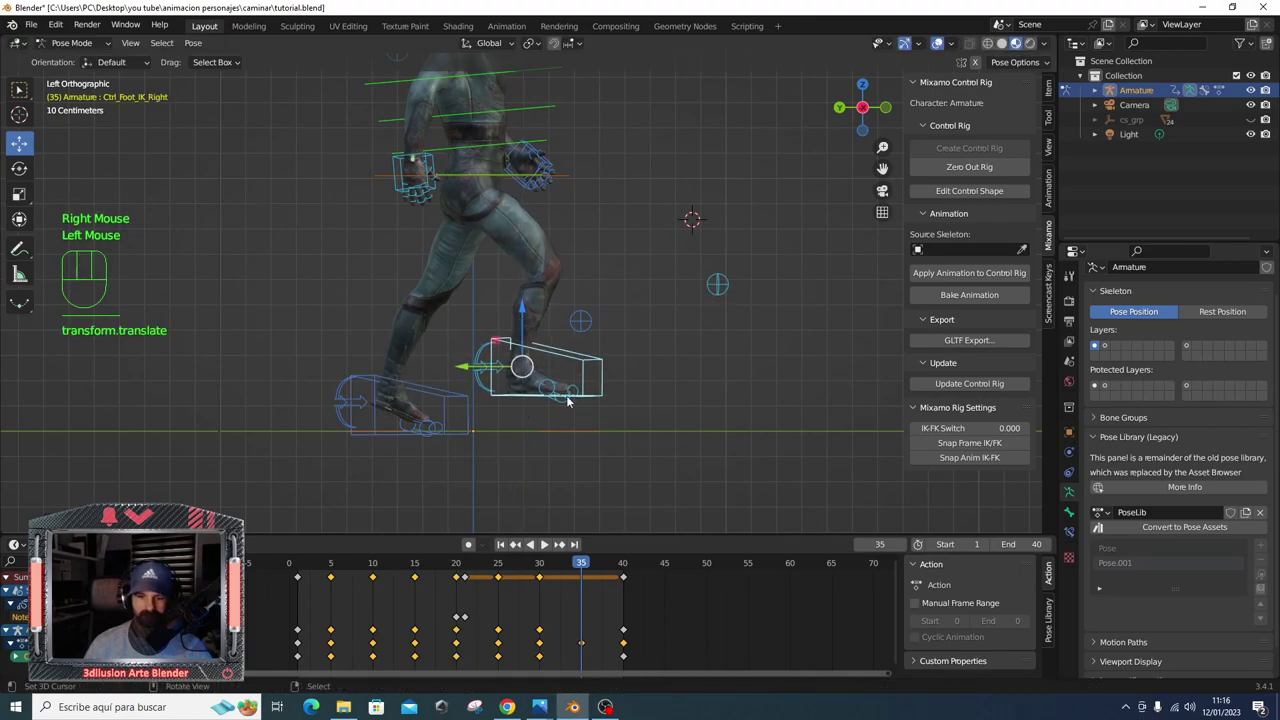
key("r")
key("g")
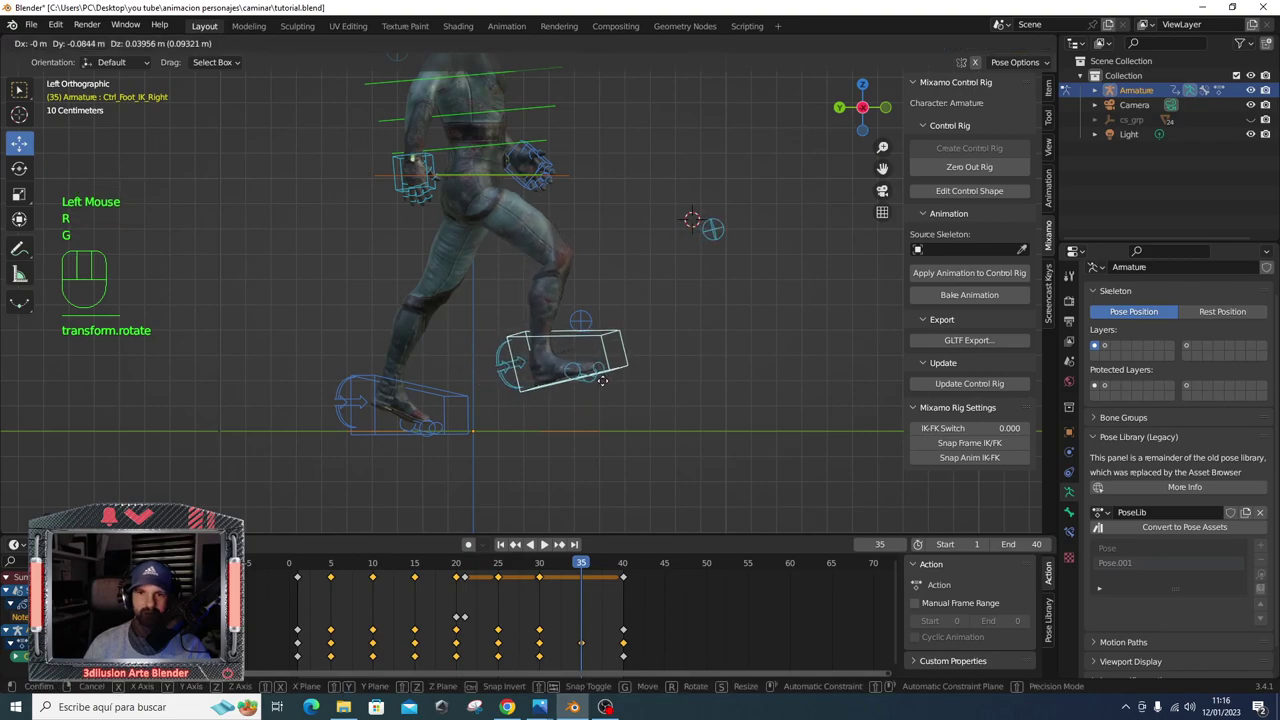
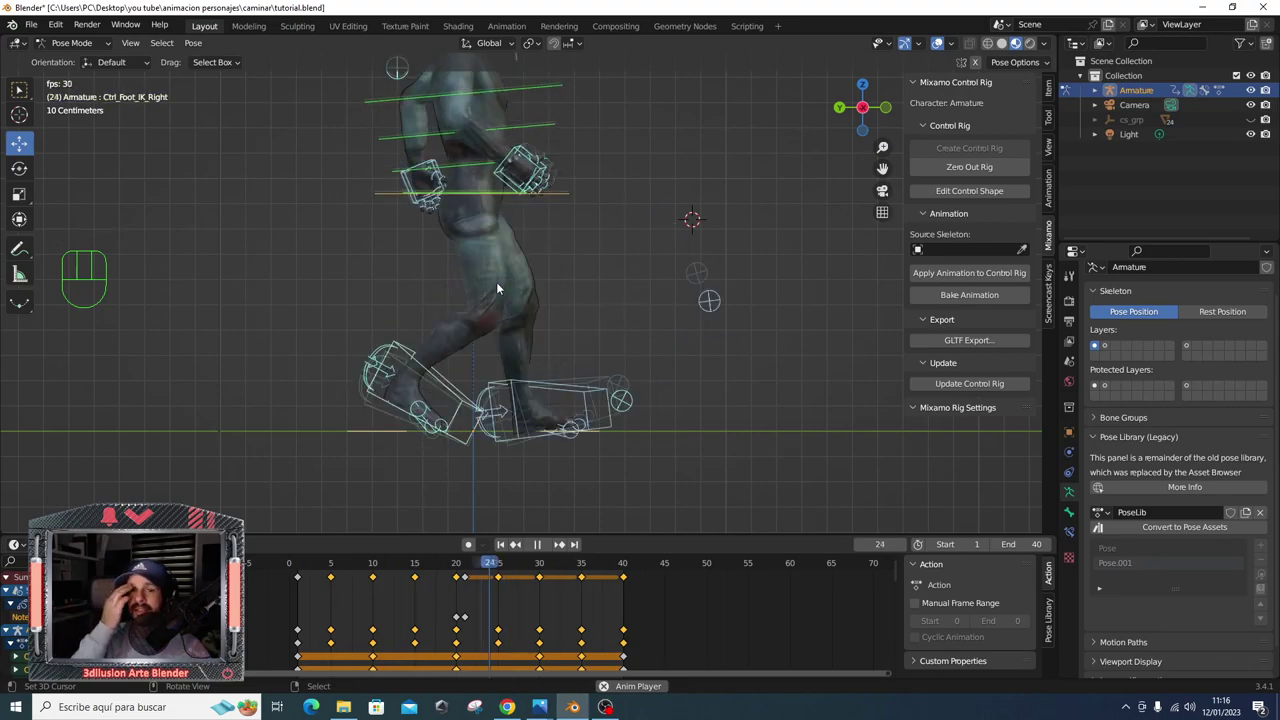
- Hide the rig controls and play the walk cycle showing only the character
scroll("down", 3)
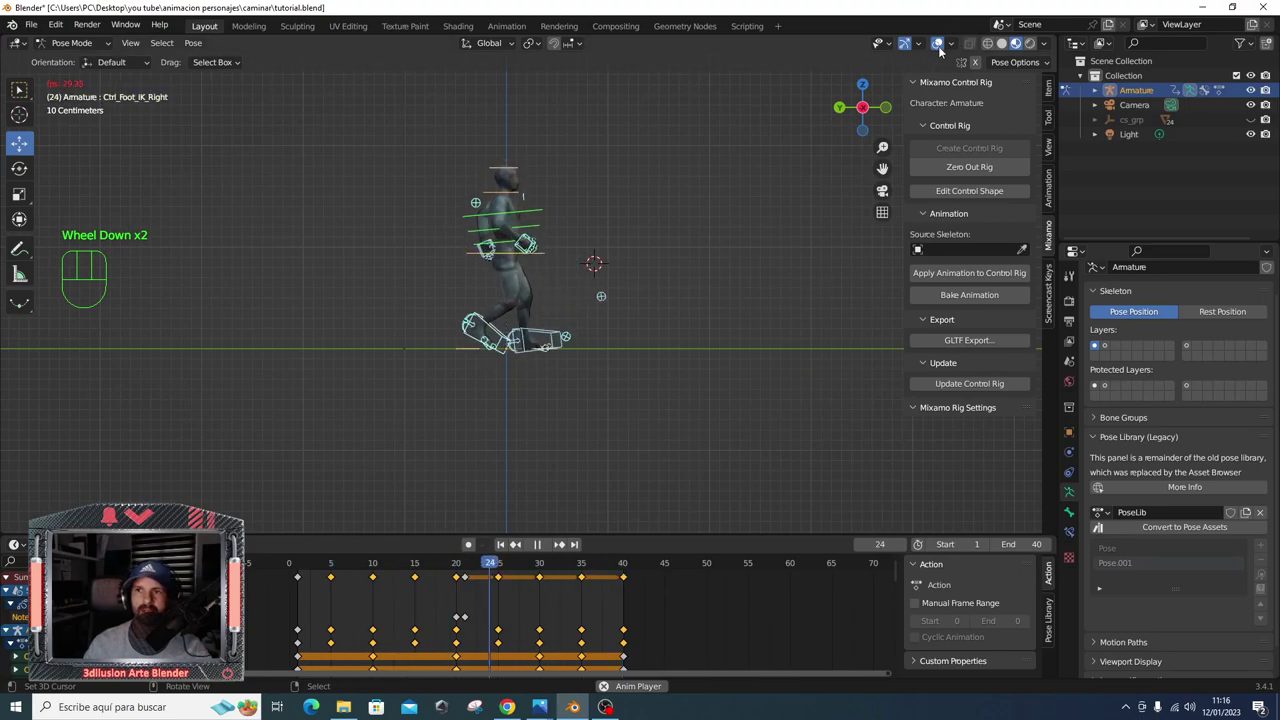
left_click(940, 47)
scroll("down", 3)
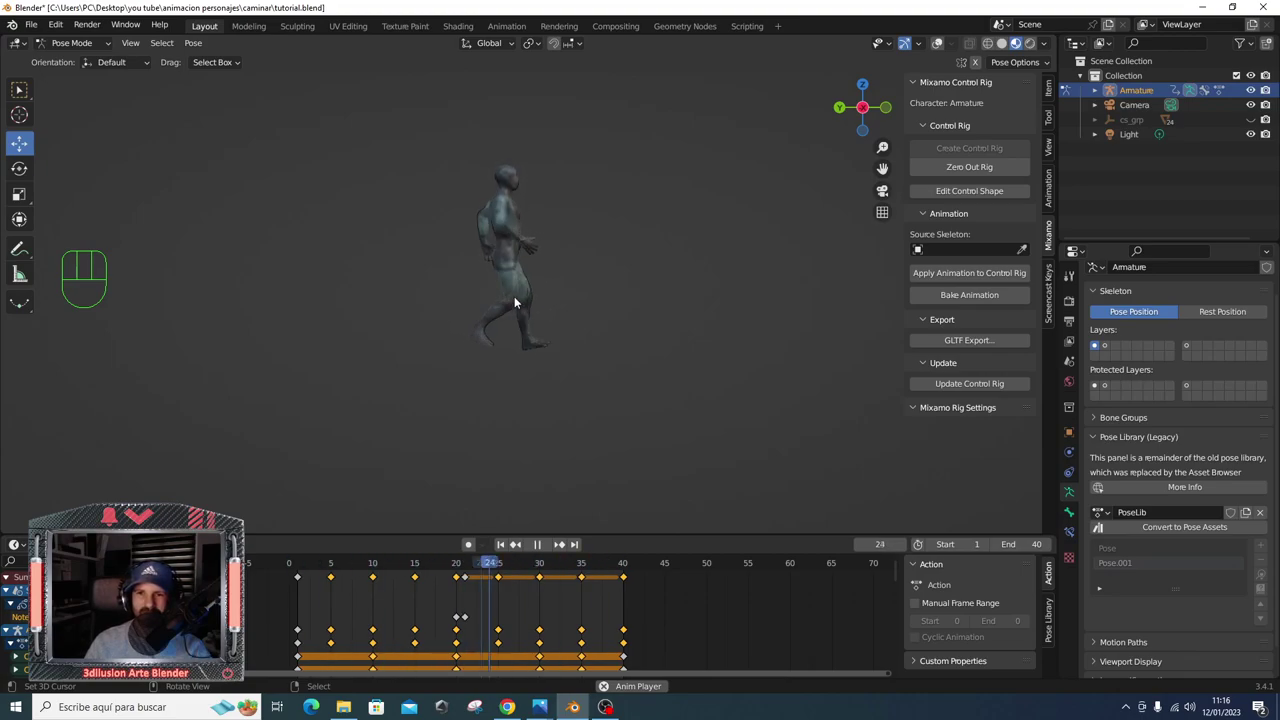
key("space")
left_click_drag(476, 564, 626, 556)
key("space")
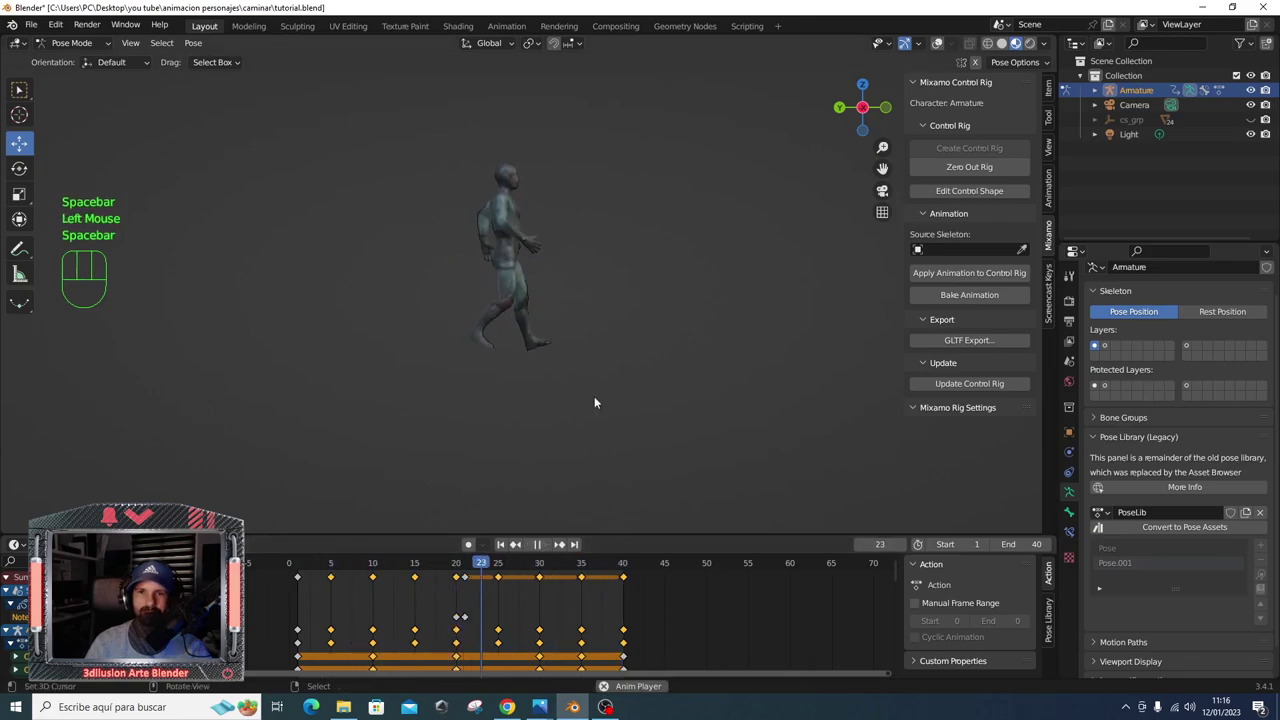
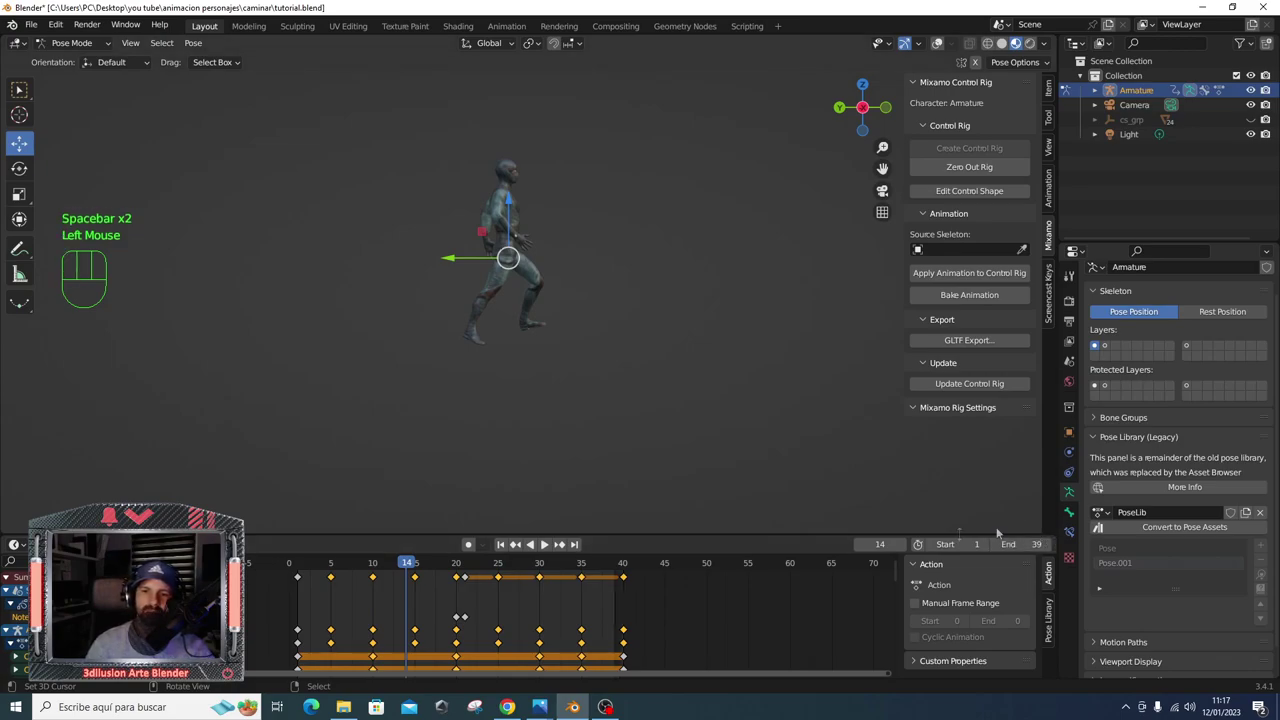
key("space")
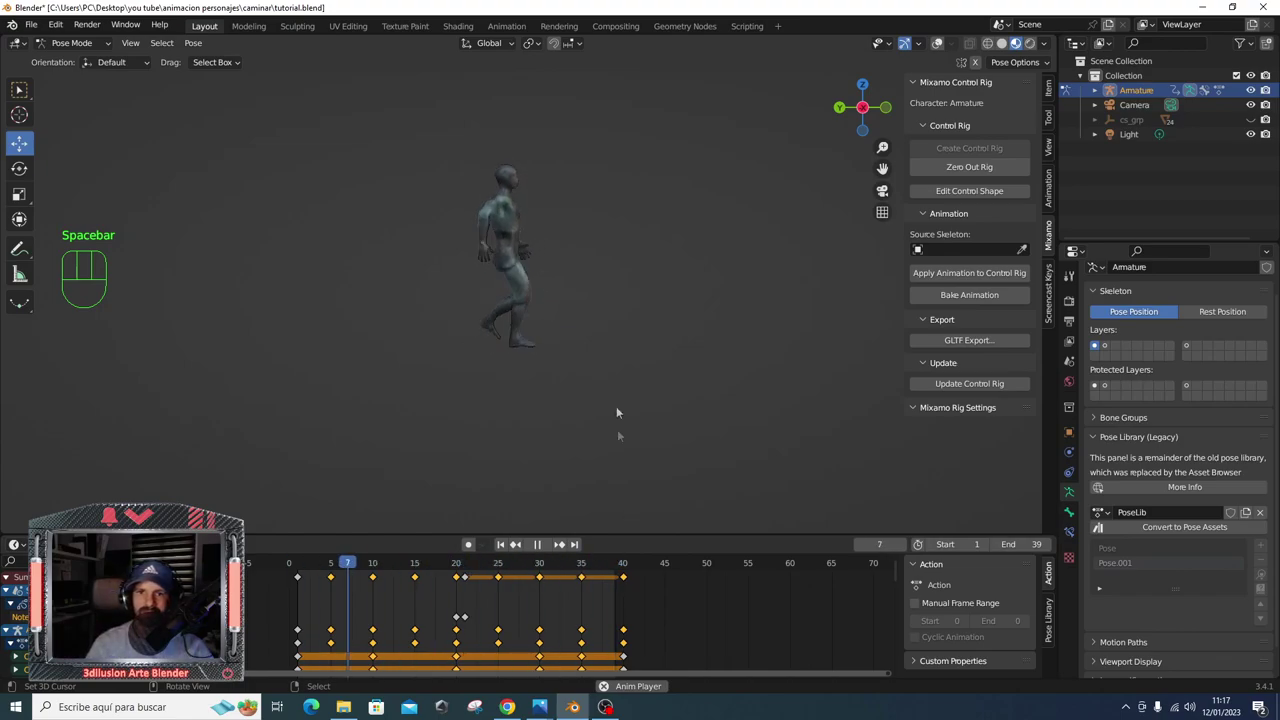
- Orbit around the walking character from side and front, stop playback and scrub to another frame
scroll("down", 3)
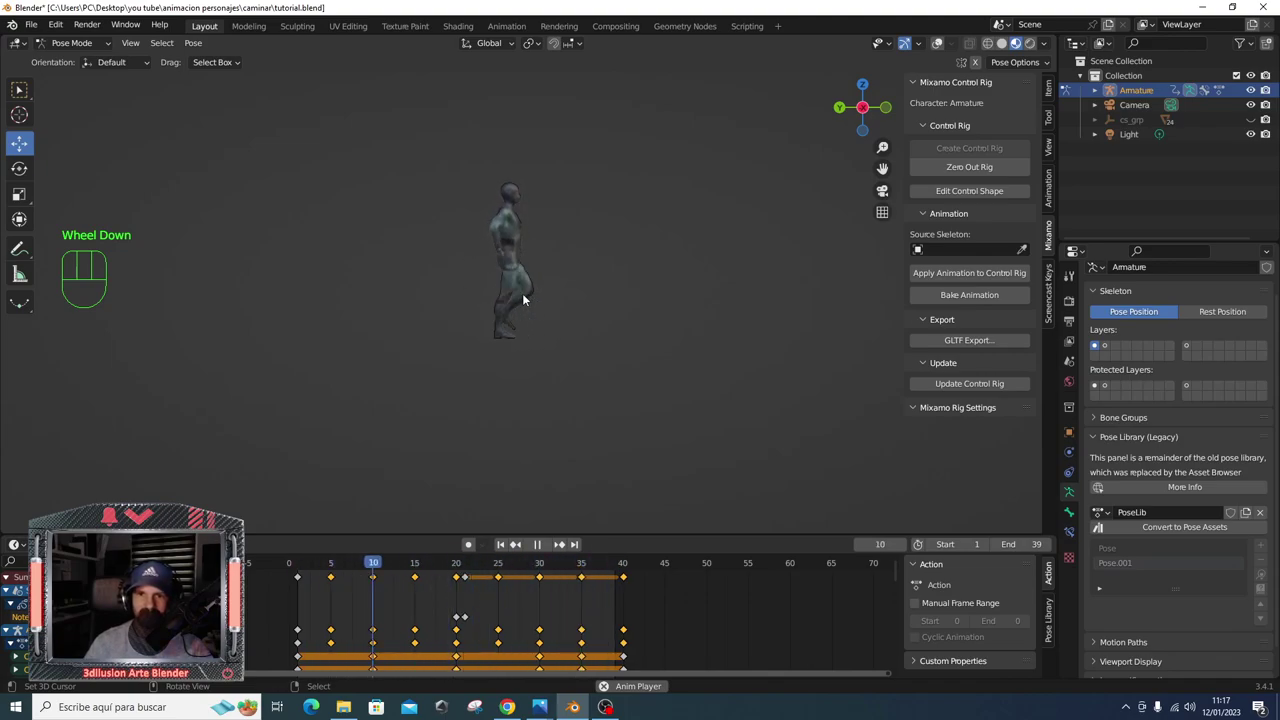
key("space")
scroll("up", 3)
left_click(483, 311)
left_click_drag(483, 311, 647, 305)
scroll("down", 3)
middle_click(588, 258)
key("space")
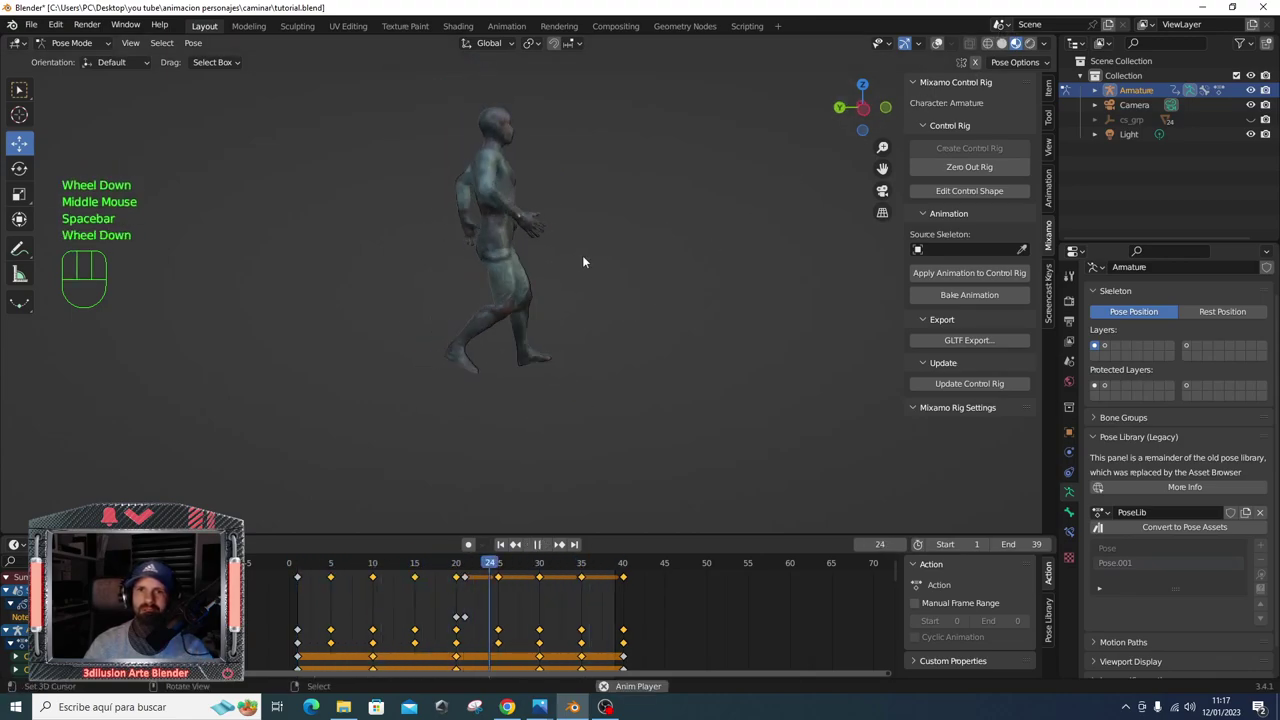
scroll("down", 3)
left_click_drag(584, 258, 471, 292)
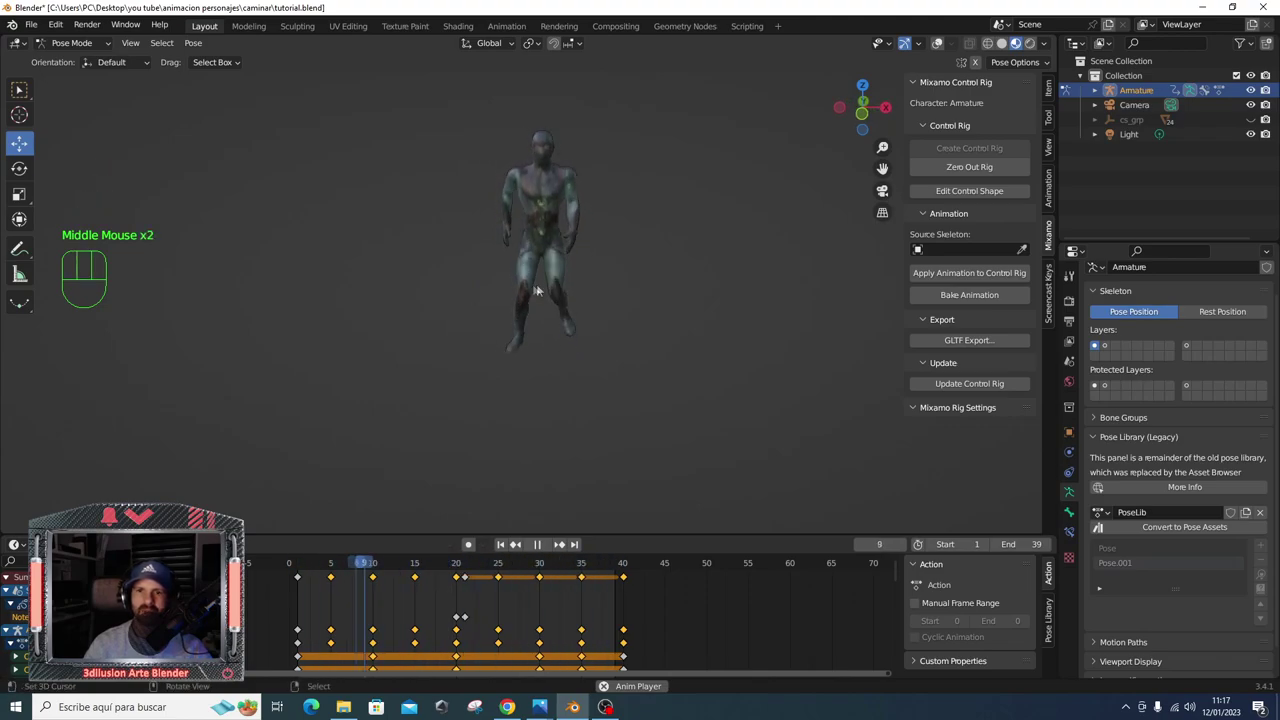
key("space")
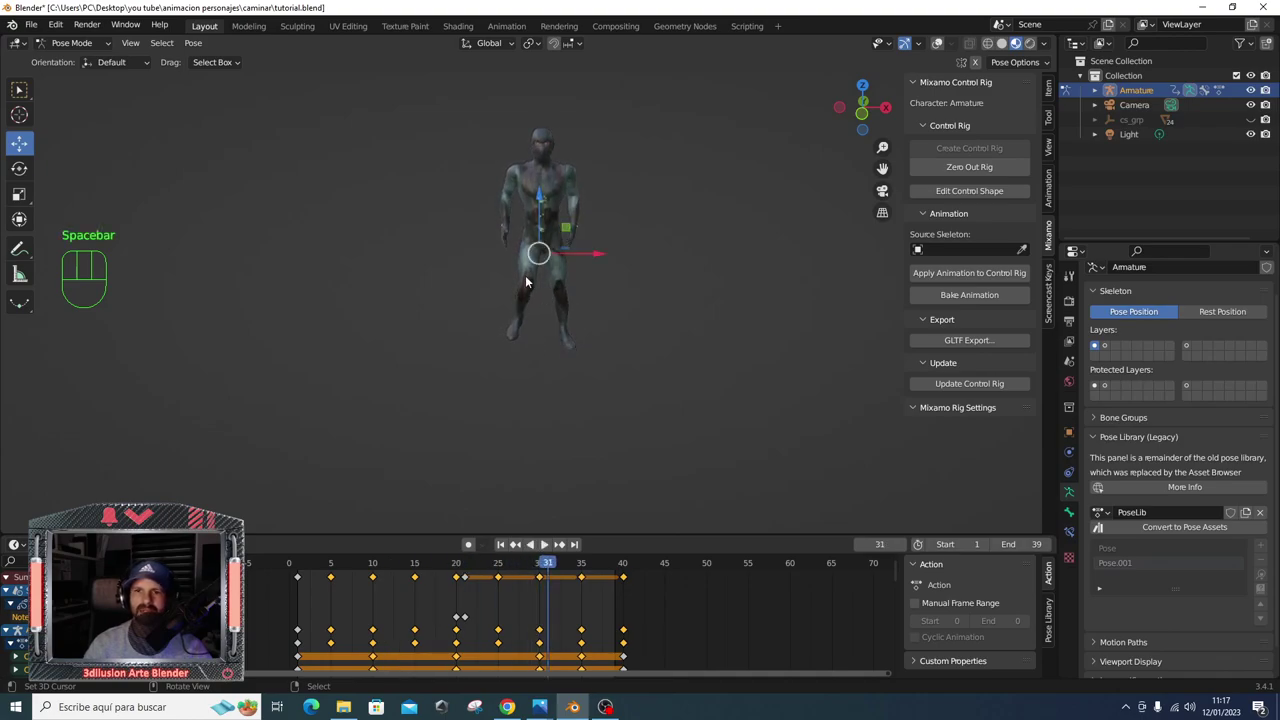
left_click_drag(303, 566, 485, 574)
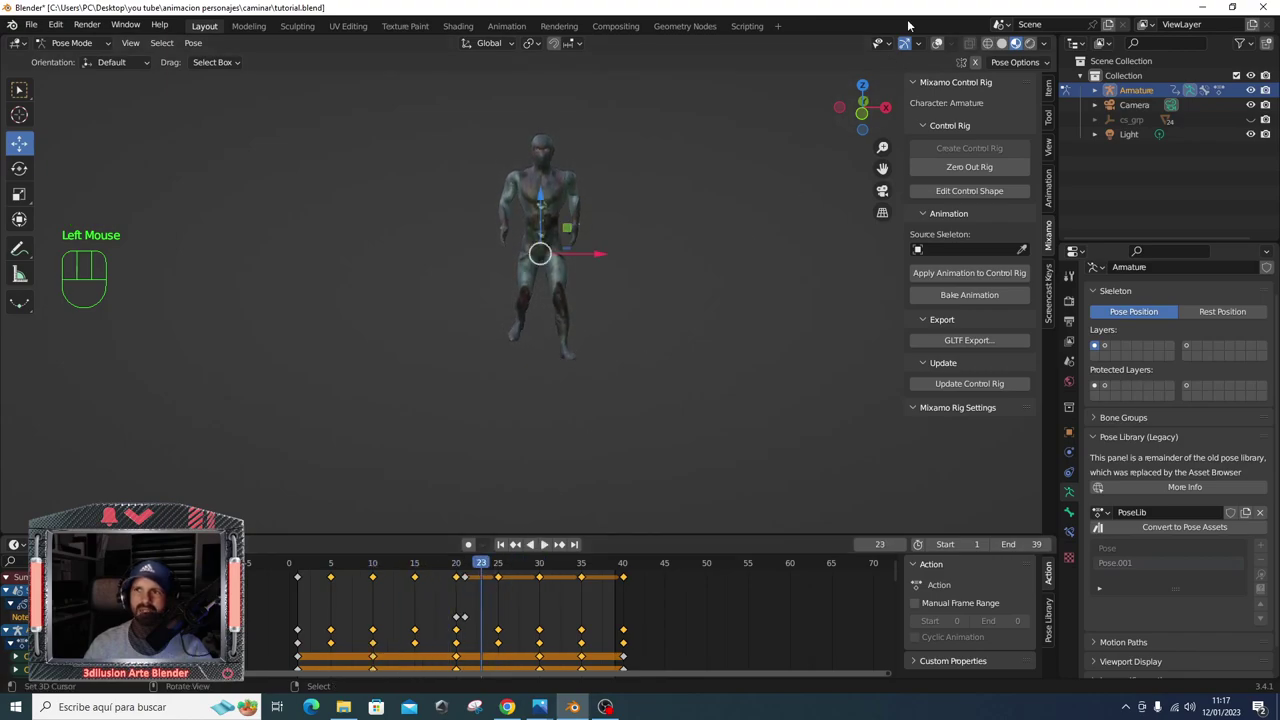
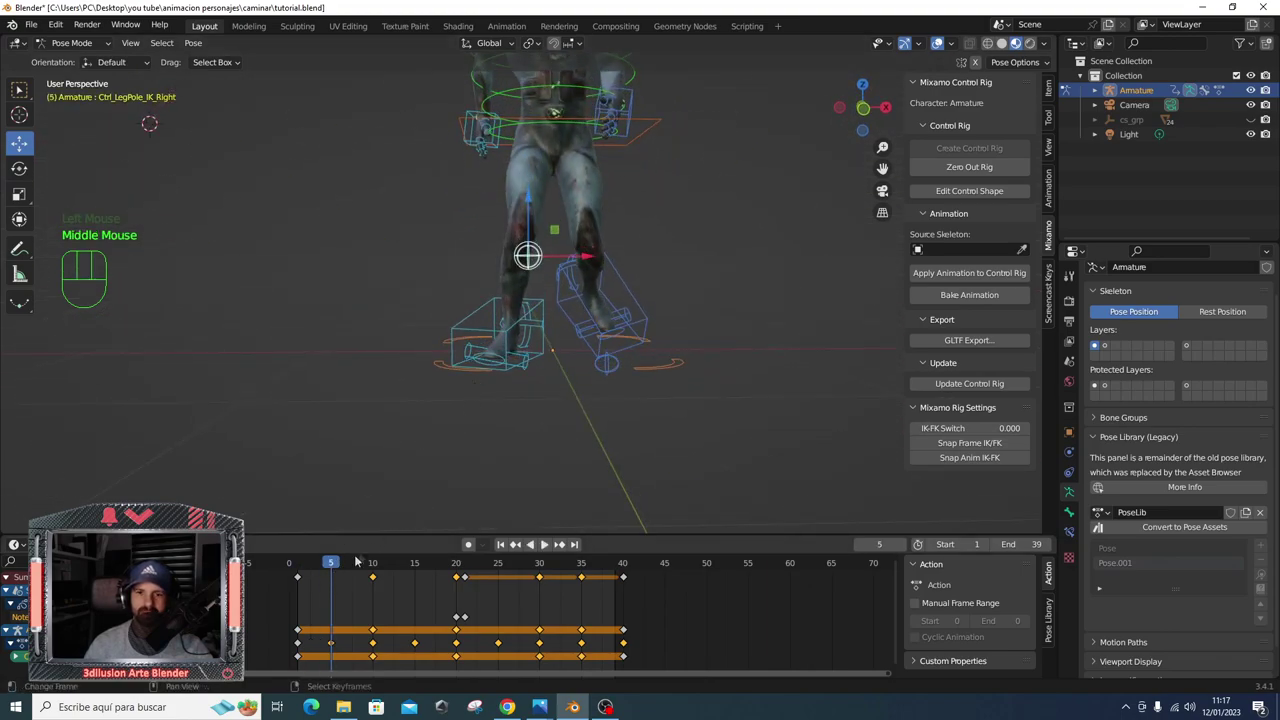
- In front view at frame 30, move the left foot control outward and key its location and rotation
left_click_drag(339, 562, 355, 549)
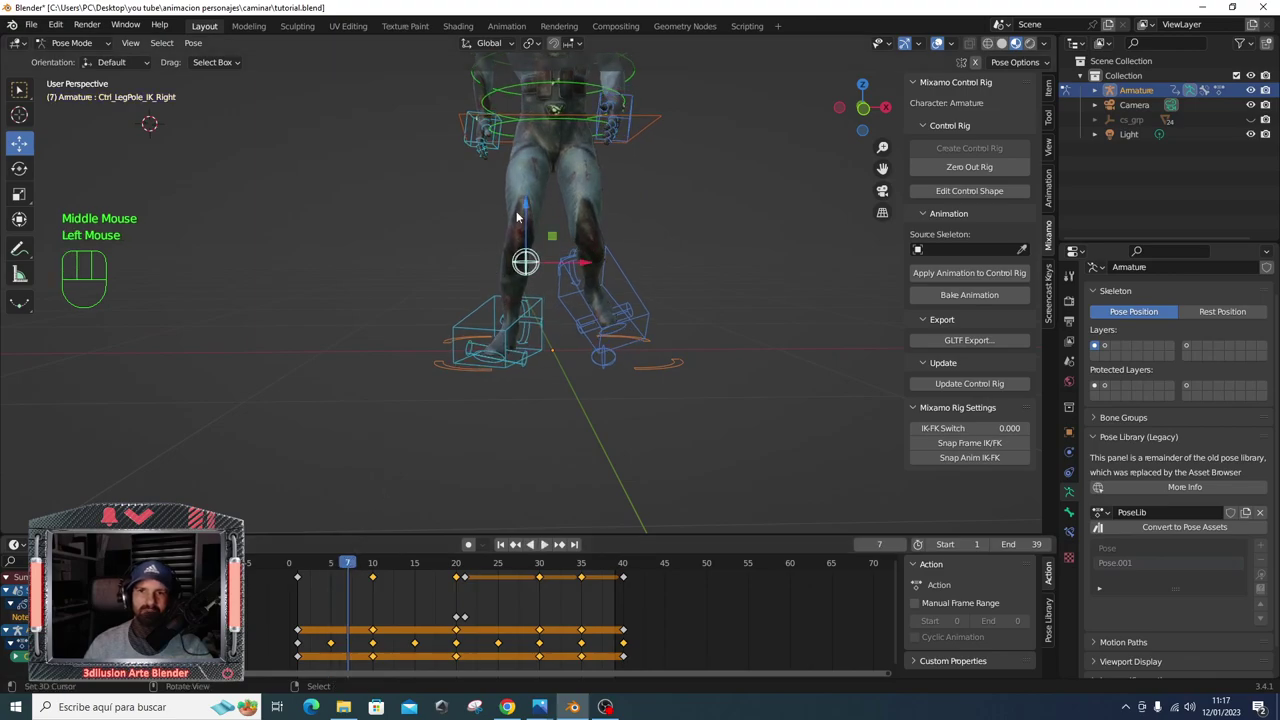
left_click_drag(491, 304, 516, 325)
left_click_drag(360, 561, 376, 556)
key("KP_1")
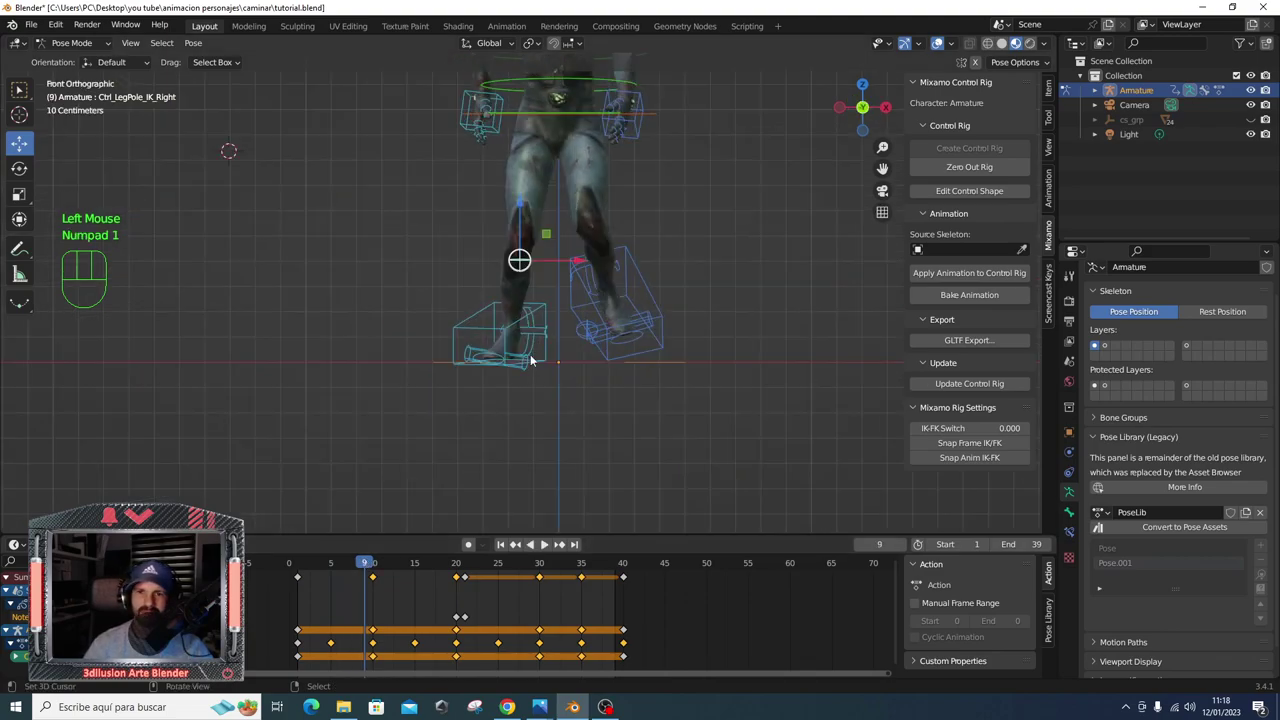
left_click_drag(366, 562, 547, 581)
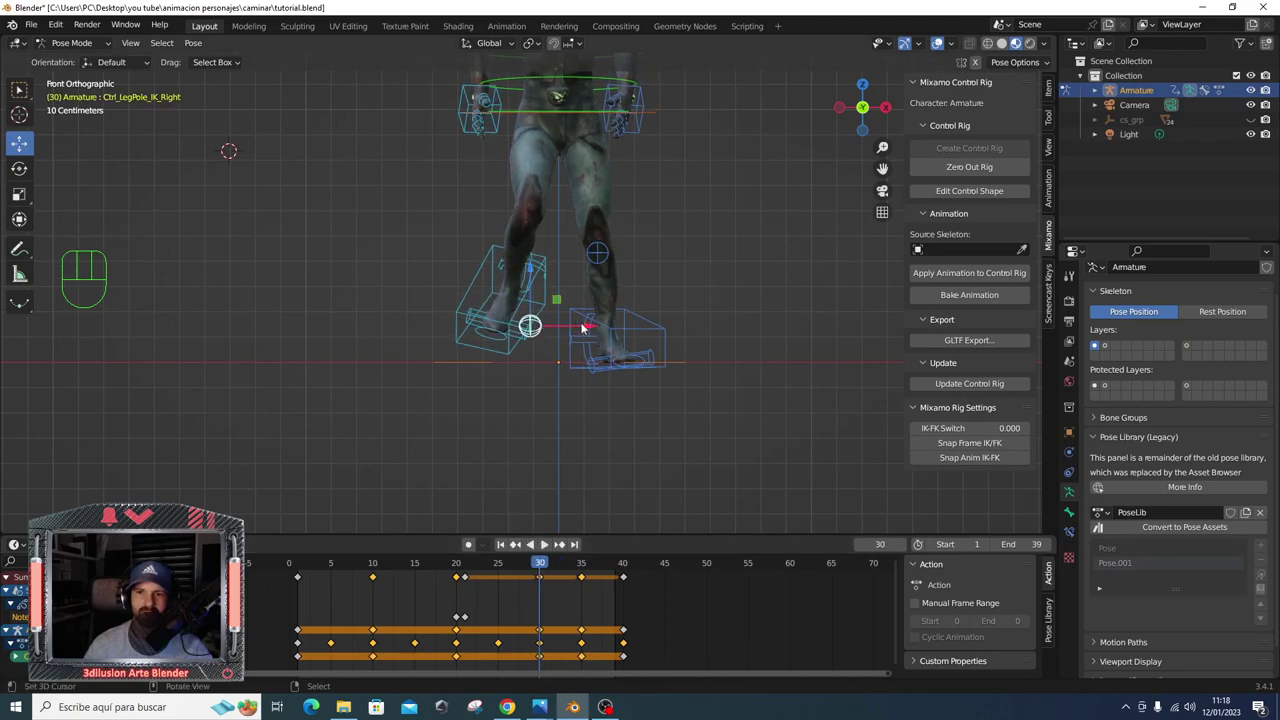
left_click_drag(585, 324, 548, 327)
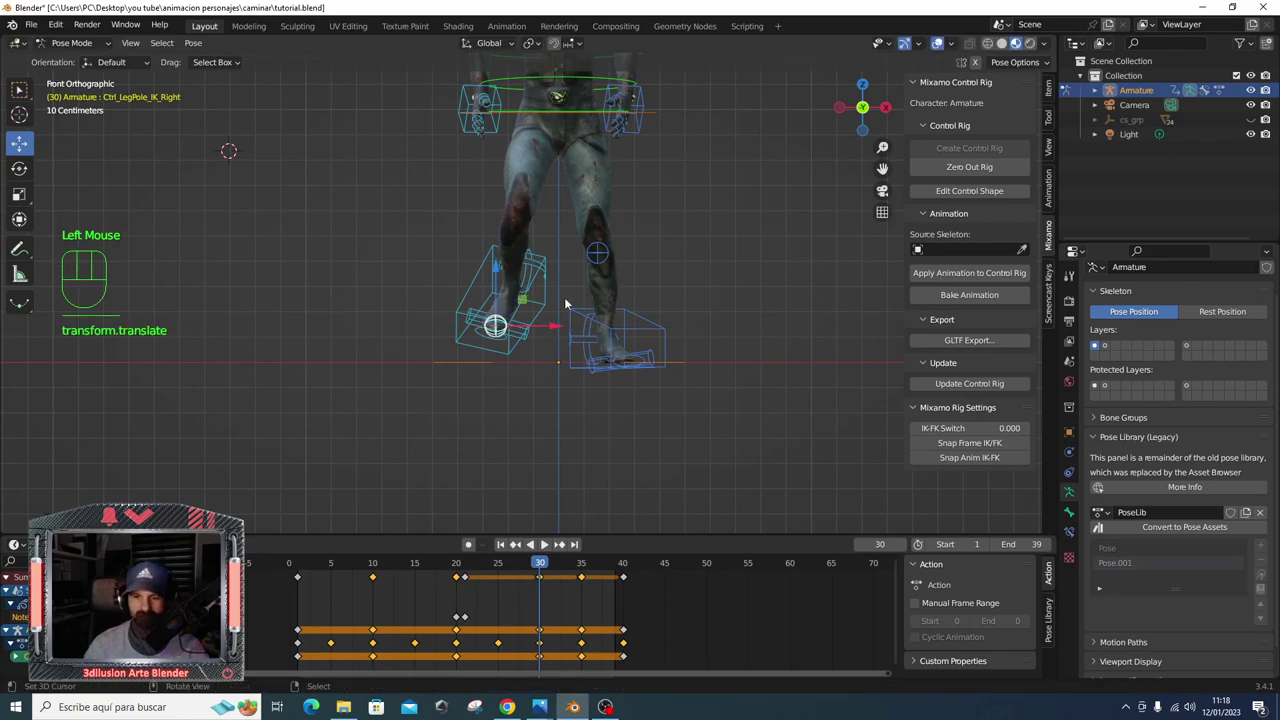
left_click(566, 300)
key("i")
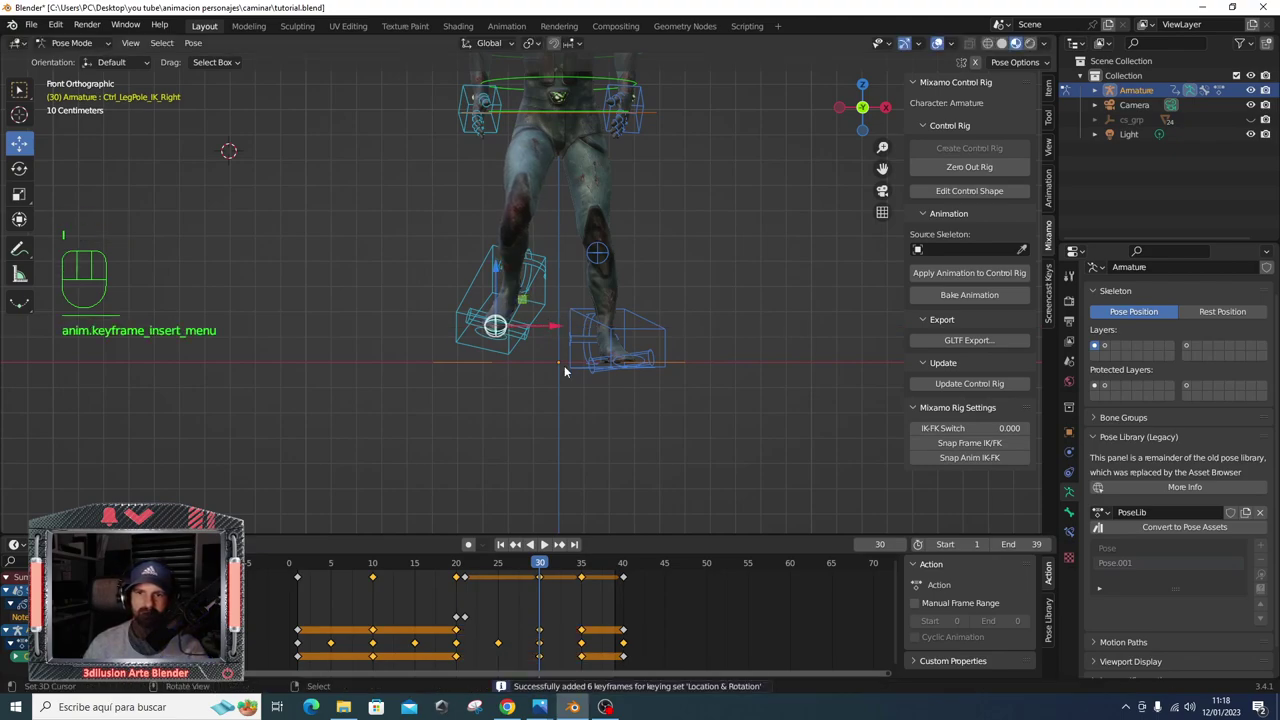
- At frame 10, reposition the right foot control, key it, and jump back near the start
right_click(602, 251)
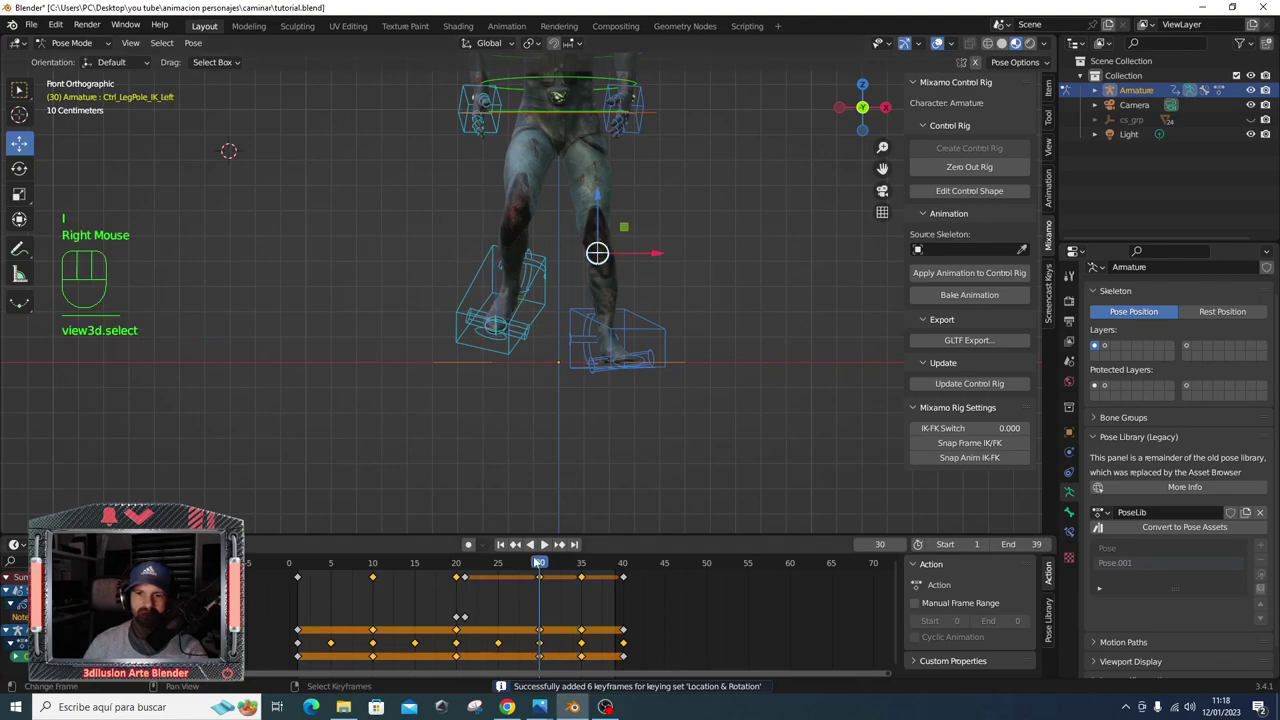
left_click_drag(540, 565, 379, 569)
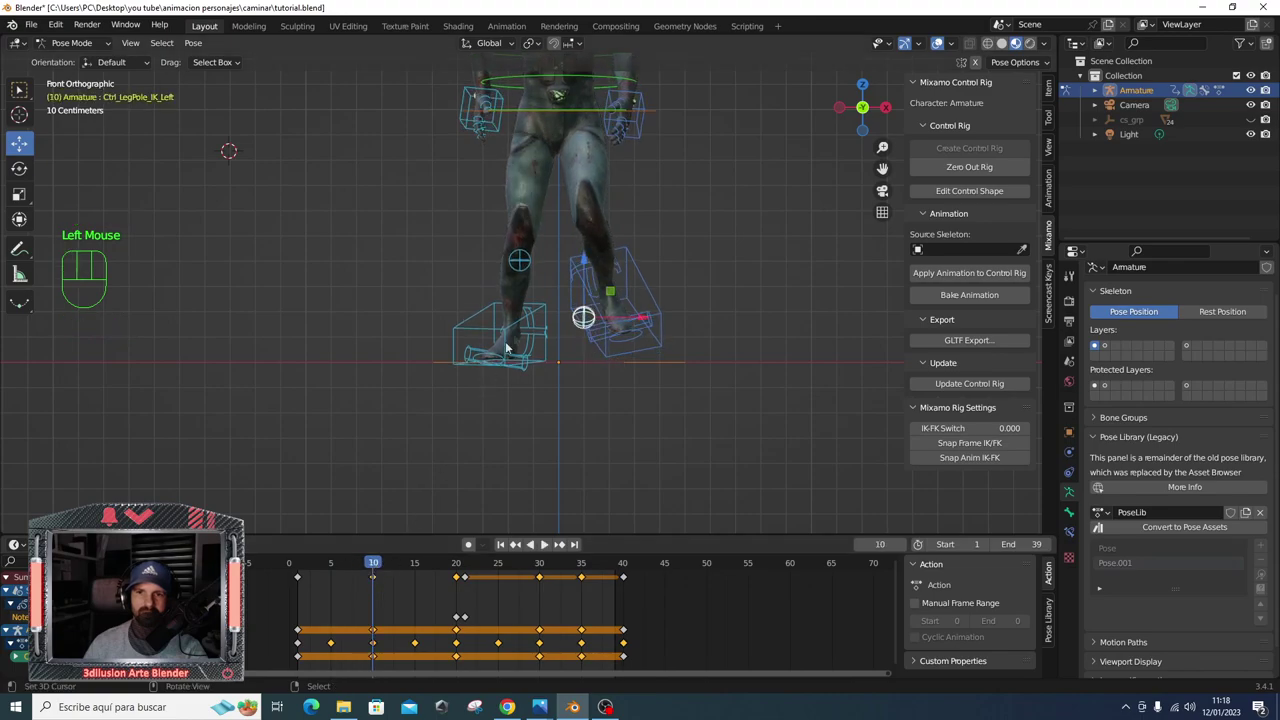
left_click_drag(635, 317, 679, 318)
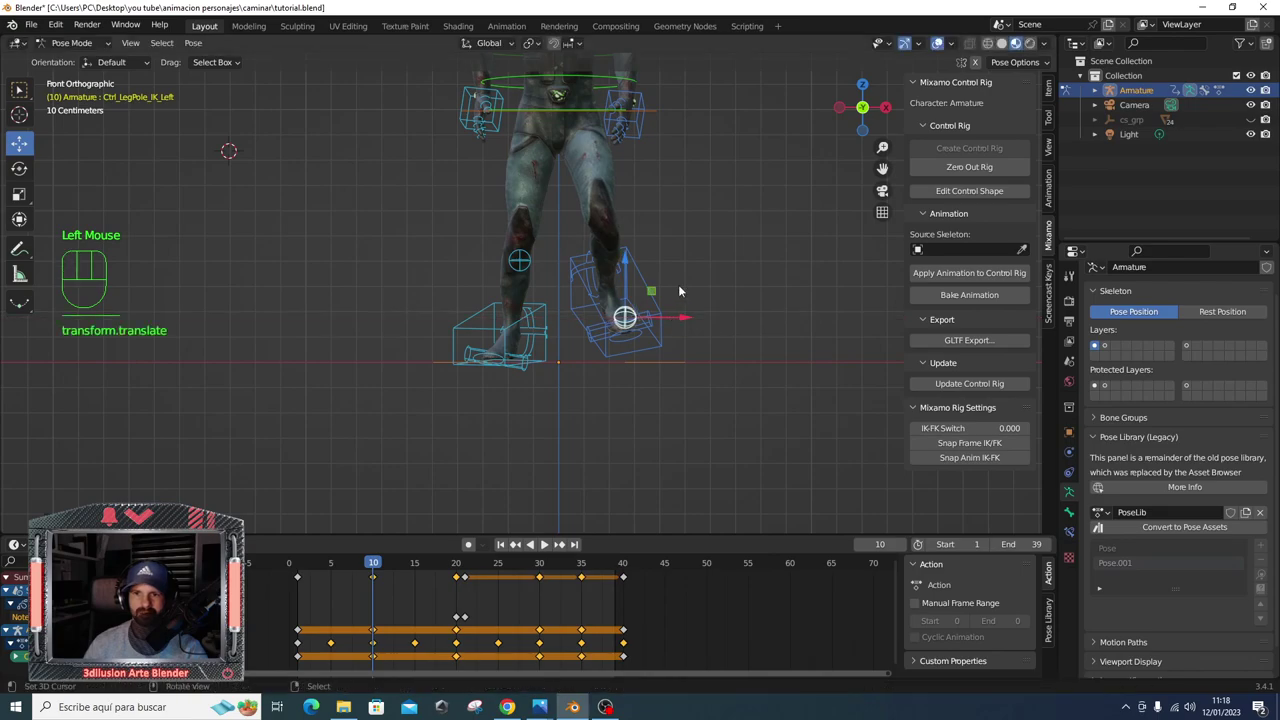
left_click(683, 286)
key("i")
left_click(299, 565)
- Orbit around the legs, scrub to frame 30 and correct the left foot control's position
key("i")
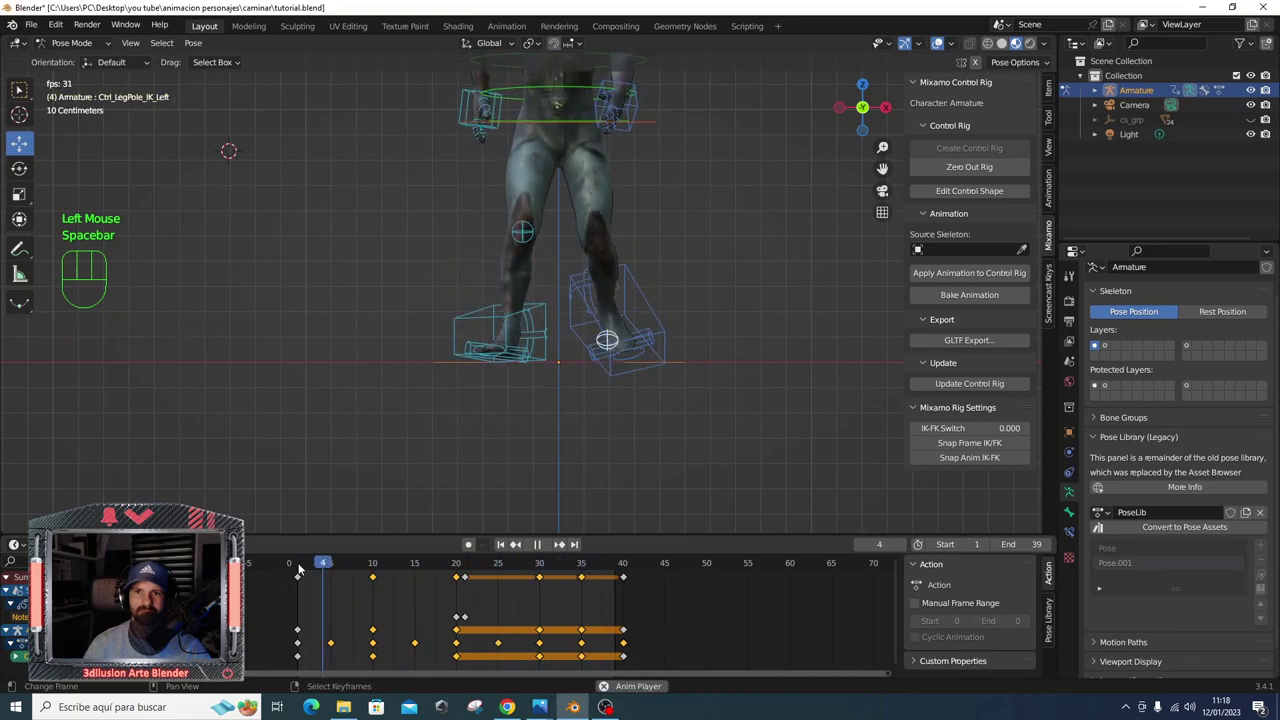
left_click_drag(299, 565, 479, 280)
scroll("down", 3)
left_click_drag(460, 280, 519, 336)
right_click(570, 373)
left_click_drag(569, 322, 515, 263)
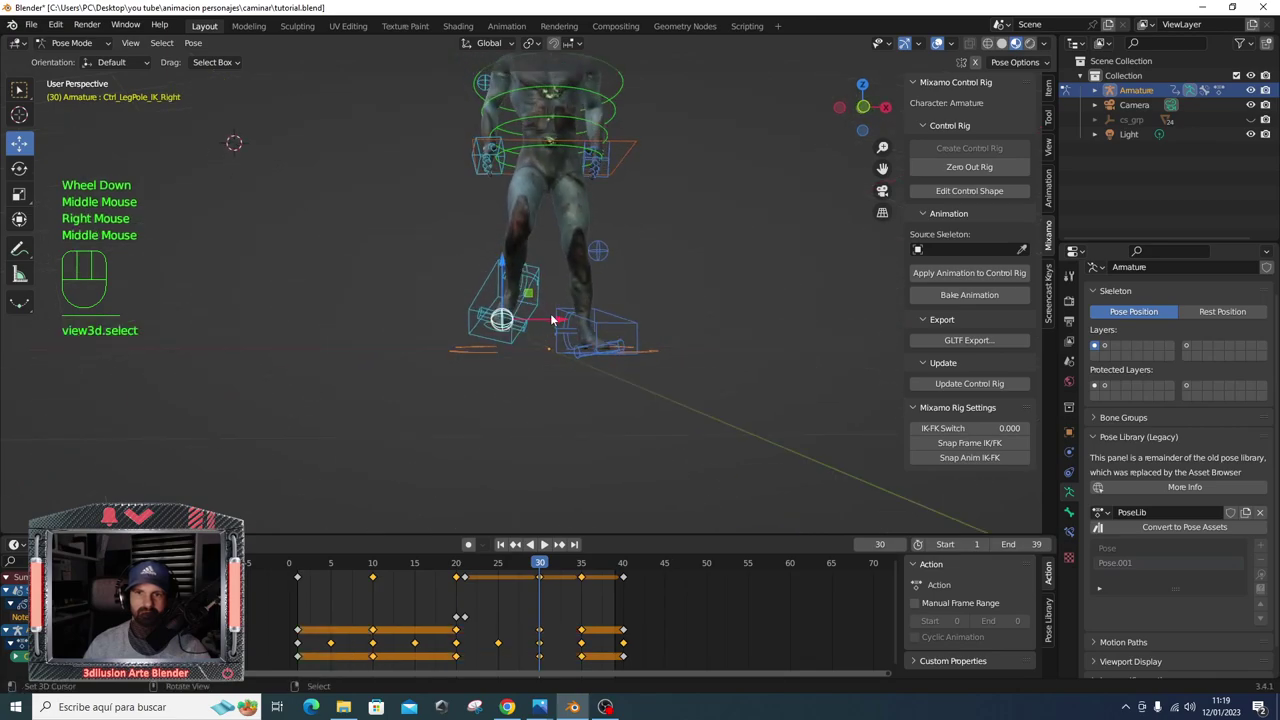
left_click_drag(552, 316, 543, 316)
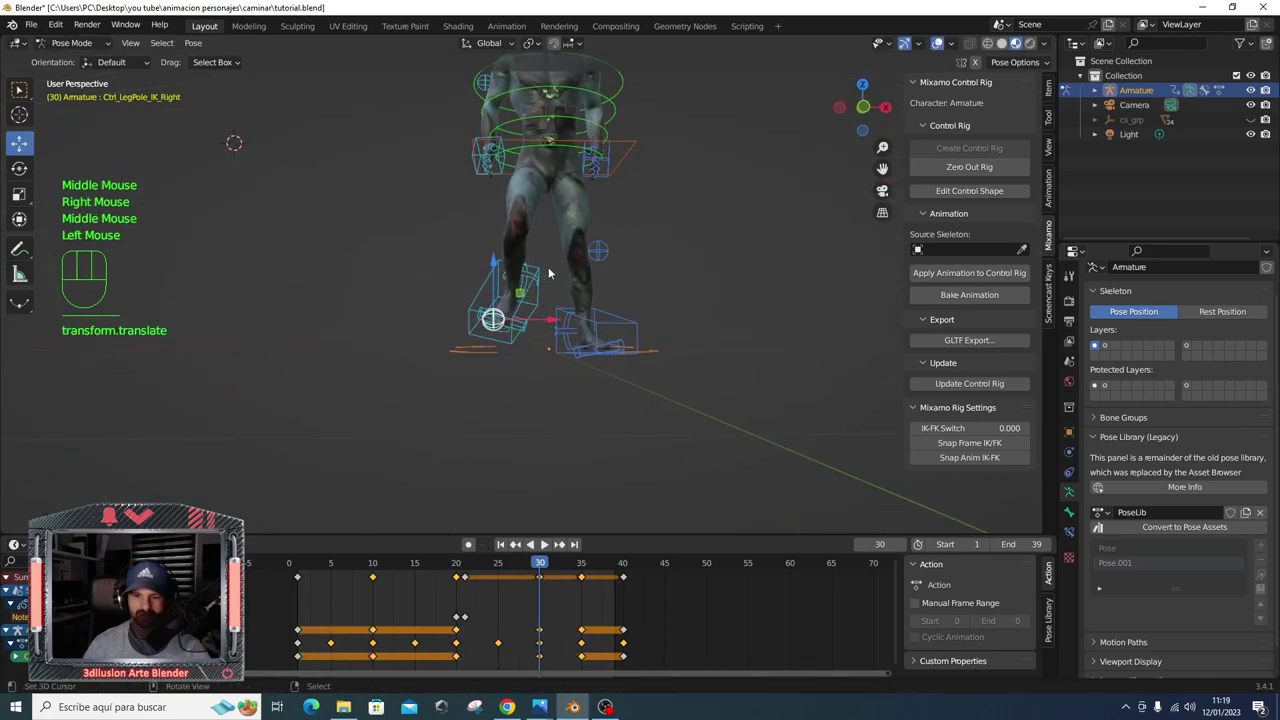
key("i")
- Play back the refined walk cycle while orbiting to front and side angles
scroll("down", 3)
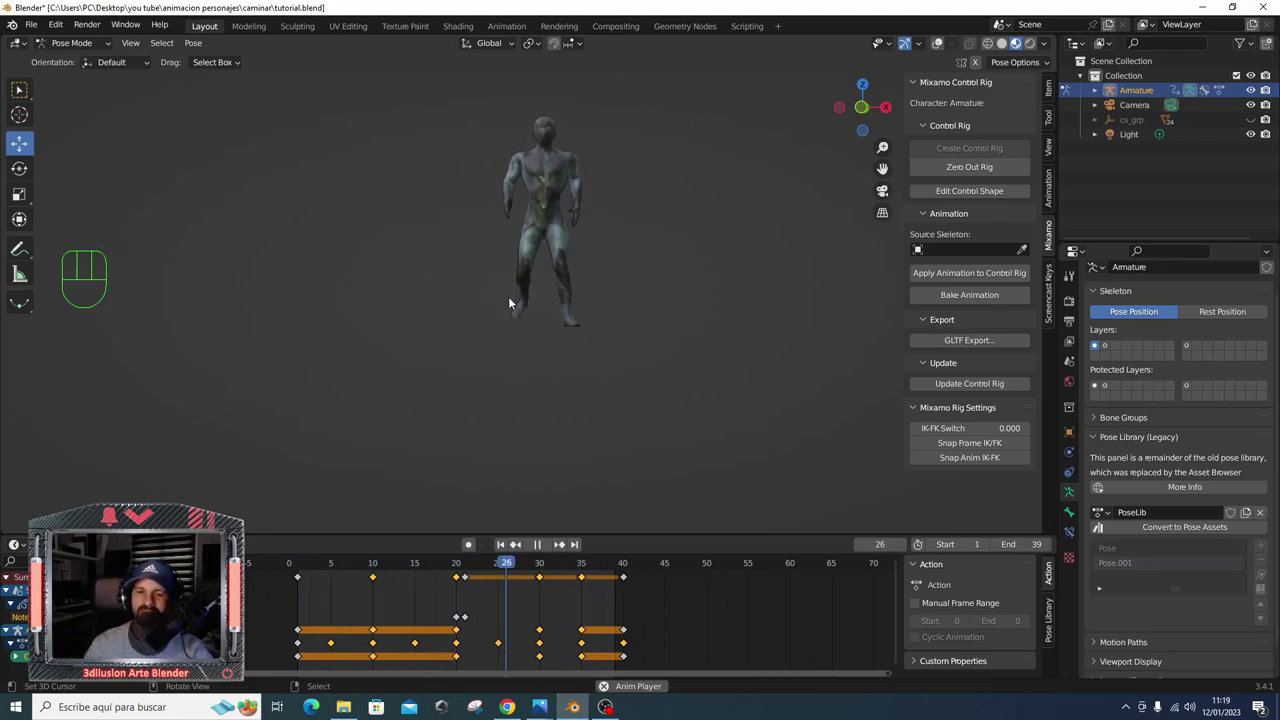
key("space")
left_click_drag(585, 312, 672, 313)
key("space")
left_click_drag(568, 398, 569, 306)
left_click_drag(562, 314, 579, 282)
middle_click(579, 294)
- At frame 15, reposition the foot control, key its location and rotation, and replay from frame 10
left_click(419, 578)
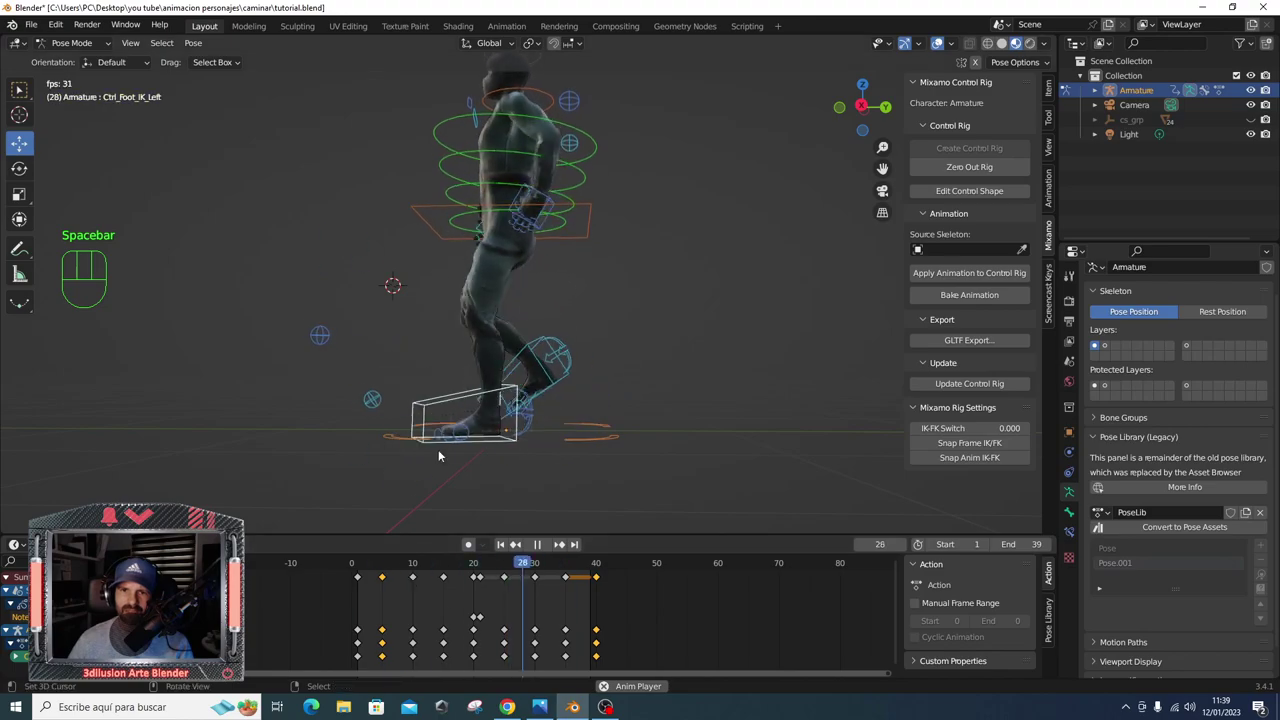
key("space")
left_click_drag(386, 573, 446, 567)
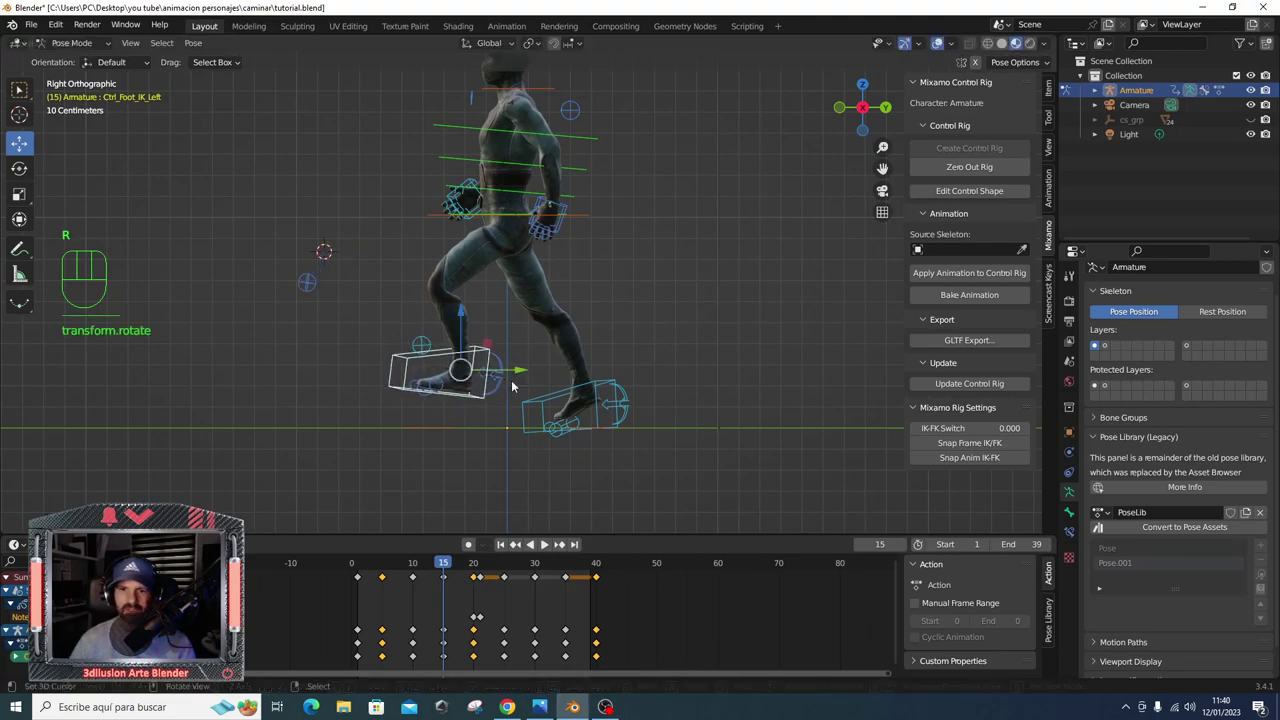
key("i")
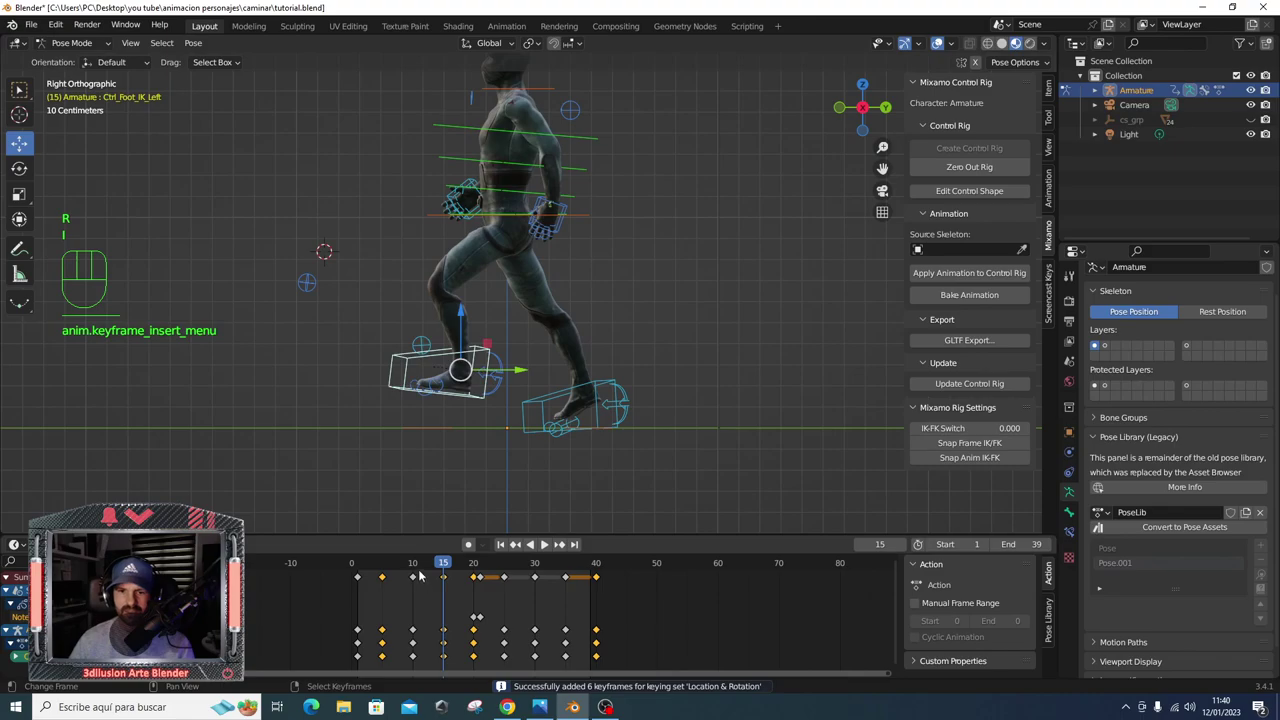
left_click(419, 568)
key("space")
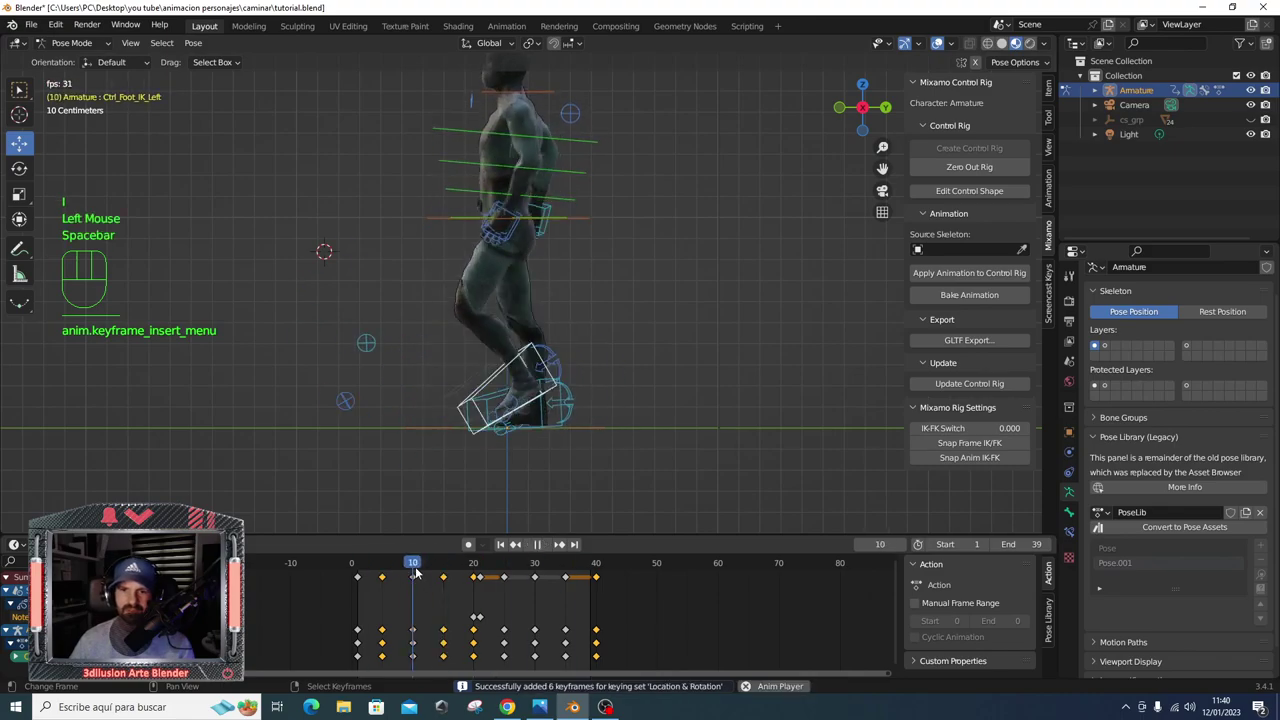
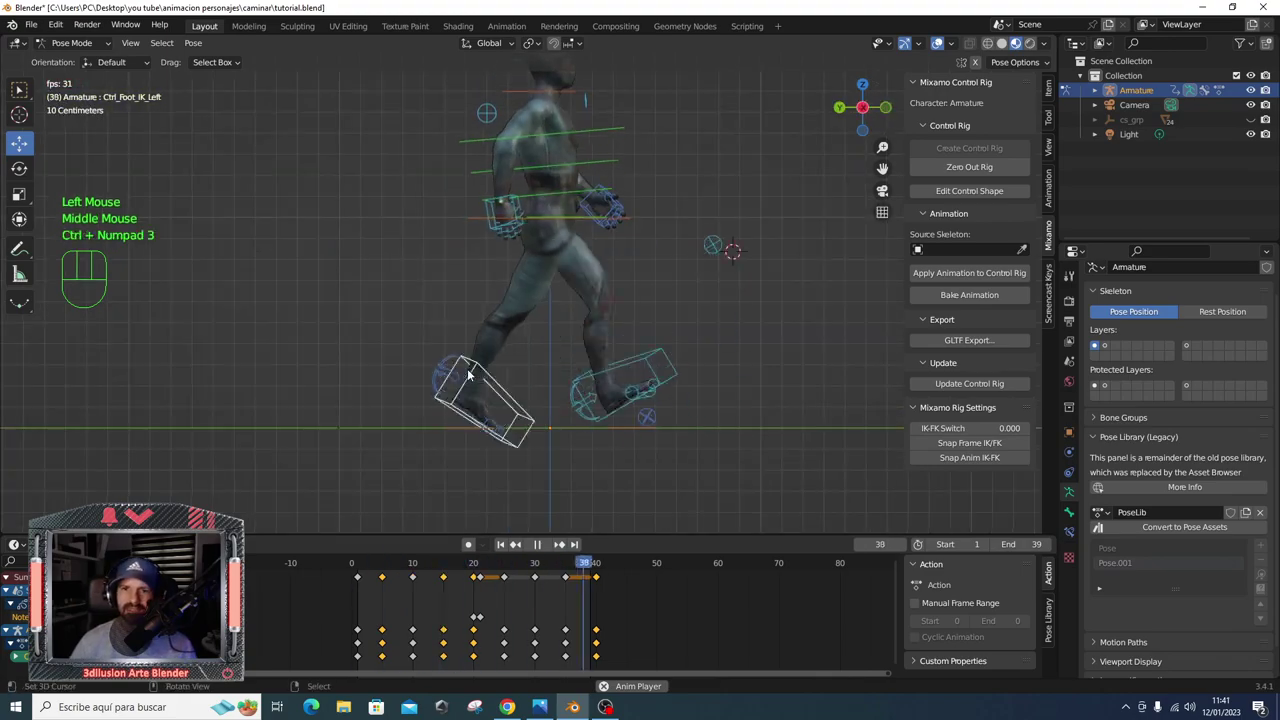
- Stop playback at frame 20 and start rotating the selected foot control
left_click_drag(536, 347, 466, 328)
key("space")
left_click_drag(357, 566, 511, 400)
right_click(511, 400)
middle_click(511, 400)
key("r")
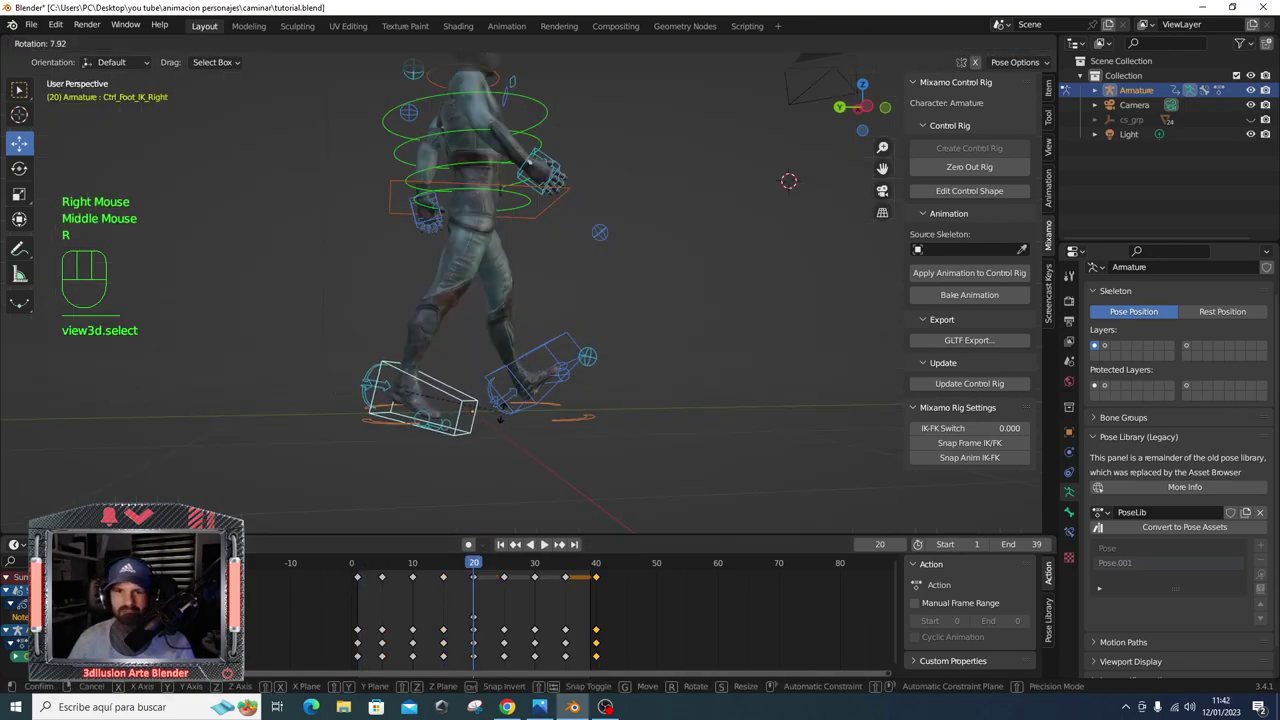
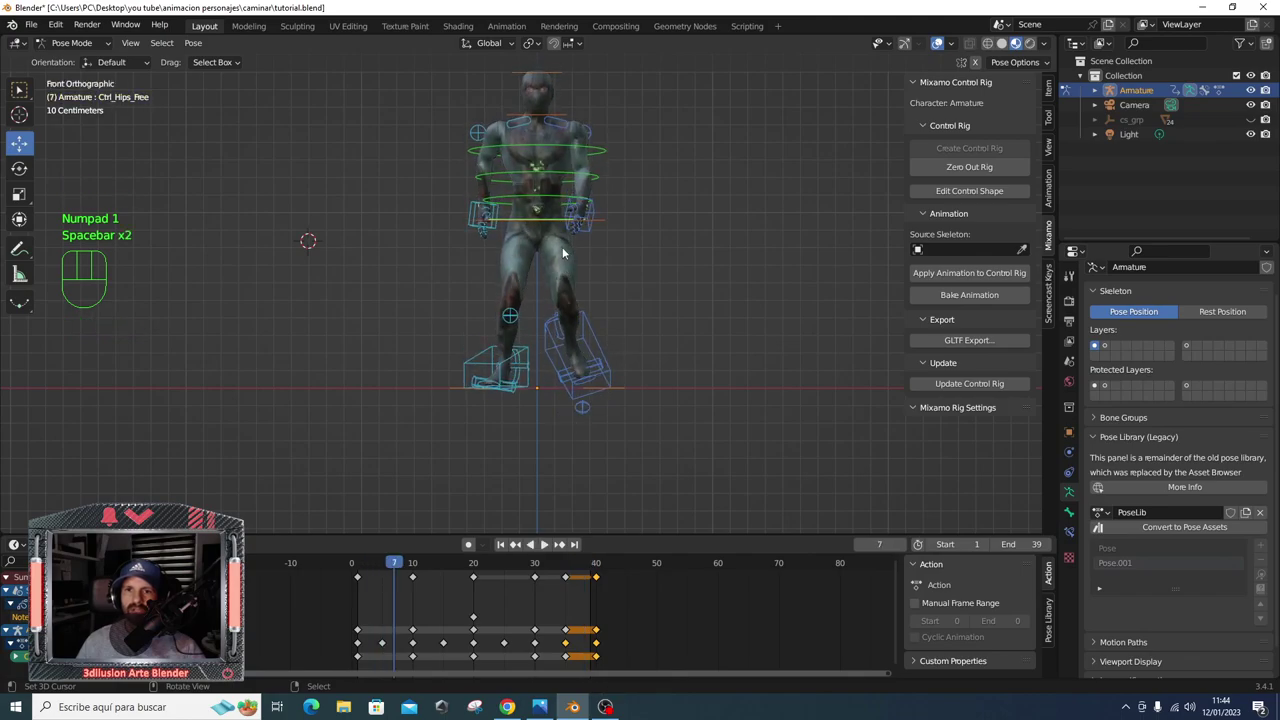
- At frame 1, adjust the hip control's height and rotation, checking it from an angled front view
left_click_drag(389, 560, 357, 566)
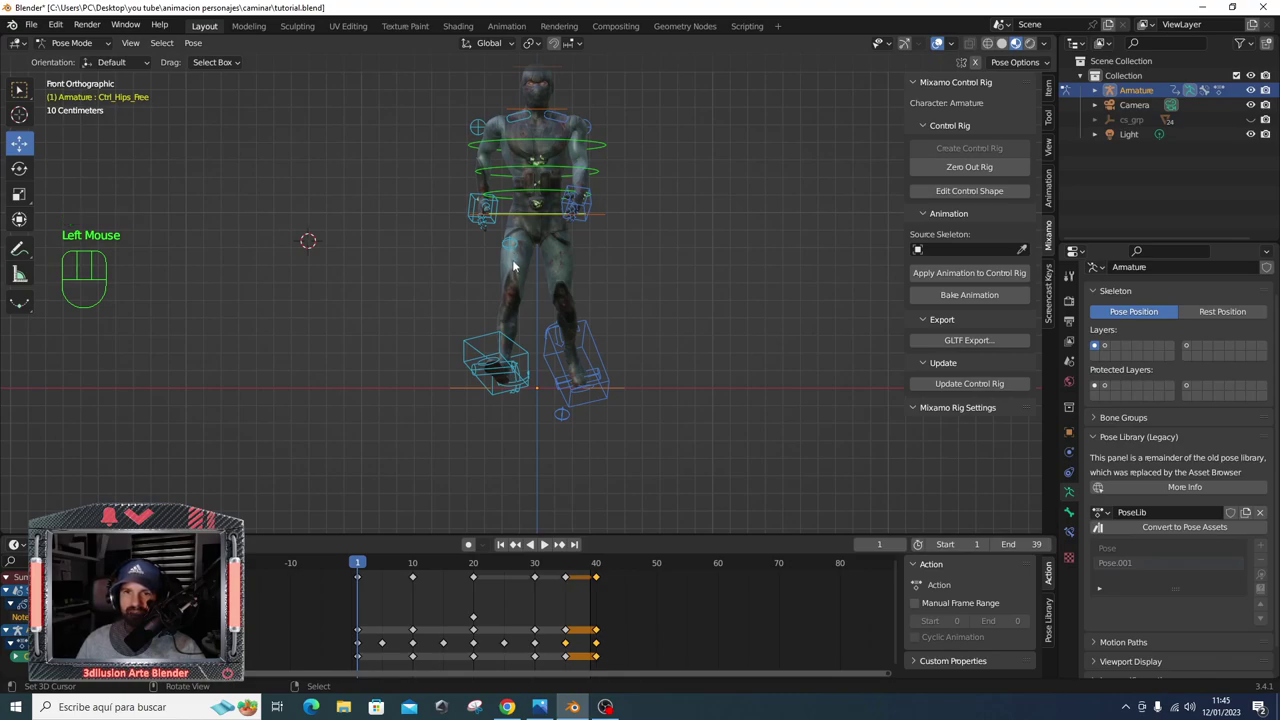
left_click_drag(551, 213, 630, 216)
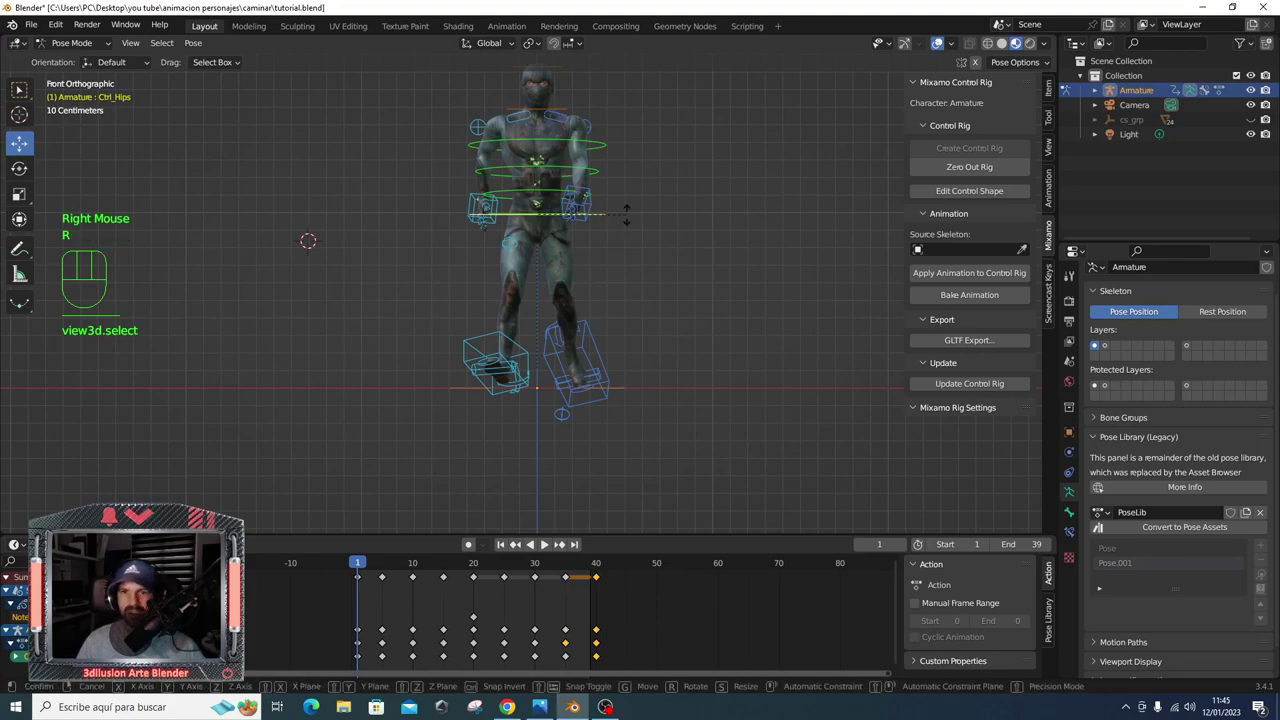
key("r")
key("ctrl+z")
left_click_drag(634, 222, 623, 252)
right_click(559, 219)
left_click_drag(612, 262, 613, 227)
left_click_drag(626, 246, 635, 260)
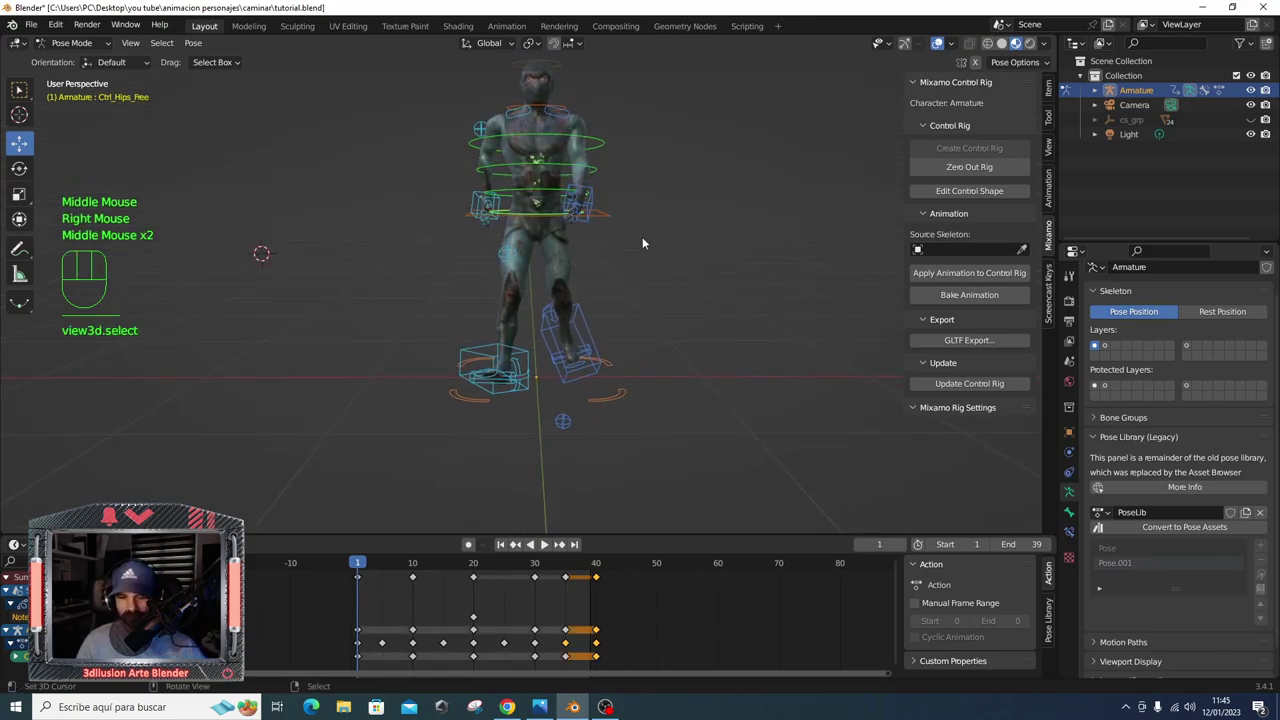
key("r")
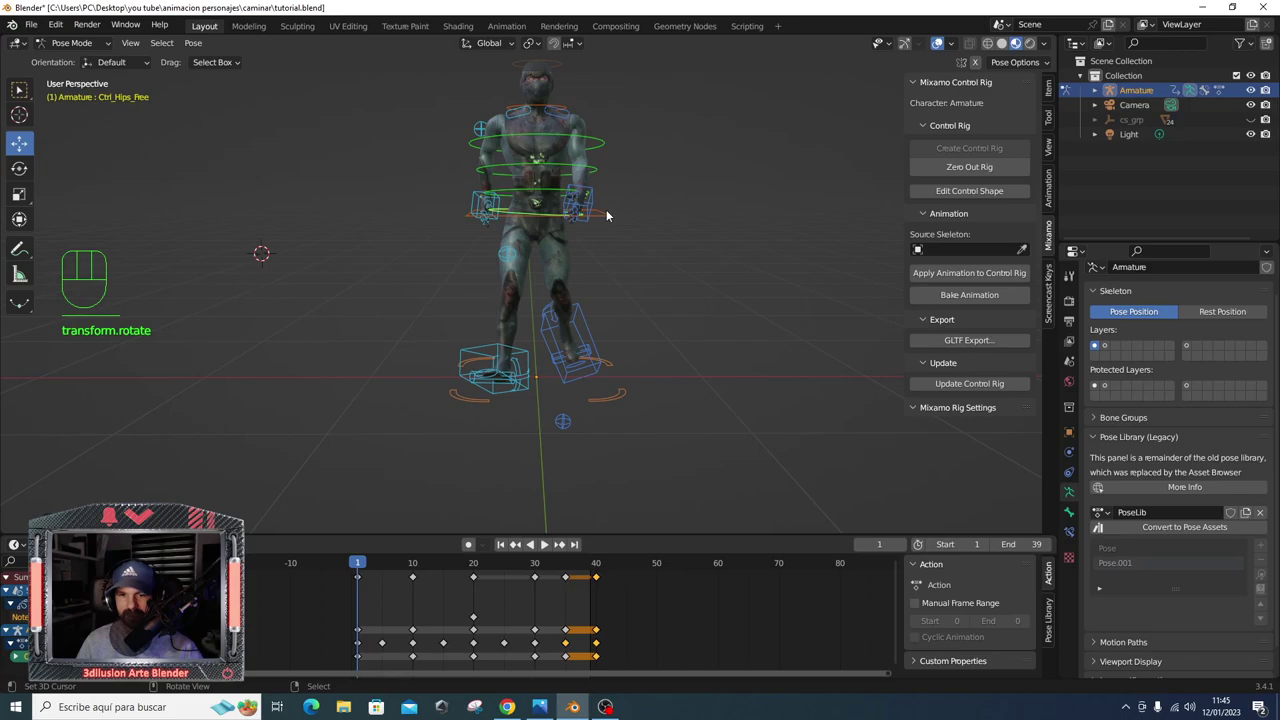
- Rotate the hip control slightly at frame 6, then move on to frame 10
left_click_drag(365, 563, 387, 575)
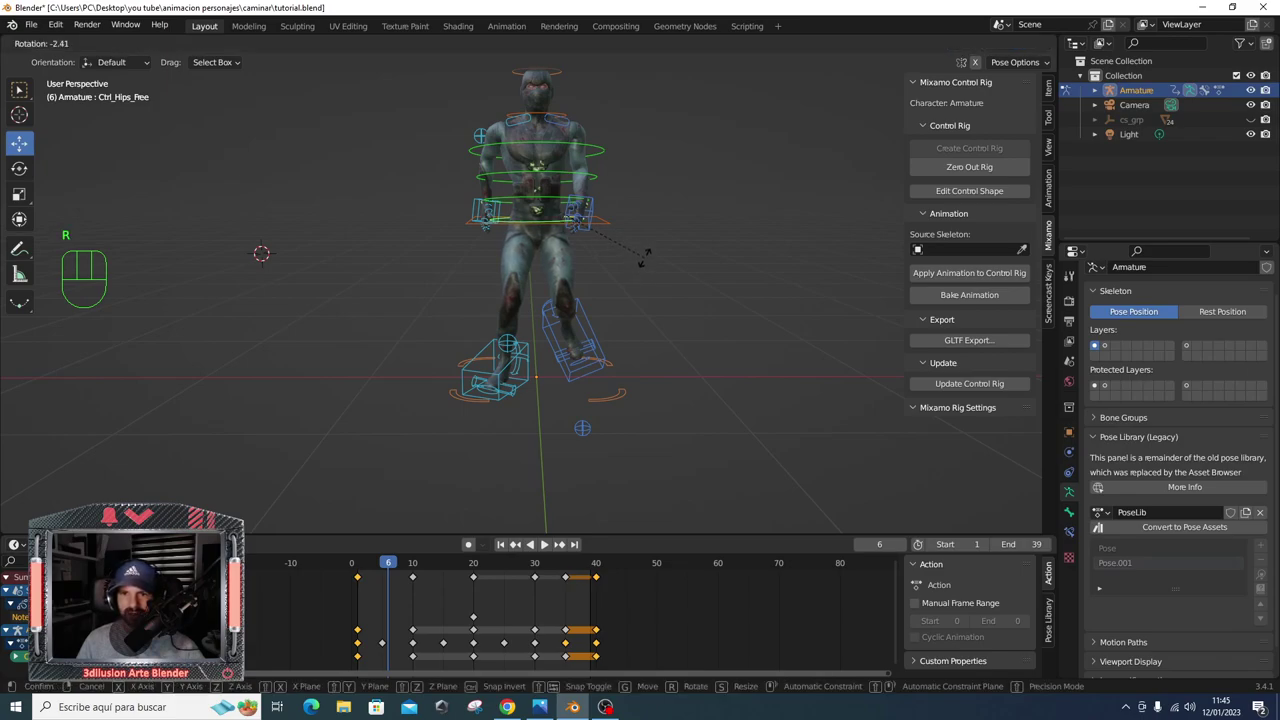
key("r")
left_click_drag(389, 566, 414, 567)
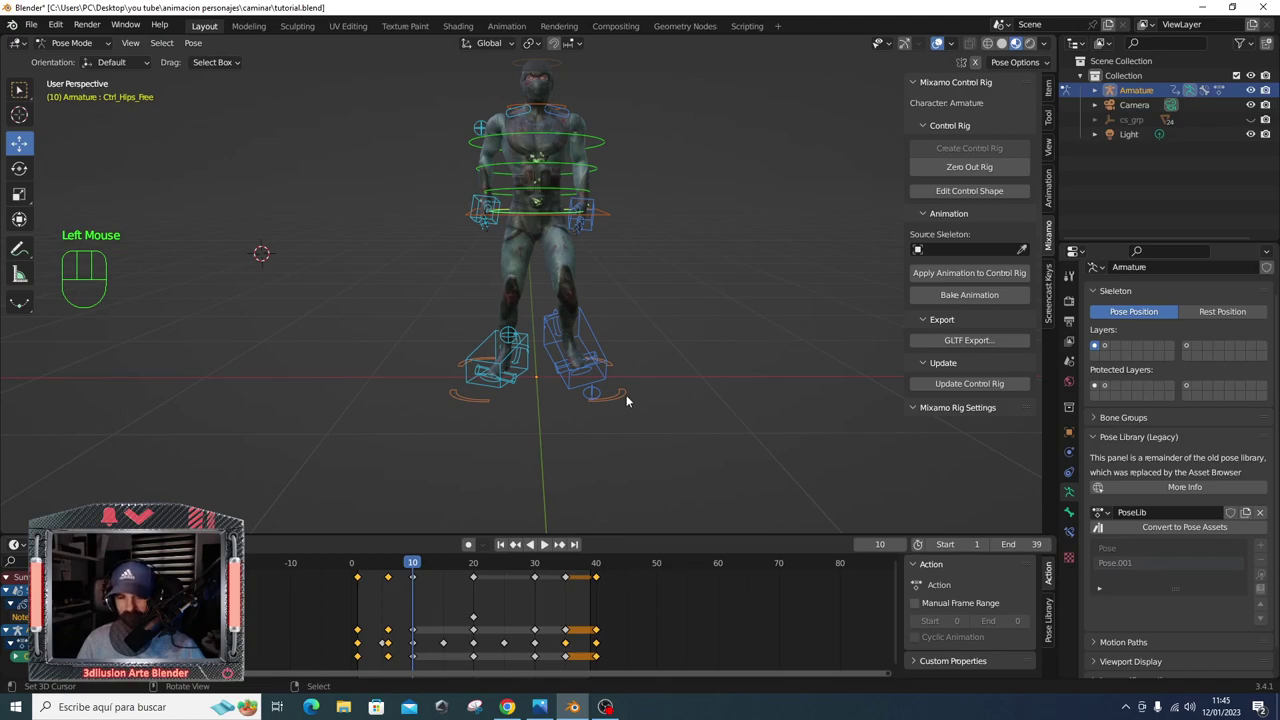
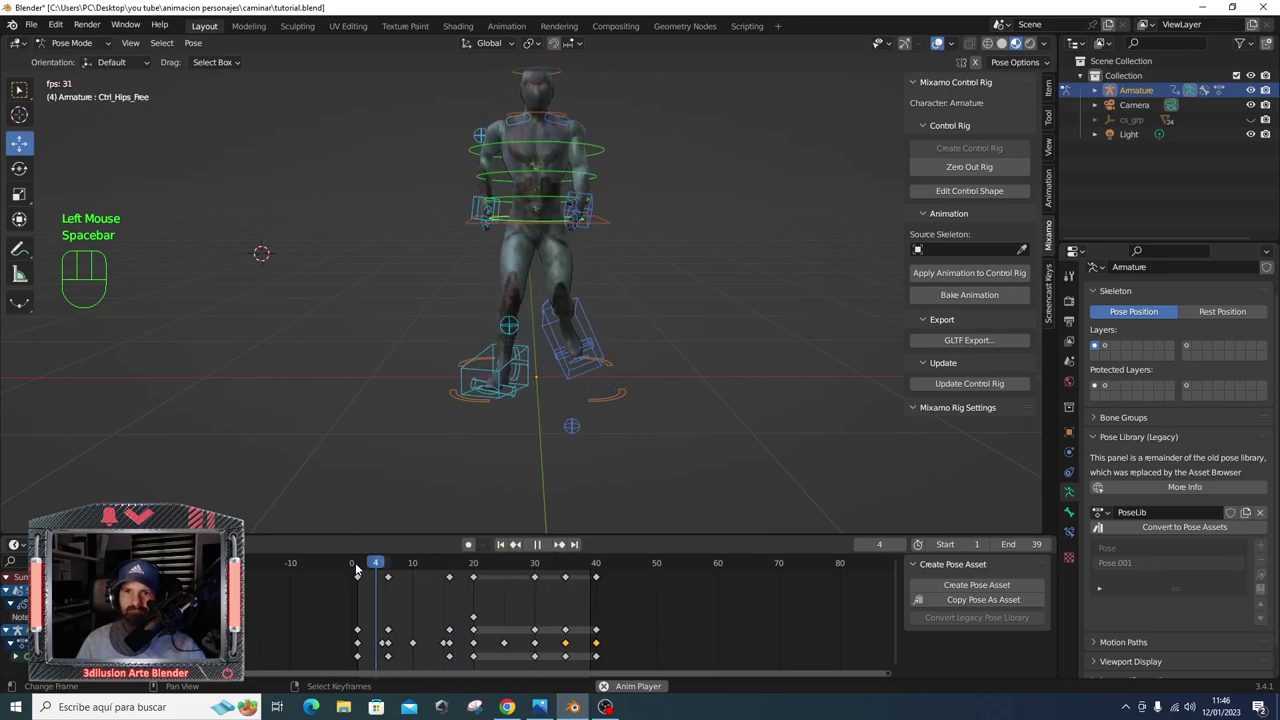
- Rotate the hip control at frame 20 and keyframe the pose
left_click_drag(359, 564, 574, 211)
left_click_drag(574, 211, 650, 239)
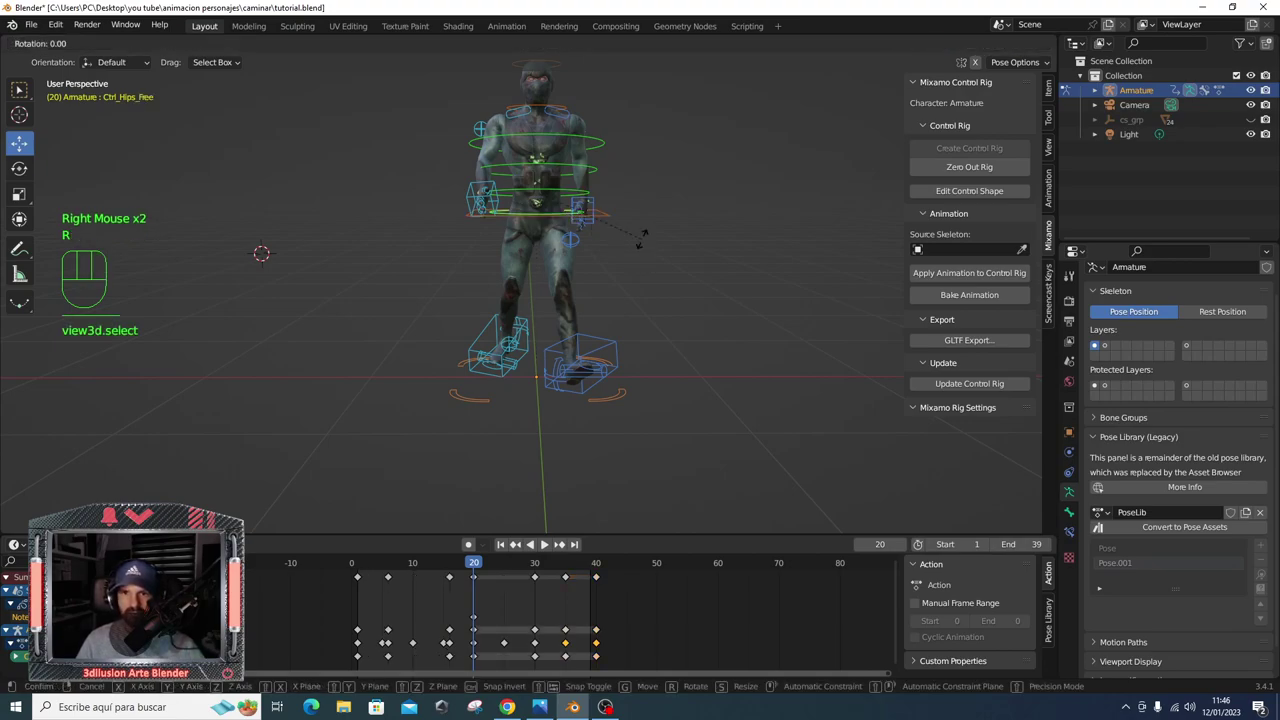
key("i")
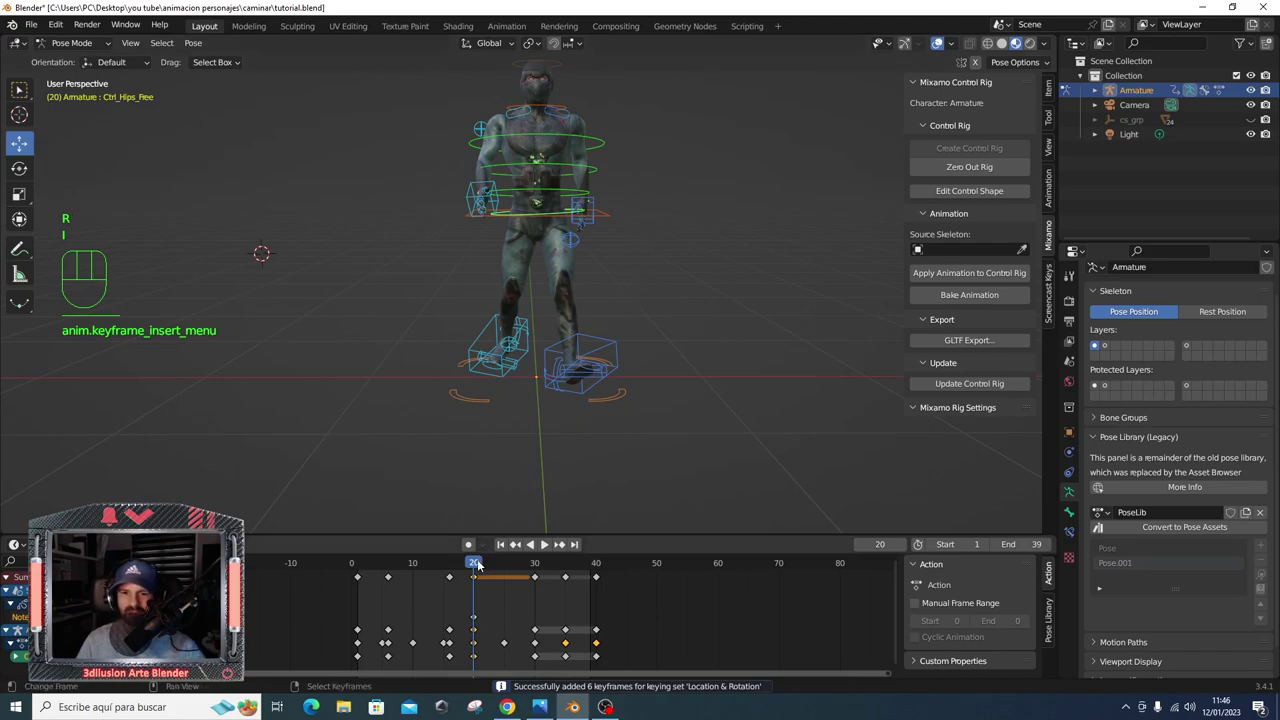
- Tilt the hips slightly at frame 25, keyframe the pose and discard the unwanted rotation
left_click_drag(480, 562, 504, 562)
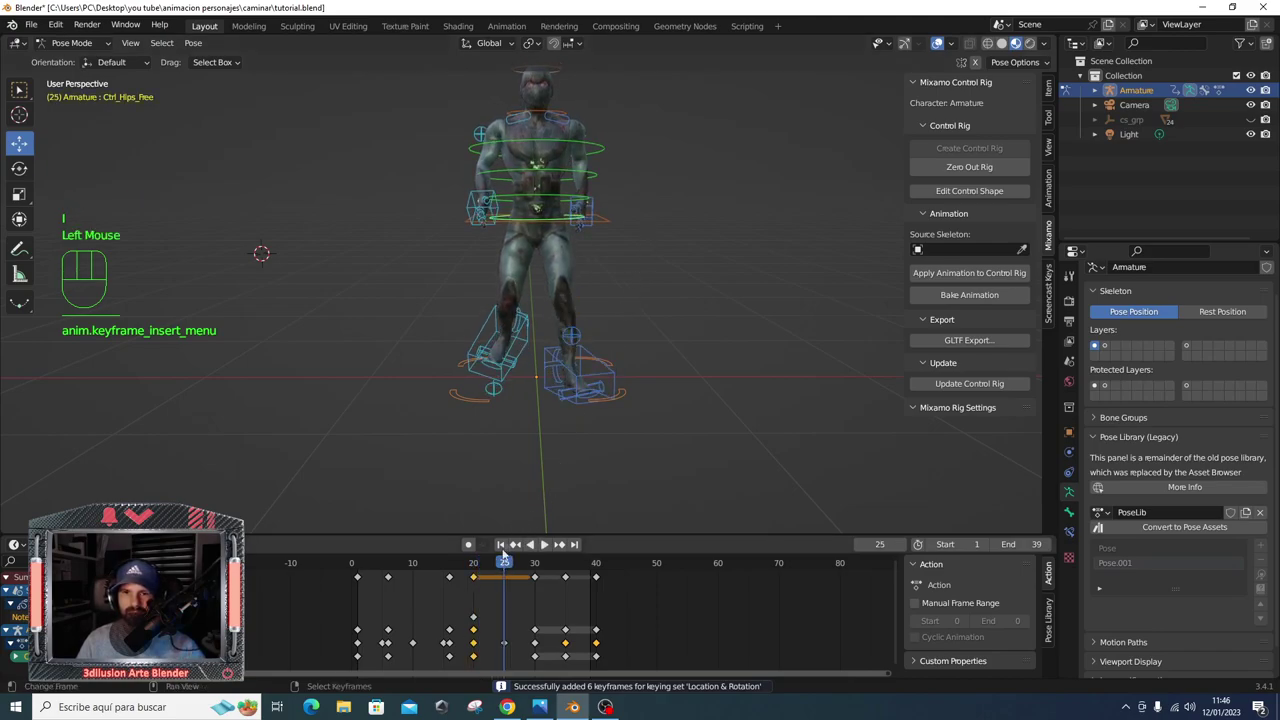
left_click(654, 249)
key("r")
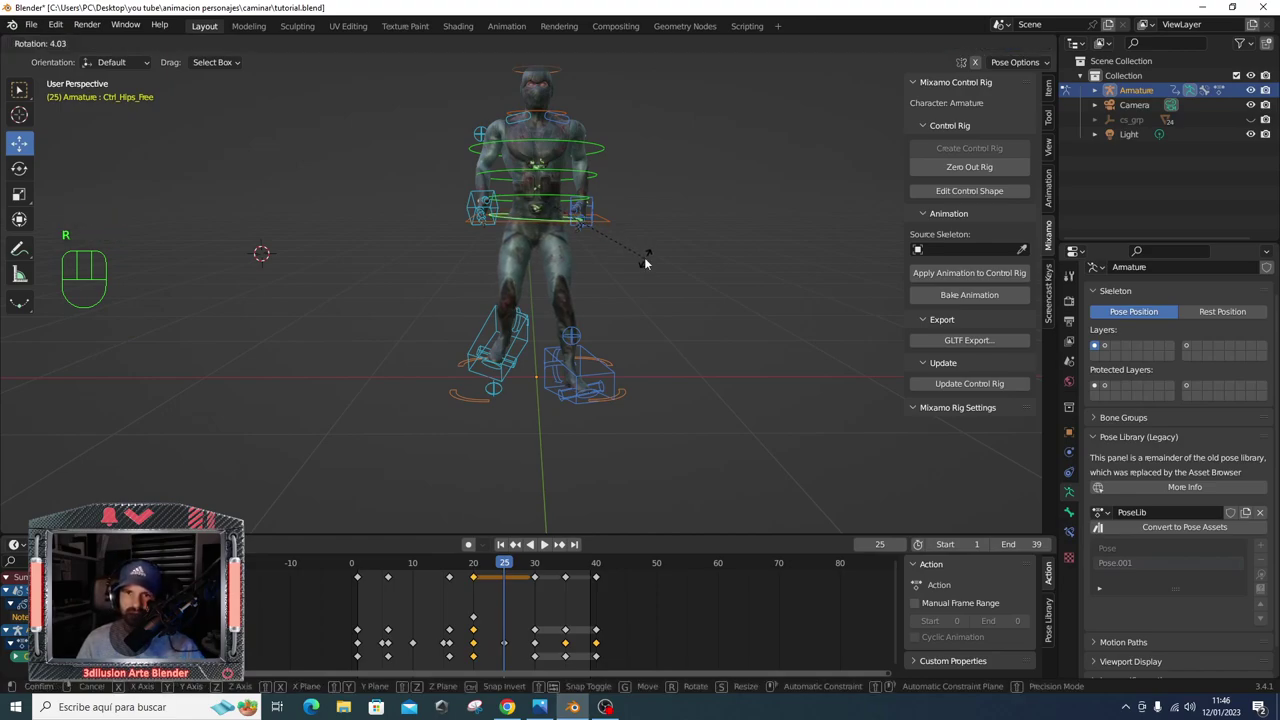
key("i")
left_click_drag(511, 564, 542, 579)
key("i")
right_click(542, 579)
key("Delete")
- Tilt the hips at frame 35, keyframe the pose and play the walk loop
left_click_drag(530, 563, 563, 564)
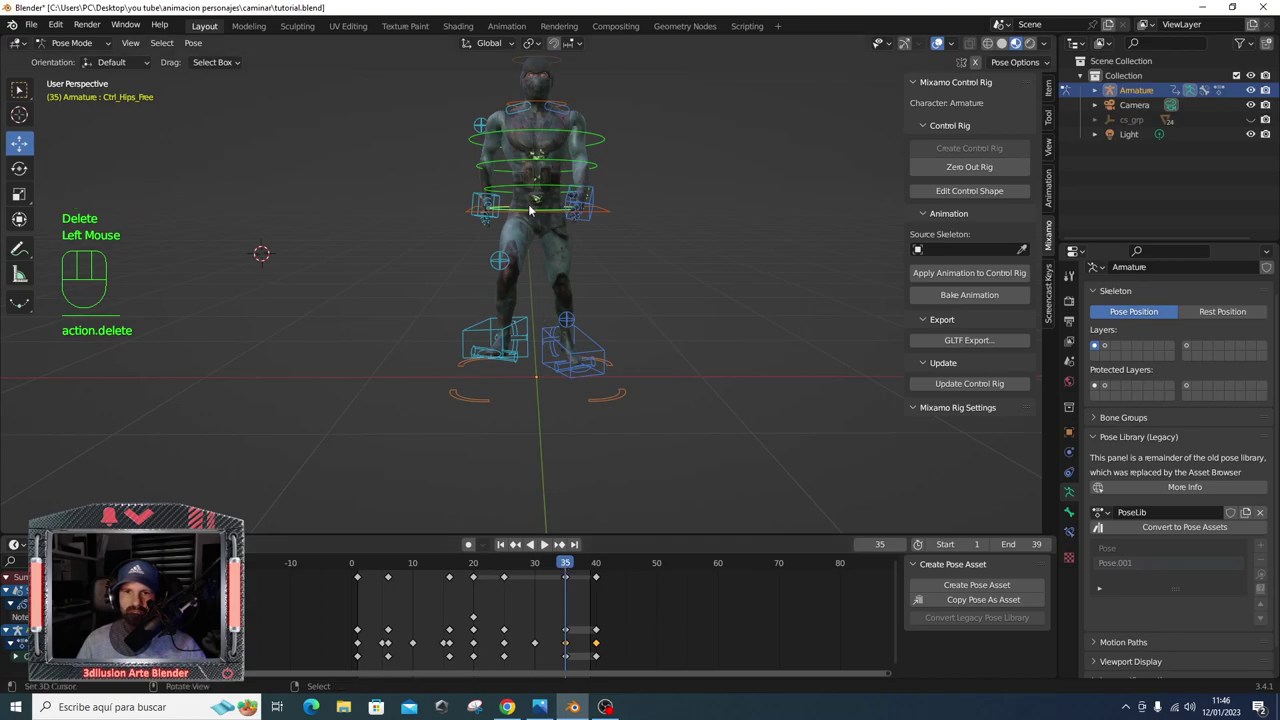
key("r")
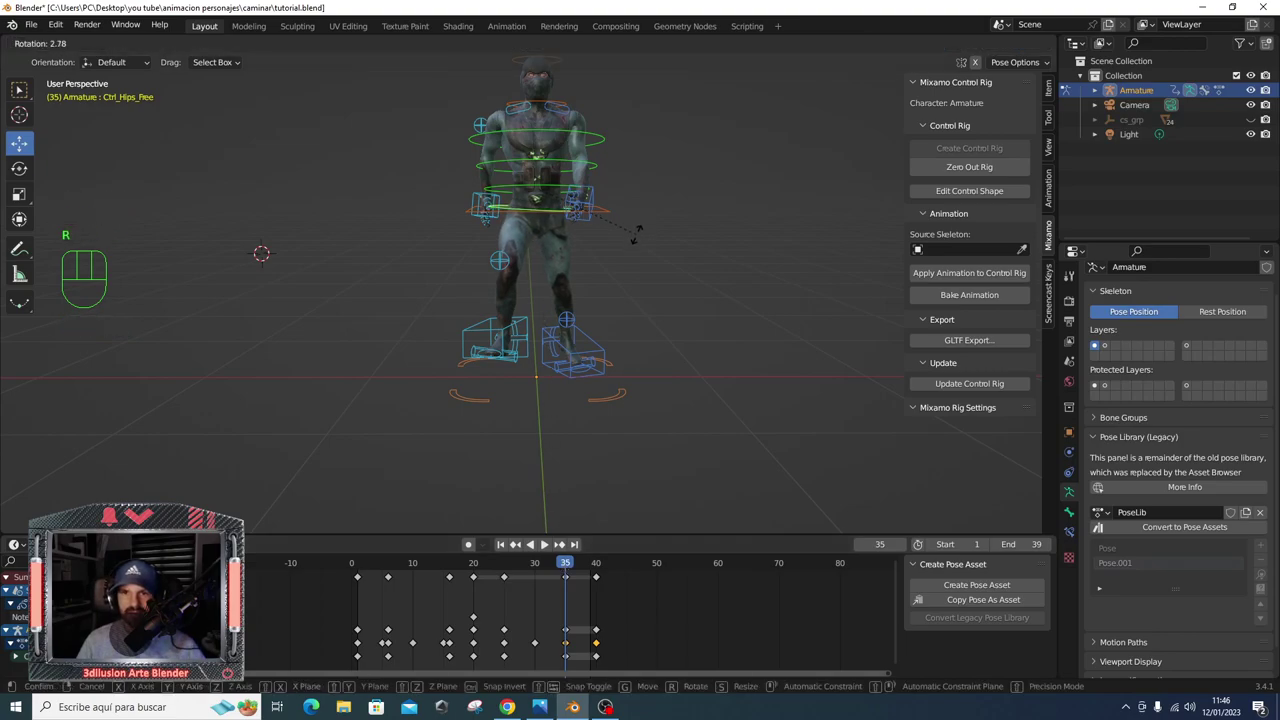
key("i")
left_click(361, 568)
key("space")
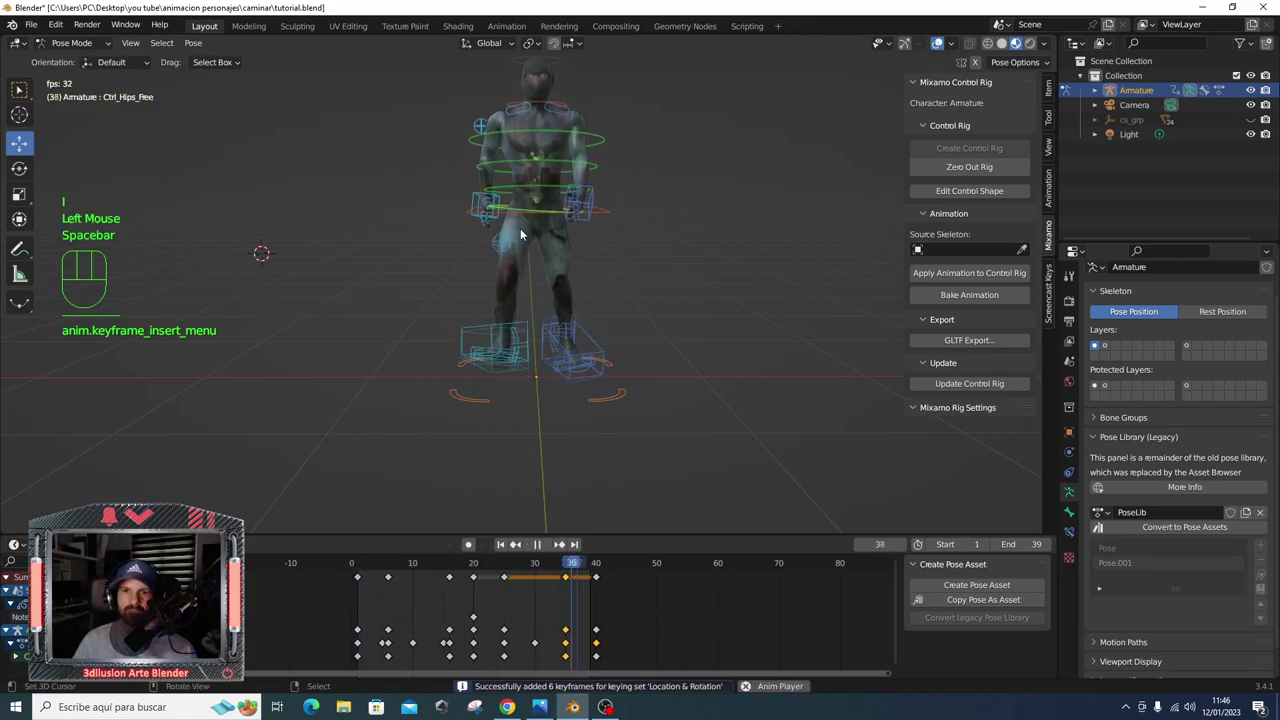
scroll("down", 3)
- Orbit around the playing walk with controls hidden, then stop at frame 1 and show the rig controls again
left_click_drag(699, 314, 550, 310)
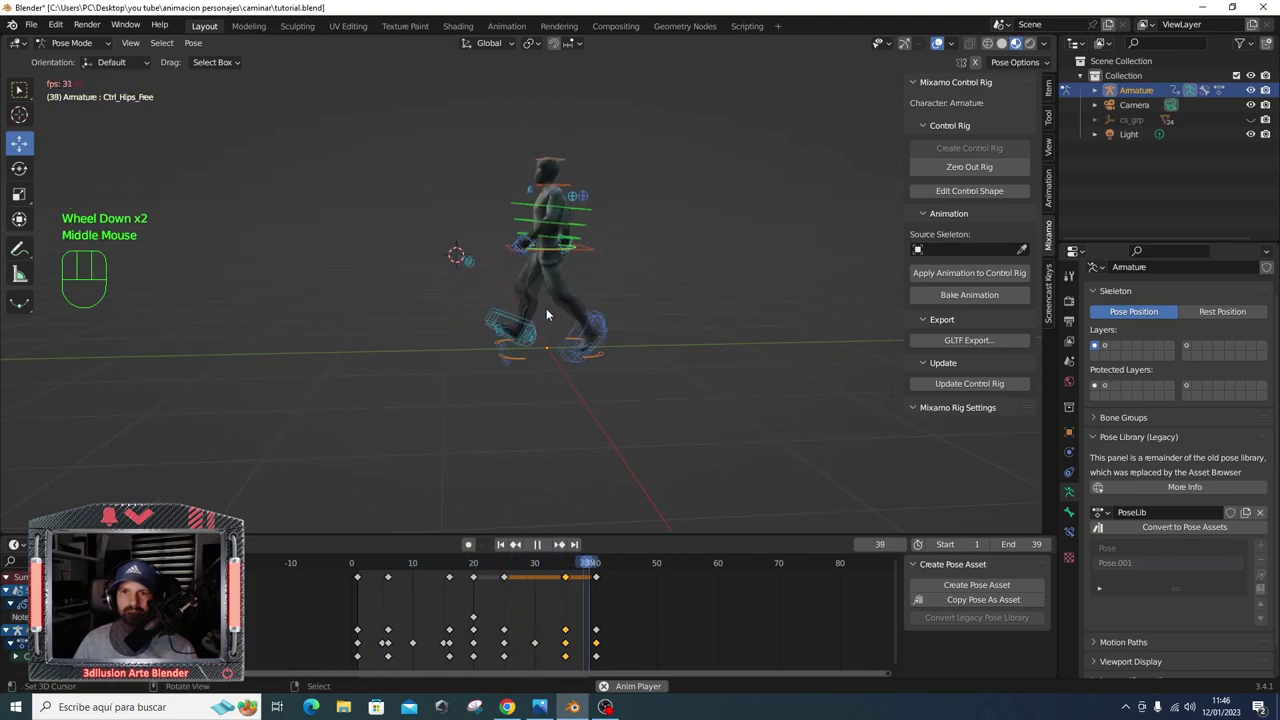
left_click_drag(500, 306, 946, 42)
left_click_drag(946, 42, 658, 278)
left_click_drag(658, 278, 635, 244)
scroll("up", 3)
key("space")
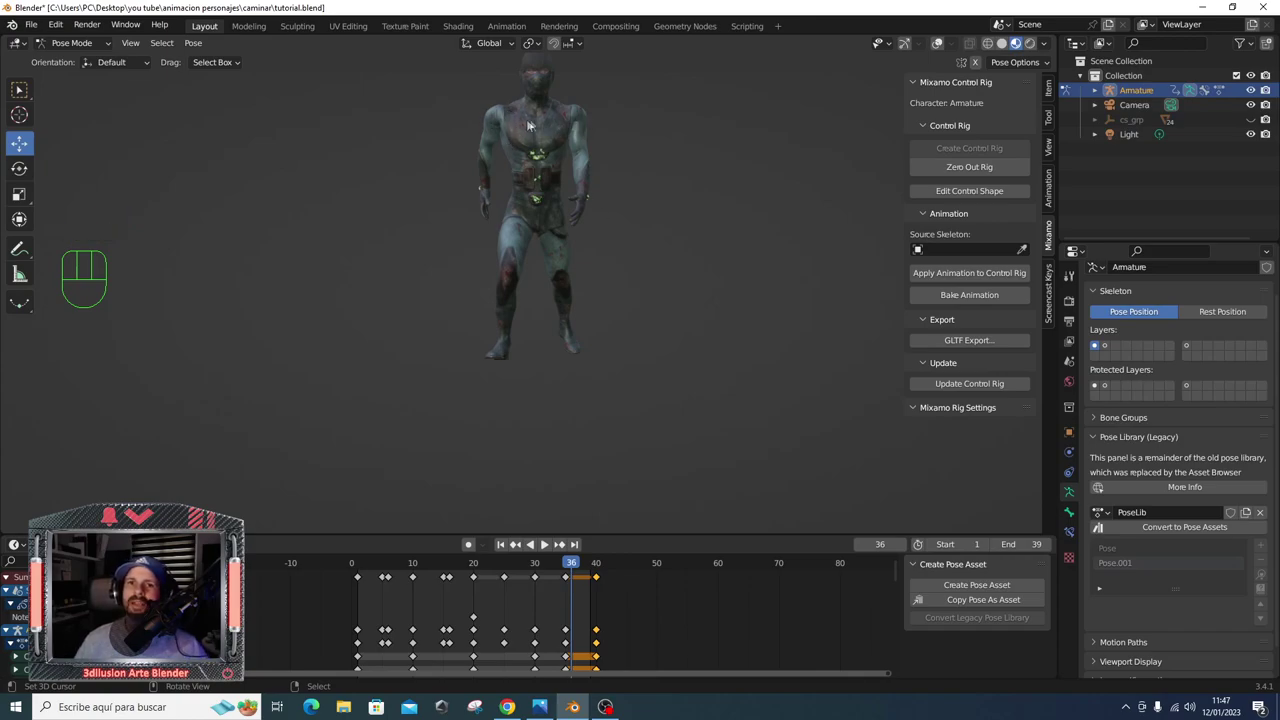
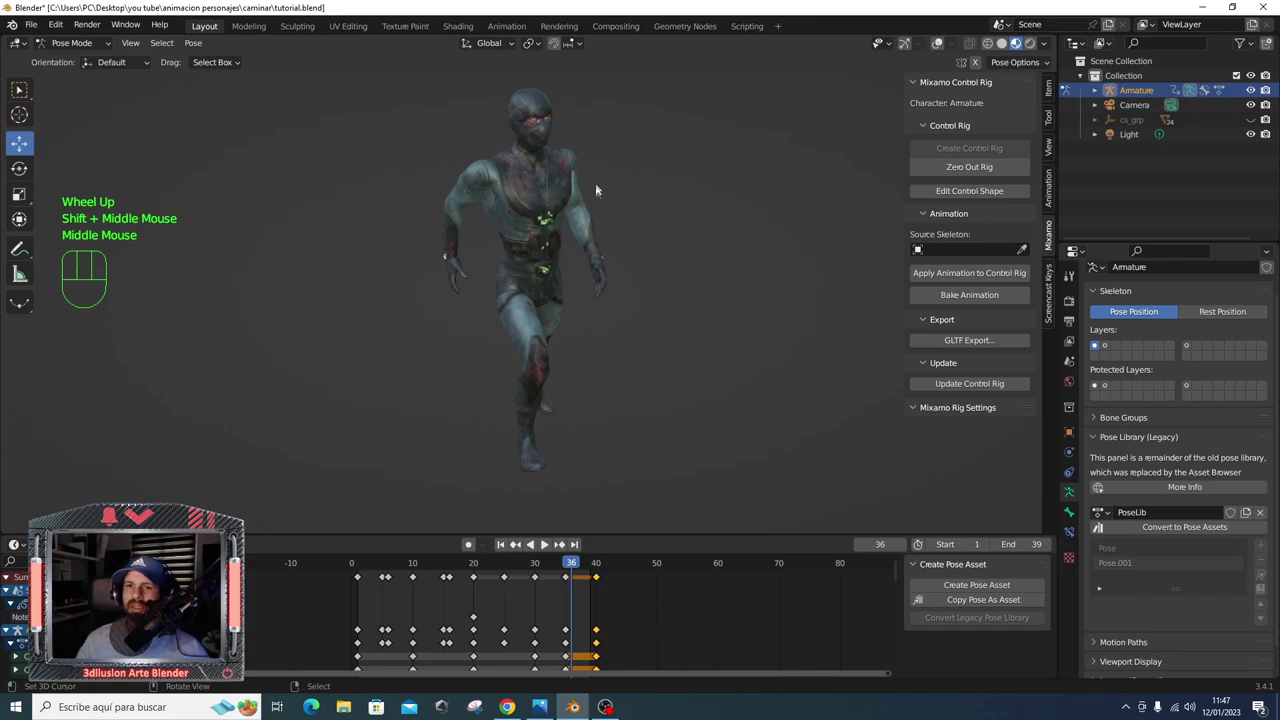
left_click(360, 567)
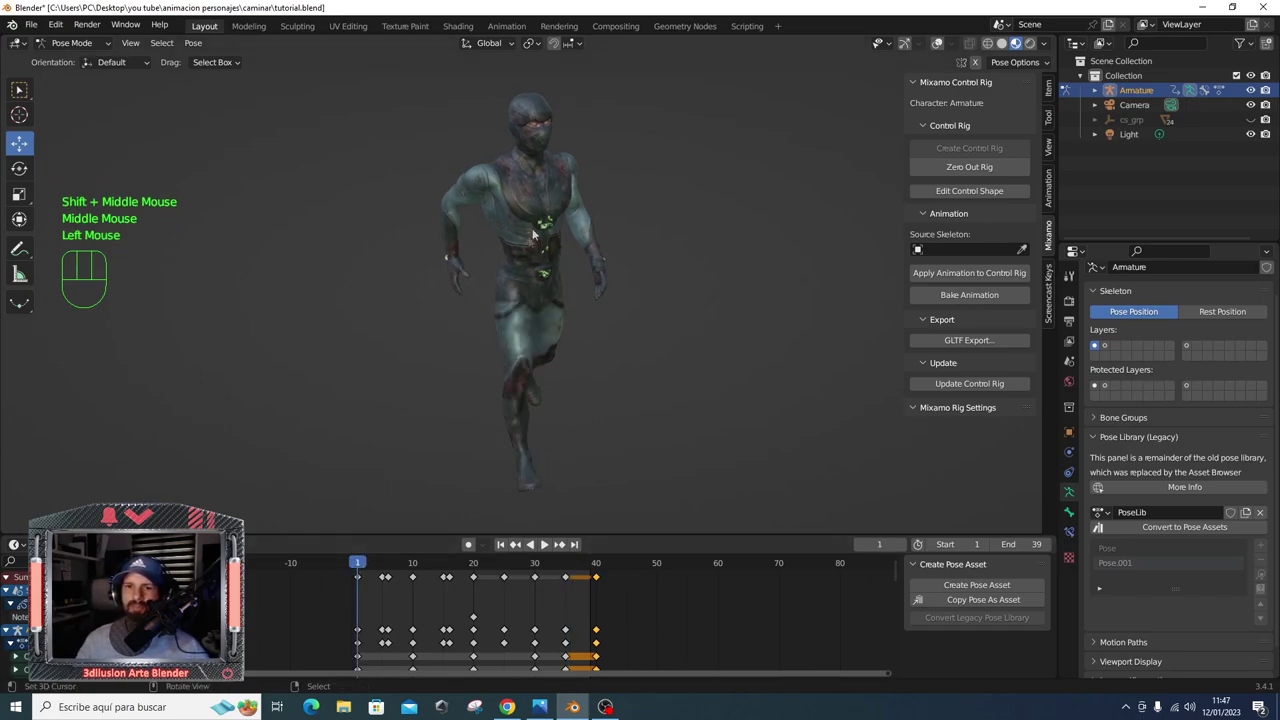
scroll("up", 3)
left_click_drag(538, 197, 642, 183)
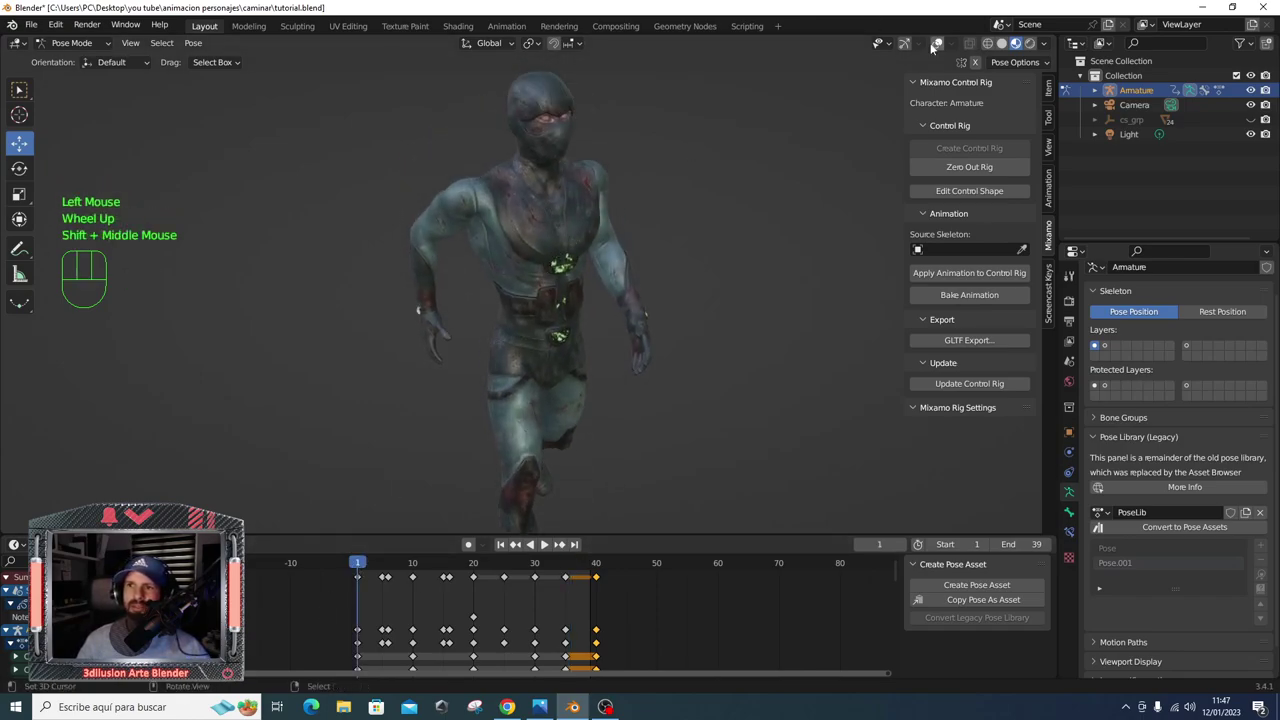
left_click(944, 43)
- Try twisting the body control around the vertical axis and check it from the side
right_click(497, 257)
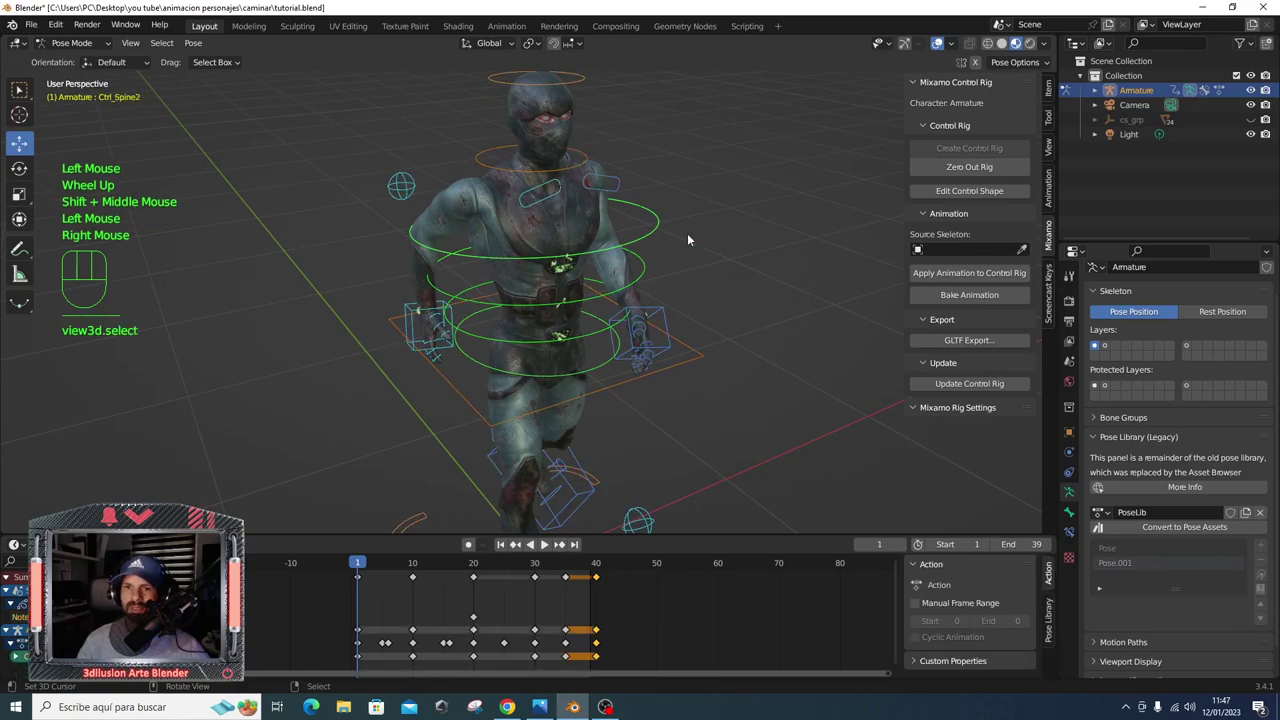
key("r")
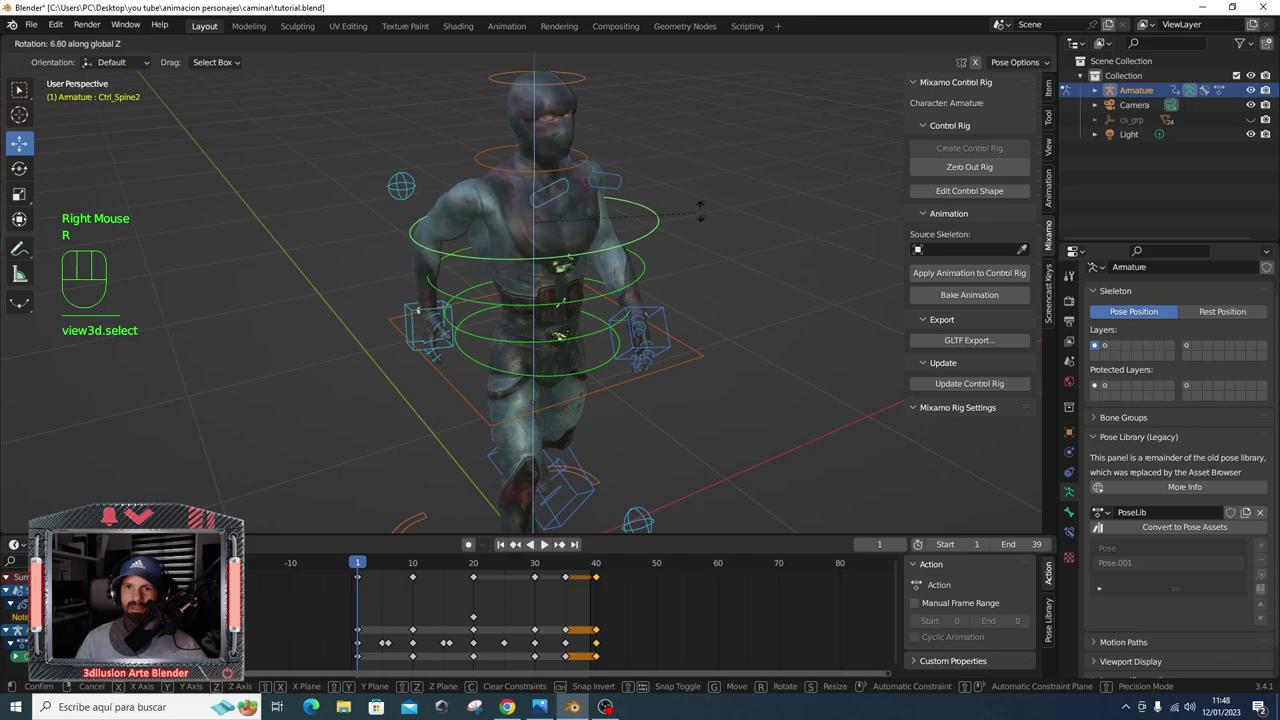
key("ctrl+z")
left_click_drag(363, 566, 493, 326)
left_click_drag(493, 326, 633, 248)
- Twist the upper body around the Z axis at frame 1 and keyframe the rotation
right_click(633, 248)
key("r")
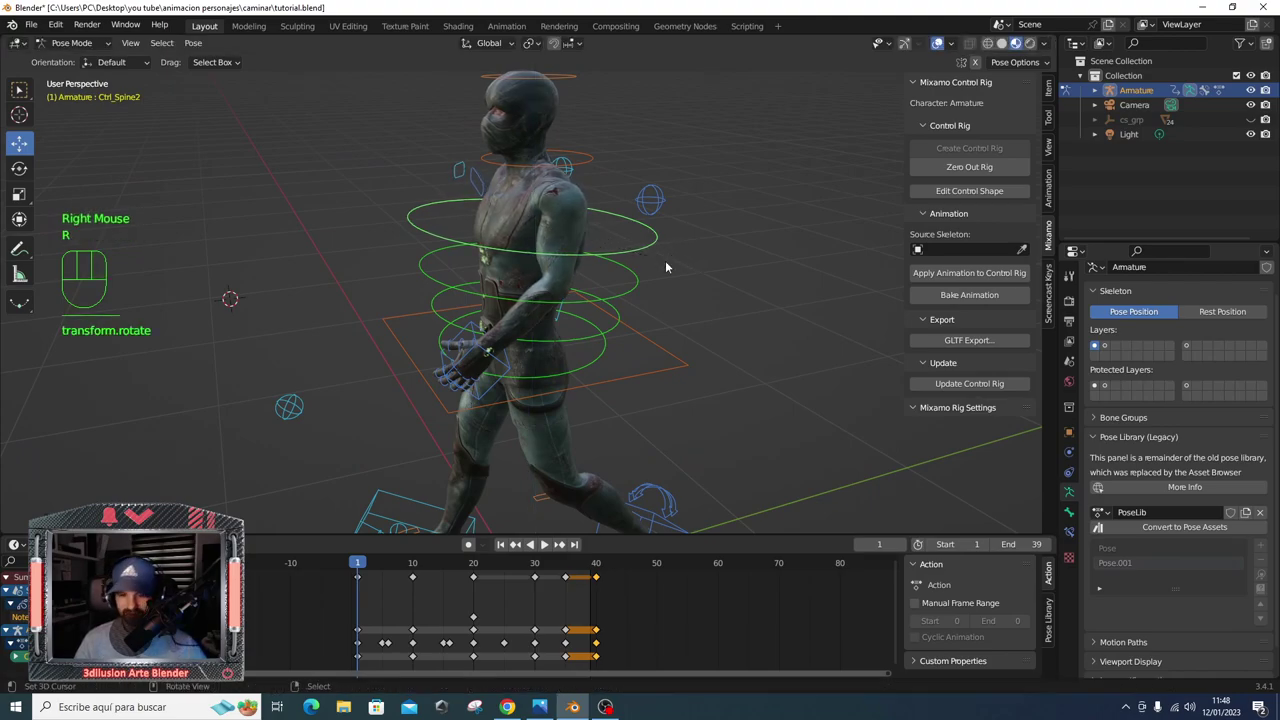
key("i")
left_click_drag(357, 564, 411, 573)
right_click(411, 573)
key("Delete")
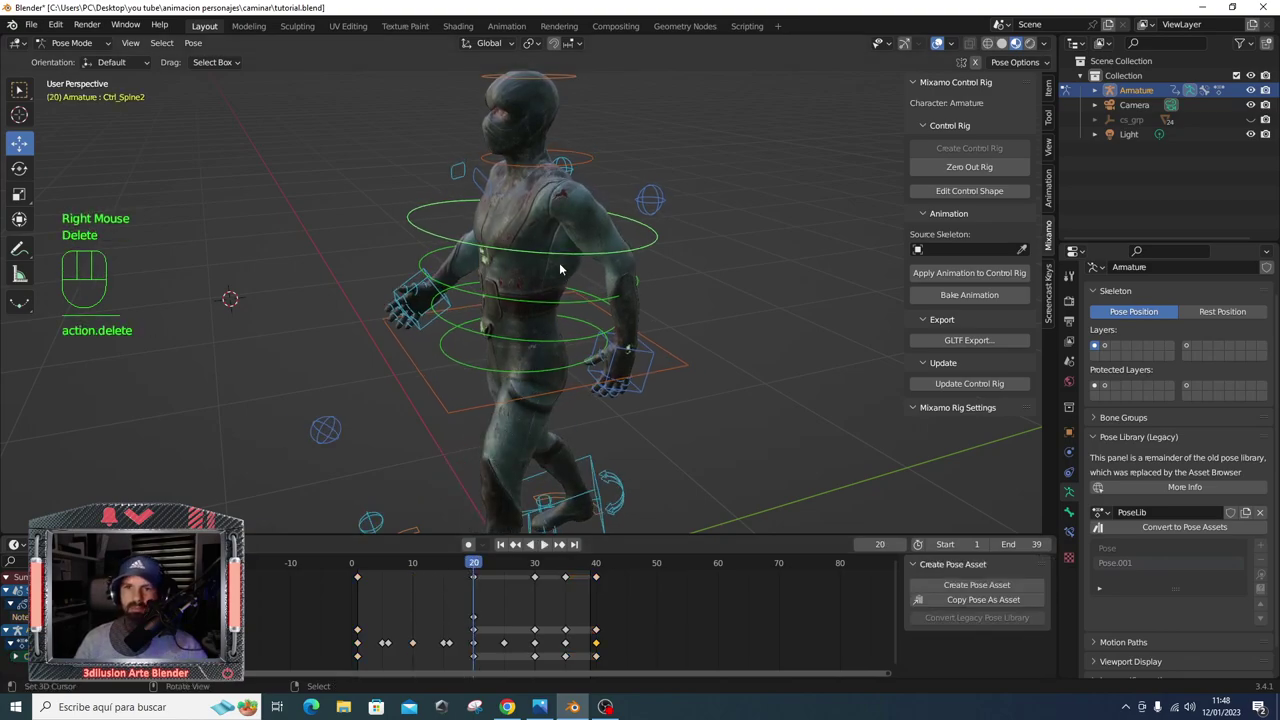
- Key the body control's rotation at frame 20 and copy that key to frame 40
right_click(563, 255)
key("r")
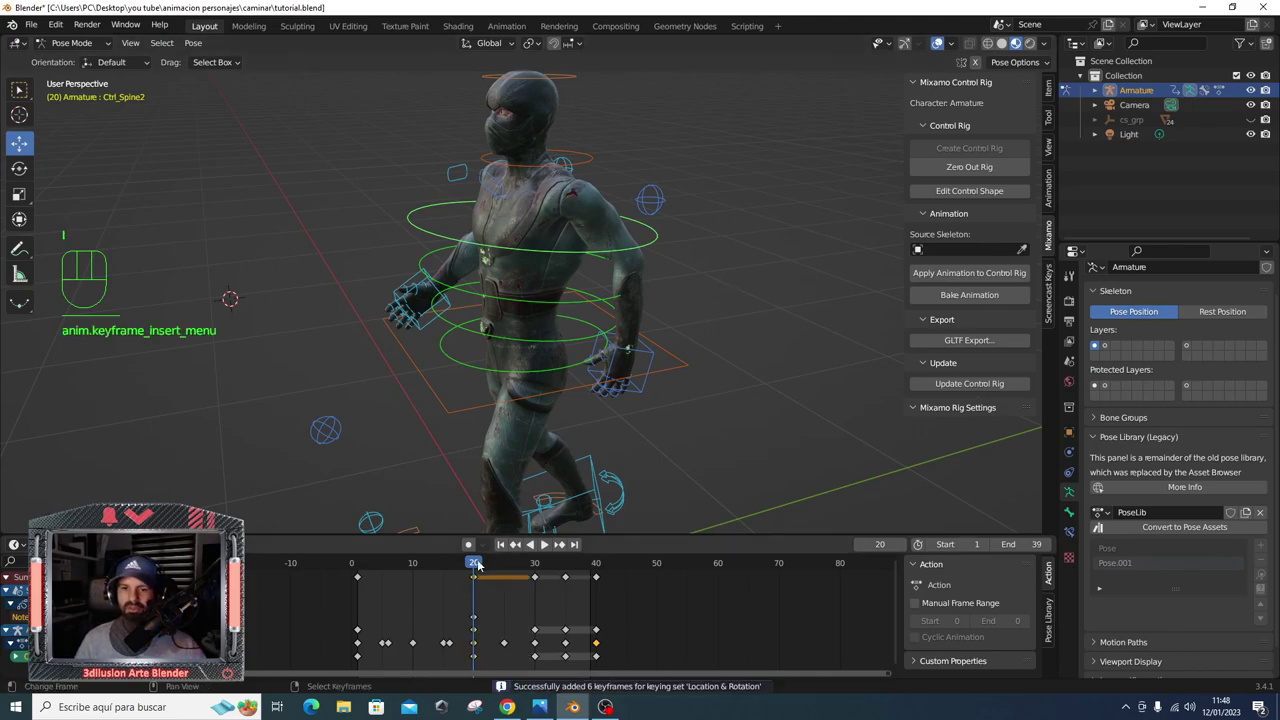
right_click(361, 576)
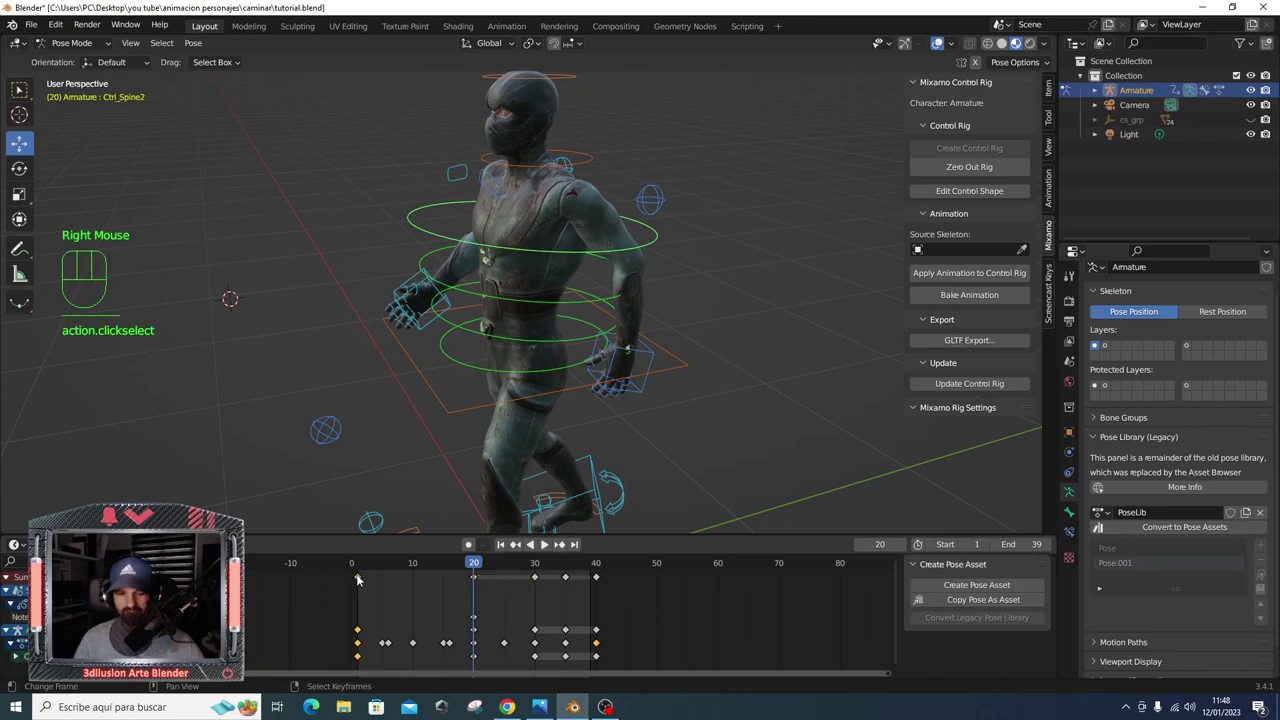
key("ctrl+c")
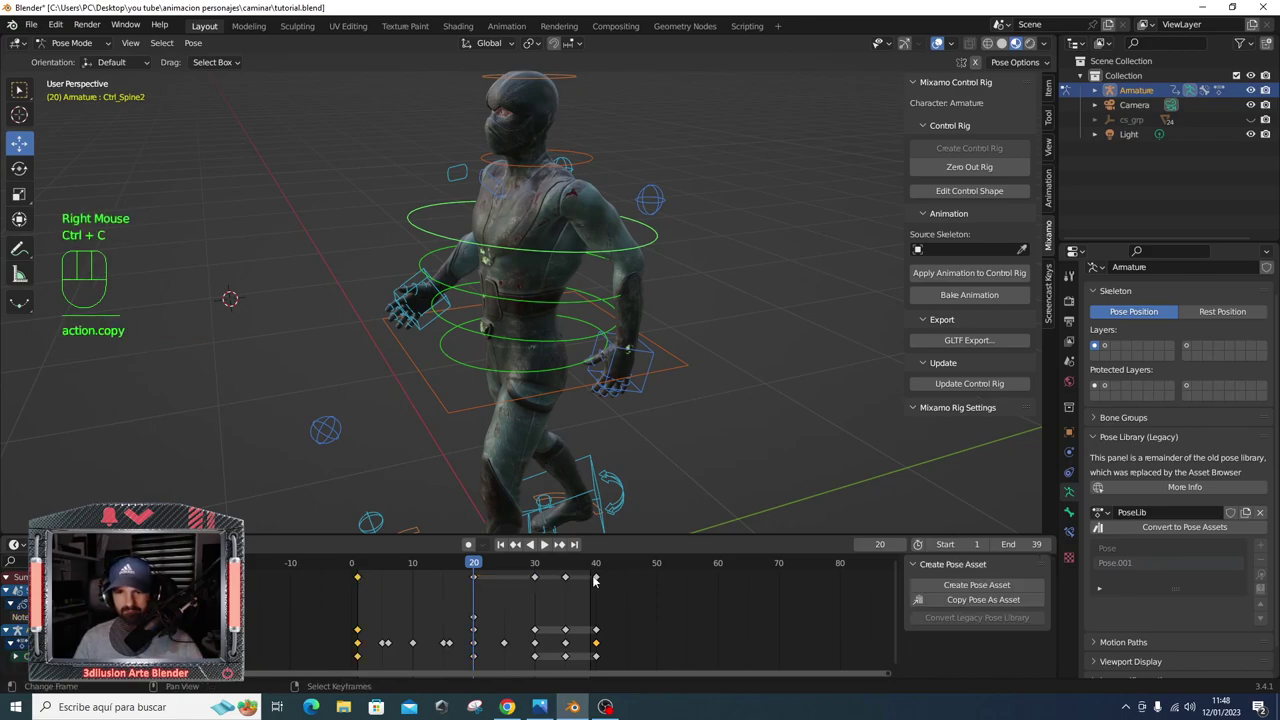
right_click(602, 576)
key("Delete")
left_click(597, 571)
key("ctrl+v")
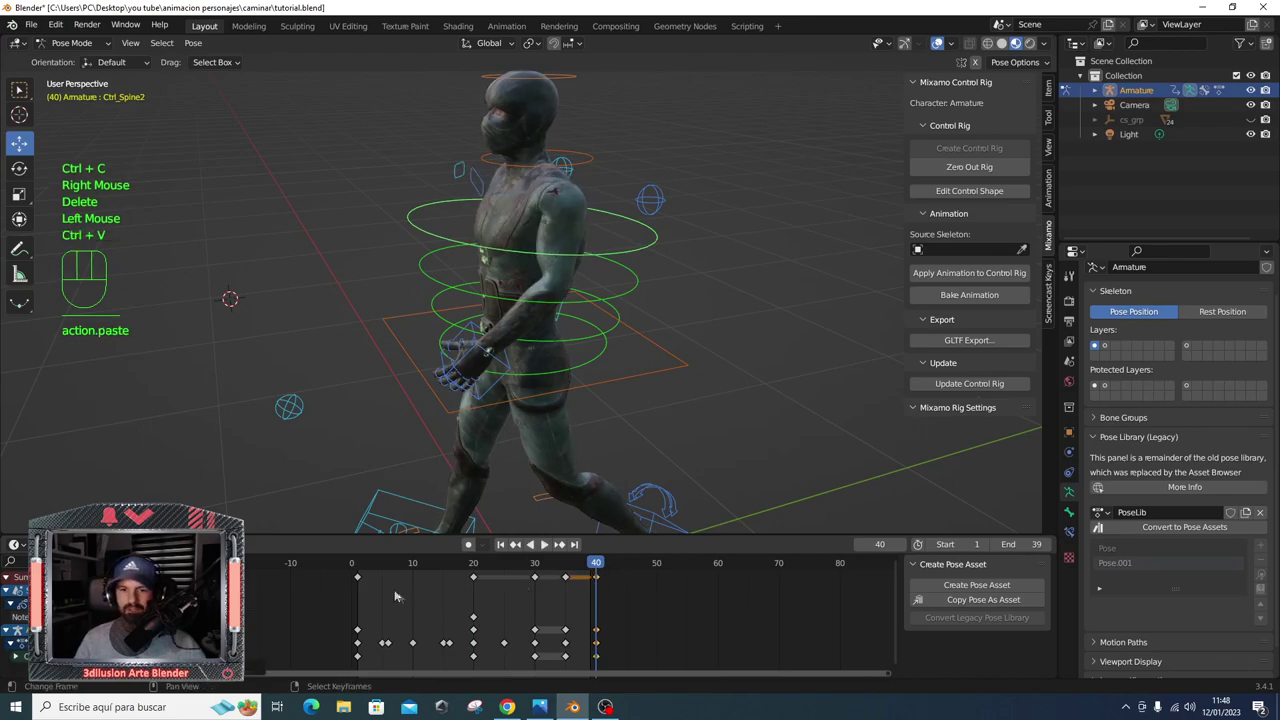
- Play the walk from the front to check the upper-body twist, then pause
left_click(356, 566)
key("space")
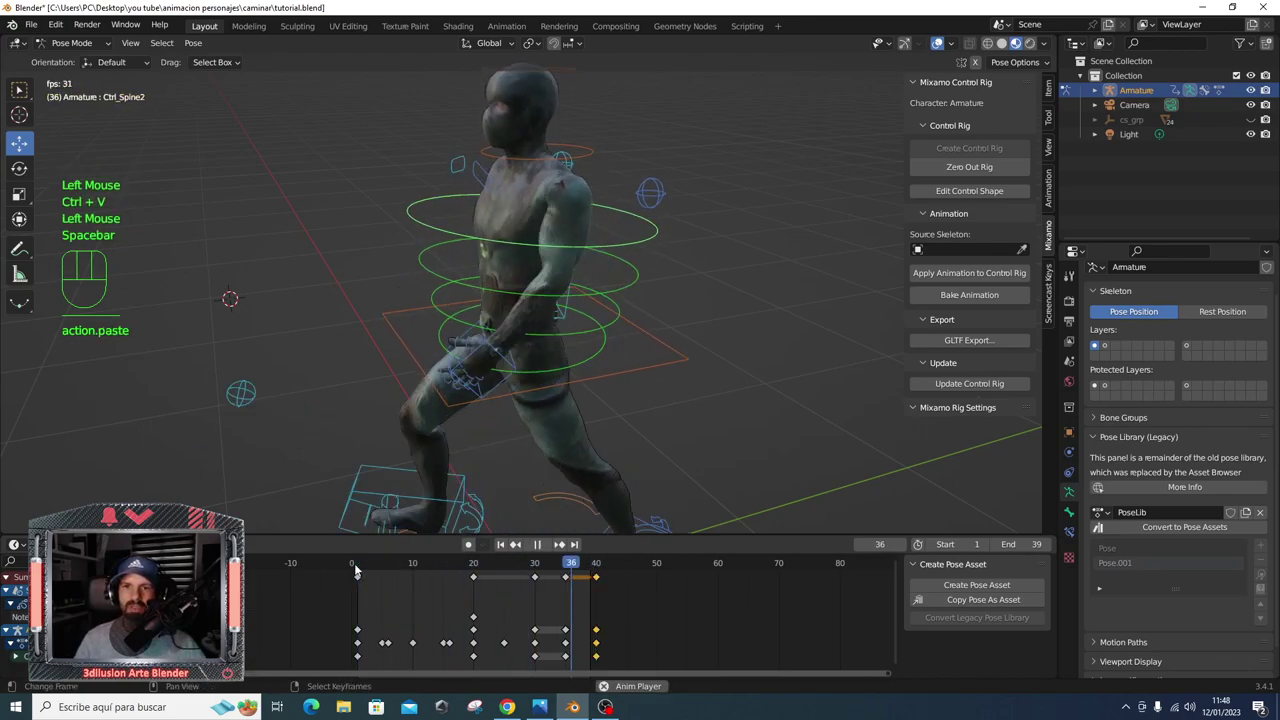
scroll("down", 3)
left_click_drag(564, 352, 664, 340)
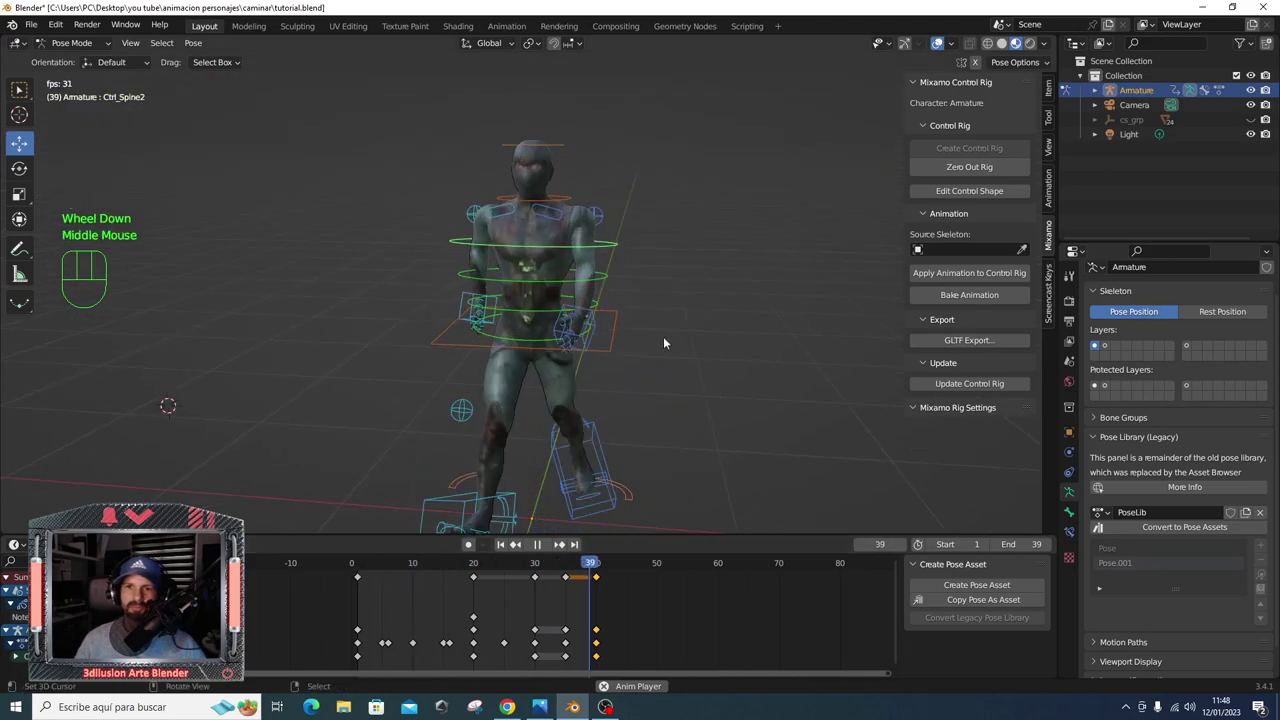
key("space")
left_click_drag(361, 568, 474, 564)
- Delete the extra body keys at frames 30 and 35 and replay the loop
right_click(538, 579)
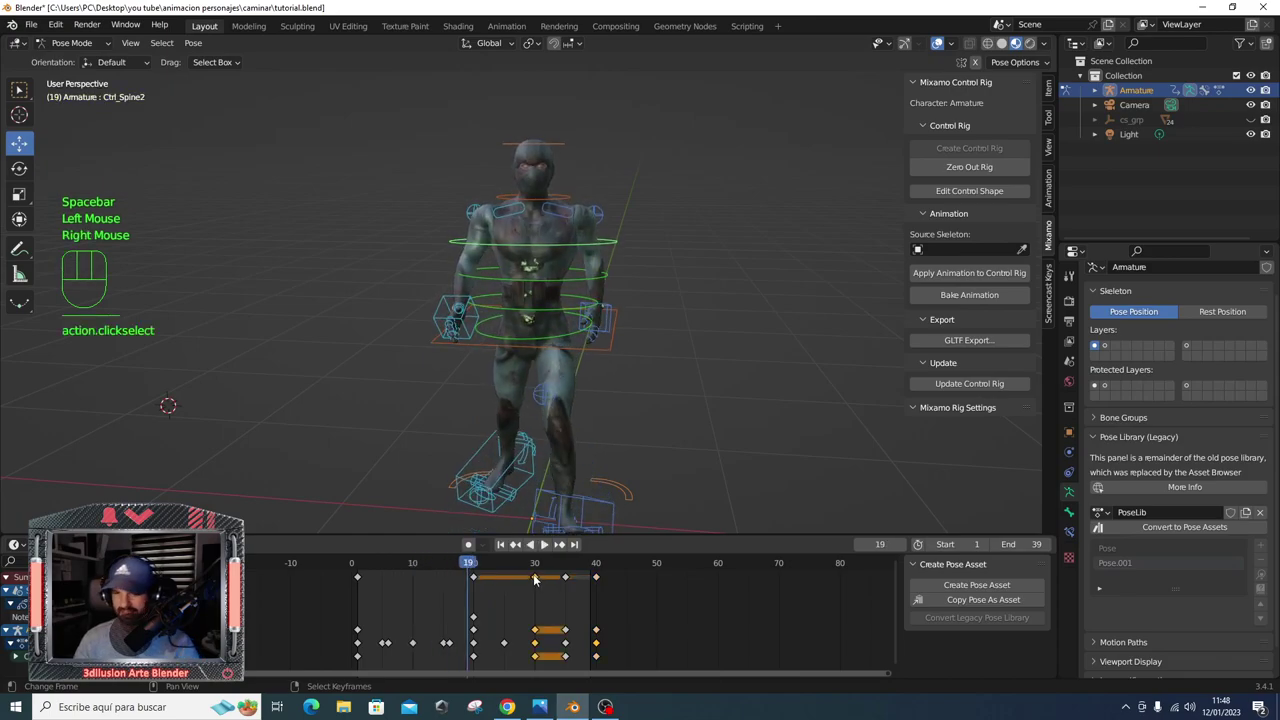
right_click(608, 245)
right_click(536, 579)
key("Delete")
right_click(564, 582)
key("Delete")
key("space")
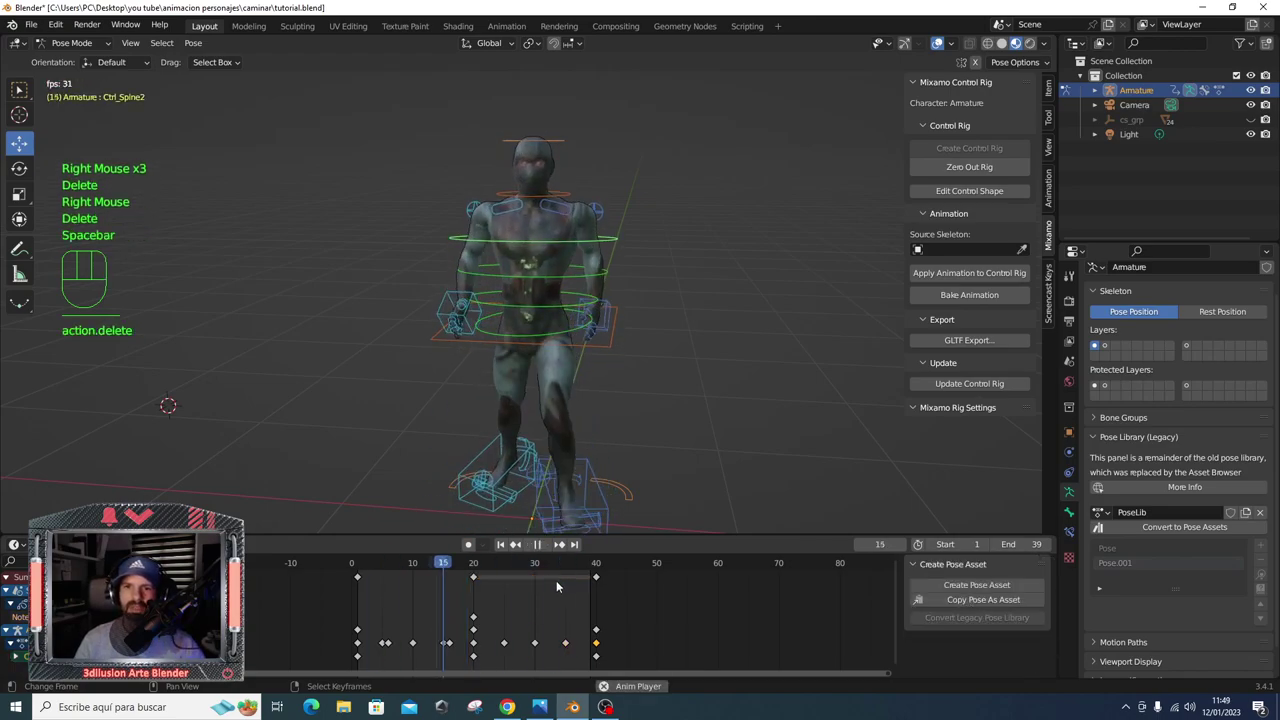
- Watch the walk cycle around the character with the rig controls hidden
scroll("down", 3)
middle_click(582, 351)
left_click(940, 45)
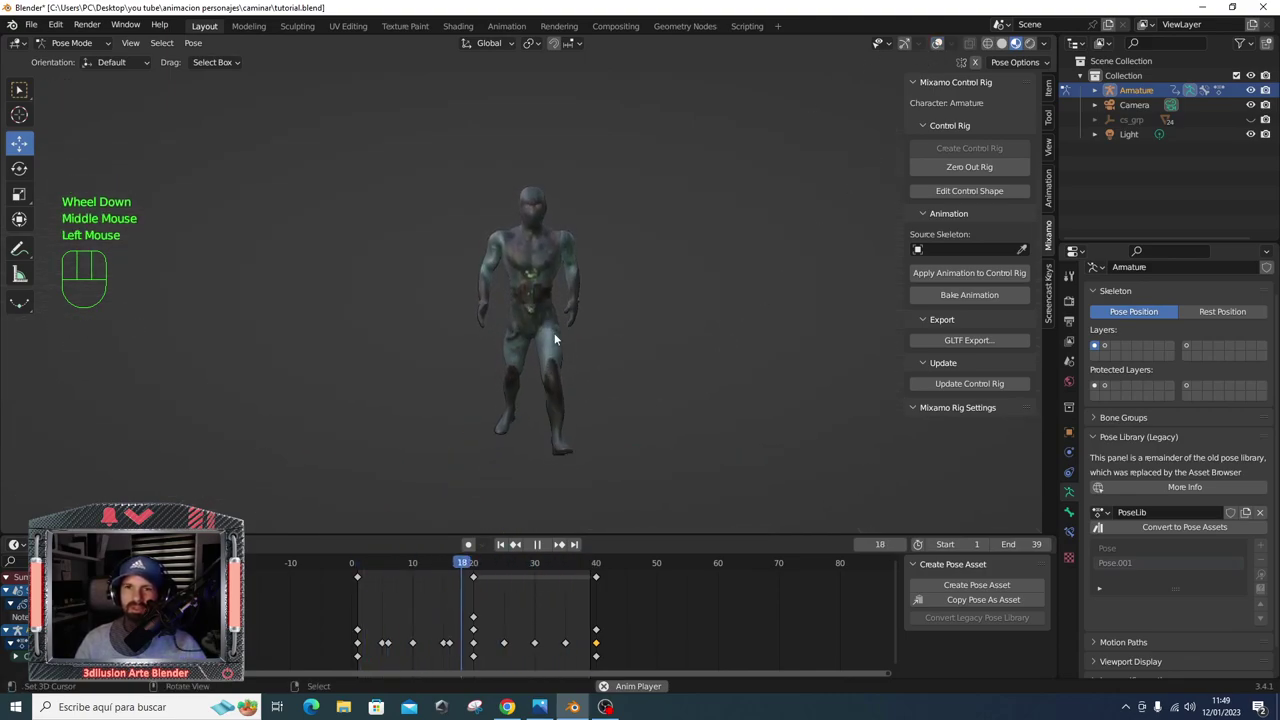
left_click_drag(570, 316, 628, 309)
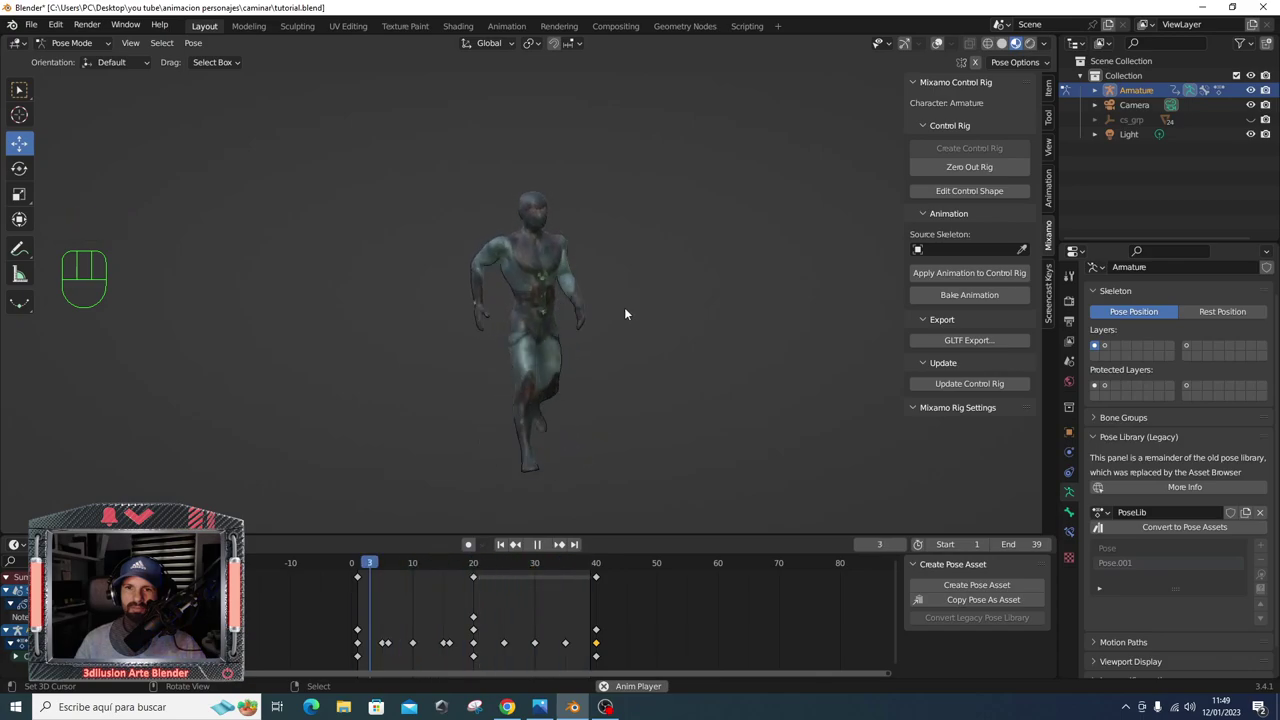
scroll("up", 3)
middle_click(625, 309)
- Stop playback at frame 1 and show the rig controls again
key("space")
left_click_drag(406, 562, 556, 151)
right_click(556, 151)
left_click(936, 46)
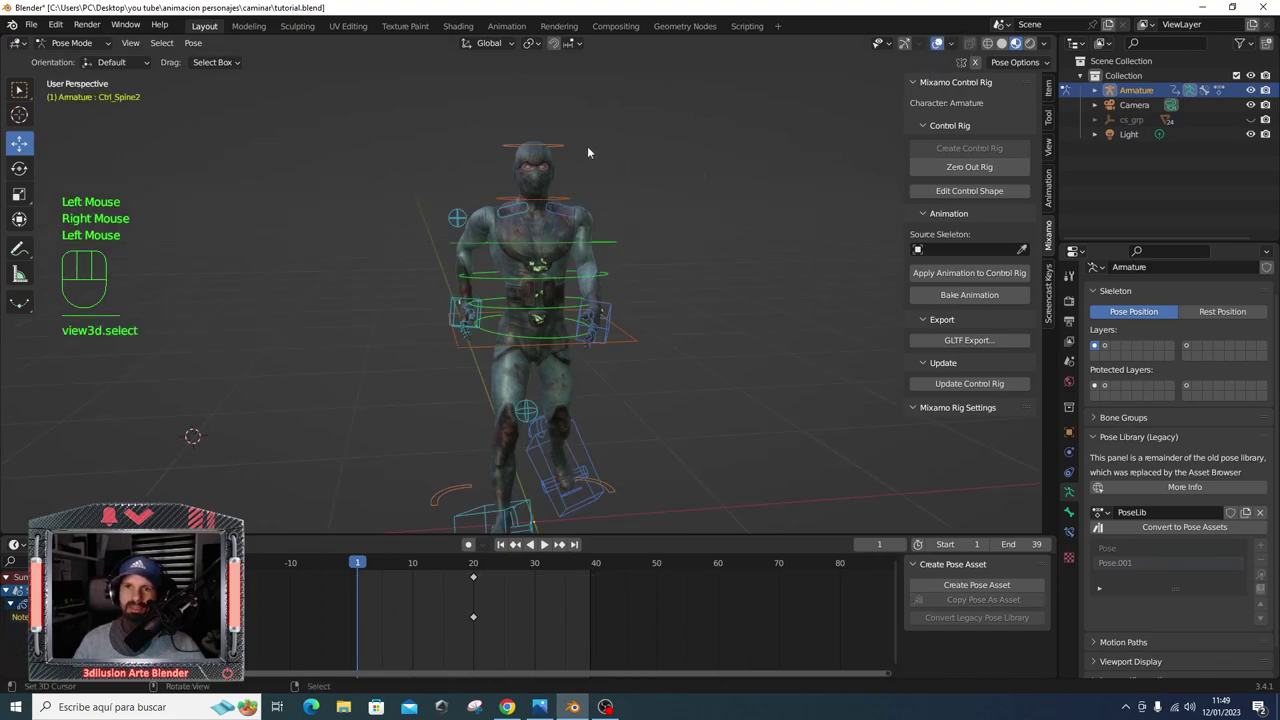
- Insert Location & Rotation keys for the rig control at frames 1 and 20
right_click(572, 143)
middle_click(636, 161)
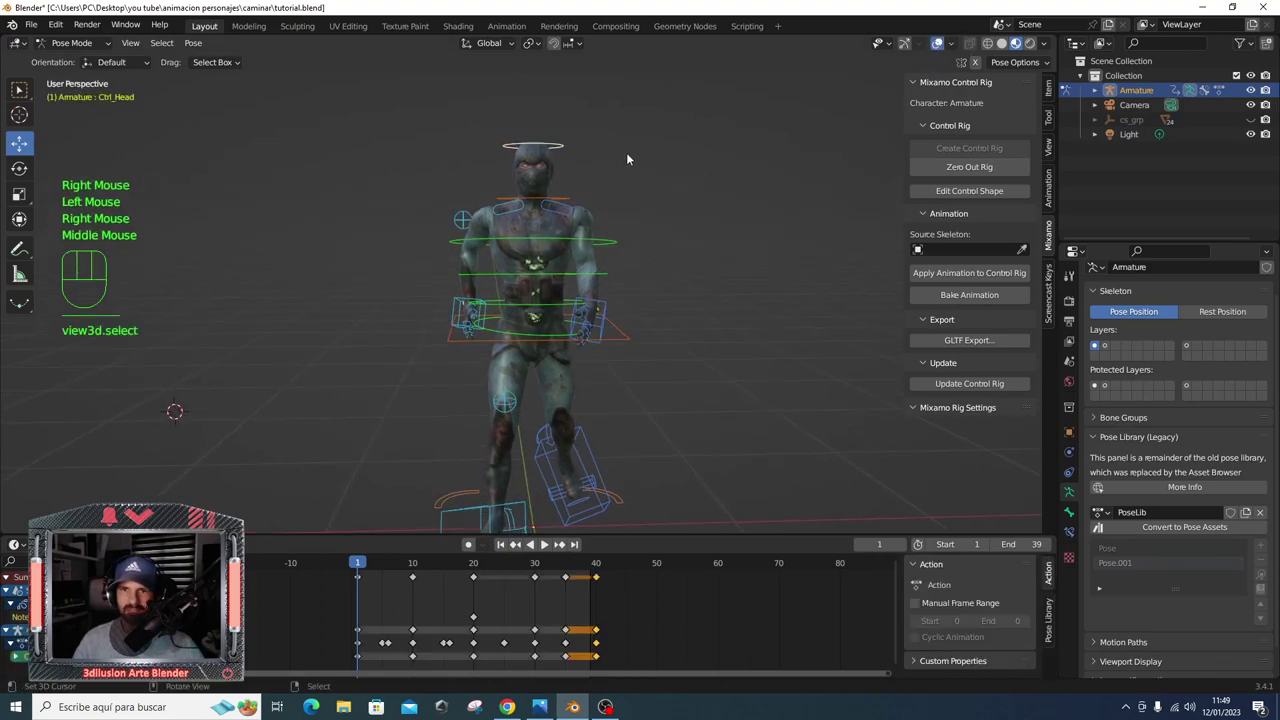
key("r")
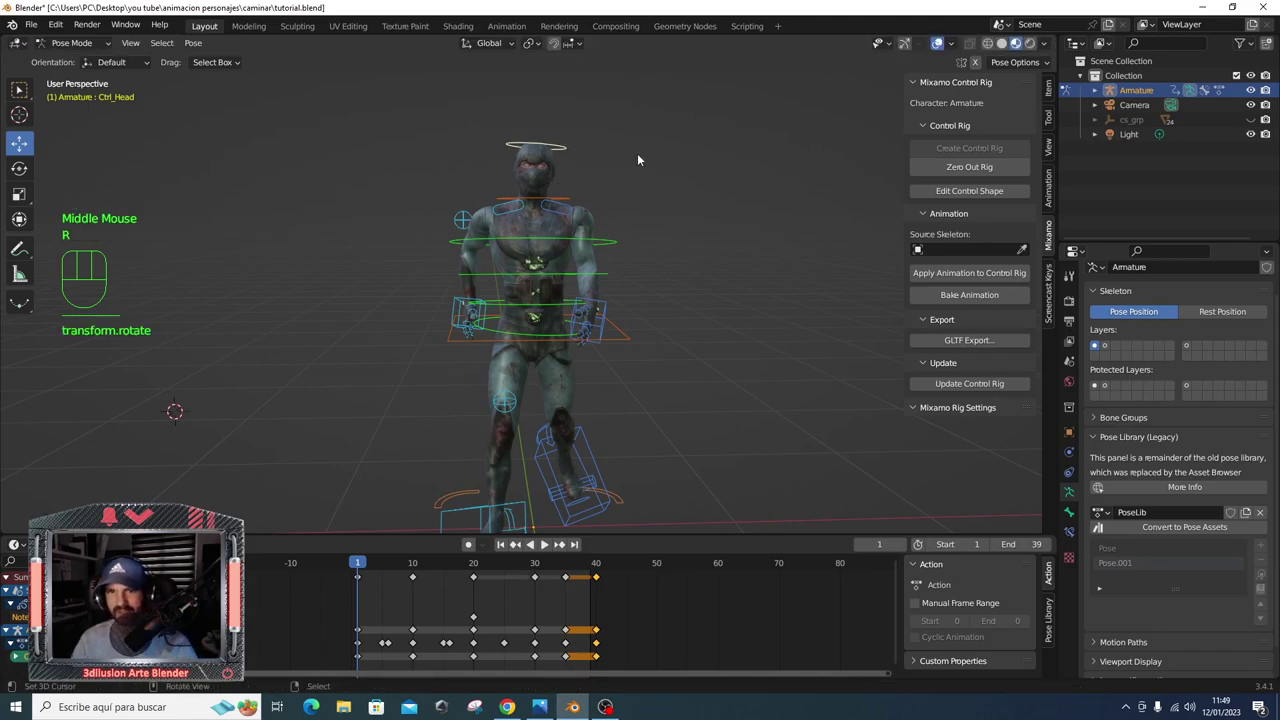
key("i")
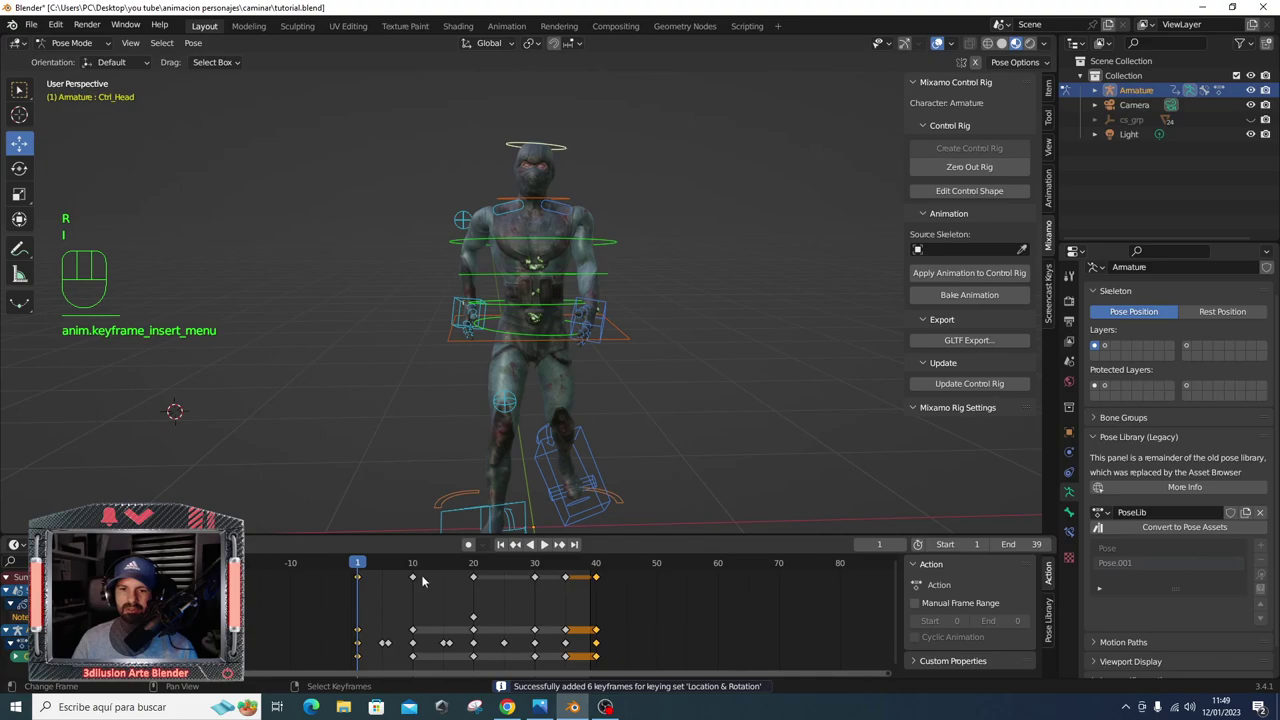
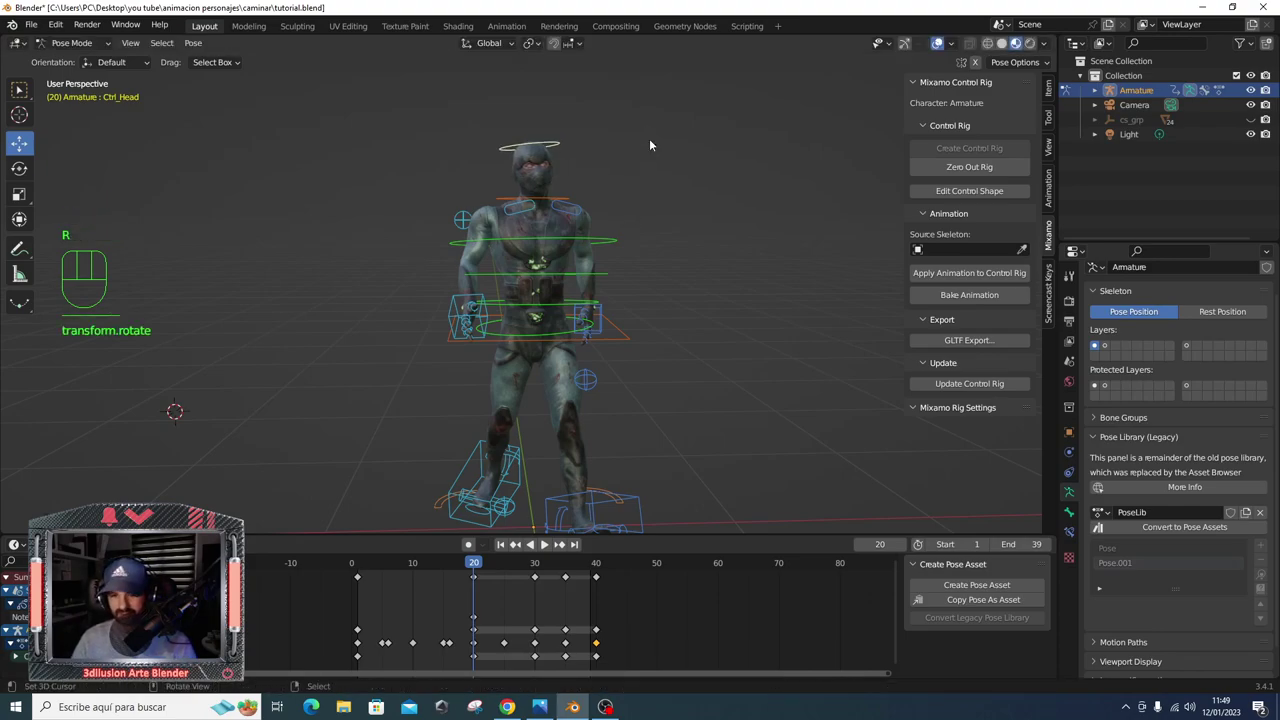
key("i")
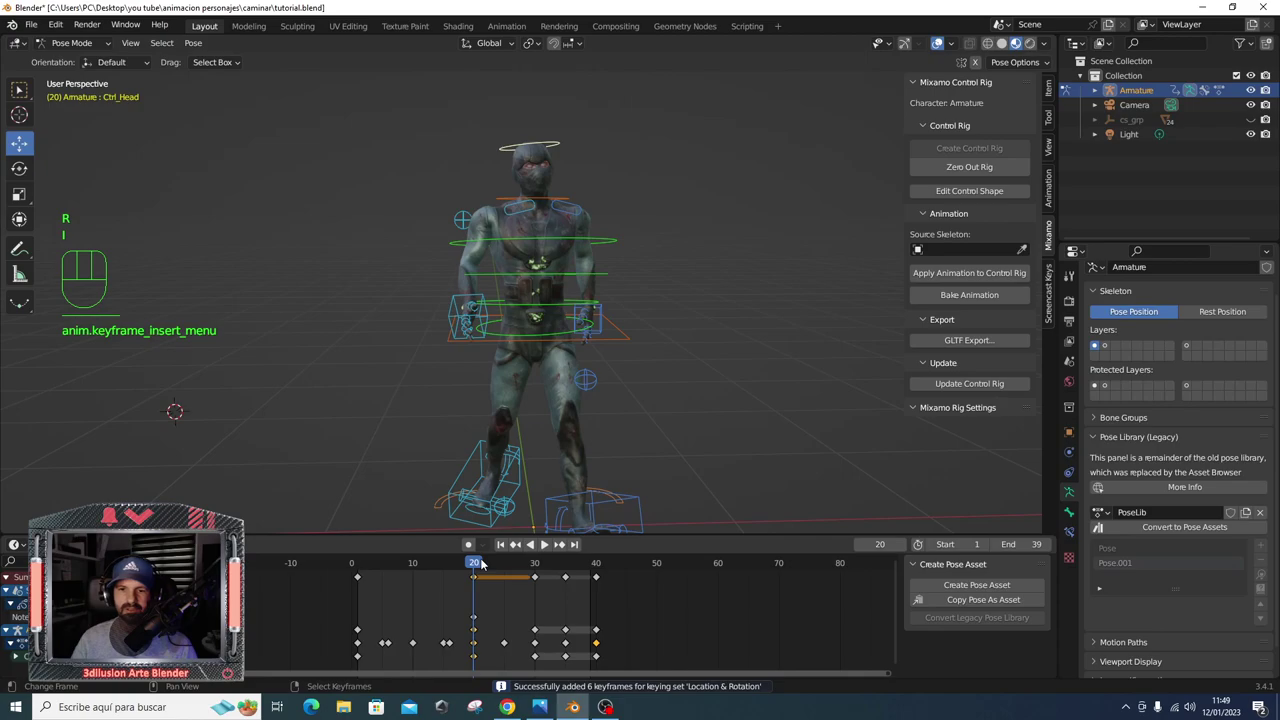
- Key the same control at frame 40 and start the walk playing
left_click(483, 562)
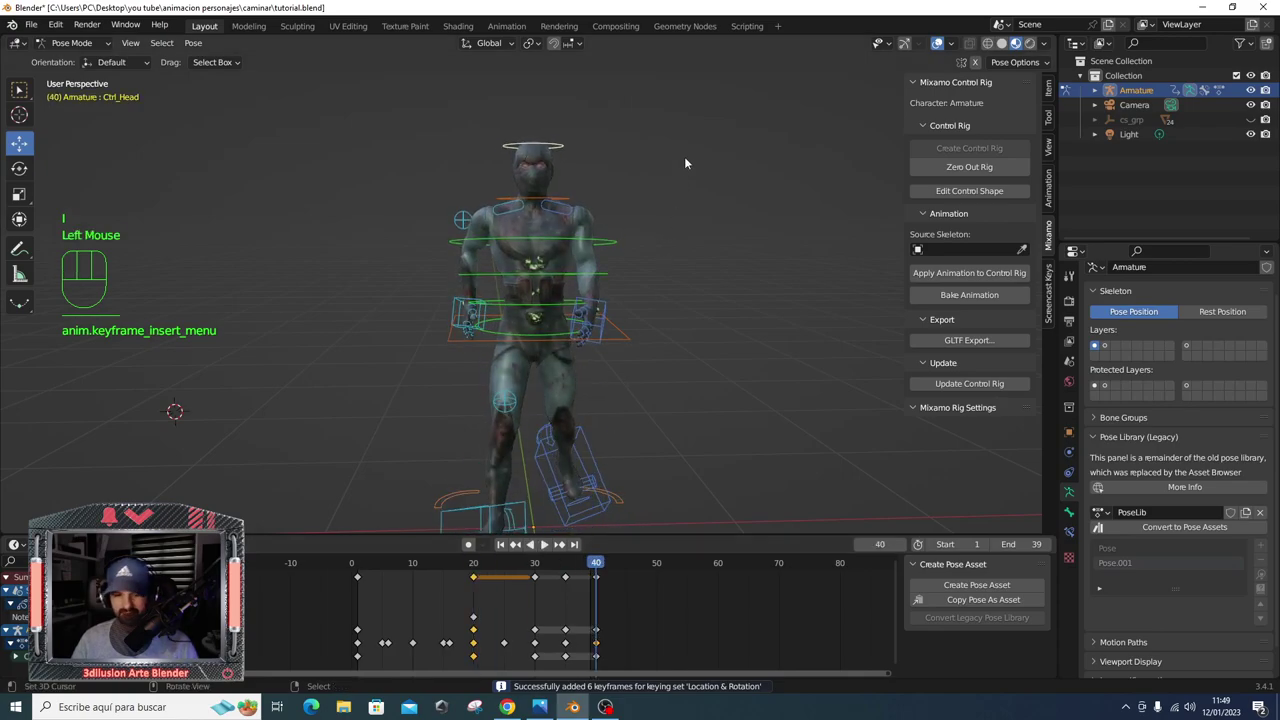
key("i")
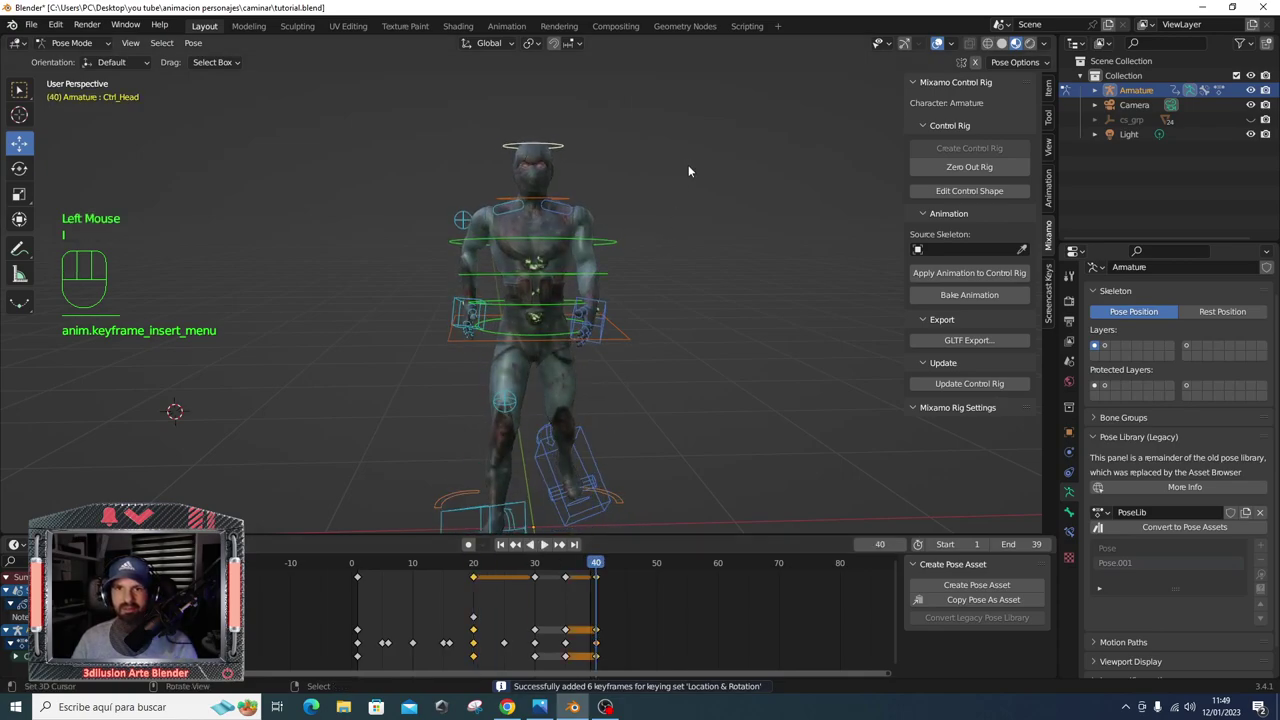
left_click(688, 184)
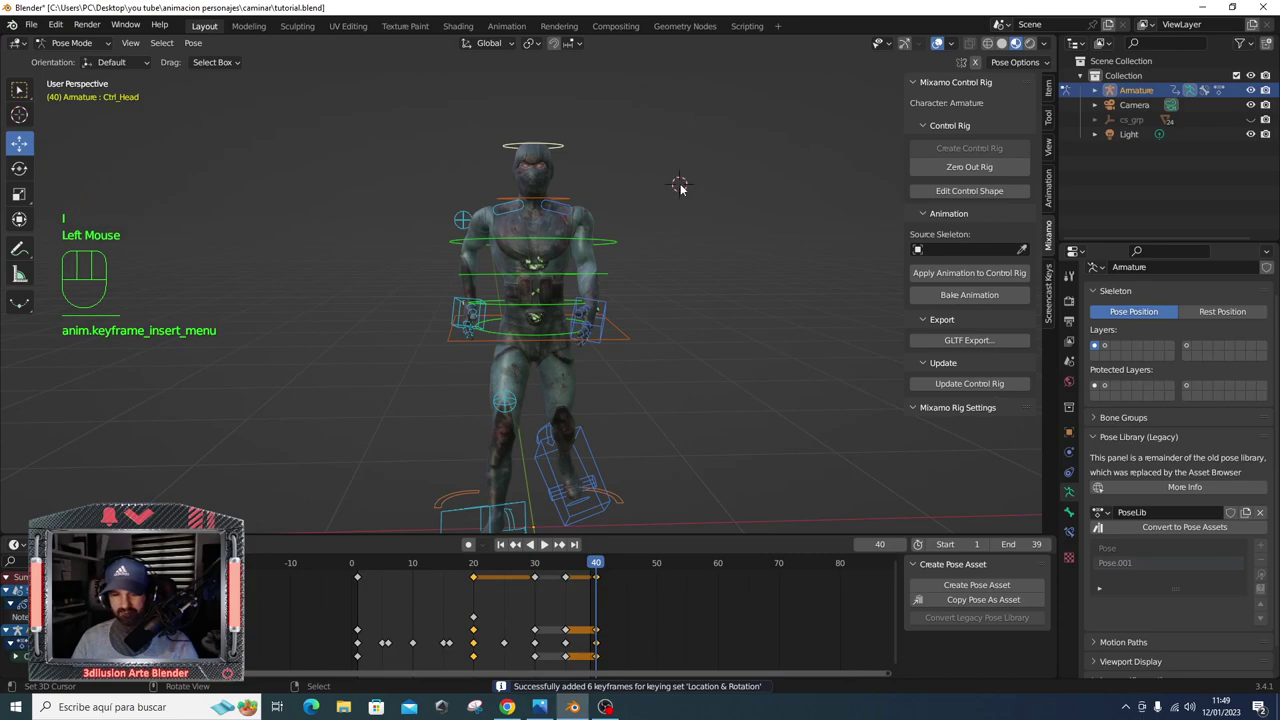
key("r")
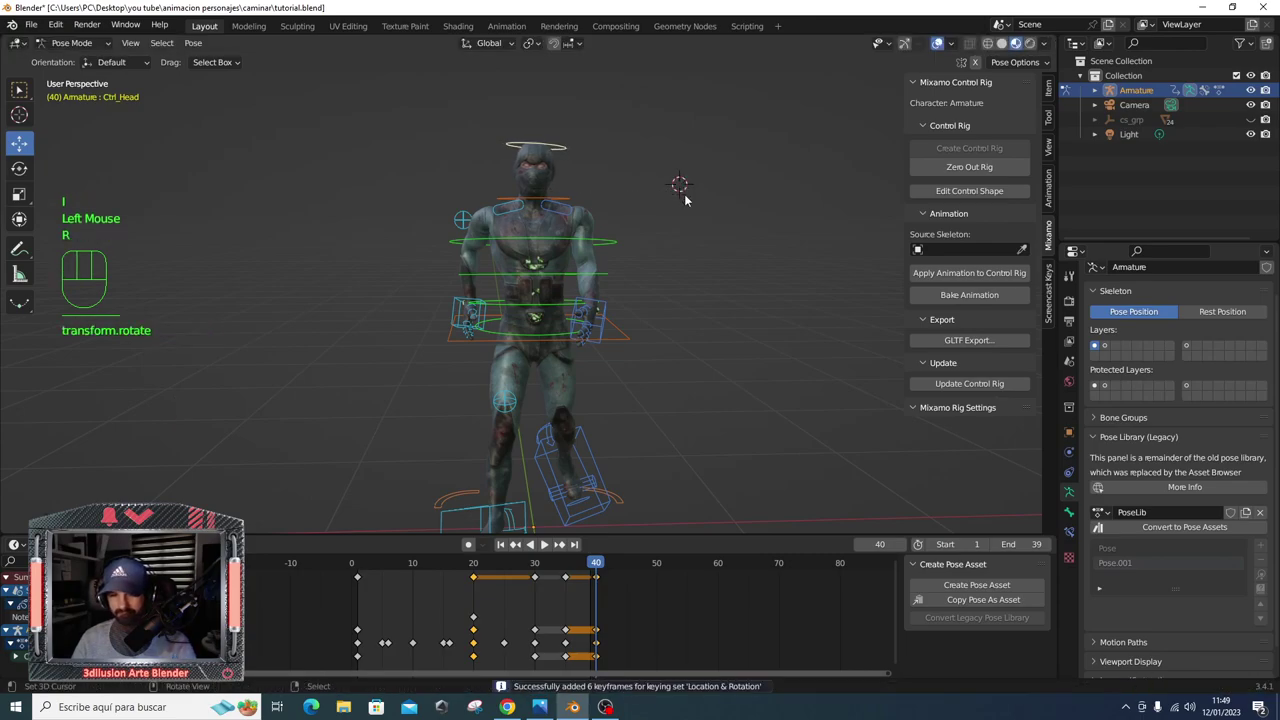
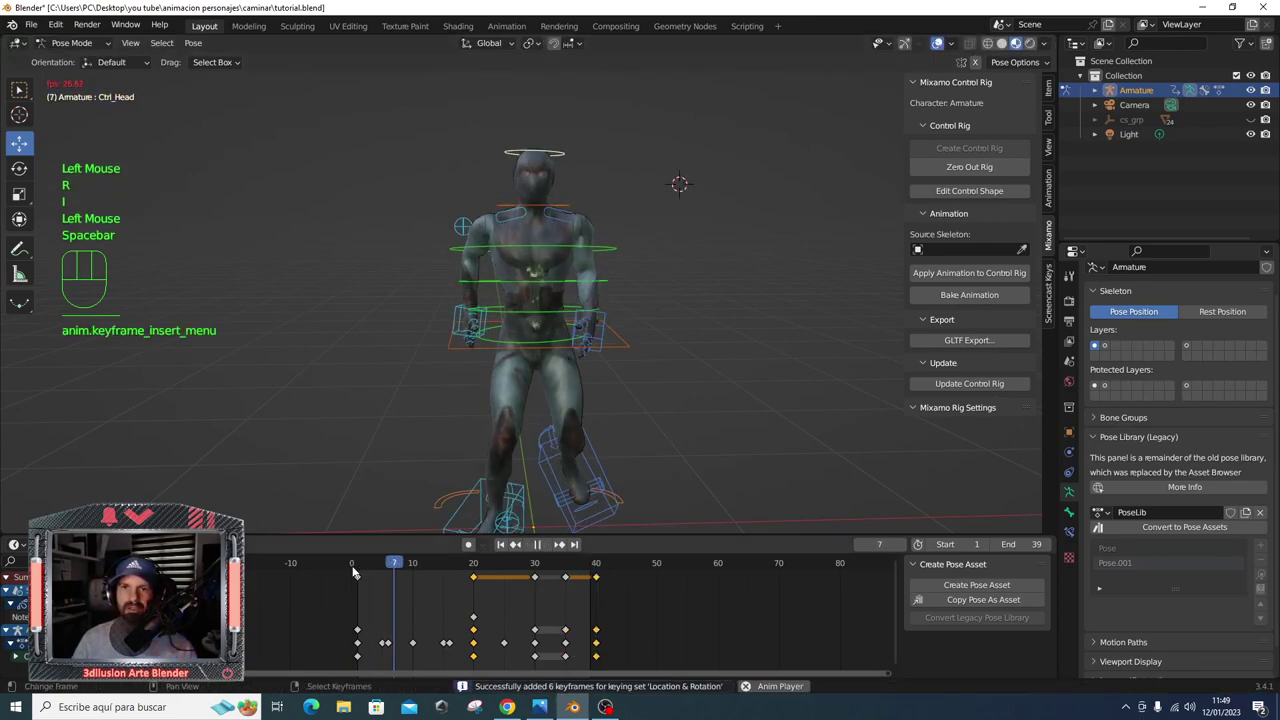
- Orbit around the playing walk and hide the rig controls
scroll("down", 3)
left_click_drag(608, 331, 665, 359)
scroll("down", 3)
left_click_drag(668, 359, 941, 45)
left_click(941, 45)
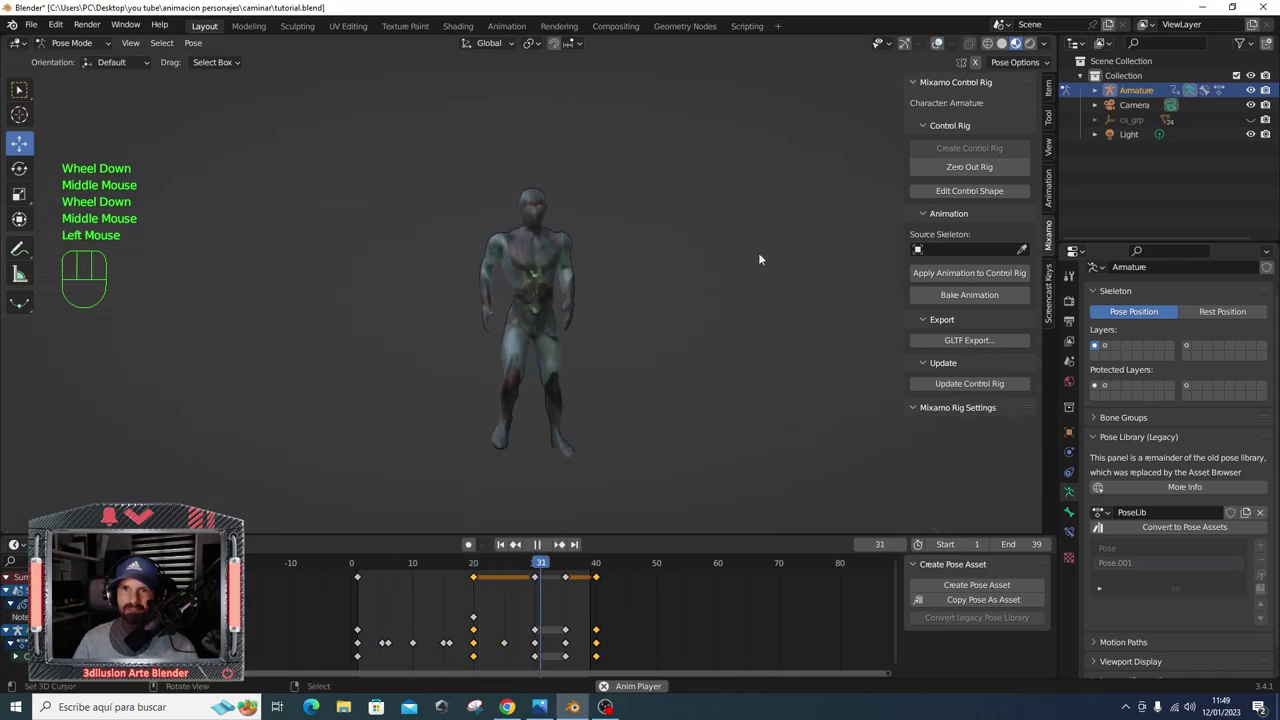
- Review the walk cycle from the side, front and profile angles
left_click_drag(656, 300, 751, 292)
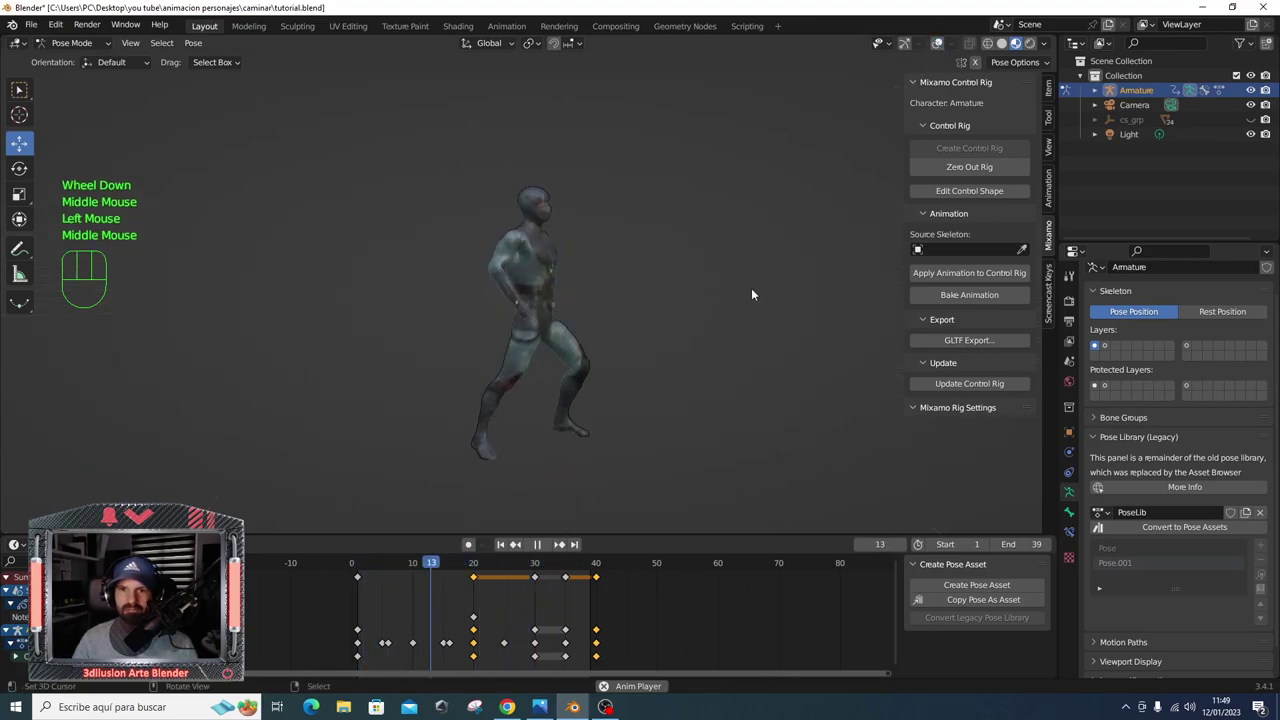
left_click_drag(750, 318, 617, 312)
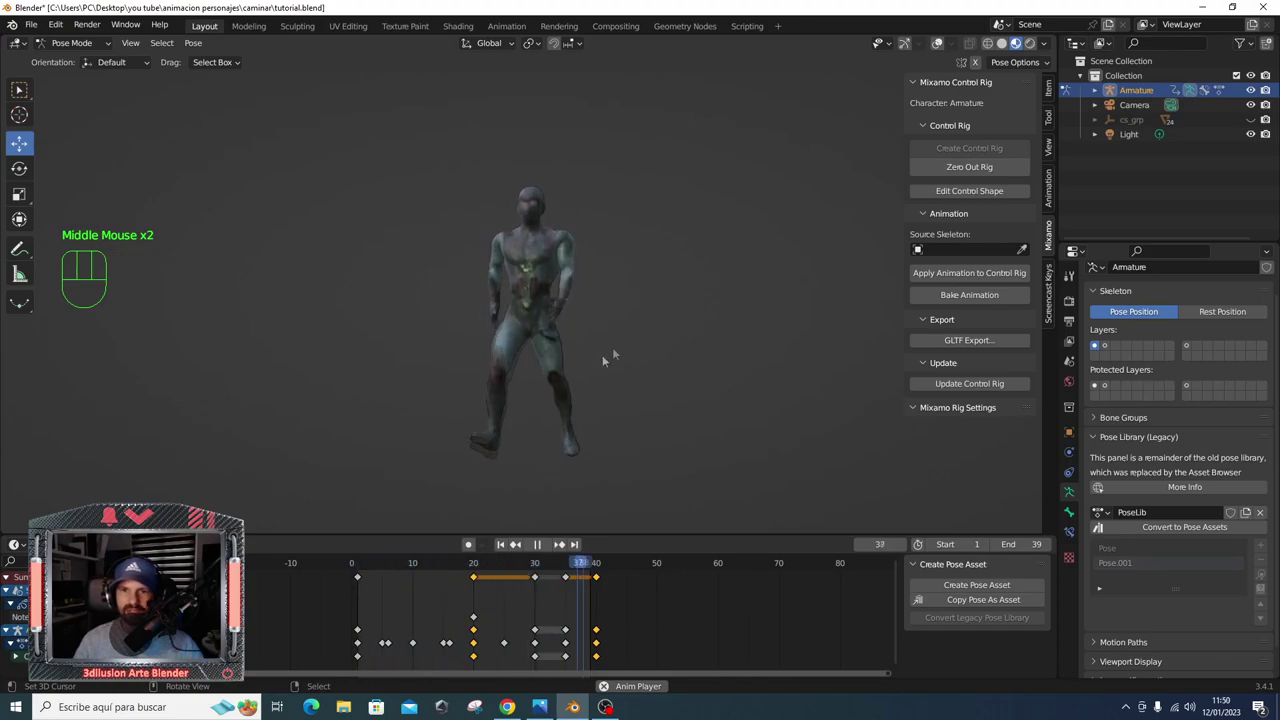
left_click_drag(656, 296, 528, 314)
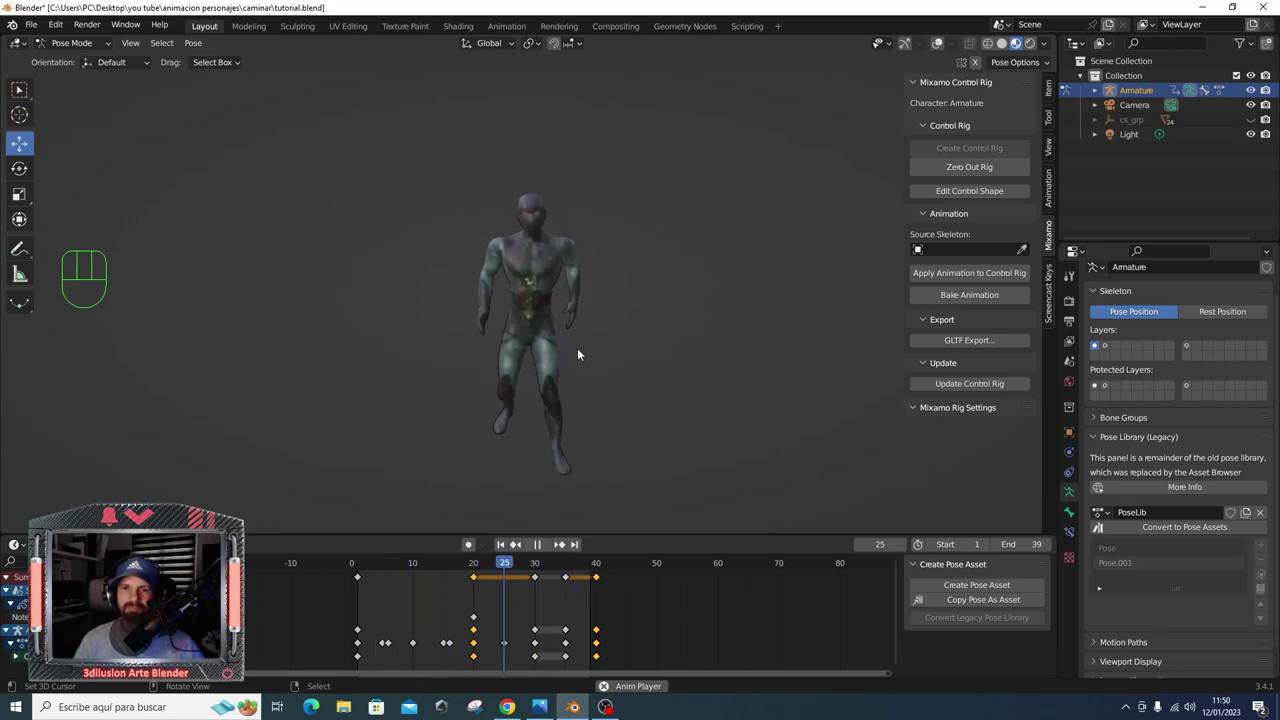
left_click_drag(516, 375, 681, 352)
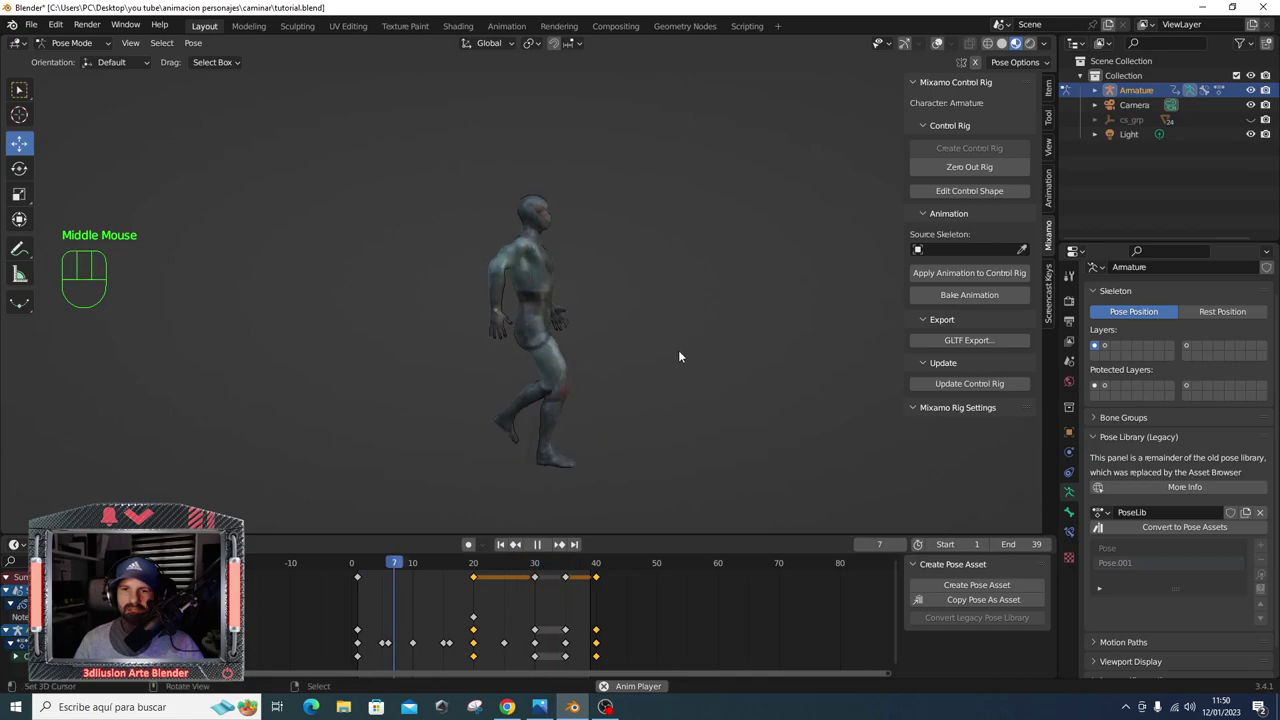
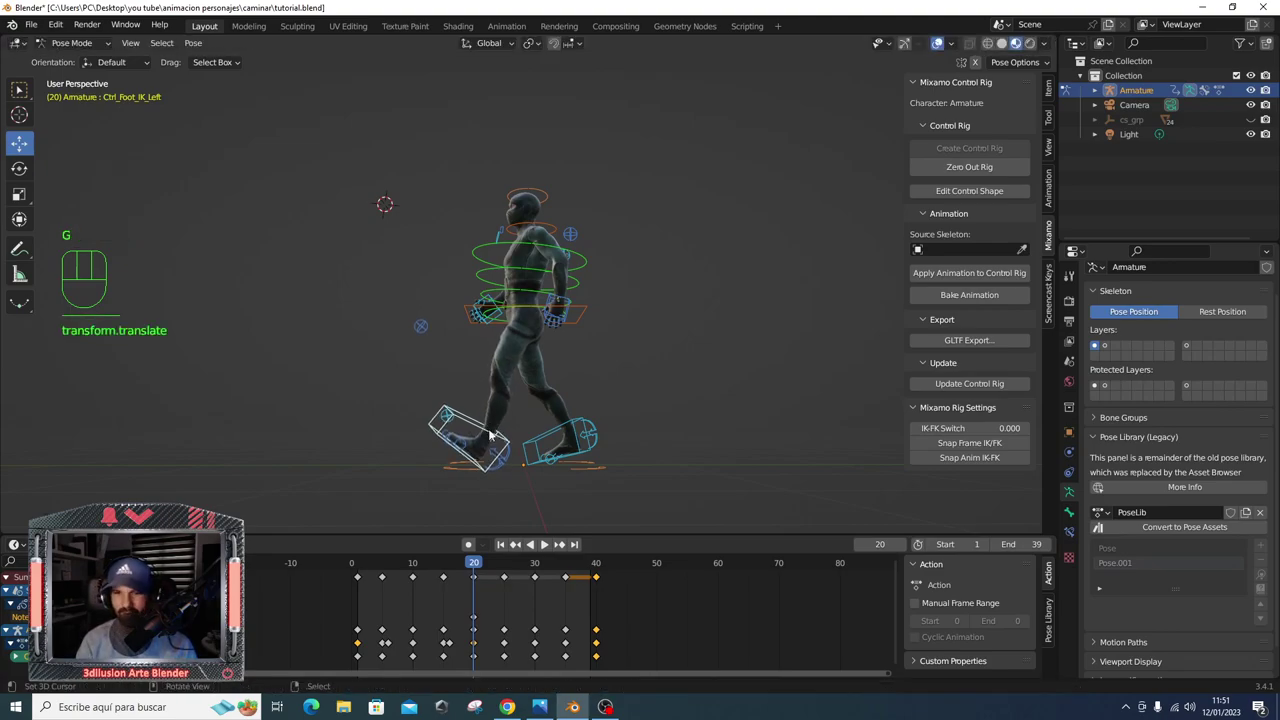
- Key the nudged foot control's Location & Rotation at frame 20 and replay with controls hidden
key("i")
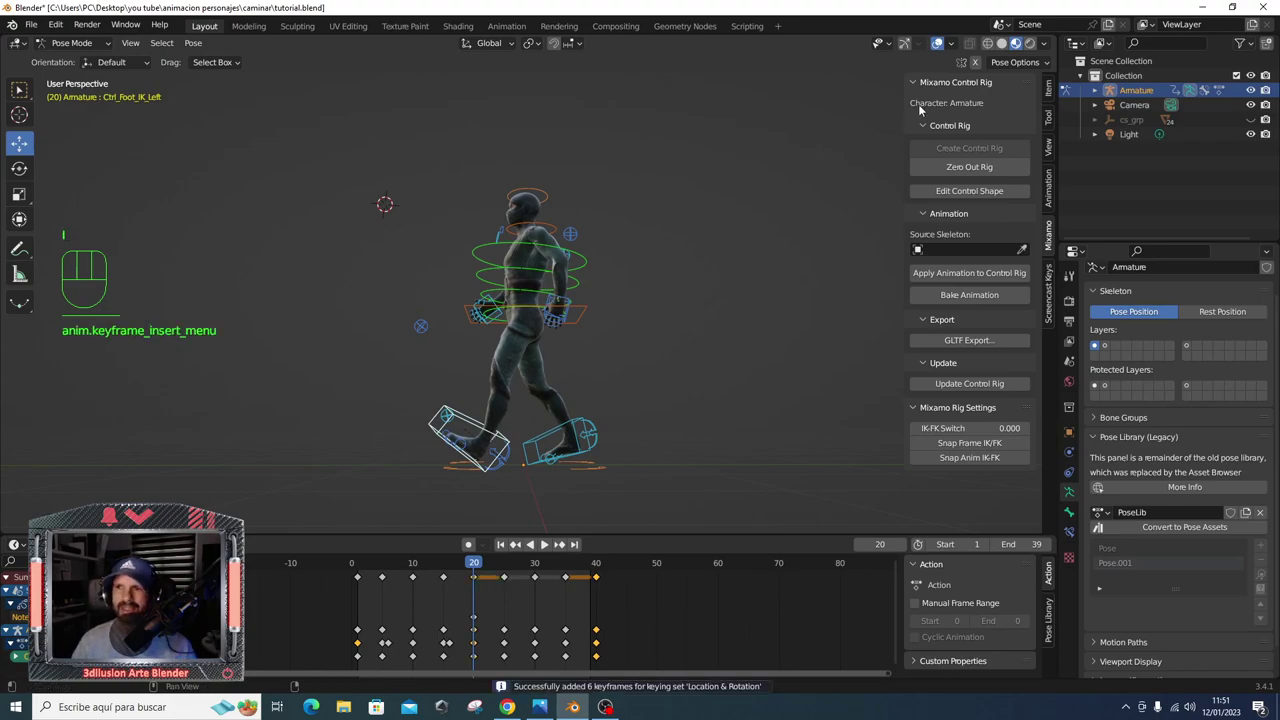
left_click(941, 45)
key("space")
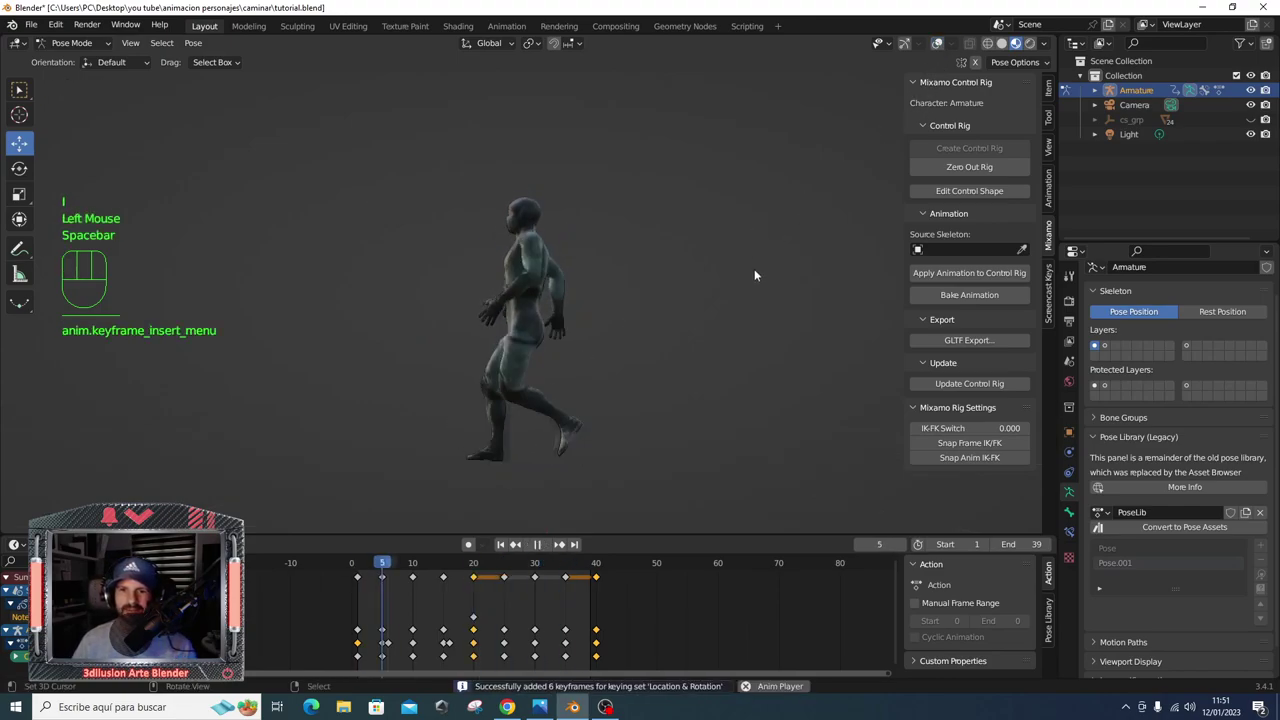
middle_click(658, 313)
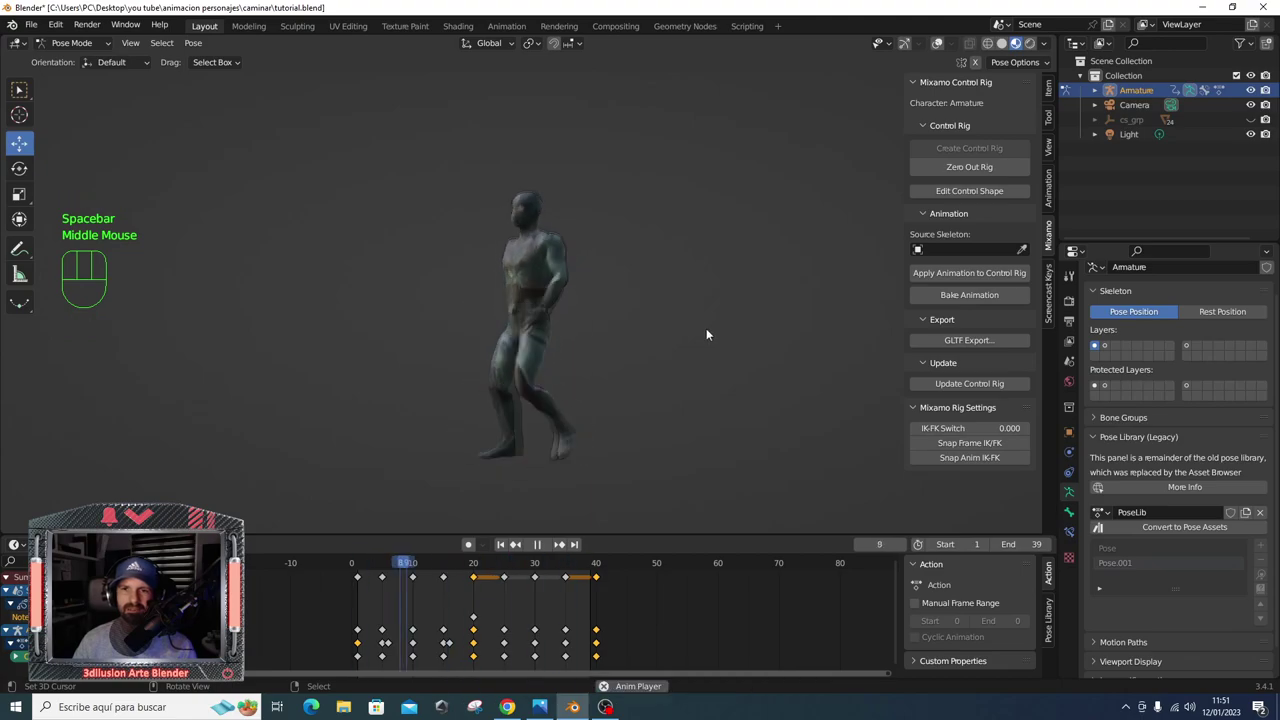
scroll("down", 3)
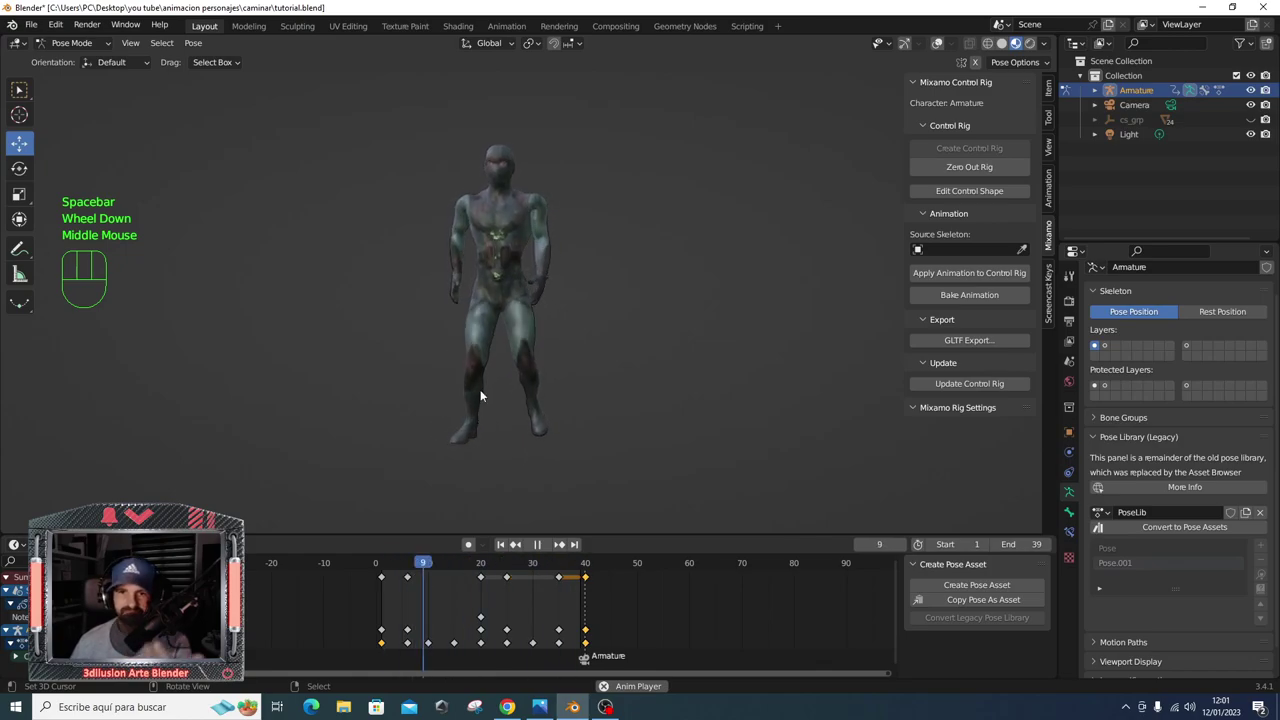
left_click_drag(494, 387, 495, 388)
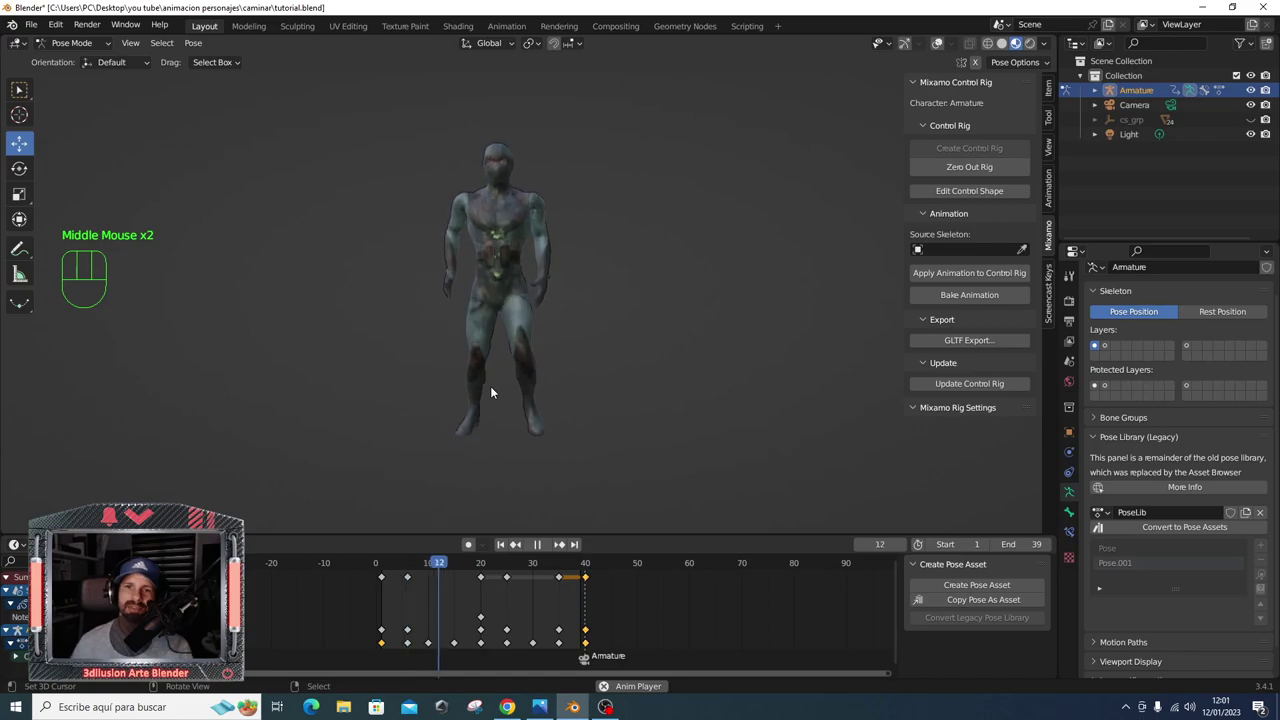
left_click_drag(488, 342, 662, 342)
left_click_drag(606, 260, 627, 408)
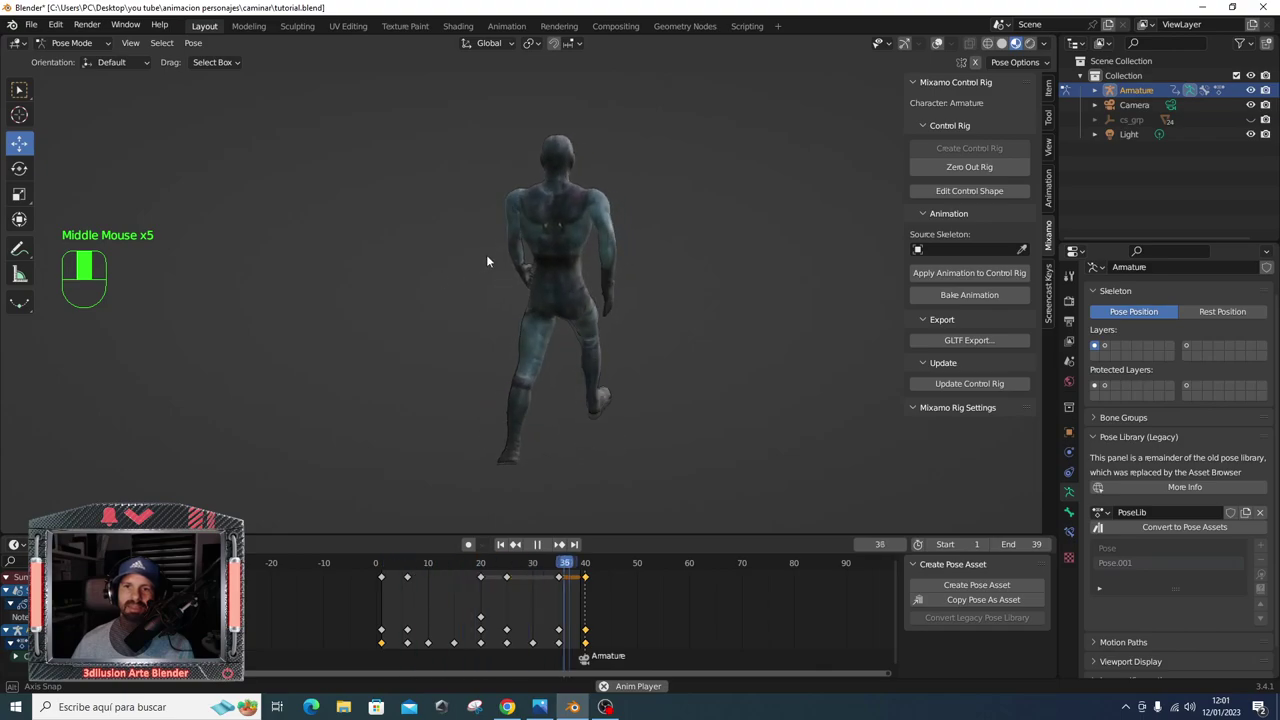
left_click_drag(490, 256, 490, 256)
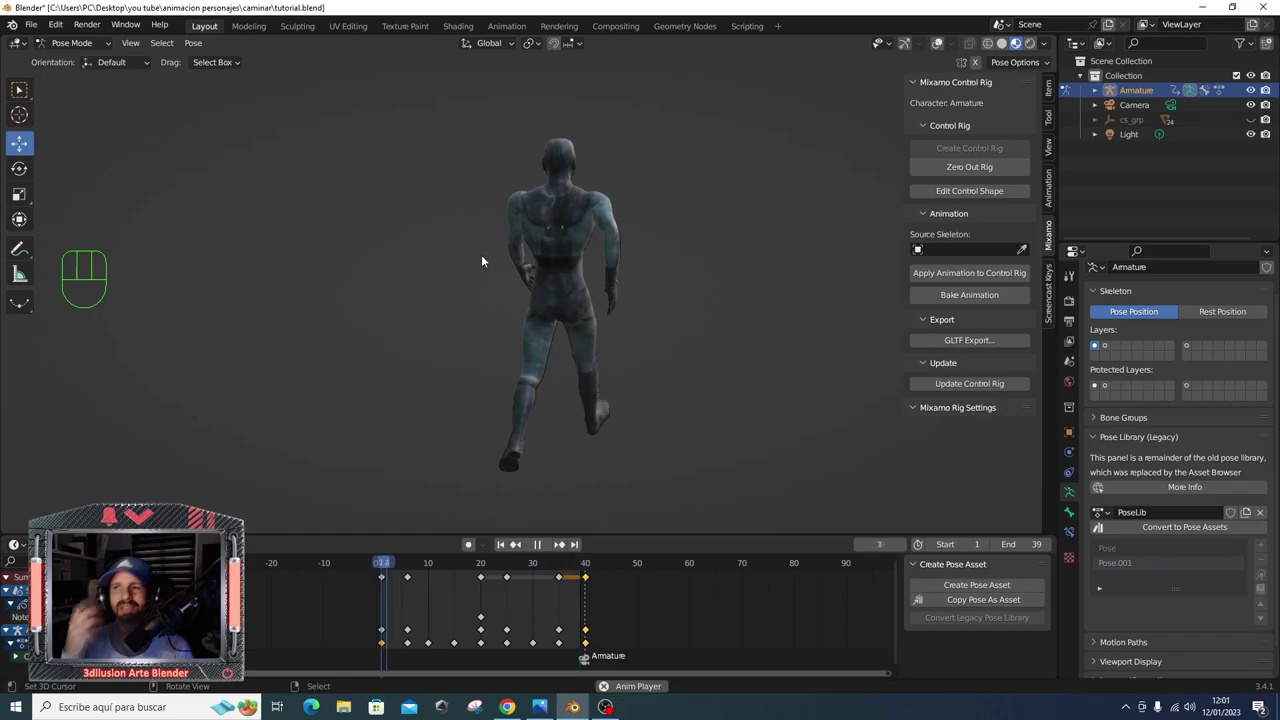